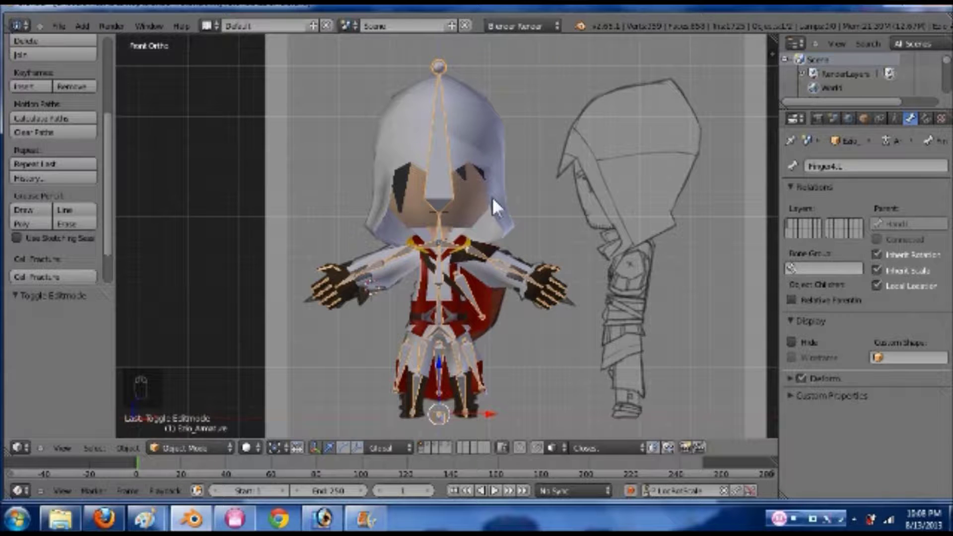
# - Parent the Ezio mesh to its armature with automatic weights via Ctrl+P
pyautogui.moveTo(476, 219); pyautogui.dragTo(441, 233)
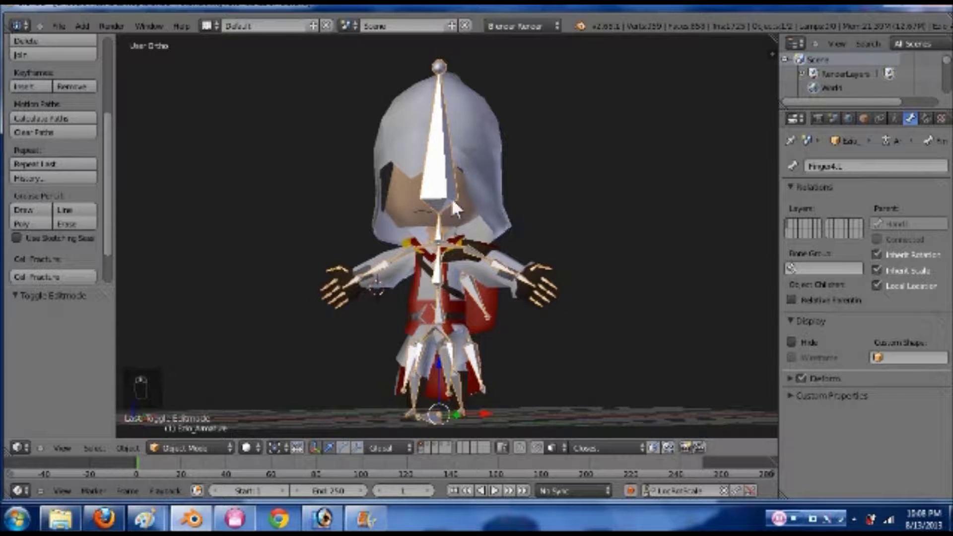
pyautogui.moveTo(488, 129); pyautogui.dragTo(443, 128)
pyautogui.moveTo(443, 128); pyautogui.dragTo(444, 128)
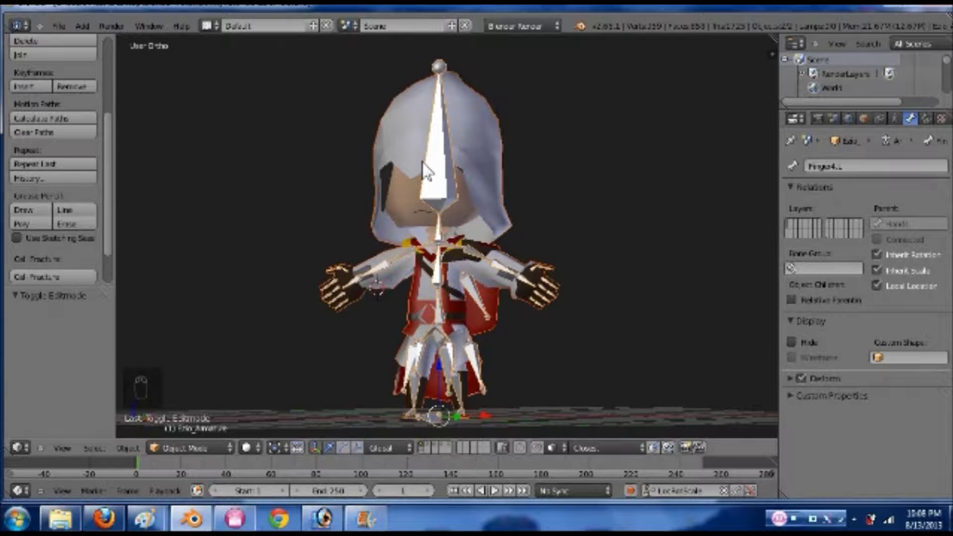
pyautogui.press('ctrl+p')
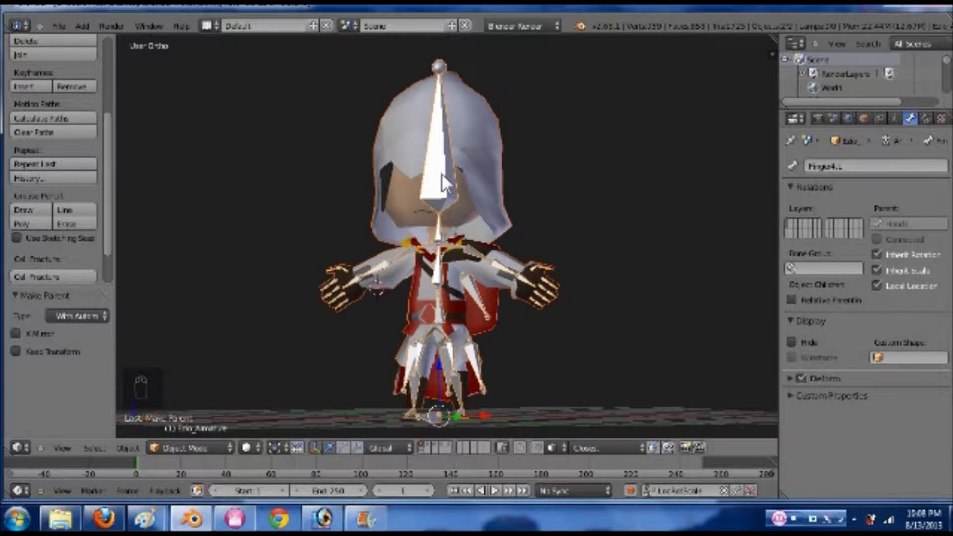
pyautogui.moveTo(453, 347); pyautogui.dragTo(453, 347)
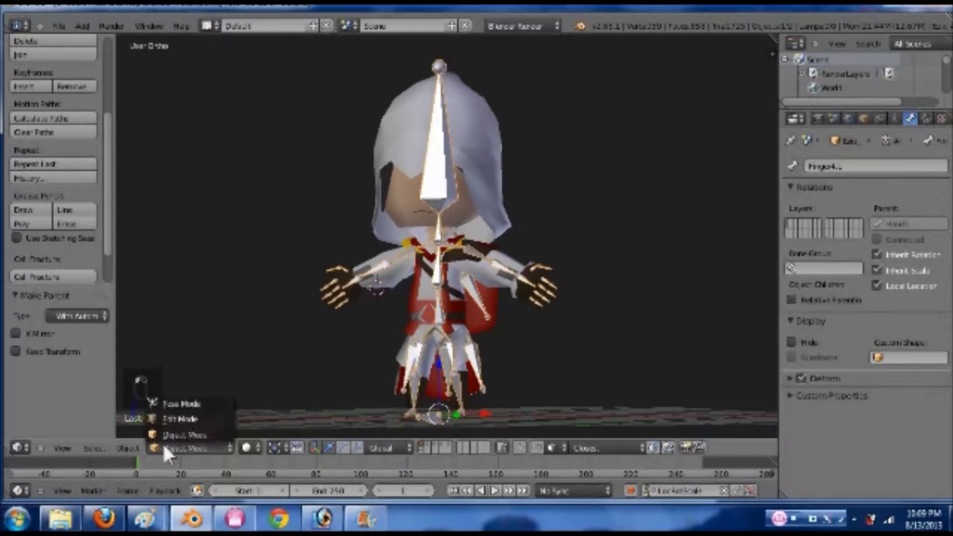
# - Enter Pose Mode and test-rotate the Head bone, then undo the rotation
pyautogui.click(200, 395)
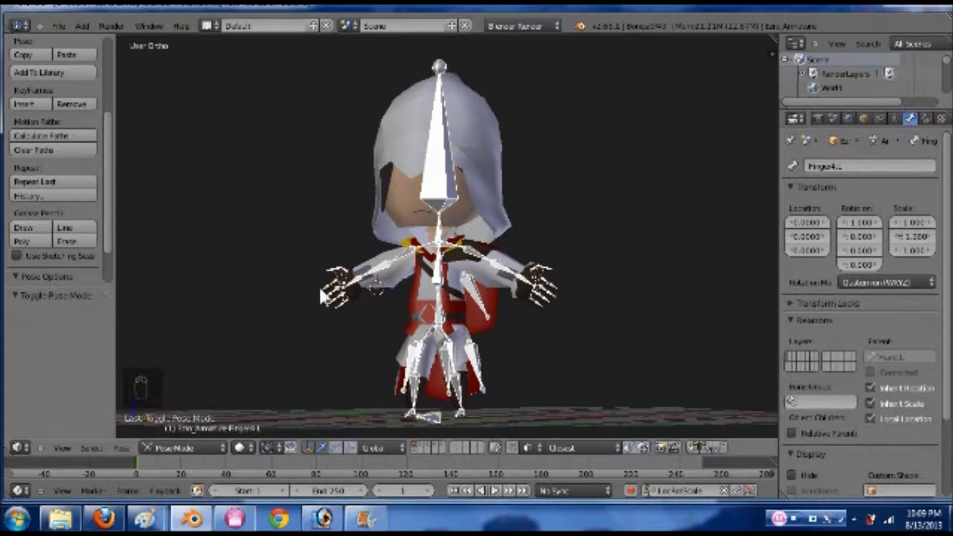
pyautogui.middleClick(509, 310)
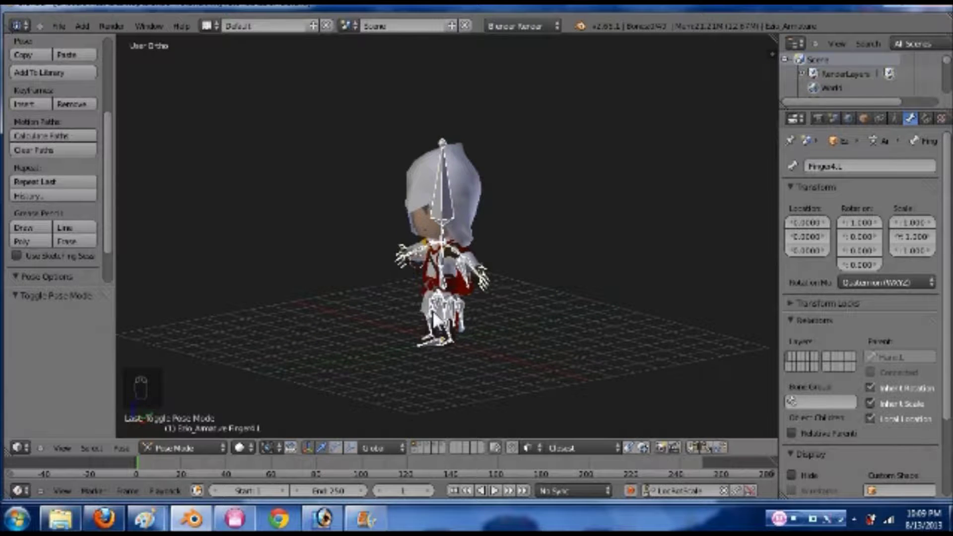
pyautogui.press('KP_1')
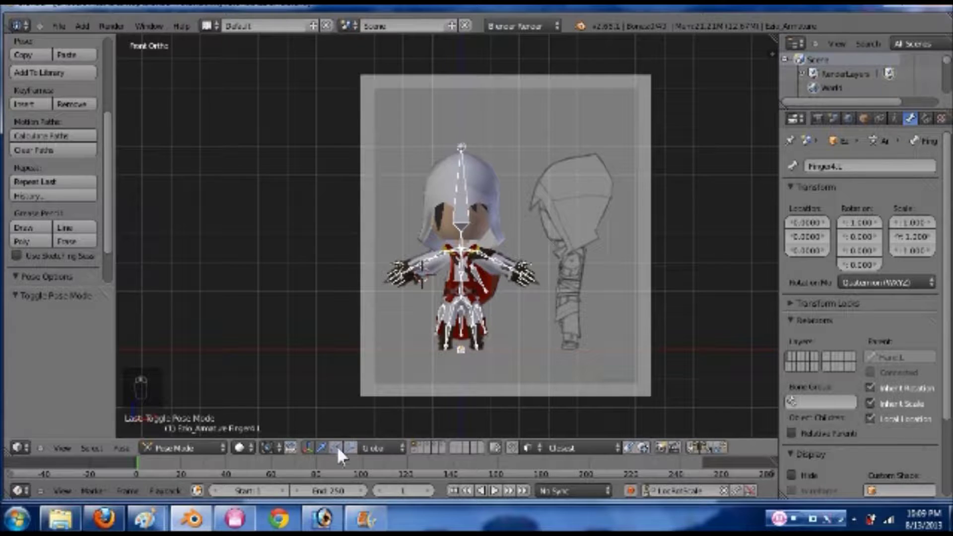
pyautogui.moveTo(343, 455); pyautogui.dragTo(383, 458)
pyautogui.moveTo(383, 454); pyautogui.dragTo(431, 373)
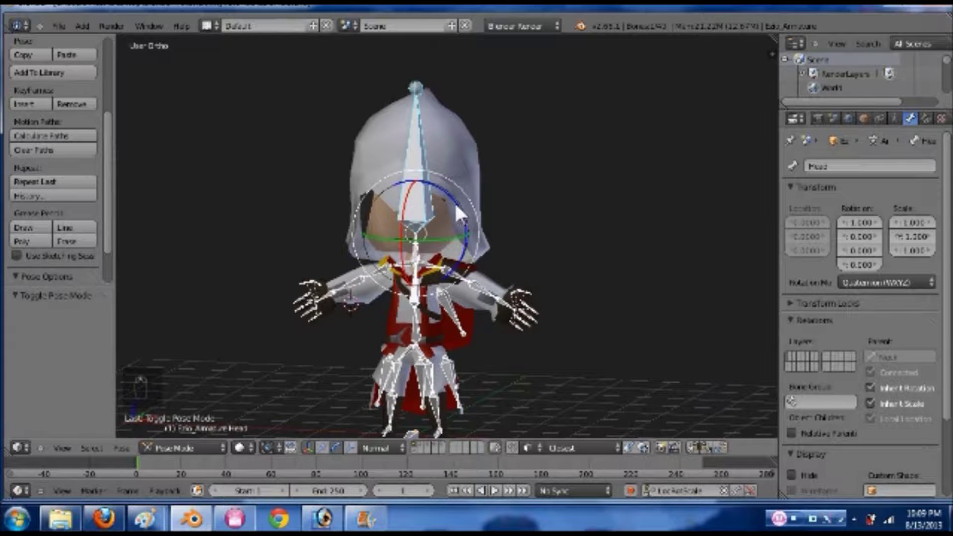
pyautogui.moveTo(473, 219); pyautogui.dragTo(511, 266)
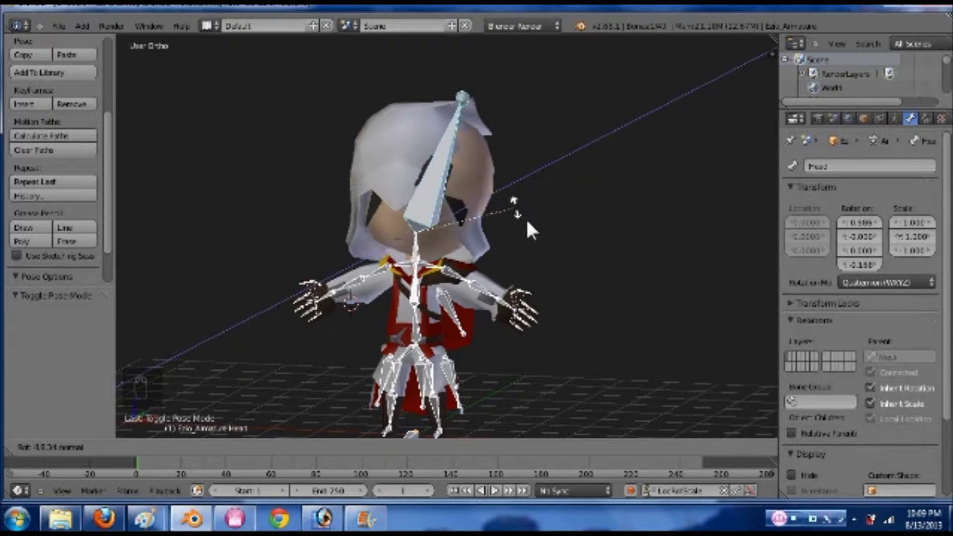
pyautogui.press('ctrl+z')
# - Rotate the Ribs bone on one axis to bend the torso, then clear the pose to rest
pyautogui.moveTo(455, 318); pyautogui.dragTo(471, 284)
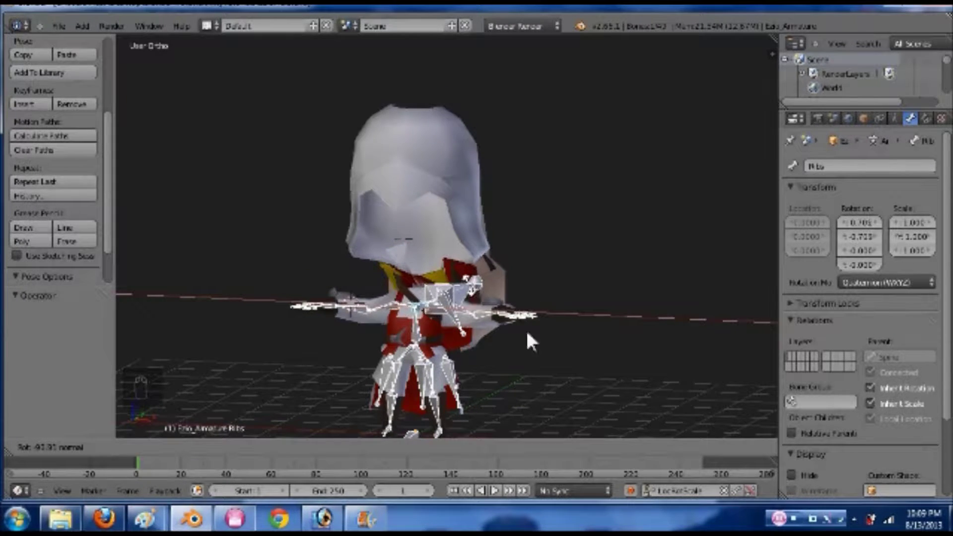
pyautogui.middleClick(456, 350)
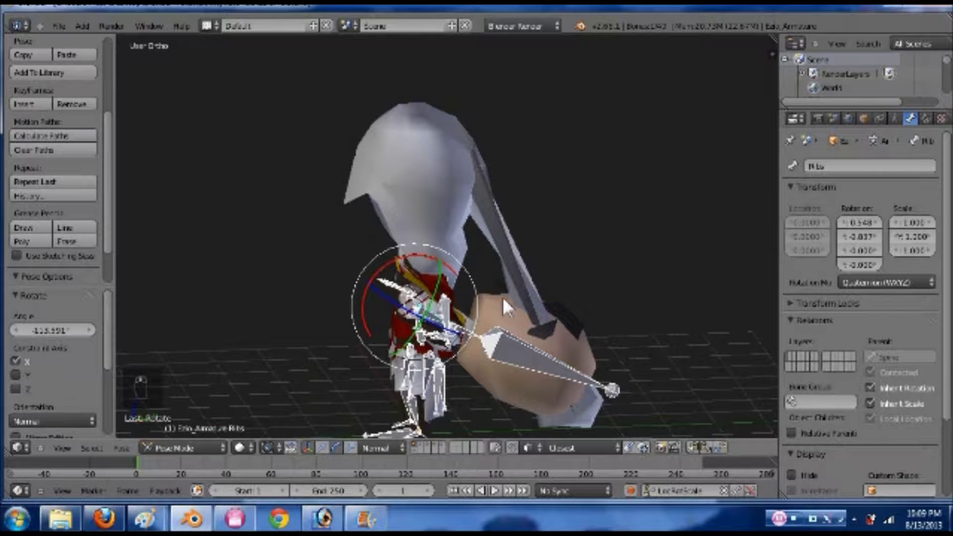
pyautogui.press('alt+r')
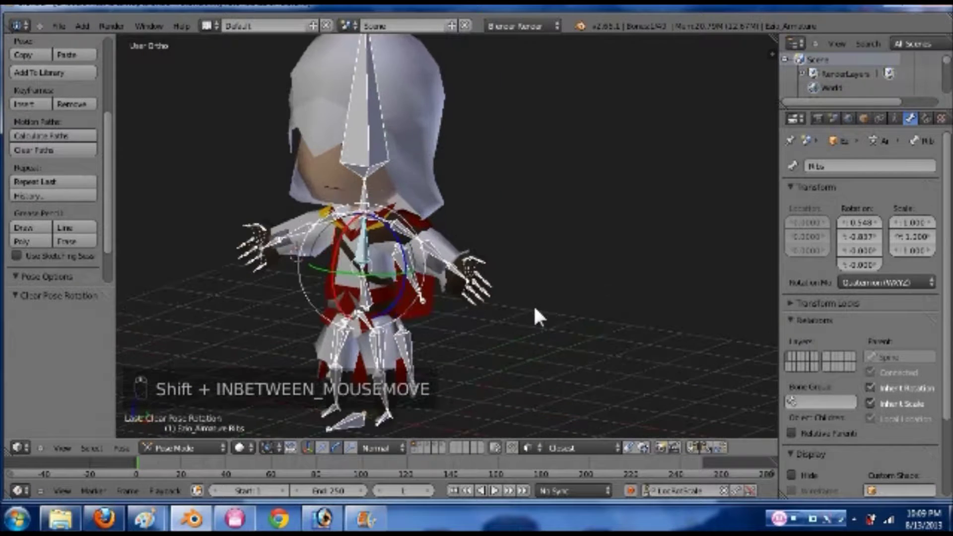
# - Test-rotate the upper arm, forearm and right arm bones, resetting each rotation
pyautogui.moveTo(385, 259); pyautogui.dragTo(431, 261)
pyautogui.click(431, 261)
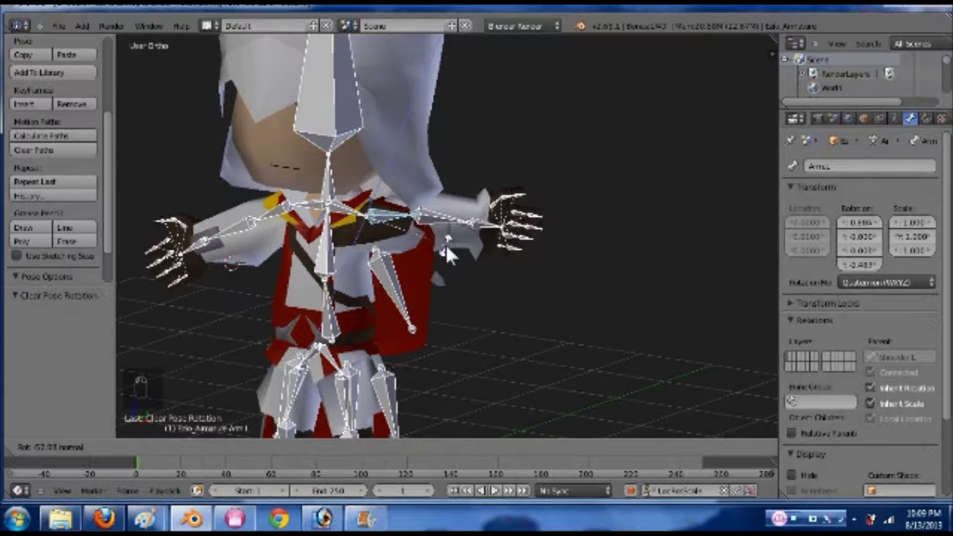
pyautogui.press('ctrl+z')
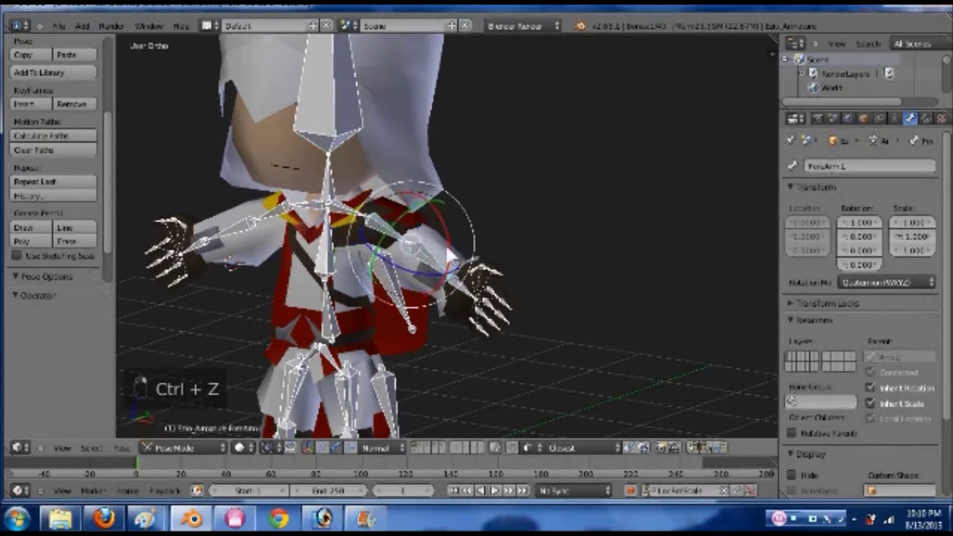
pyautogui.click(460, 223)
pyautogui.press('ctrl+z')
pyautogui.moveTo(414, 181); pyautogui.dragTo(513, 346)
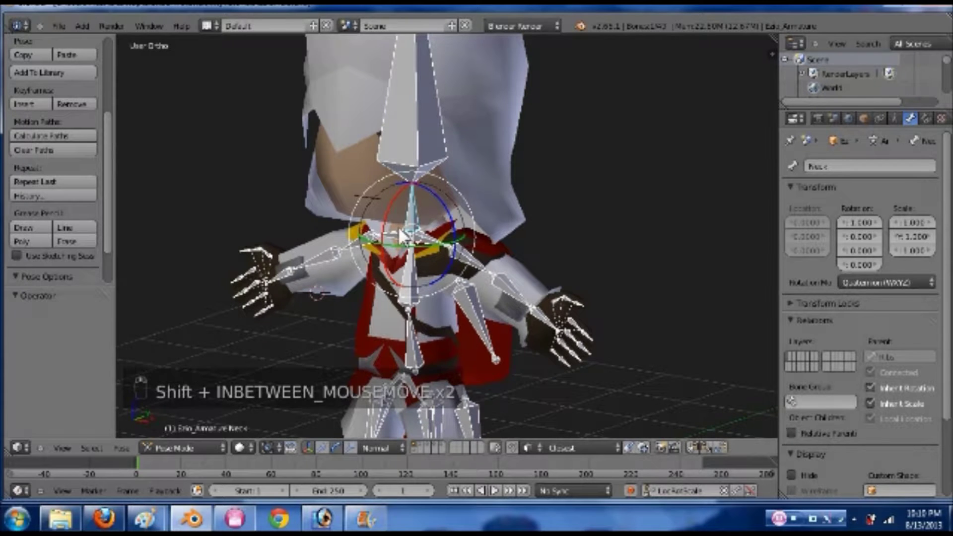
pyautogui.moveTo(403, 207); pyautogui.dragTo(410, 199)
pyautogui.press('ctrl+z')
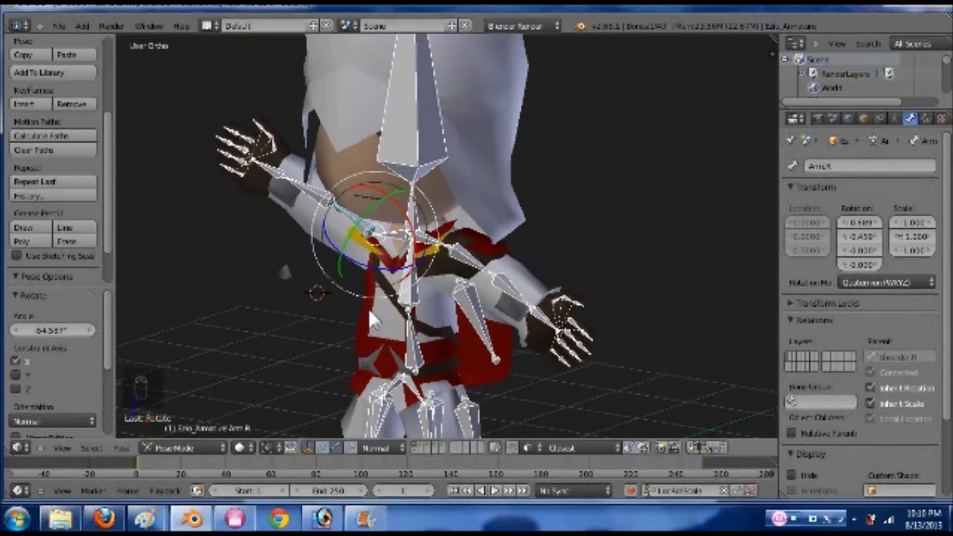
pyautogui.press('ctrl+z')
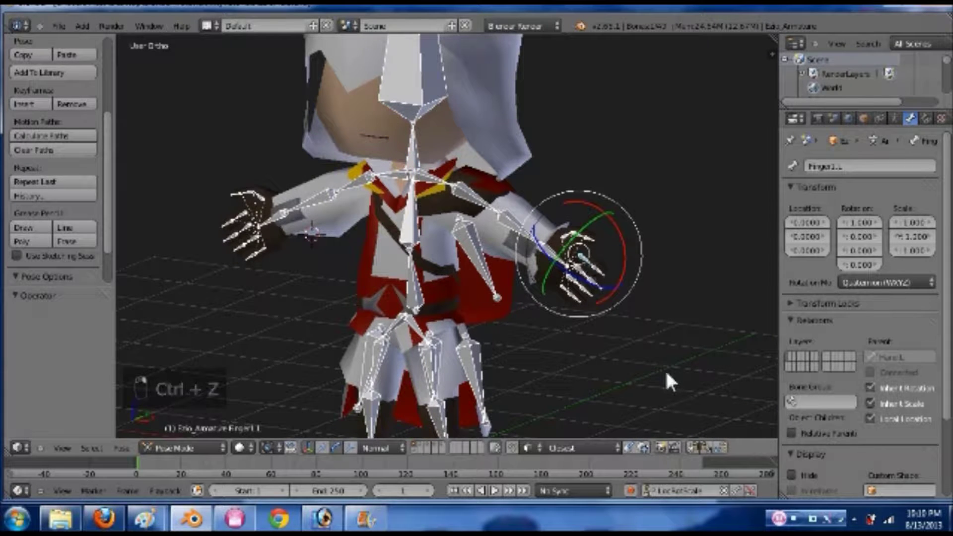
# - Zoom to the hand and test-rotate a finger bone, then reset it
pyautogui.middleClick(562, 386)
pyautogui.middleClick(569, 357)
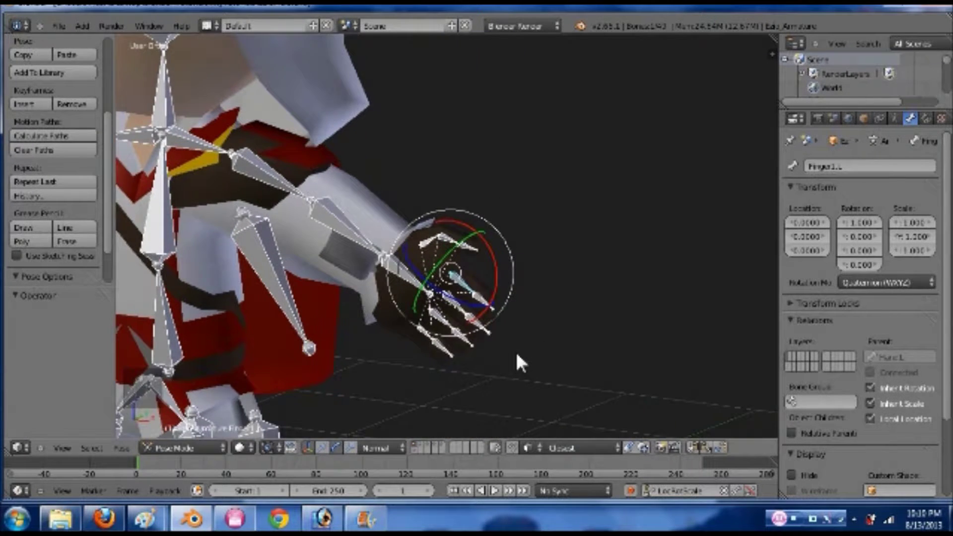
pyautogui.moveTo(459, 341); pyautogui.dragTo(384, 321)
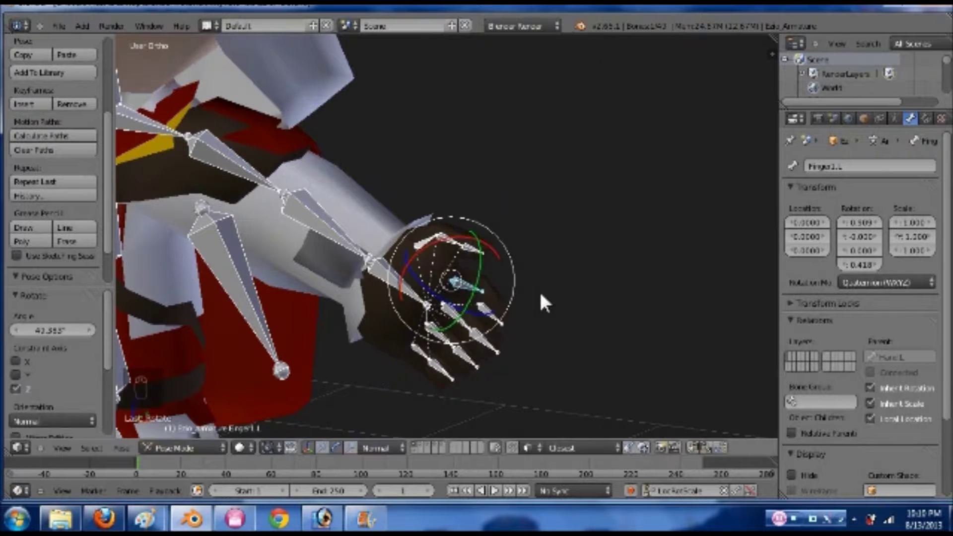
pyautogui.press('ctrl+z')
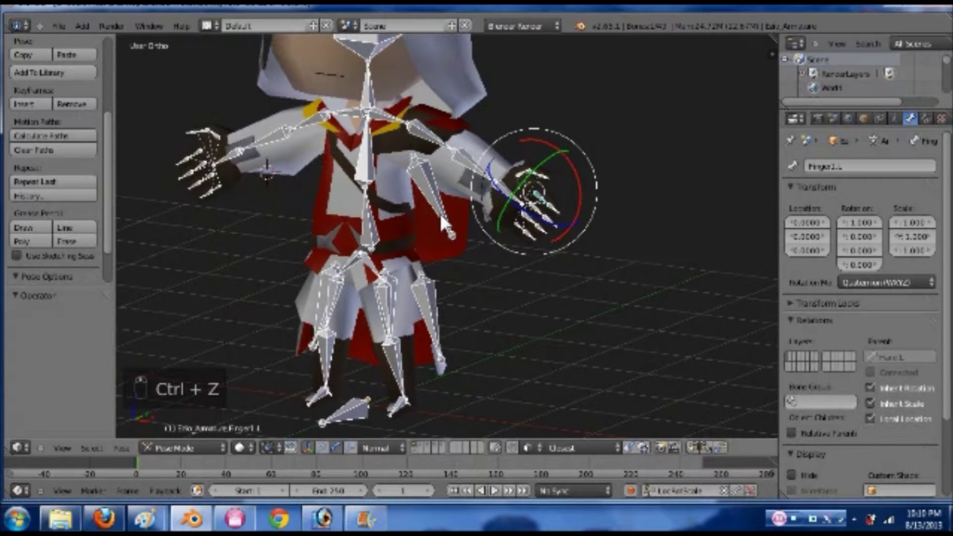
pyautogui.moveTo(434, 224); pyautogui.dragTo(470, 268)
# - Test the cape bone rotation and move the whole rig with the Root bone, resetting both
pyautogui.middleClick(470, 273)
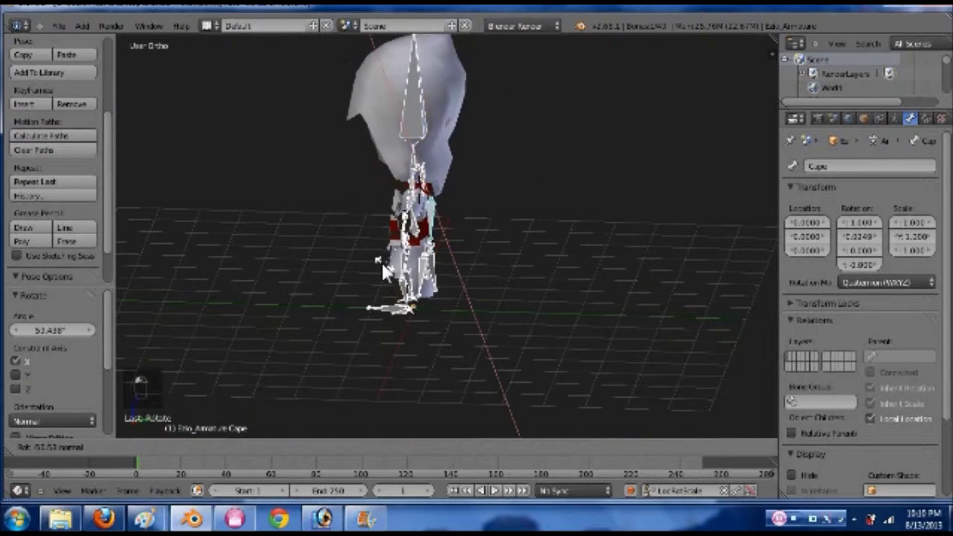
pyautogui.press('ctrl+z')
pyautogui.press('ctrl+z')
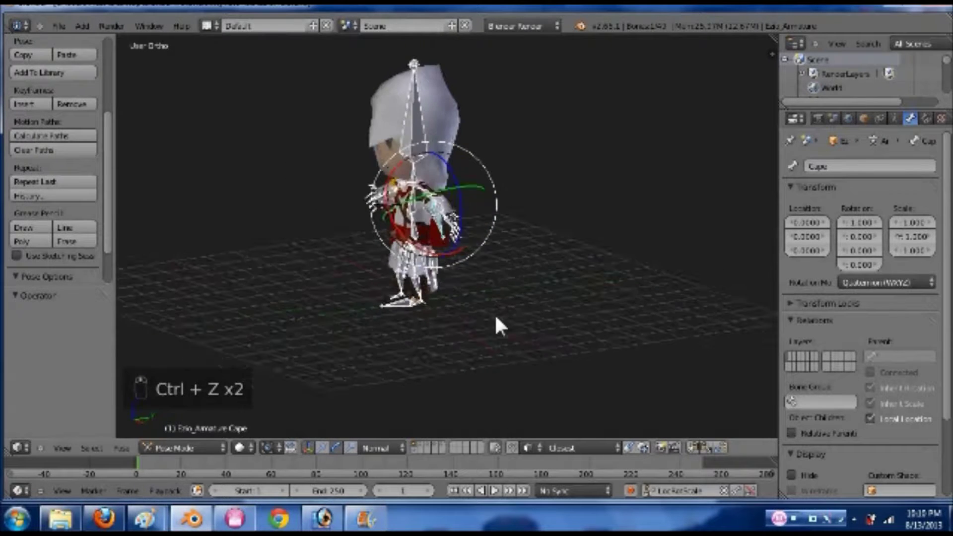
pyautogui.moveTo(397, 333); pyautogui.dragTo(327, 282)
pyautogui.press('g')
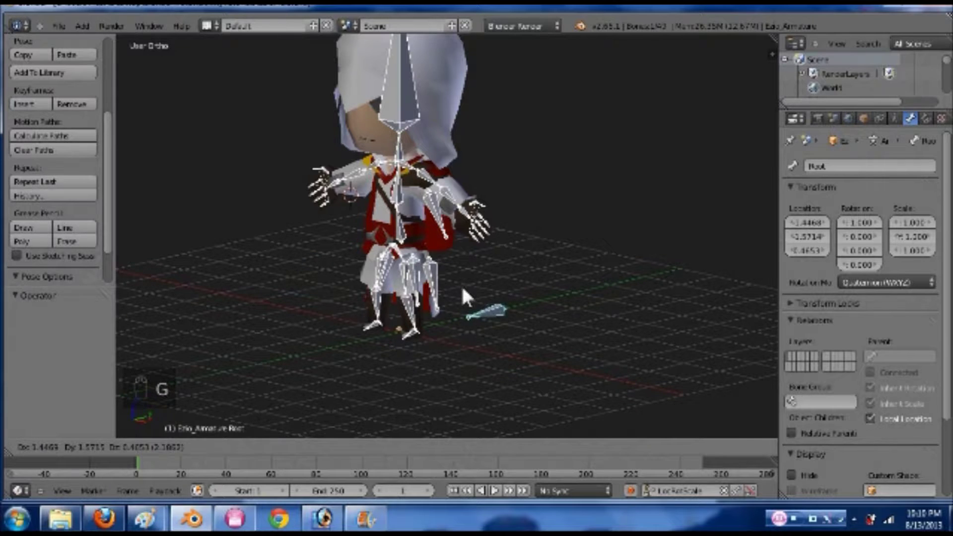
pyautogui.press('ctrl+z')
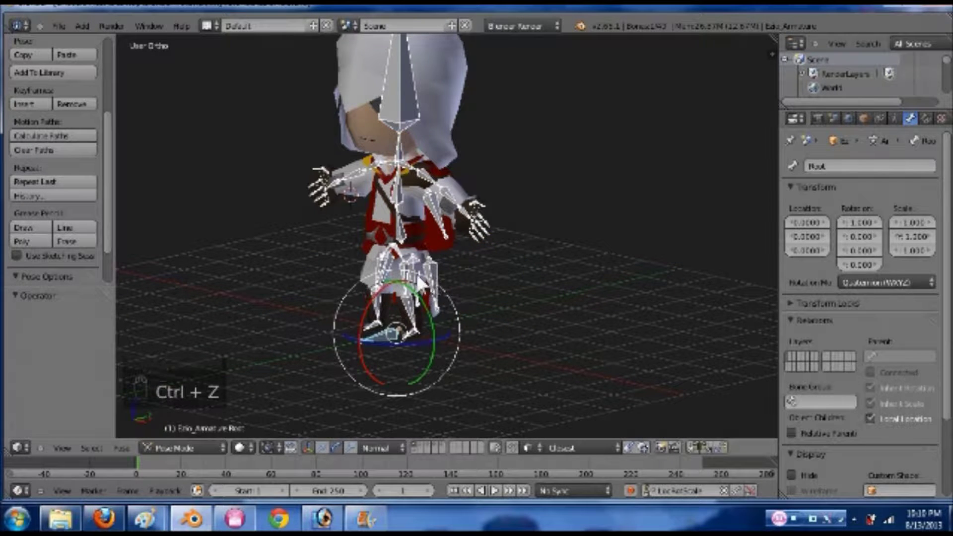
# - Rotate the left thigh bone and reset it, deselect all bones, save, and return to Object Mode
pyautogui.middleClick(480, 333)
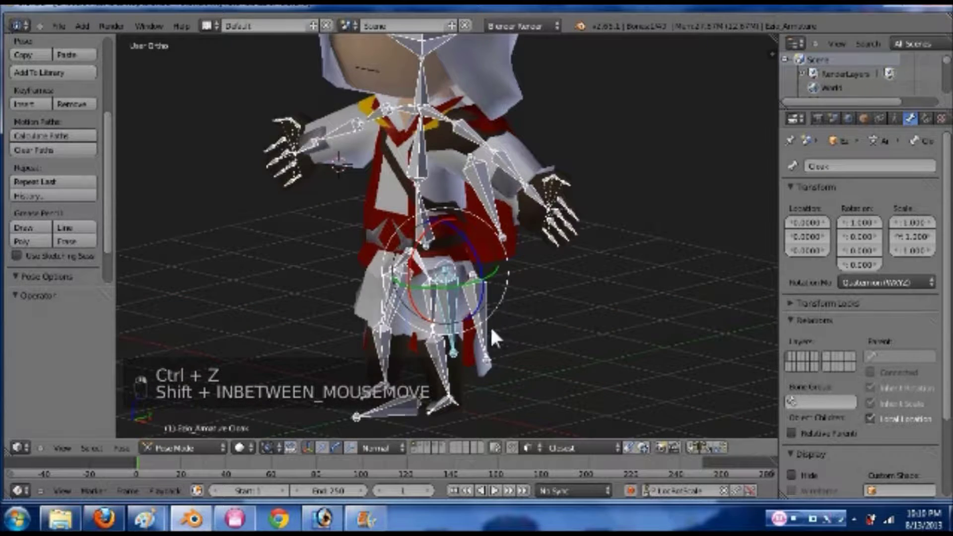
pyautogui.middleClick(425, 296)
pyautogui.moveTo(400, 231); pyautogui.dragTo(469, 255)
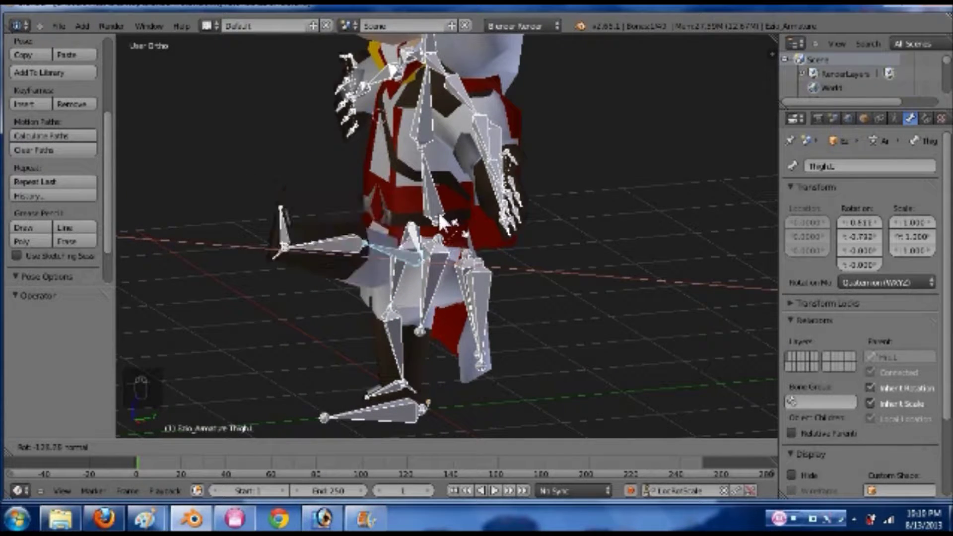
pyautogui.press('ctrl+z')
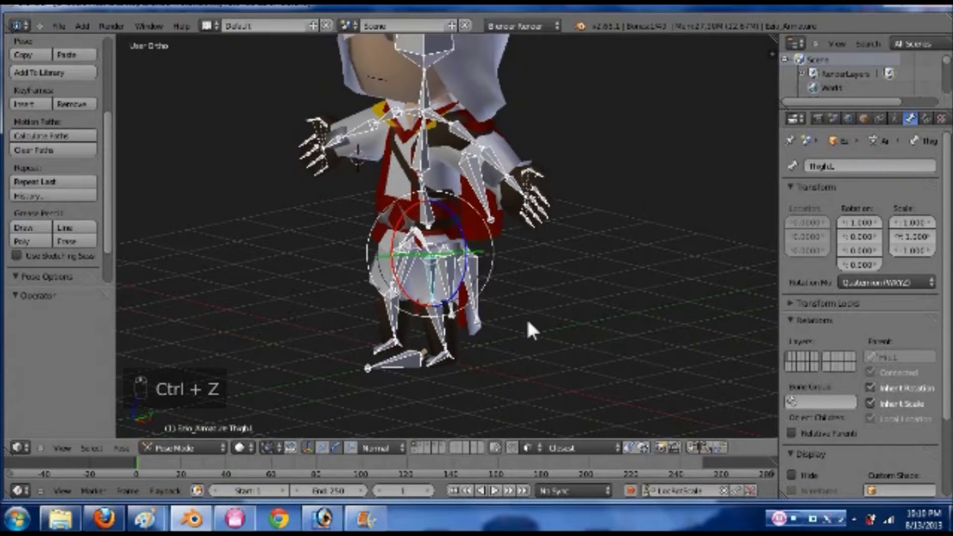
pyautogui.middleClick(497, 286)
pyautogui.press('a')
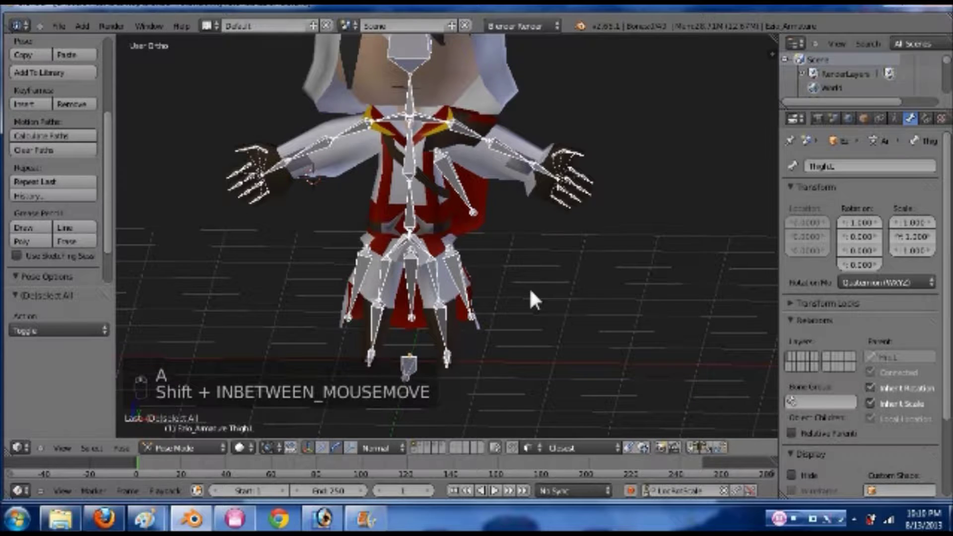
pyautogui.press('ctrl+s')
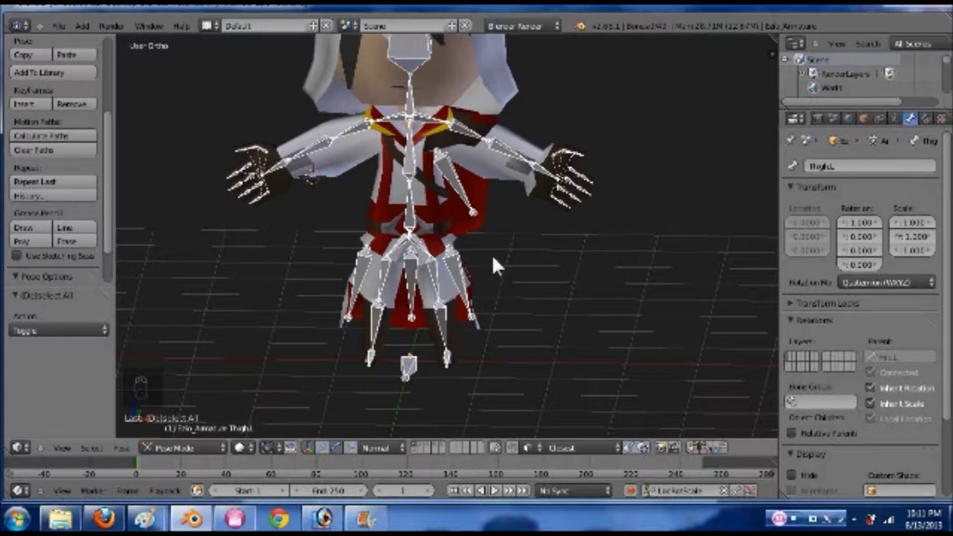
pyautogui.moveTo(440, 223); pyautogui.dragTo(440, 223)
# - Enter Weight Paint mode and bring up the neck vertex group's weights in Object Data properties
pyautogui.press('KP_1')
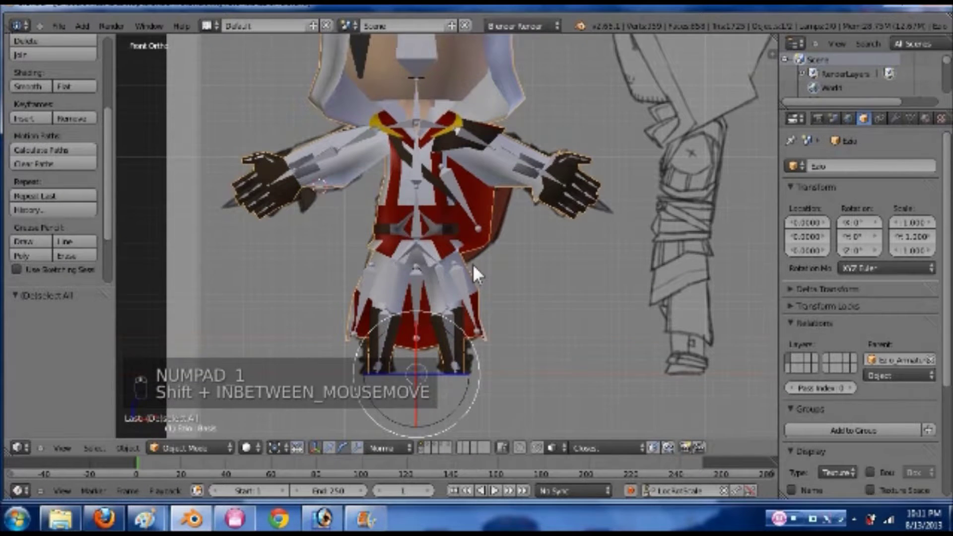
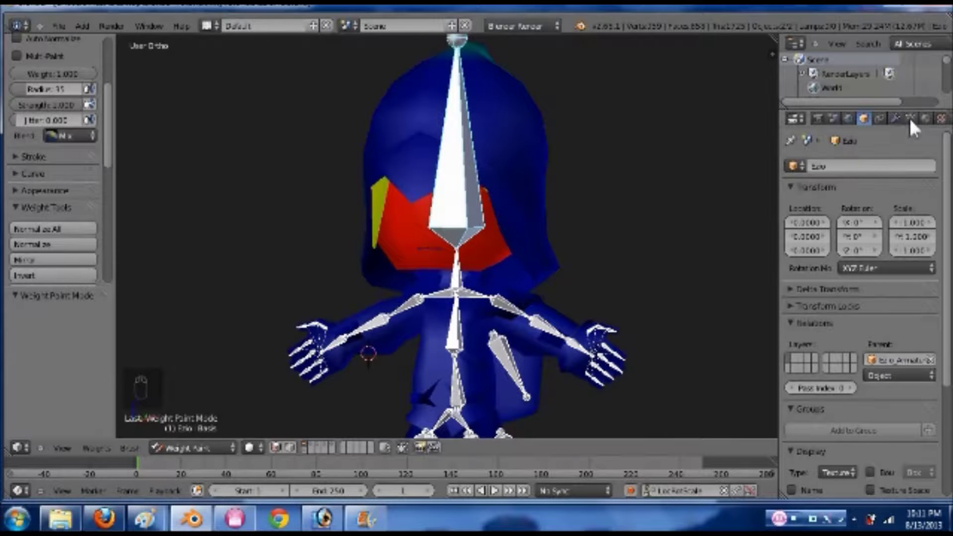
pyautogui.moveTo(916, 127); pyautogui.dragTo(910, 170)
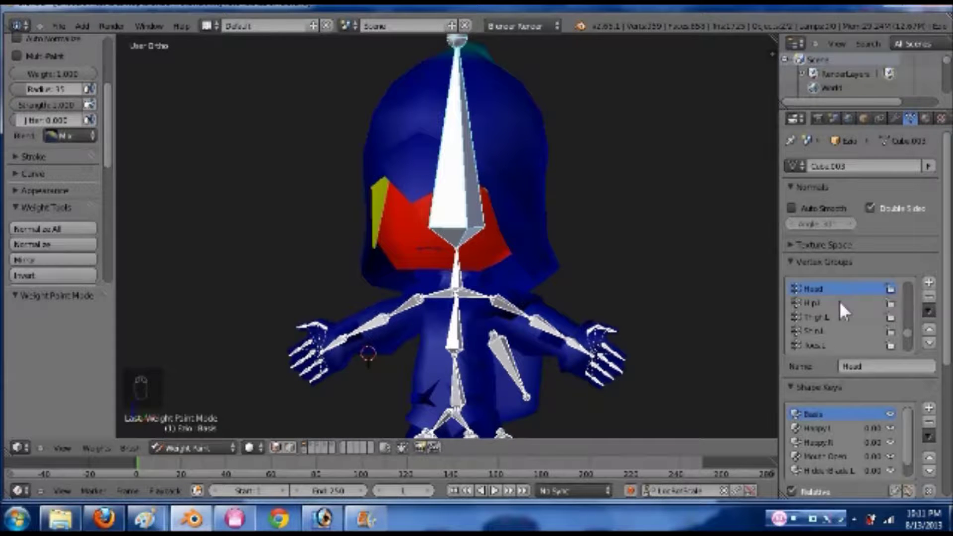
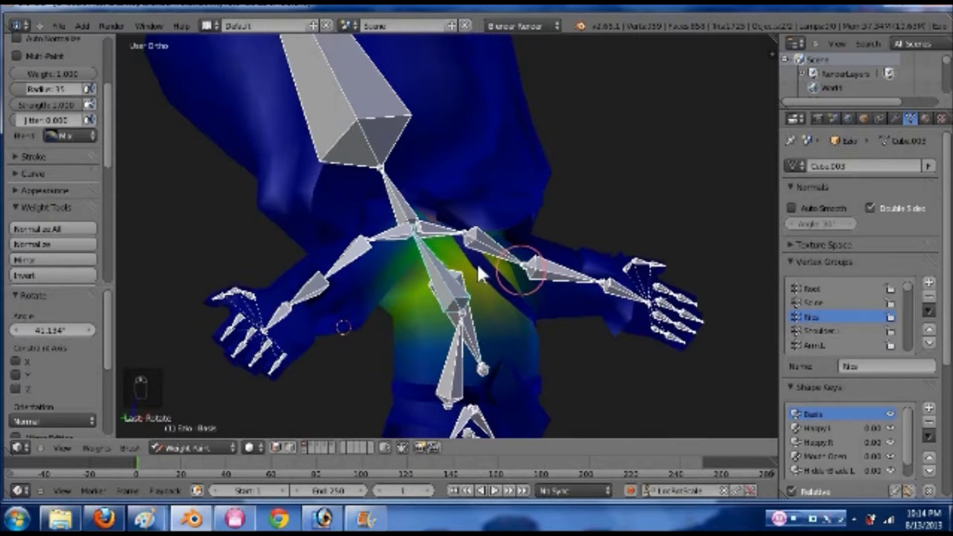
pyautogui.middleClick(575, 294)
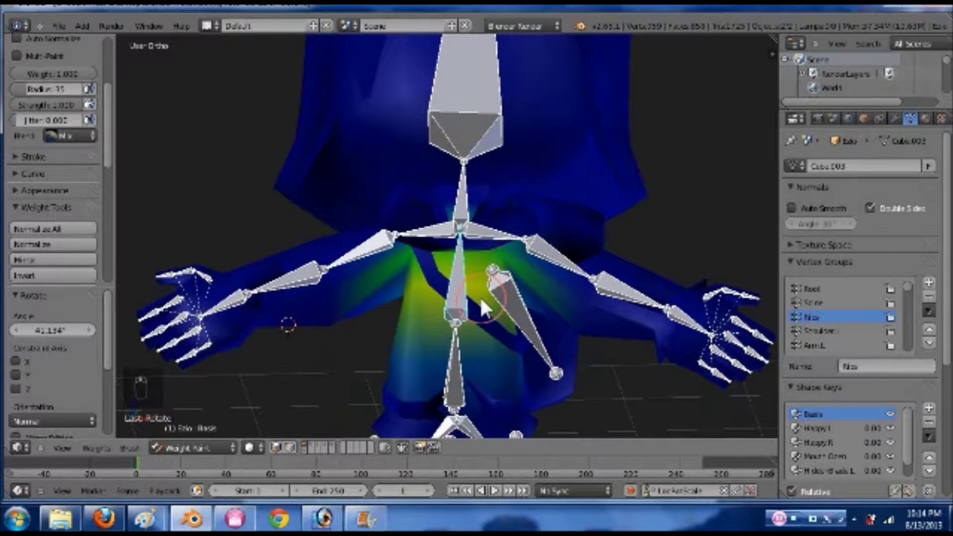
pyautogui.press('ctrl+z')
# - In Edit Mode select the collar vertices and assign them to the neck group at weight 0.709
pyautogui.press('Tab')
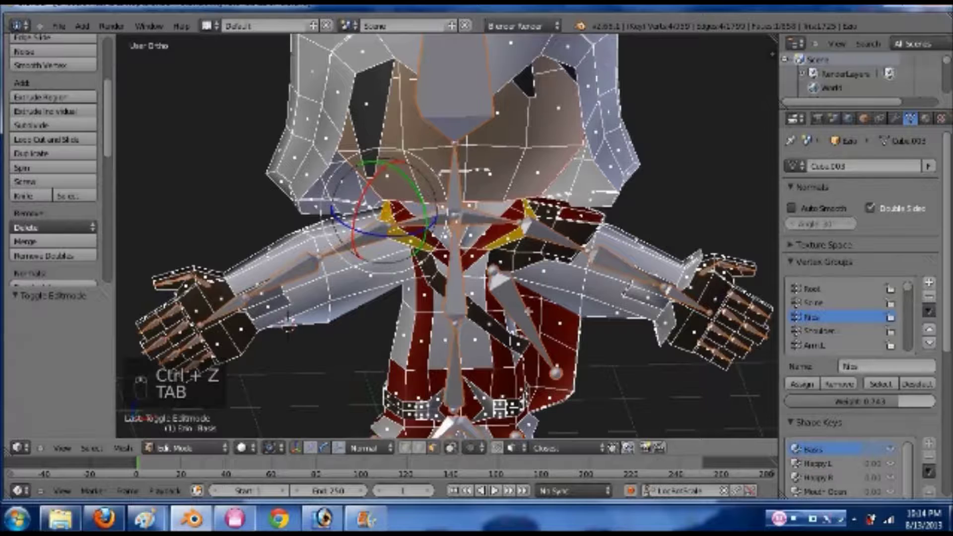
pyautogui.press('a')
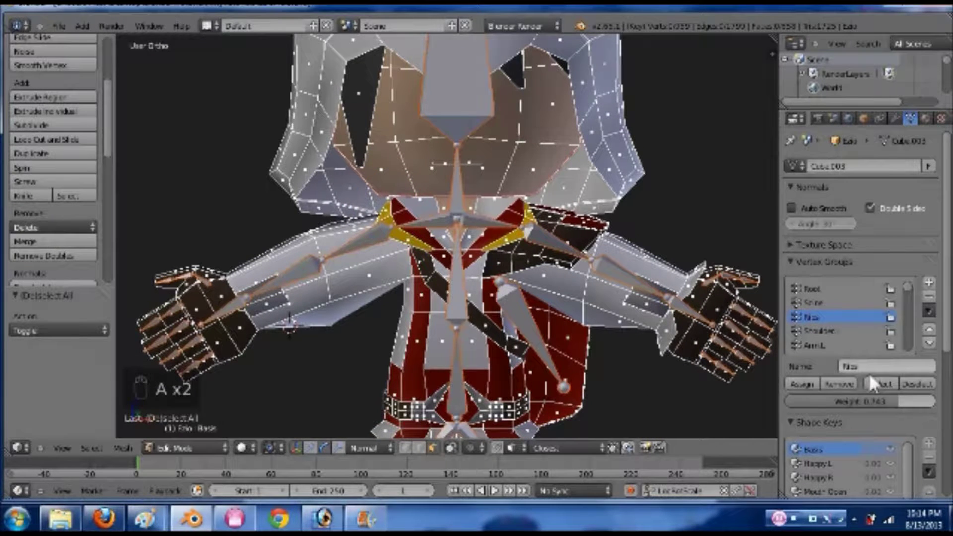
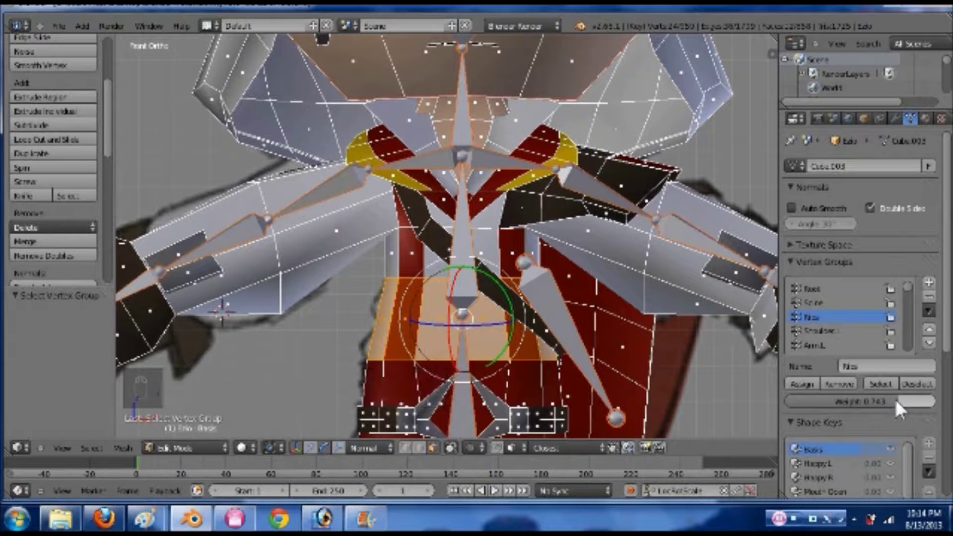
pyautogui.moveTo(878, 410); pyautogui.dragTo(817, 393)
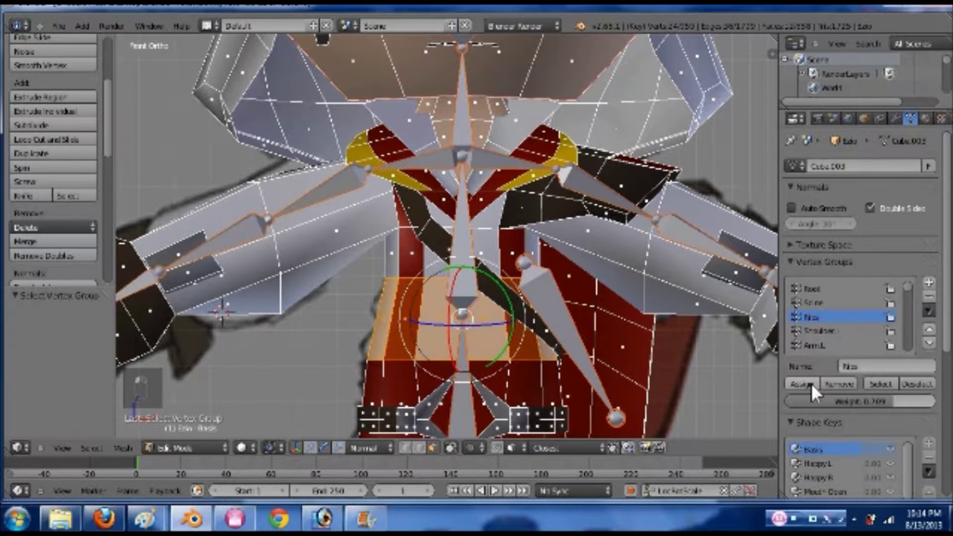
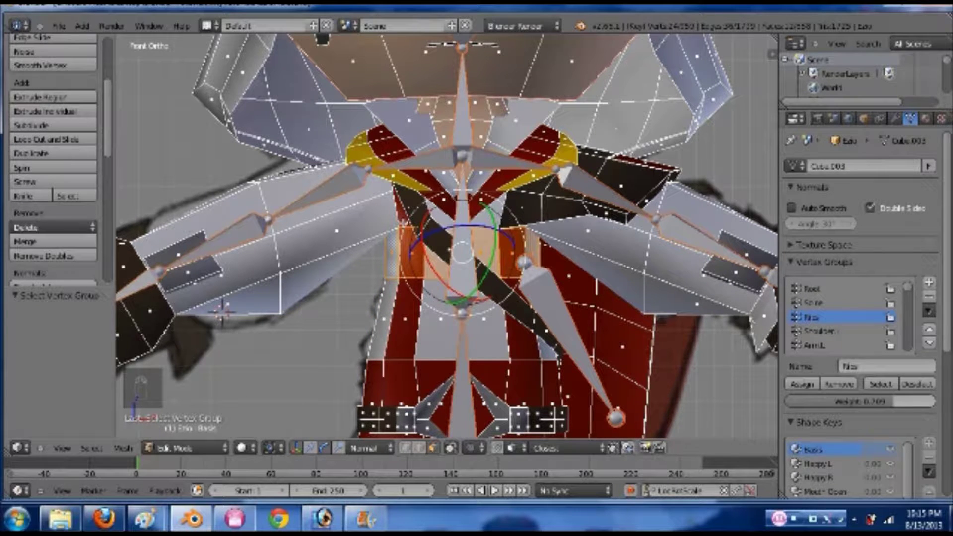
pyautogui.press('z')
pyautogui.press('z')
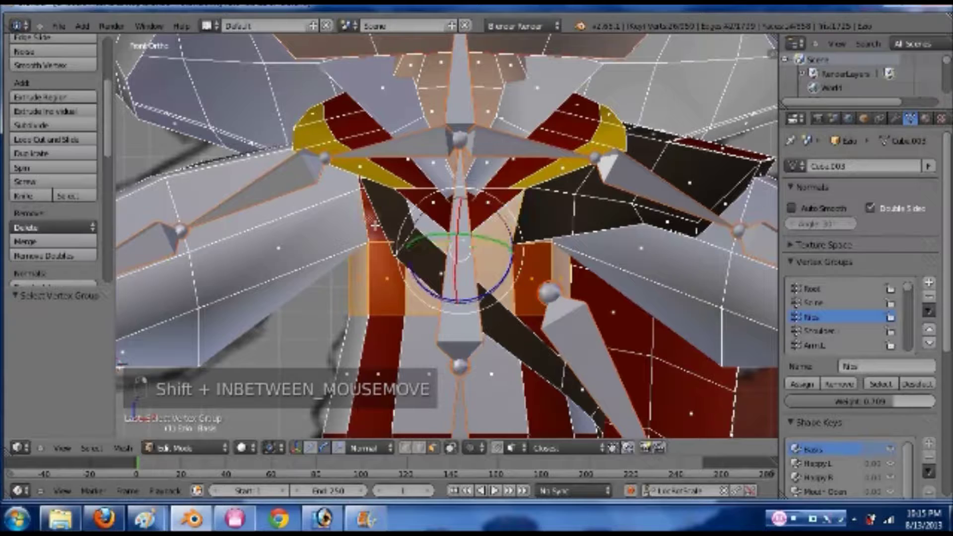
# - Box-select the throat vertices in wireframe for the neck group, then select the linked head vertices to remove
pyautogui.press('z')
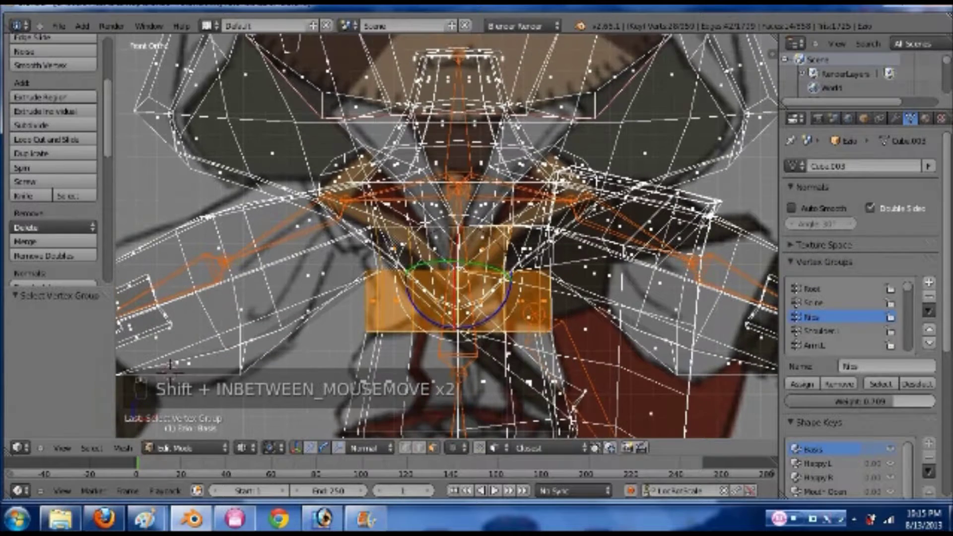
pyautogui.press('c')
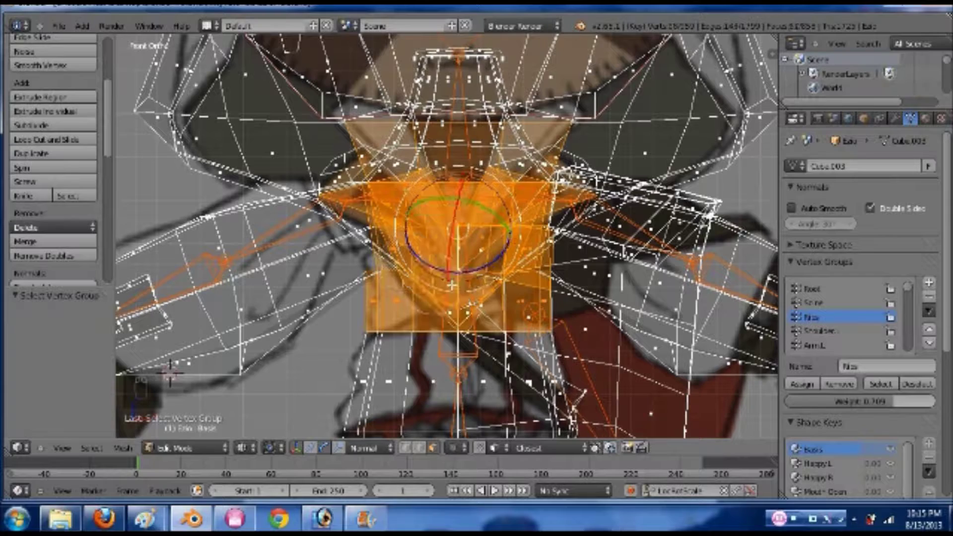
pyautogui.press('z')
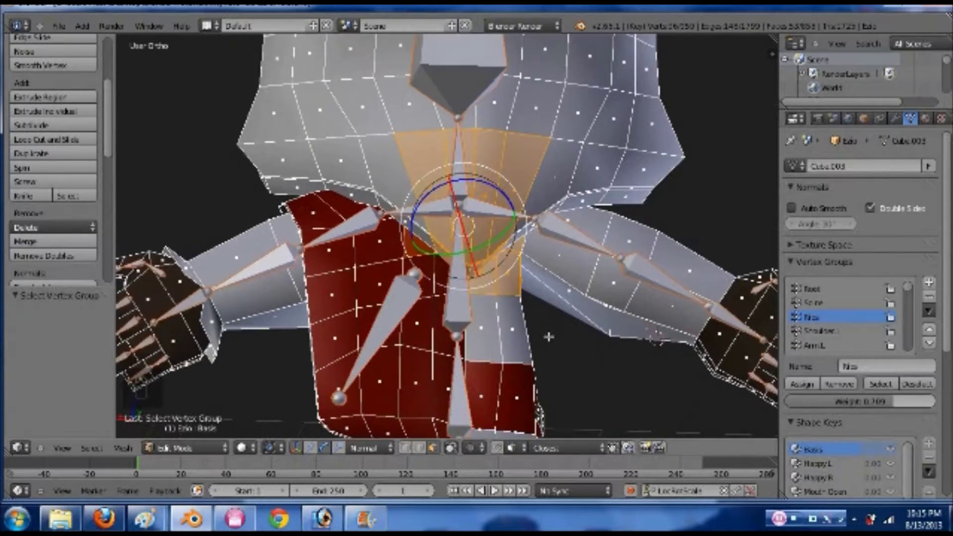
pyautogui.press('z')
pyautogui.press('z')
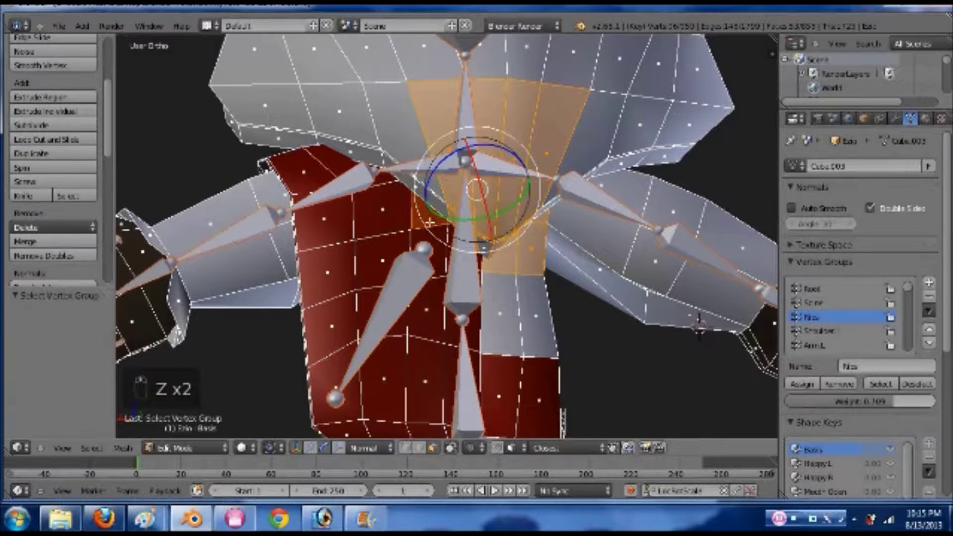
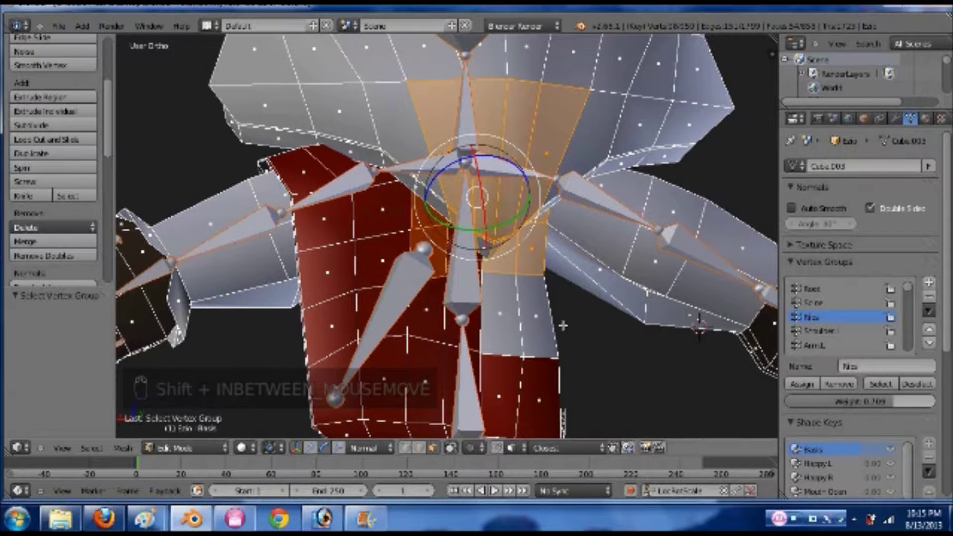
pyautogui.middleClick(489, 163)
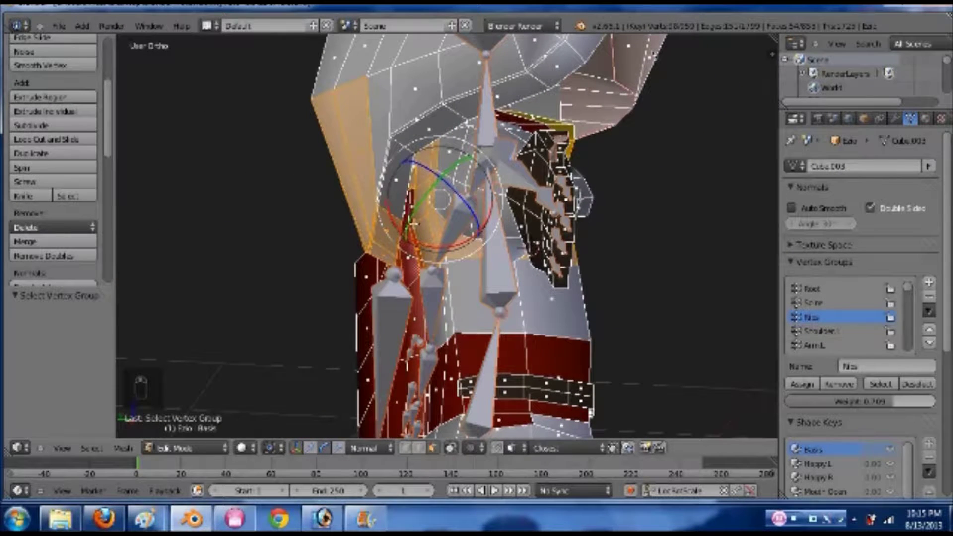
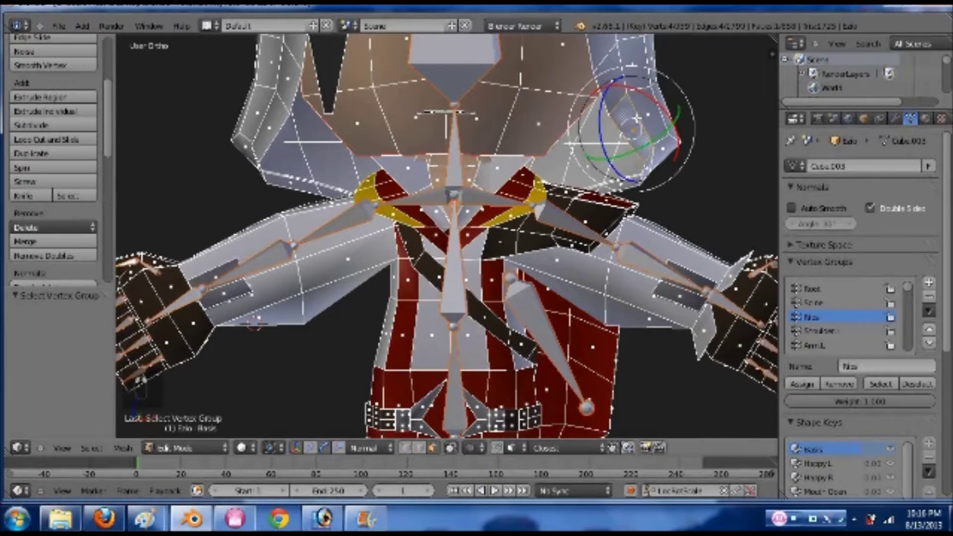
pyautogui.press('ctrl+l')
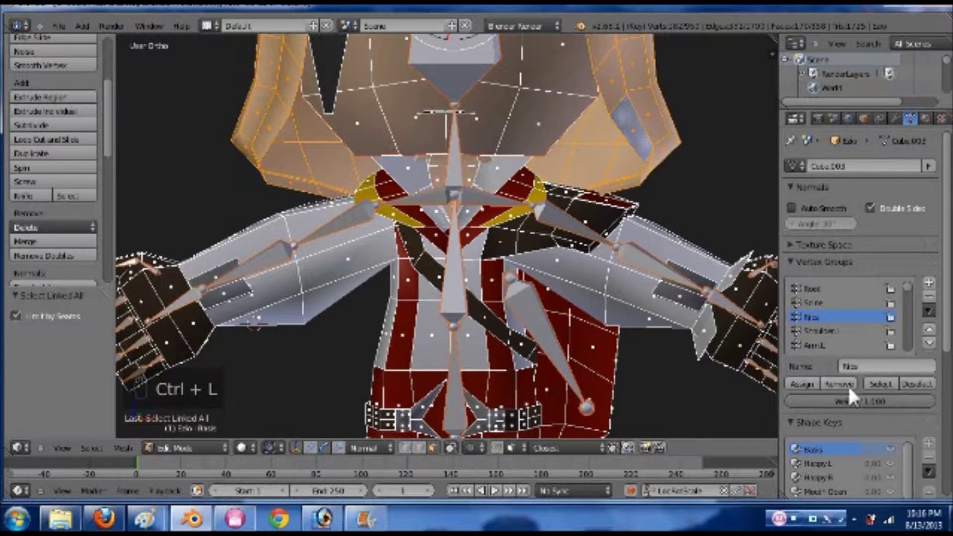
# - Rotate a bone to test the neck weights, clear the rotation, and bring up the Arm.L group
pyautogui.press('Tab')
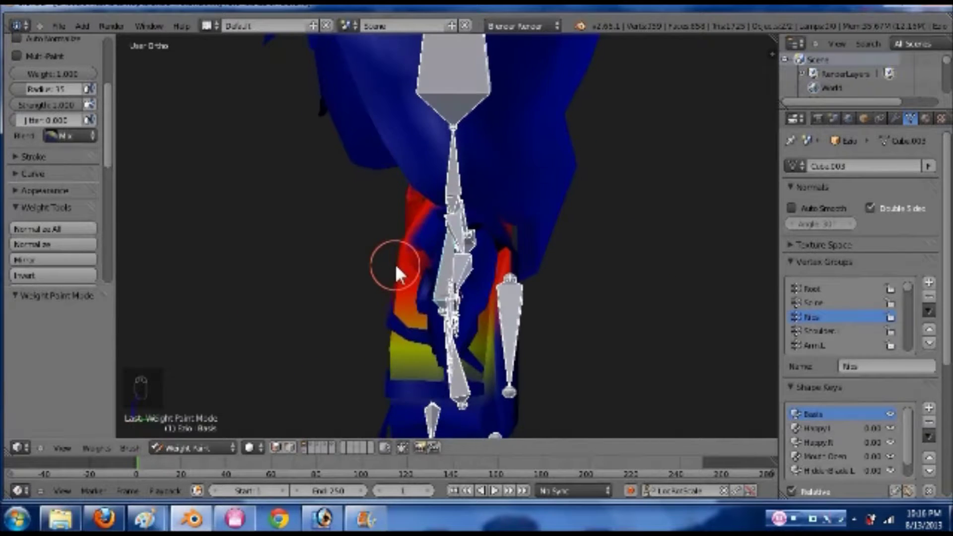
pyautogui.press('r')
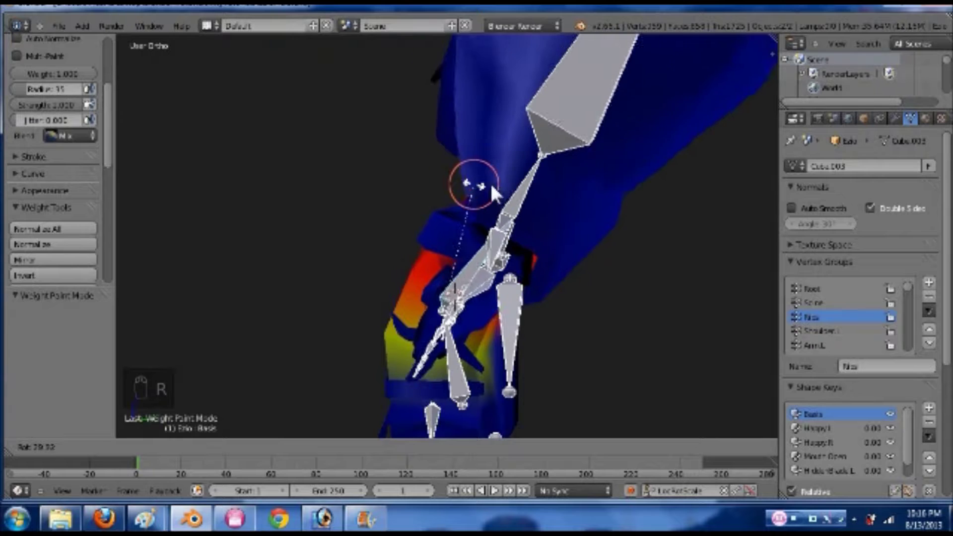
pyautogui.middleClick(578, 266)
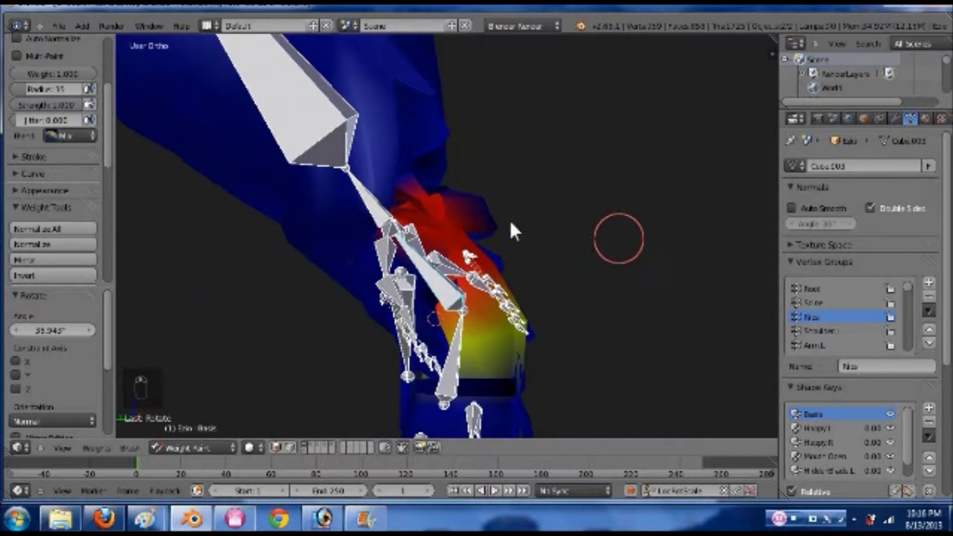
pyautogui.press('r')
pyautogui.click(609, 257)
pyautogui.press('alt+r')
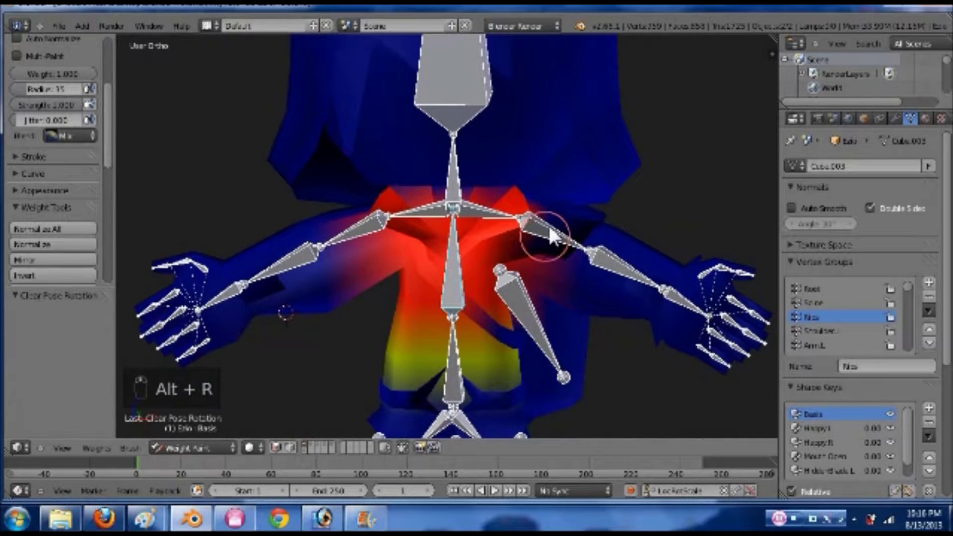
pyautogui.press('Tab')
# - Rotate the hand bone at the wrist and an arm bone to check the weighted deformation
pyautogui.press('Tab')
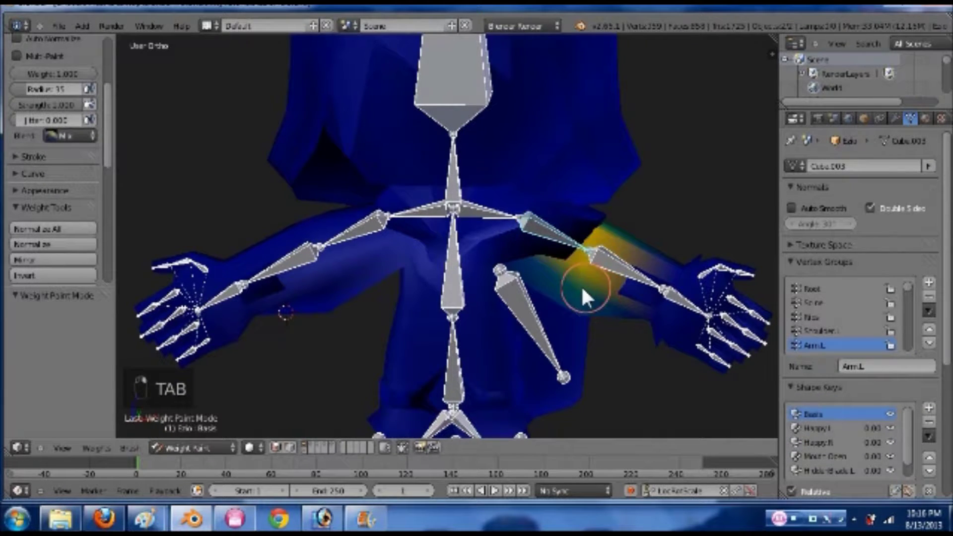
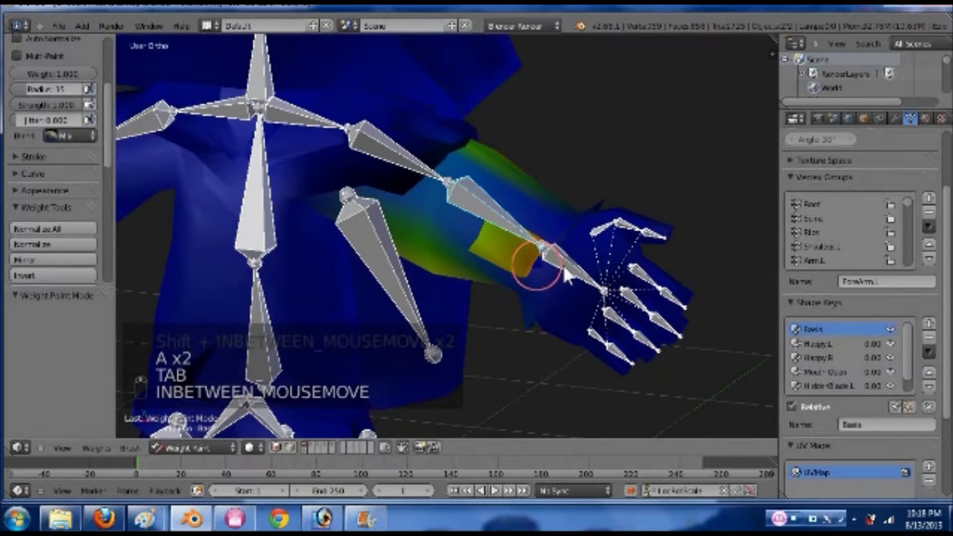
pyautogui.press('r')
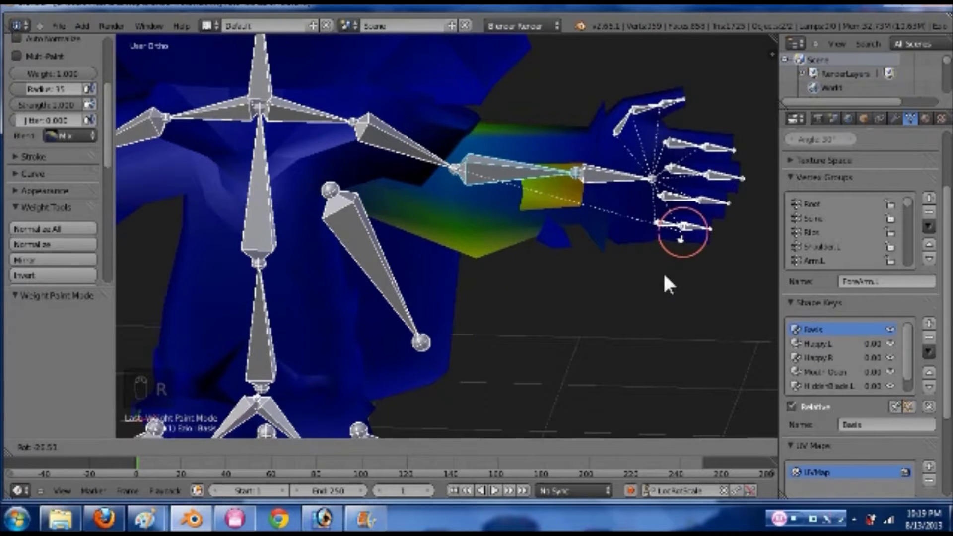
pyautogui.click(412, 324)
pyautogui.click(424, 292)
pyautogui.press('r')
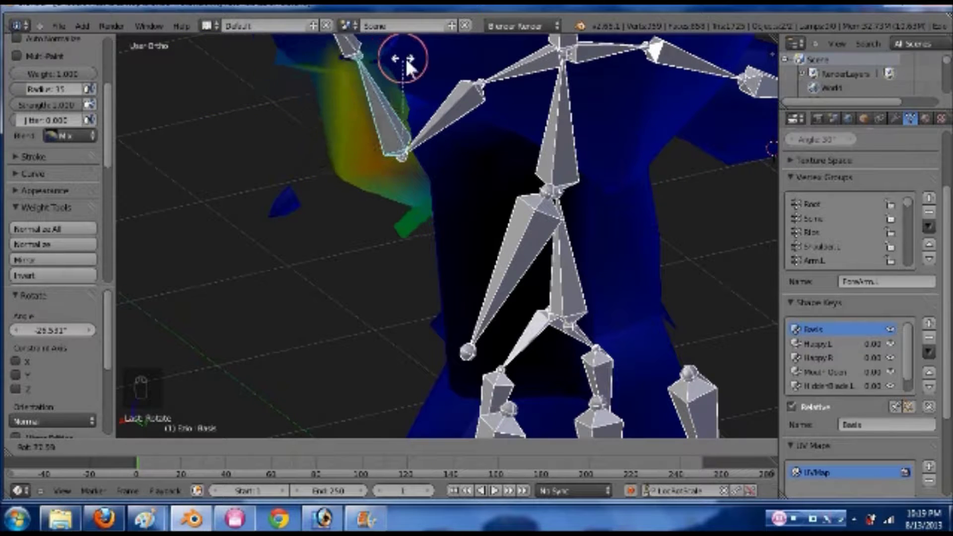
pyautogui.click(421, 204)
# - Inspect the torso and arm deformation, then put the mesh into Edit Mode with the forearm group active
pyautogui.moveTo(494, 232); pyautogui.dragTo(558, 199)
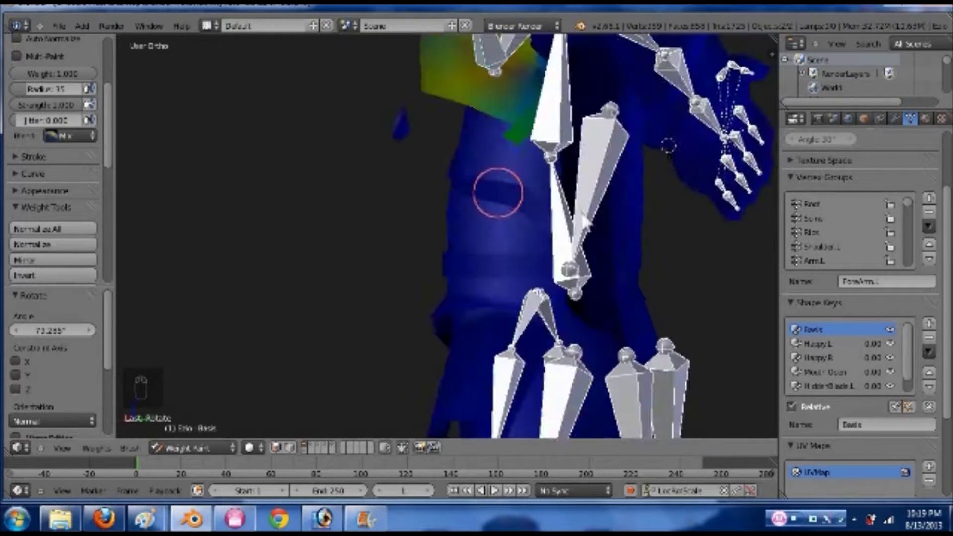
pyautogui.moveTo(629, 230); pyautogui.dragTo(649, 236)
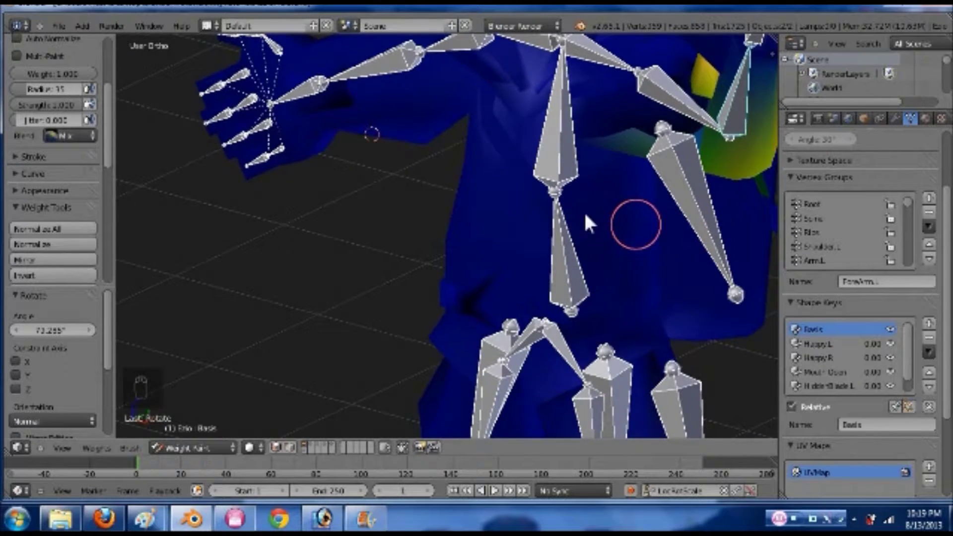
pyautogui.middleClick(515, 219)
pyautogui.press('r')
pyautogui.click(476, 211)
# - Select the linked forearm vertices, assign them to the forearm group at 0.700, and view the weight map
pyautogui.press('Tab')
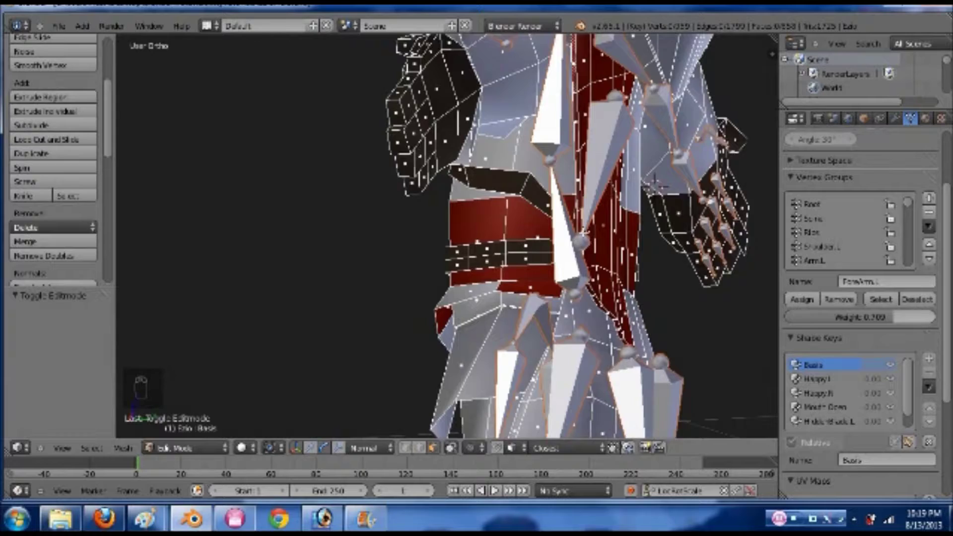
pyautogui.press('Tab')
pyautogui.press('Tab')
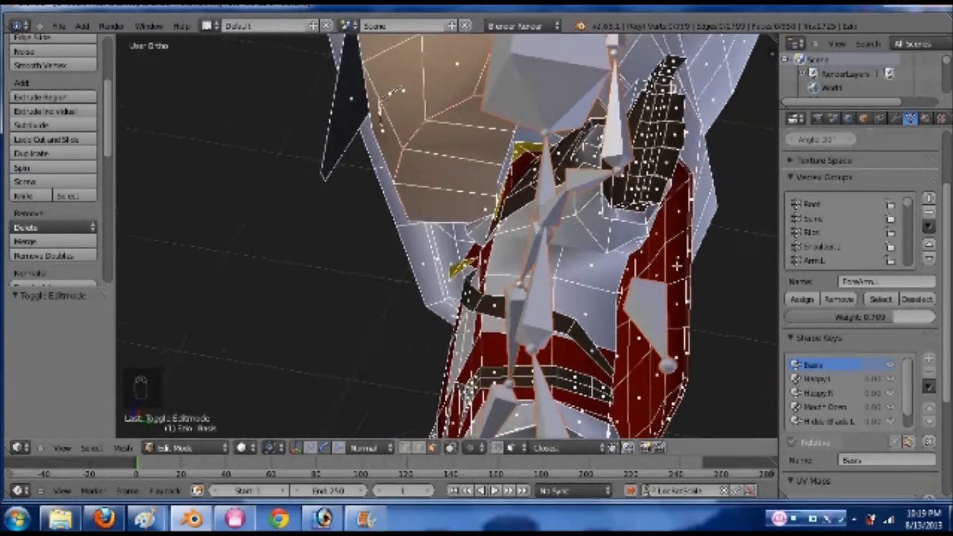
pyautogui.press('Tab')
pyautogui.press('Tab')
pyautogui.press('a')
pyautogui.press('a')
pyautogui.moveTo(308, 257); pyautogui.dragTo(297, 261)
pyautogui.press('z')
pyautogui.press('z')
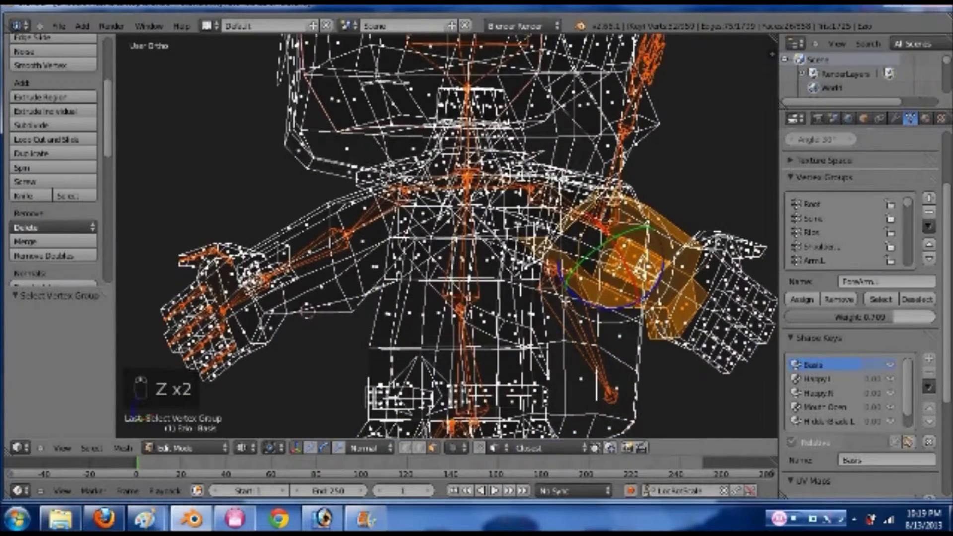
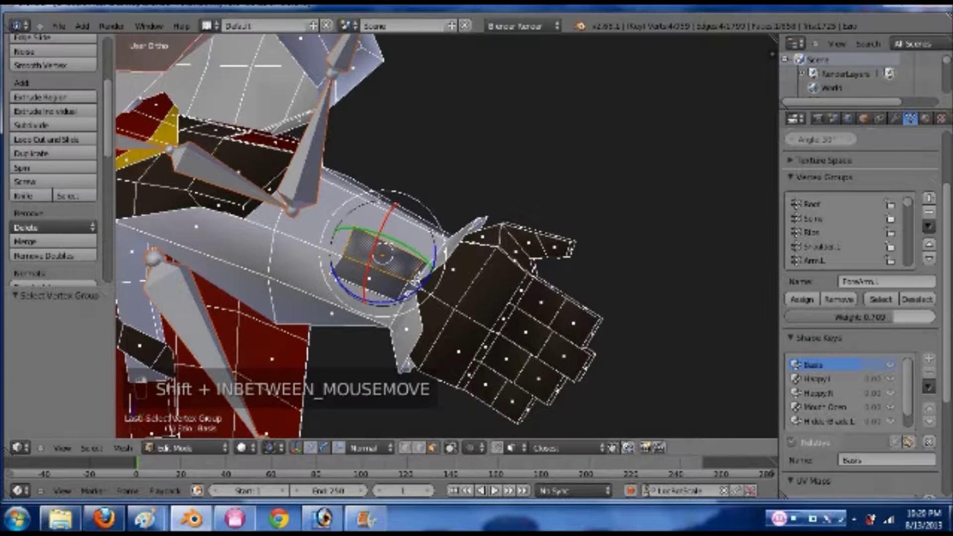
pyautogui.press('ctrl+l')
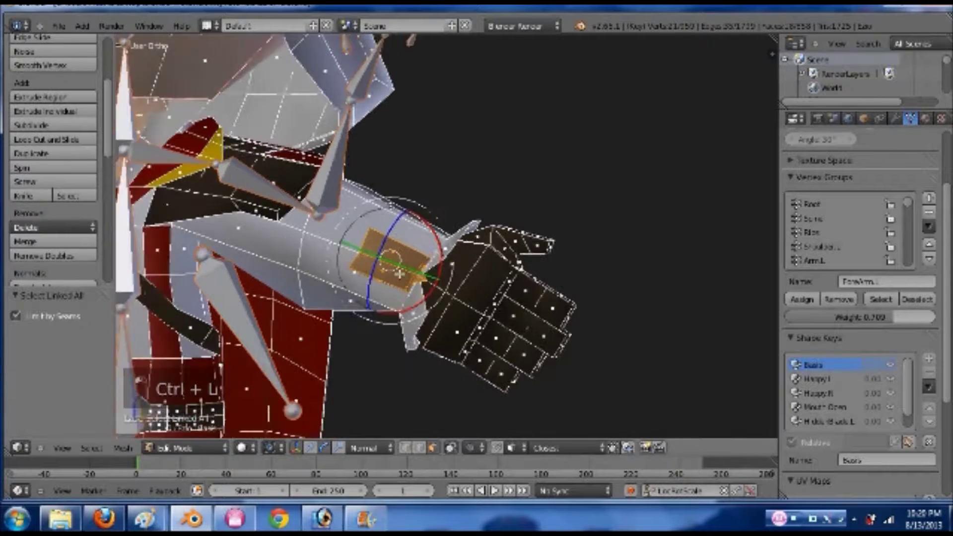
pyautogui.press('Tab')
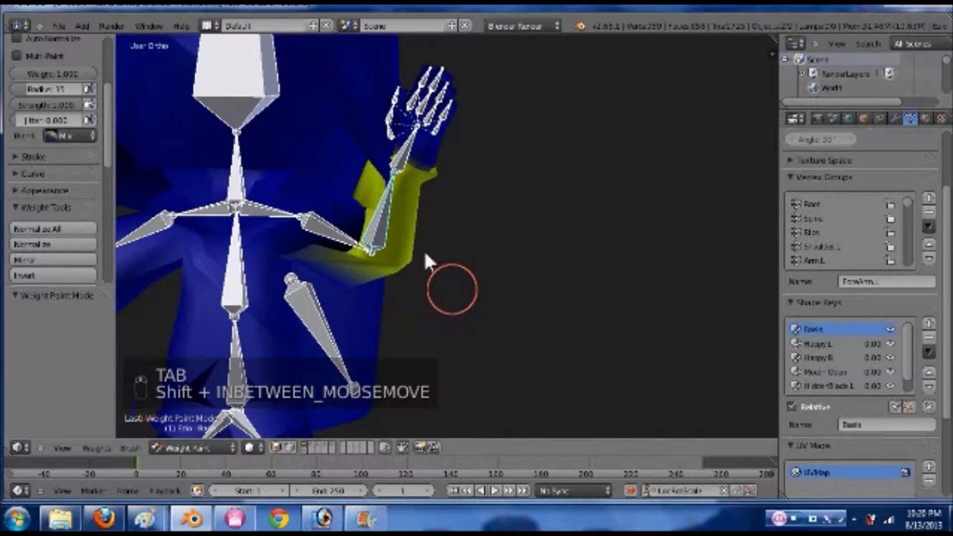
# - Assign weight 1.000 to the forearm vertices, then test-rotate the forearm bone and undo
pyautogui.press('Tab')
pyautogui.press('a')
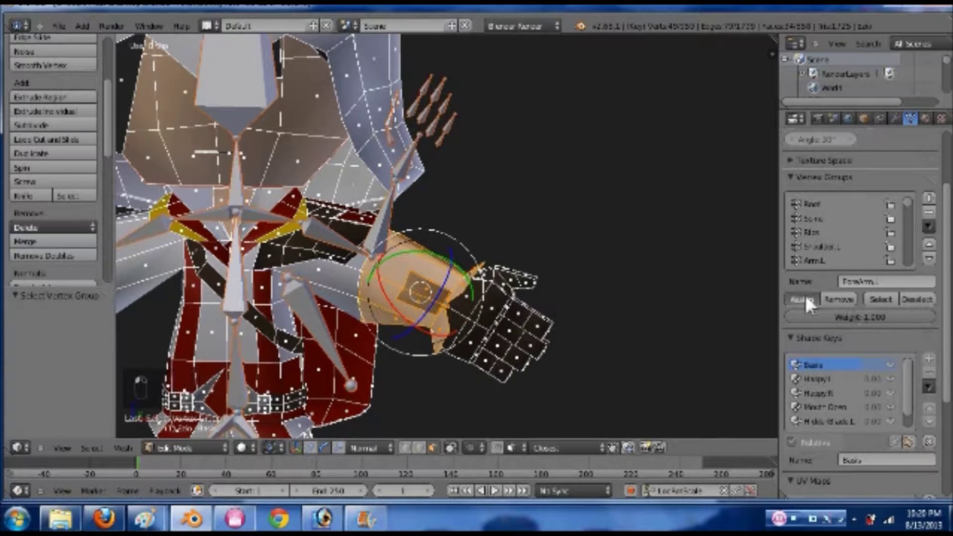
pyautogui.press('Tab')
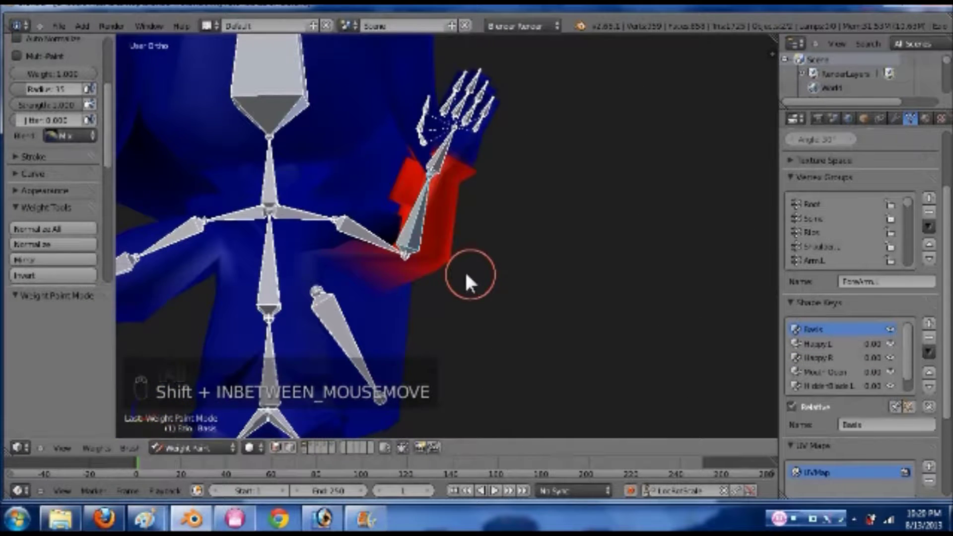
pyautogui.press('alt+r')
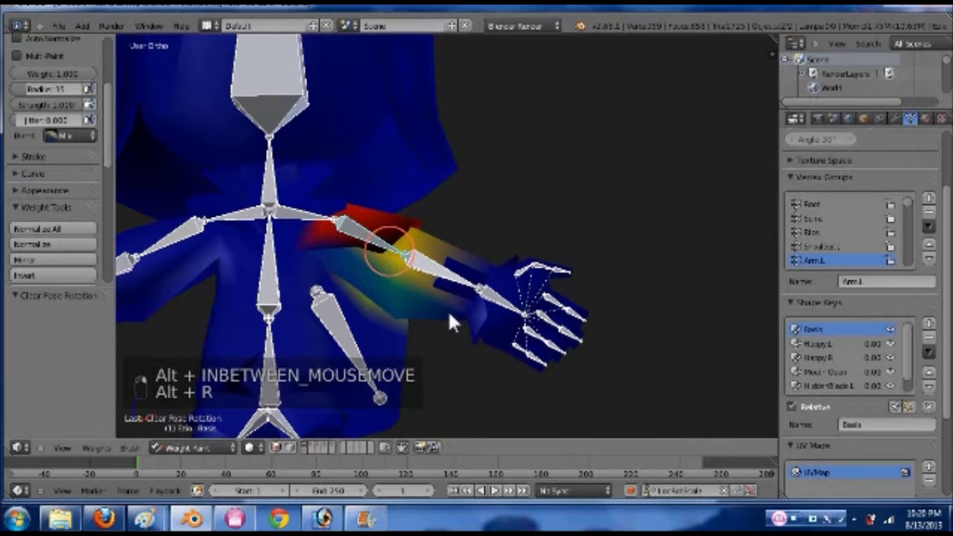
pyautogui.press('r')
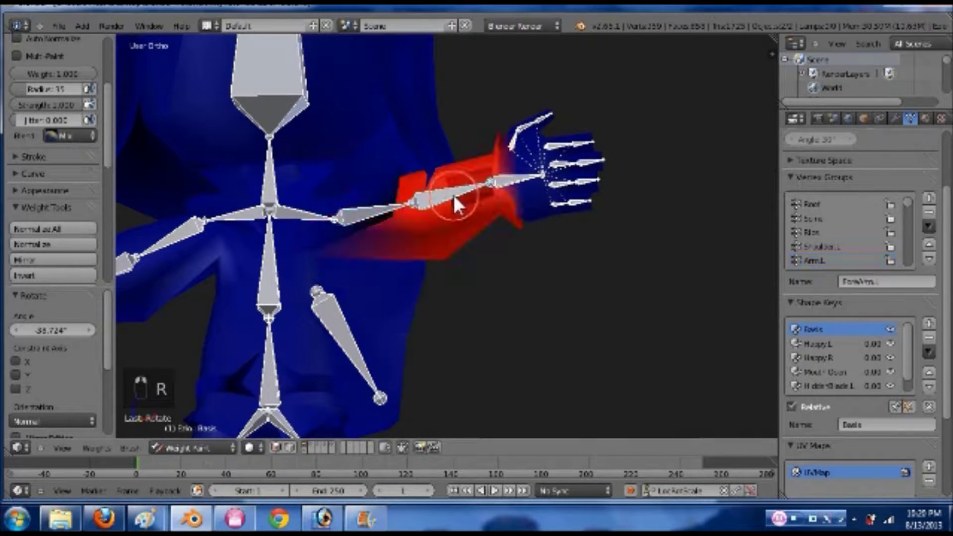
pyautogui.press('r')
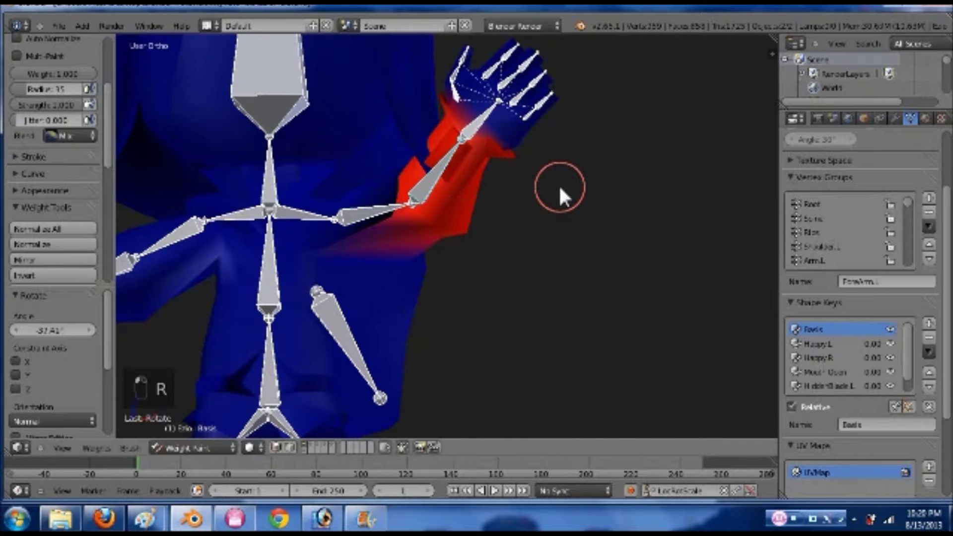
pyautogui.press('ctrl+z')
# - Clear the test pose and flip between editing and weight paint to verify the forearm, landing on the shoulder group
pyautogui.press('a')
pyautogui.press('a')
pyautogui.press('alt+r')
pyautogui.press('Tab')
pyautogui.press('Tab')
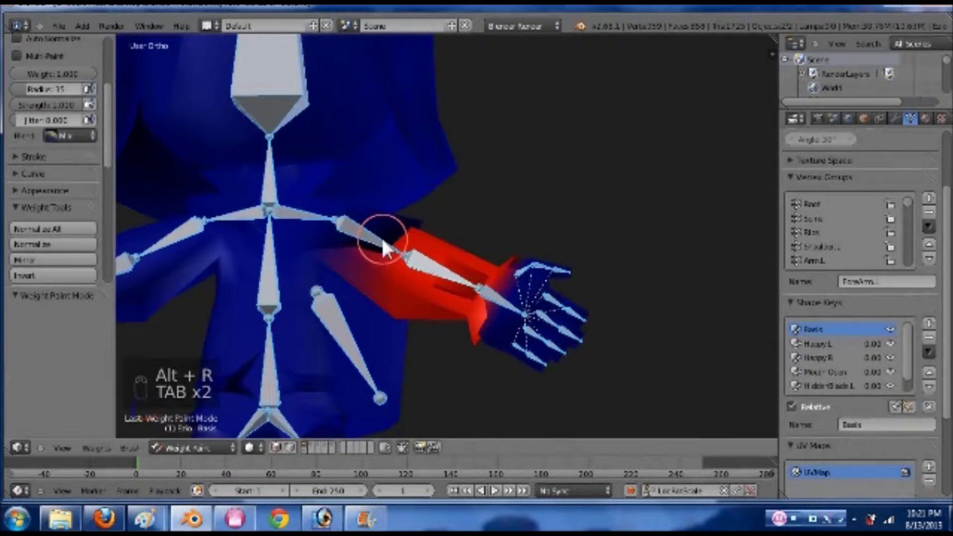
pyautogui.press('Tab')
pyautogui.press('Tab')
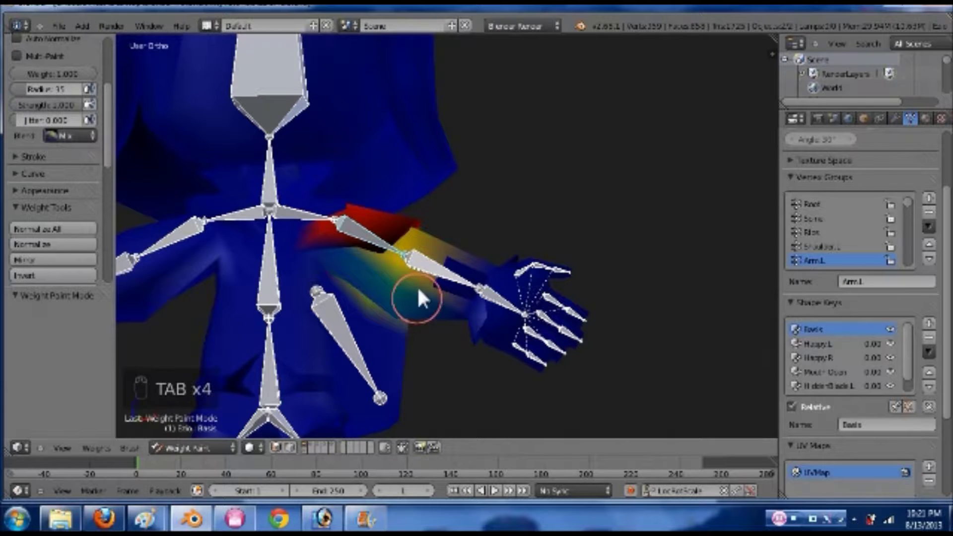
pyautogui.press('Tab')
pyautogui.press('Tab')
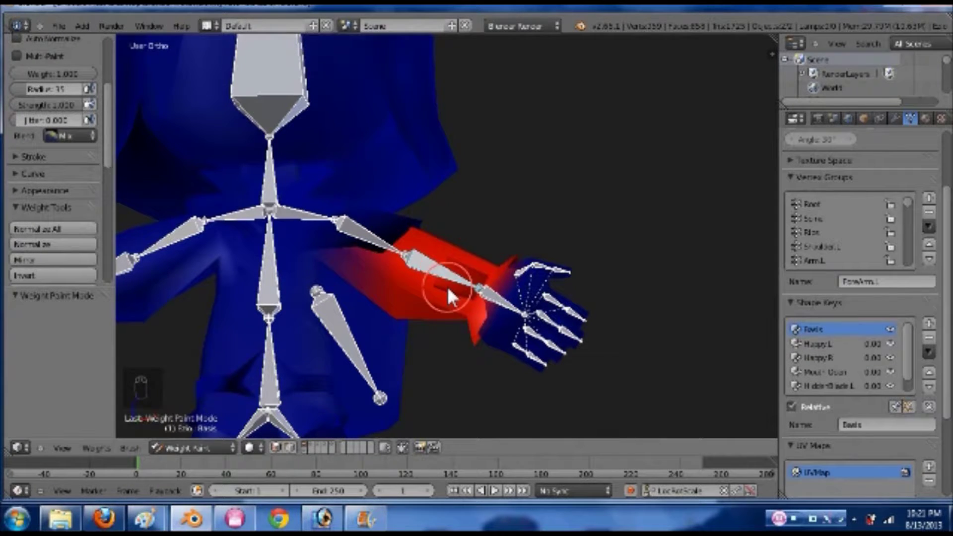
pyautogui.press('Tab')
pyautogui.press('Tab')
pyautogui.middleClick(365, 337)
# - Test-rotate the shoulder bone to check its deformation, then undo
pyautogui.moveTo(341, 244); pyautogui.dragTo(399, 279)
pyautogui.middleClick(415, 279)
pyautogui.press('r')
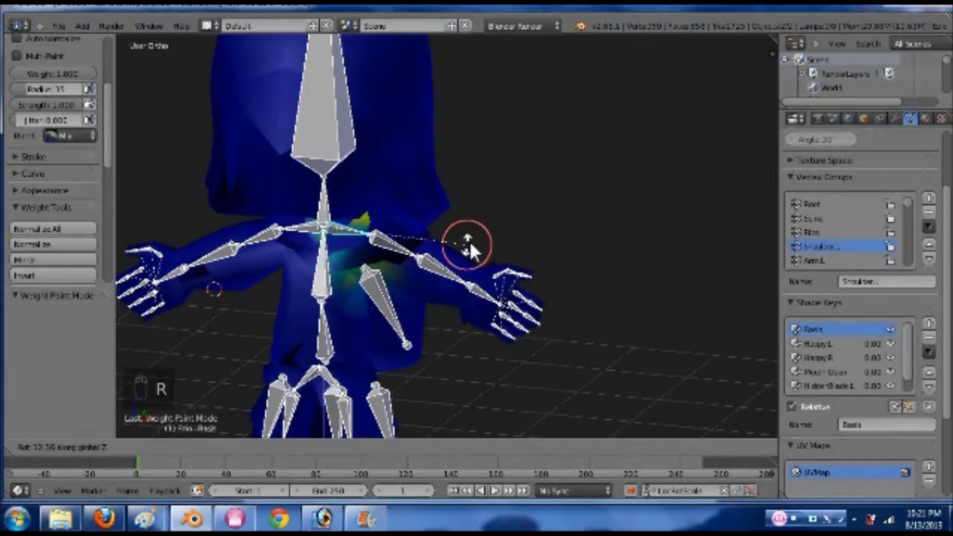
pyautogui.click(368, 274)
pyautogui.press('ctrl+z')
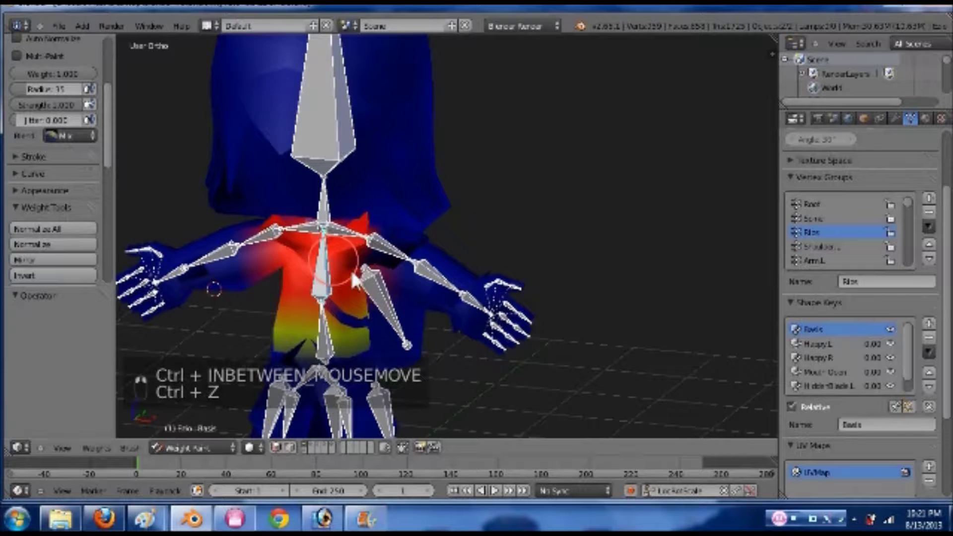
pyautogui.middleClick(344, 284)
# - Select the head bone and tilt it on one axis to check the neck weights from the side
pyautogui.rightClick(280, 284)
pyautogui.press('r')
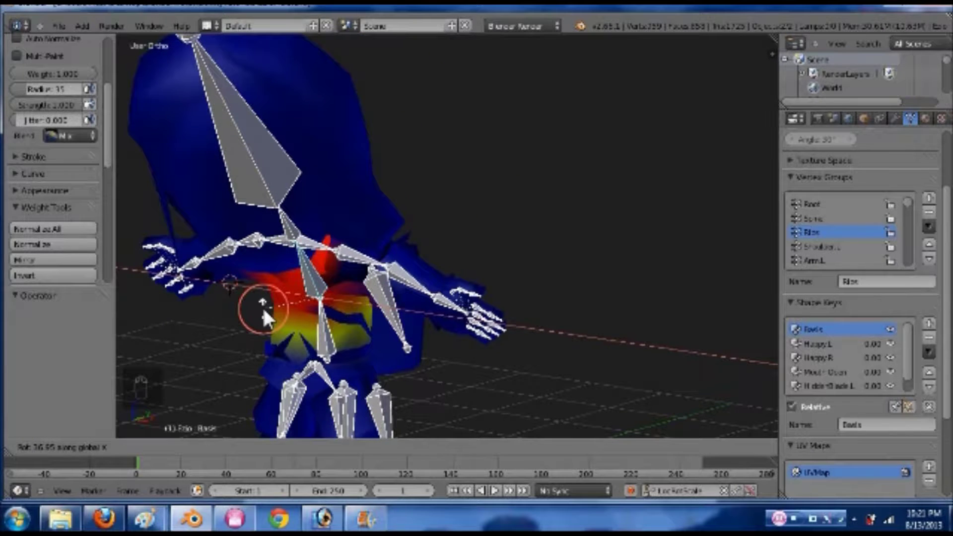
pyautogui.moveTo(401, 307); pyautogui.dragTo(143, 313)
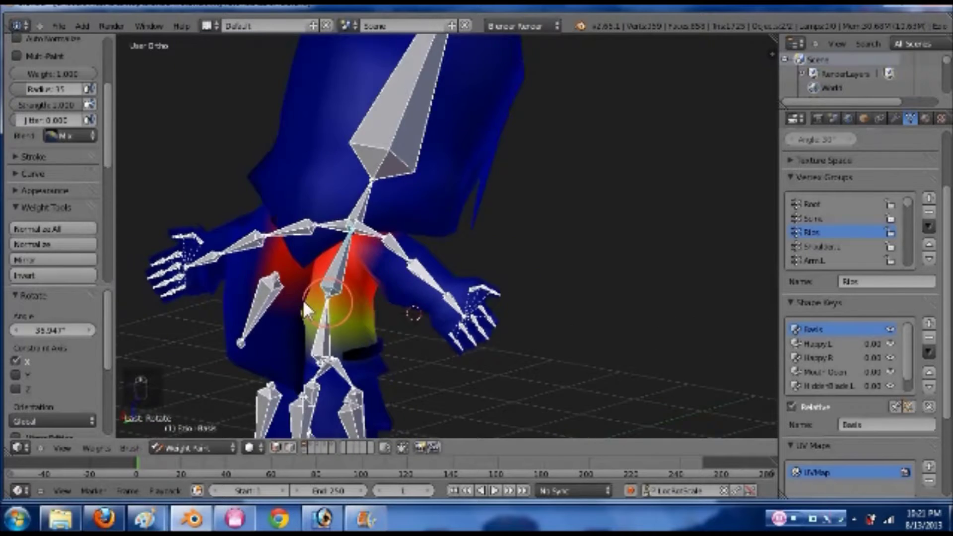
pyautogui.middleClick(309, 309)
pyautogui.press('r')
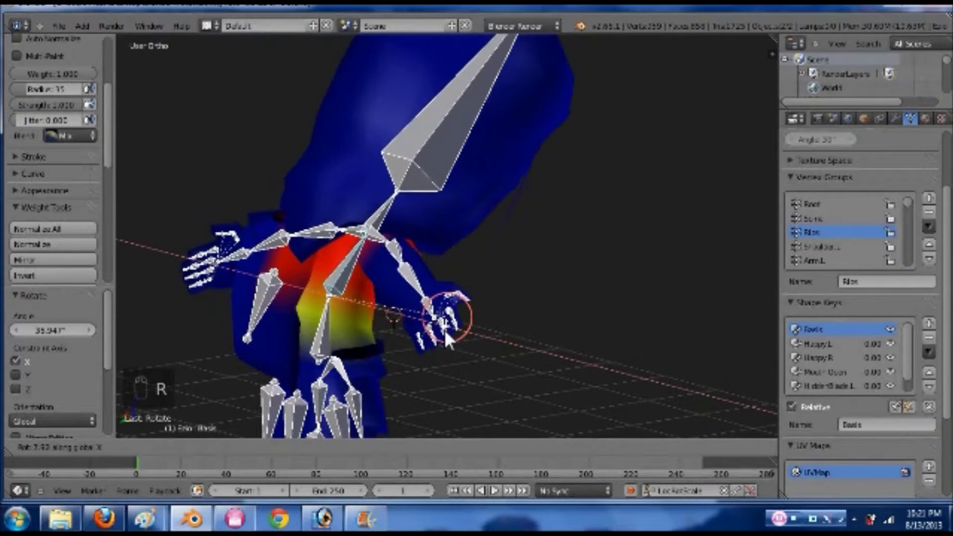
pyautogui.moveTo(505, 312); pyautogui.dragTo(450, 297)
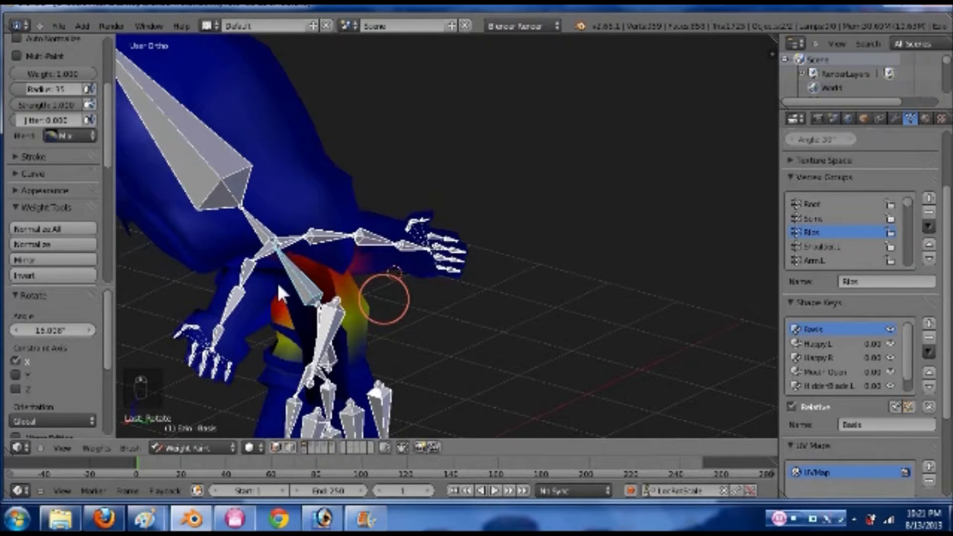
# - Switch the brush to Add blending with higher strength and paint extra weight onto the neck
pyautogui.moveTo(323, 327); pyautogui.dragTo(66, 235)
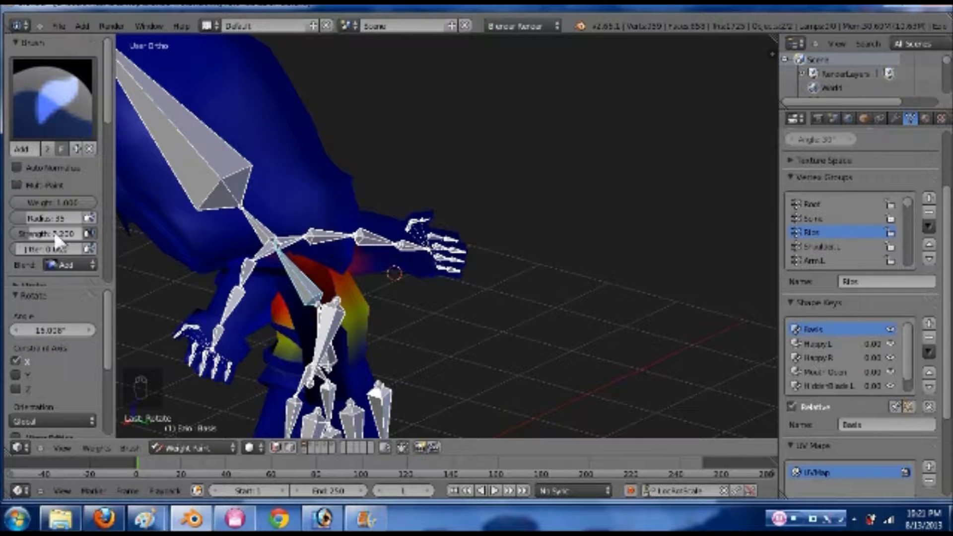
pyautogui.moveTo(102, 242); pyautogui.dragTo(390, 299)
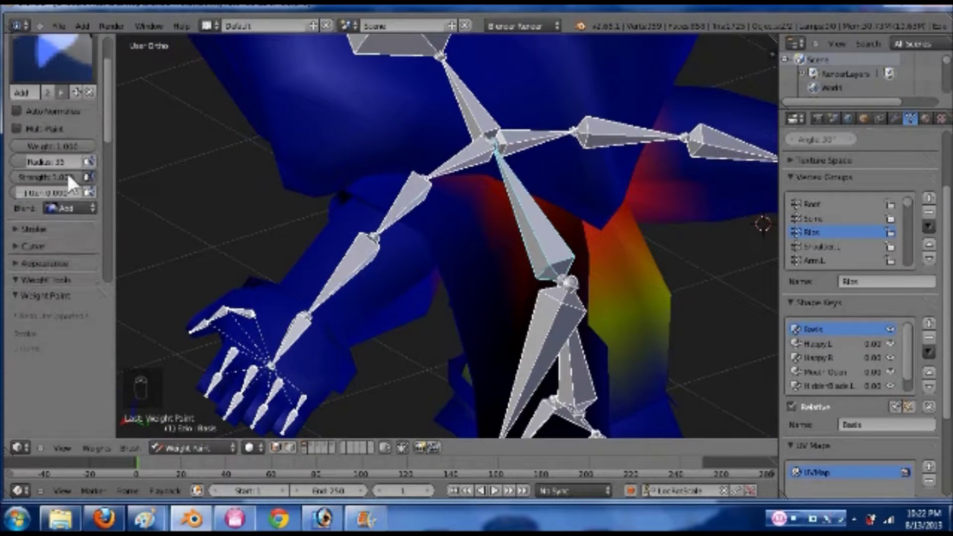
pyautogui.moveTo(79, 201); pyautogui.dragTo(111, 250)
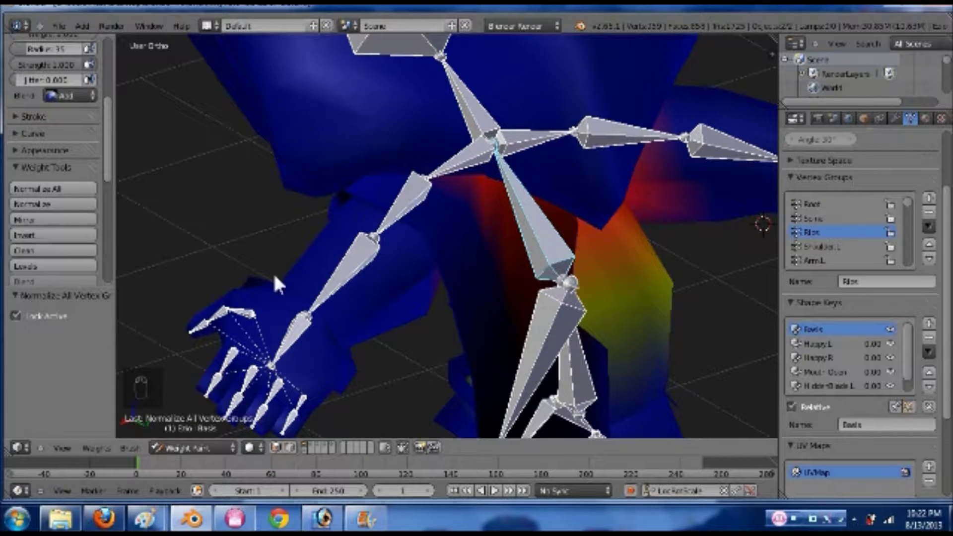
pyautogui.moveTo(371, 300); pyautogui.dragTo(526, 314)
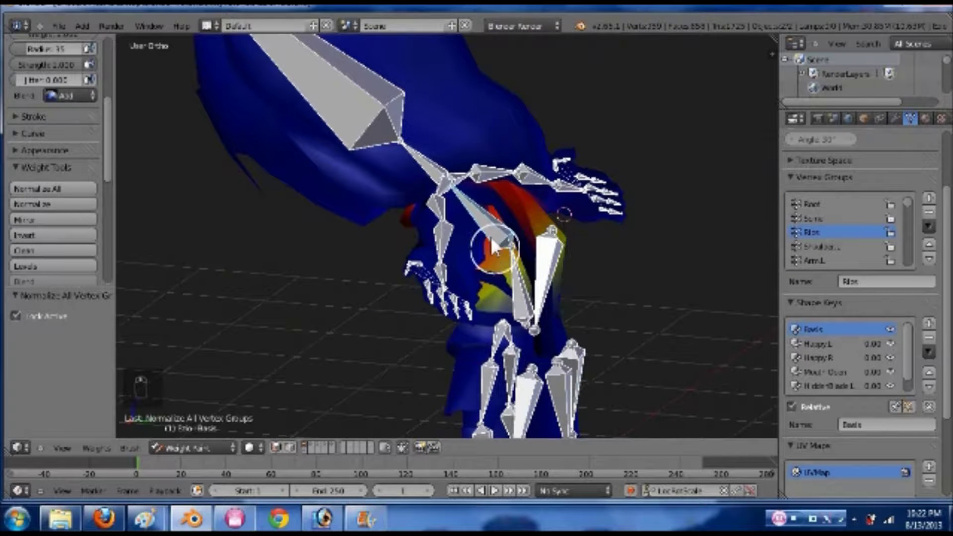
# - Tilt the head bone a couple of times to test the newly painted neck weights
pyautogui.press('r')
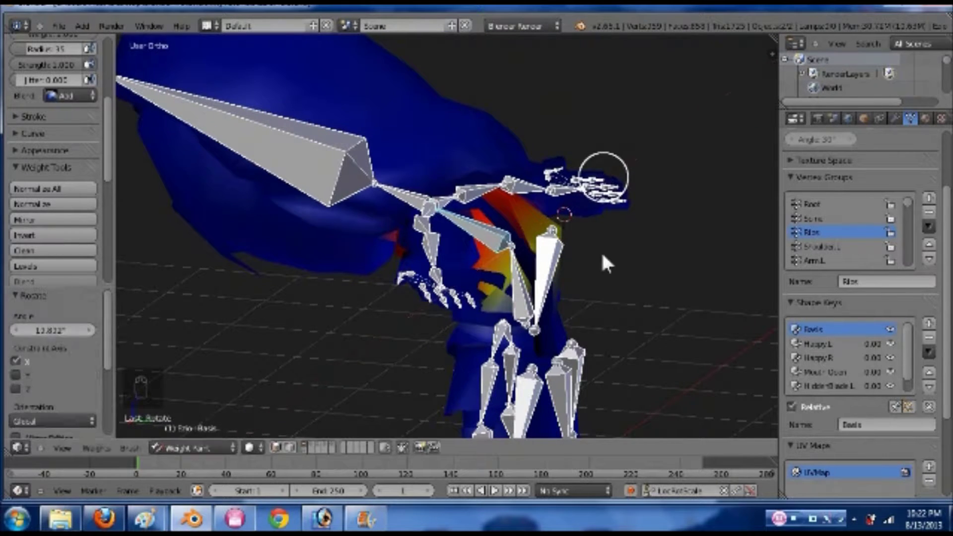
pyautogui.click(578, 278)
pyautogui.moveTo(496, 291); pyautogui.dragTo(567, 259)
pyautogui.press('r')
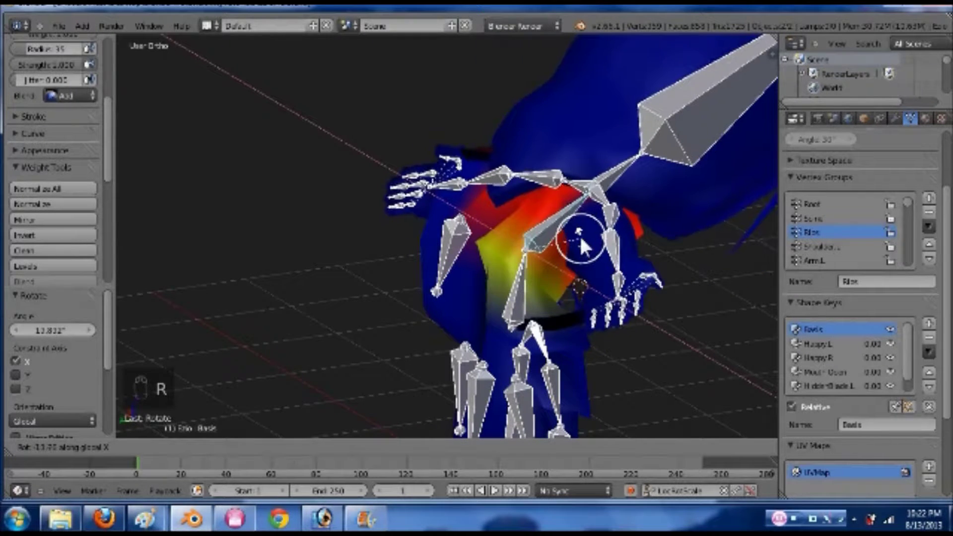
pyautogui.moveTo(497, 258); pyautogui.dragTo(455, 251)
# - Undo the tests and clear all bone rotations with Alt+R to return the rig to rest
pyautogui.press('ctrl+z')
pyautogui.press('ctrl+z')
pyautogui.press('a')
pyautogui.press('a')
pyautogui.press('alt+r')
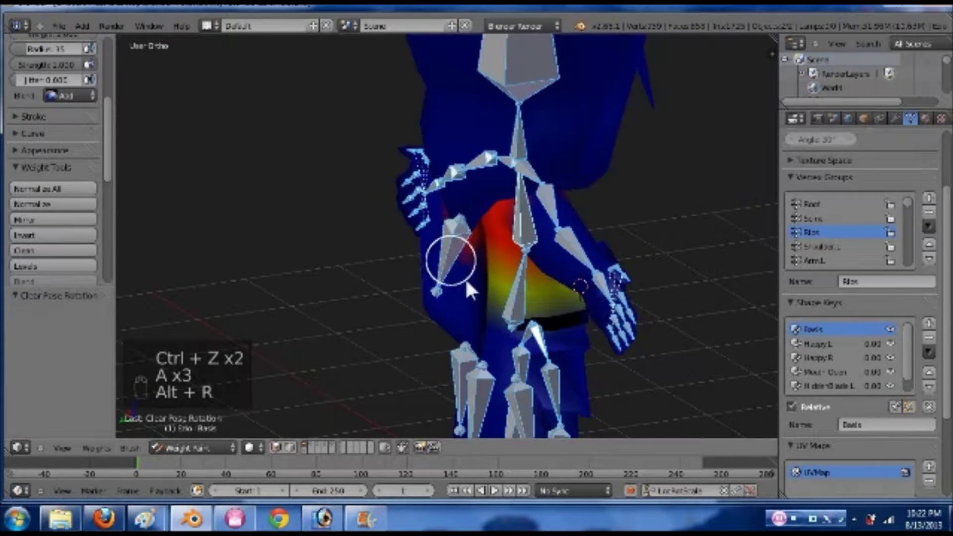
pyautogui.middleClick(500, 272)
# - Save, test-rotate the hand bone from front view and undo, then enter edit mode with the selection cleared
pyautogui.press('ctrl+s')
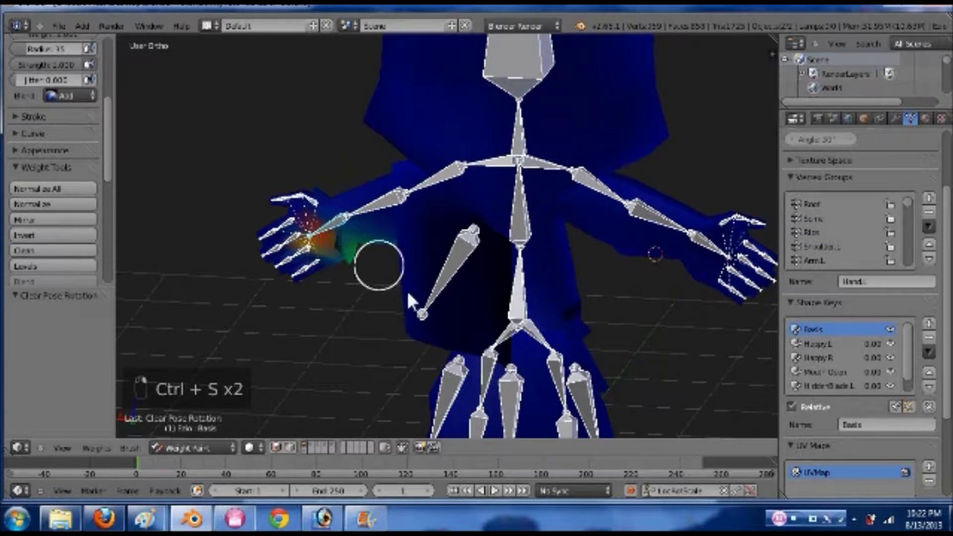
pyautogui.press('r')
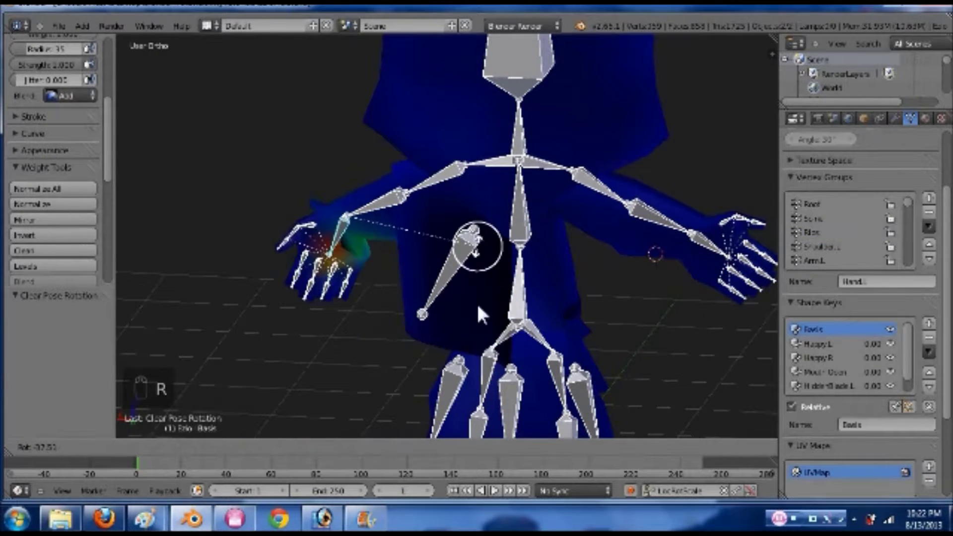
pyautogui.press('ctrl+z')
pyautogui.press('KP_1')
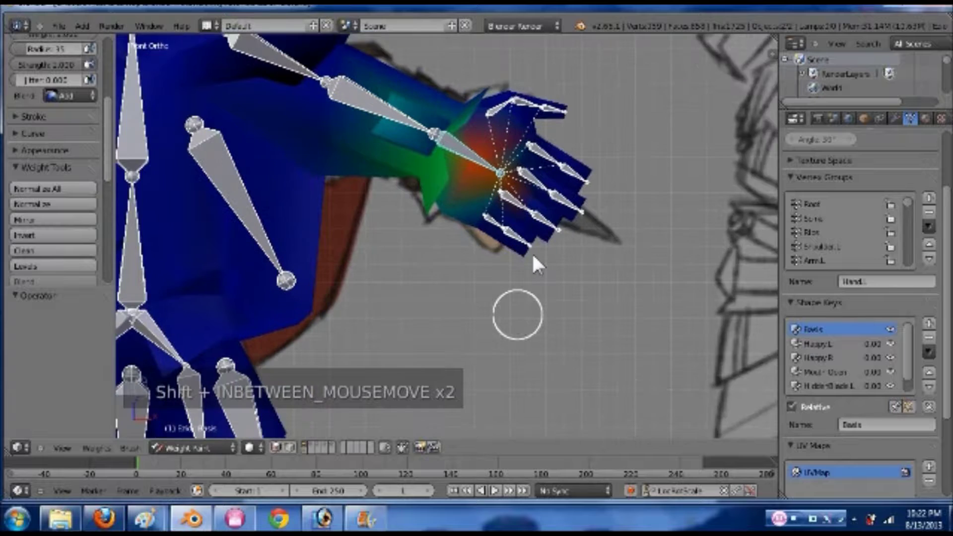
pyautogui.press('r')
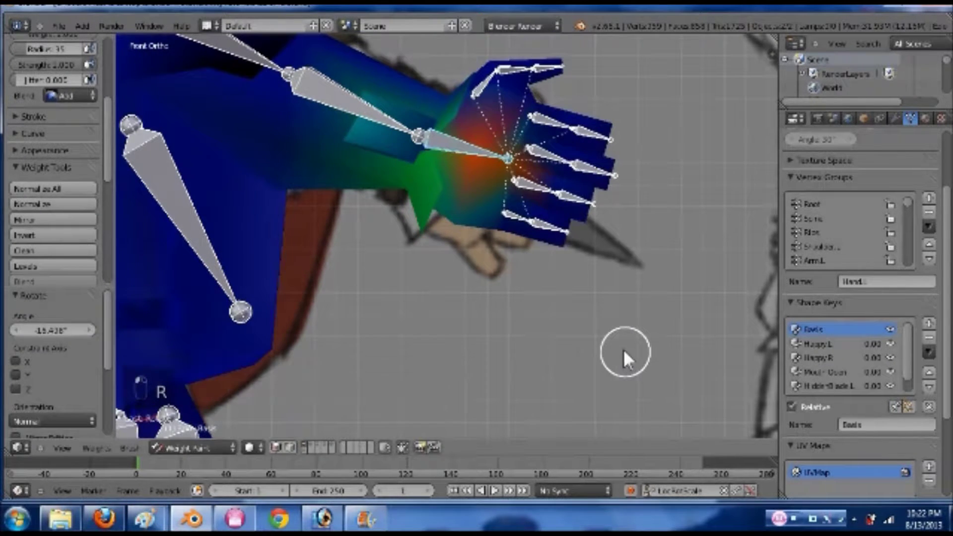
pyautogui.press('ctrl+z')
pyautogui.press('Tab')
pyautogui.press('a')
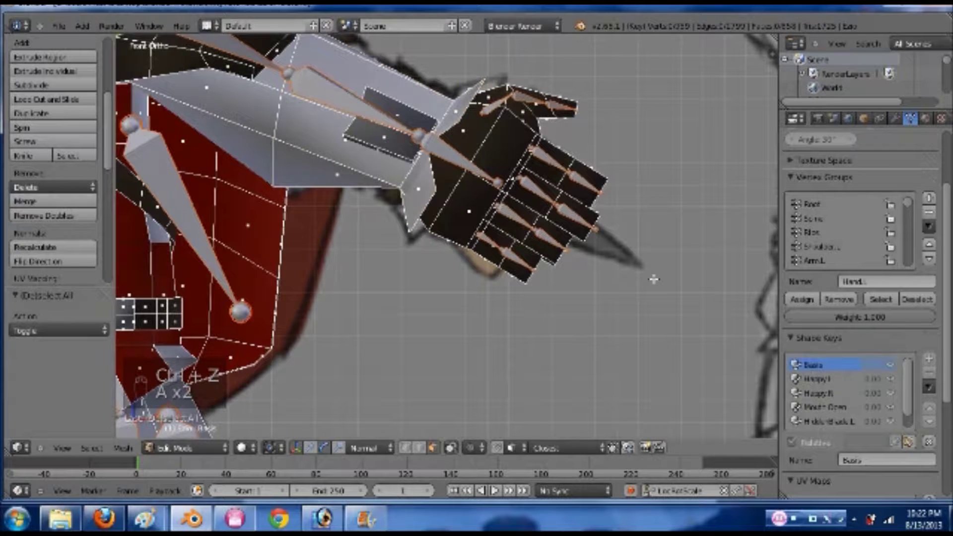
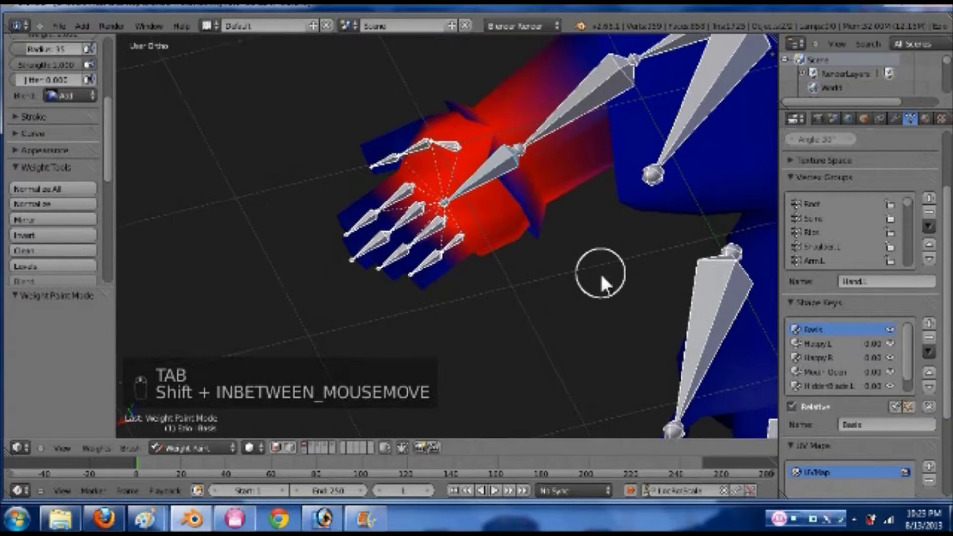
# - From front view, test-rotate the hand bone to see how the palm and fingers deform, then undo
pyautogui.press('r')
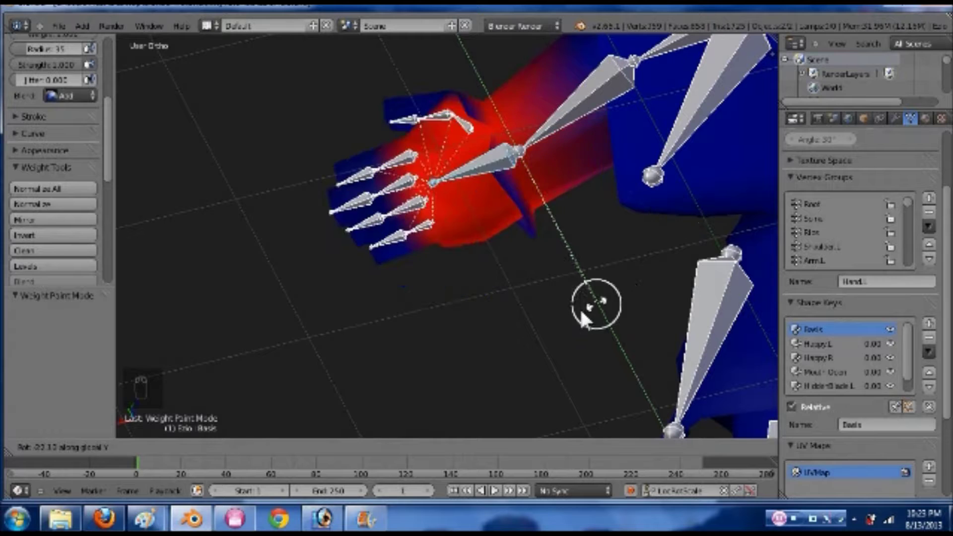
pyautogui.click(657, 249)
pyautogui.press('ctrl+z')
pyautogui.press('KP_1')
pyautogui.middleClick(571, 220)
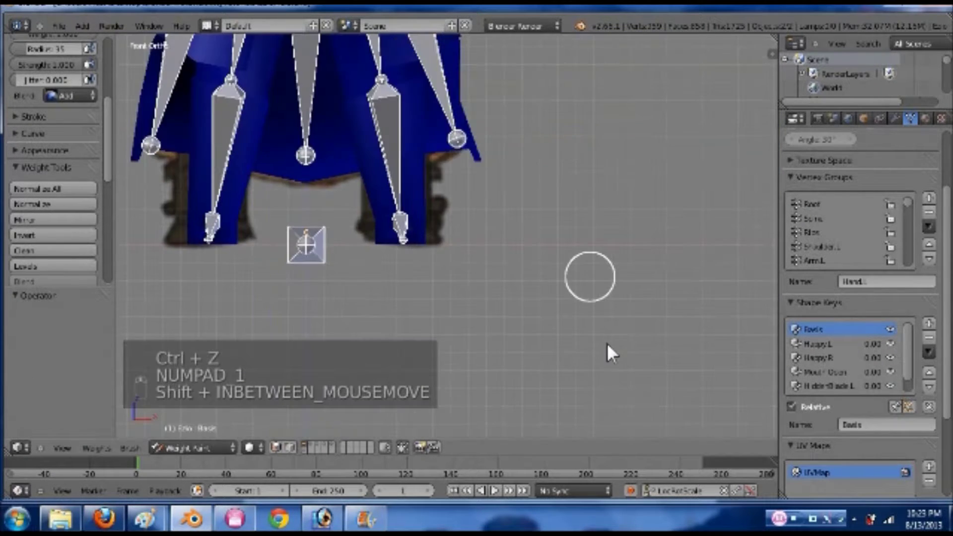
pyautogui.middleClick(589, 266)
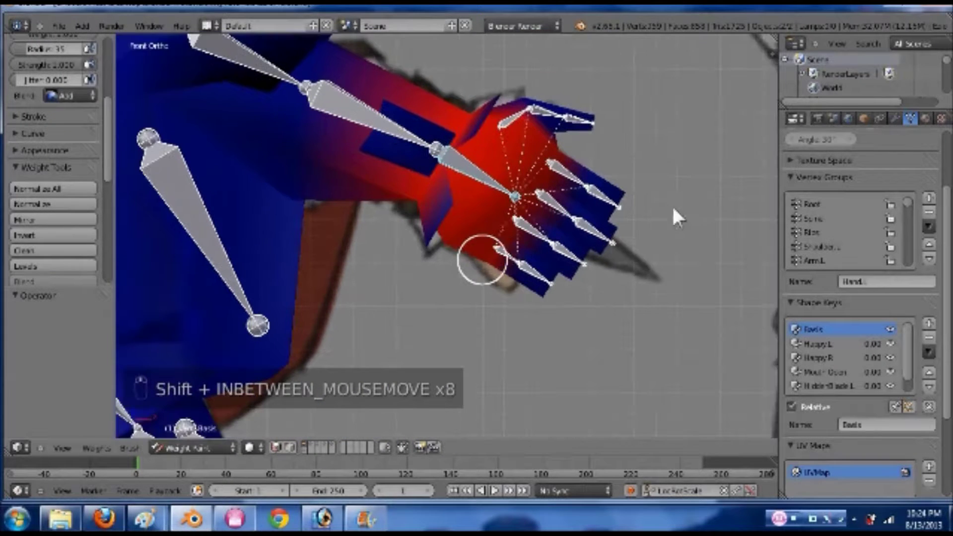
pyautogui.press('r')
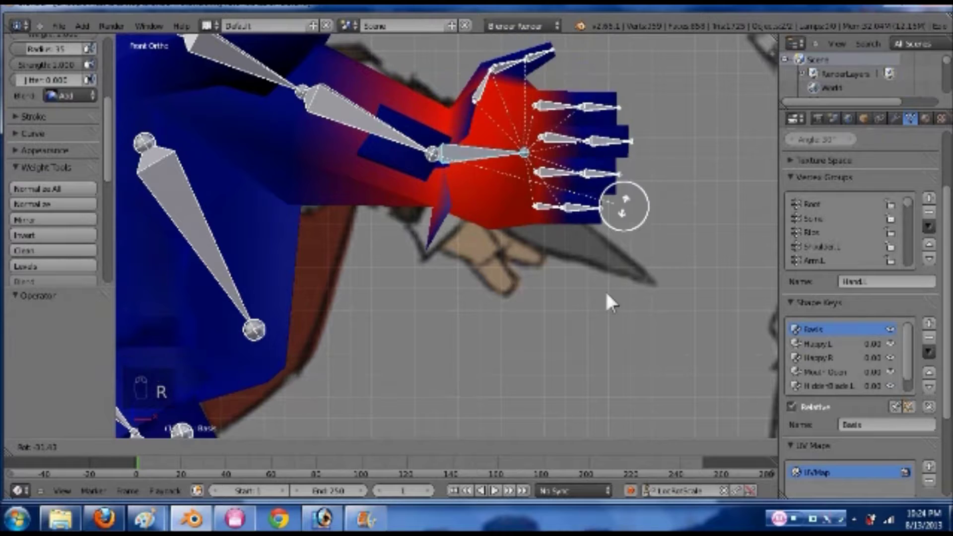
pyautogui.press('ctrl+z')
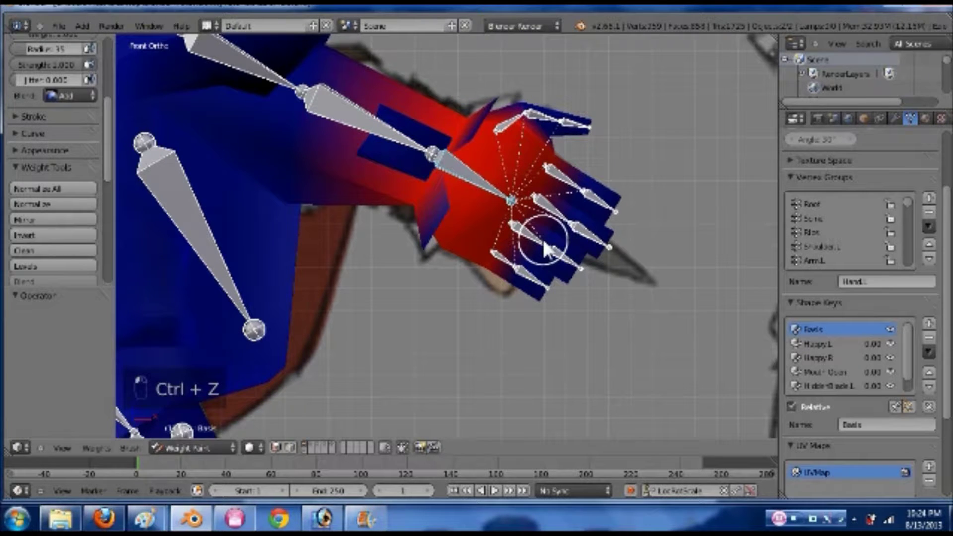
# - Reassign the palm faces to the hand group in edit mode and re-test the hand bone in weight paint
pyautogui.press('Tab')
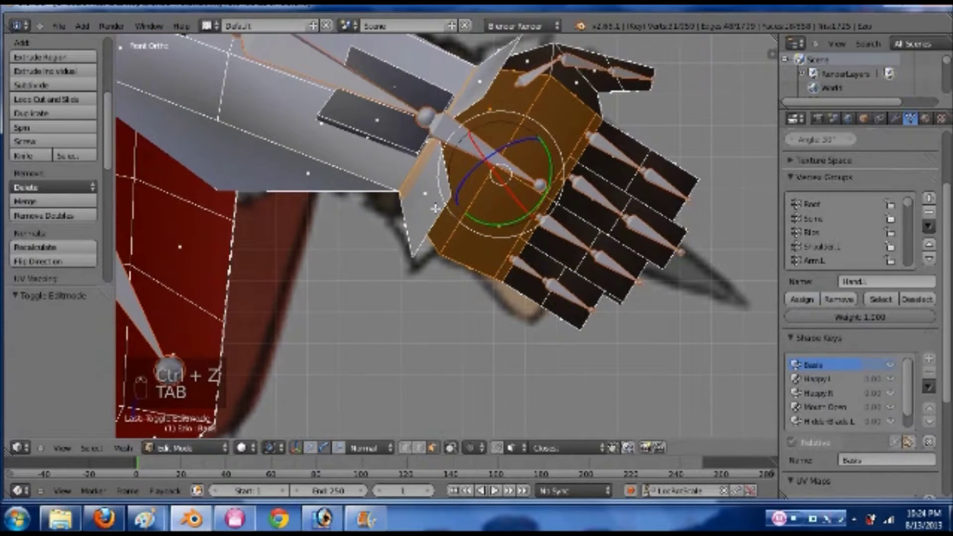
pyautogui.press('ctrl+Tab')
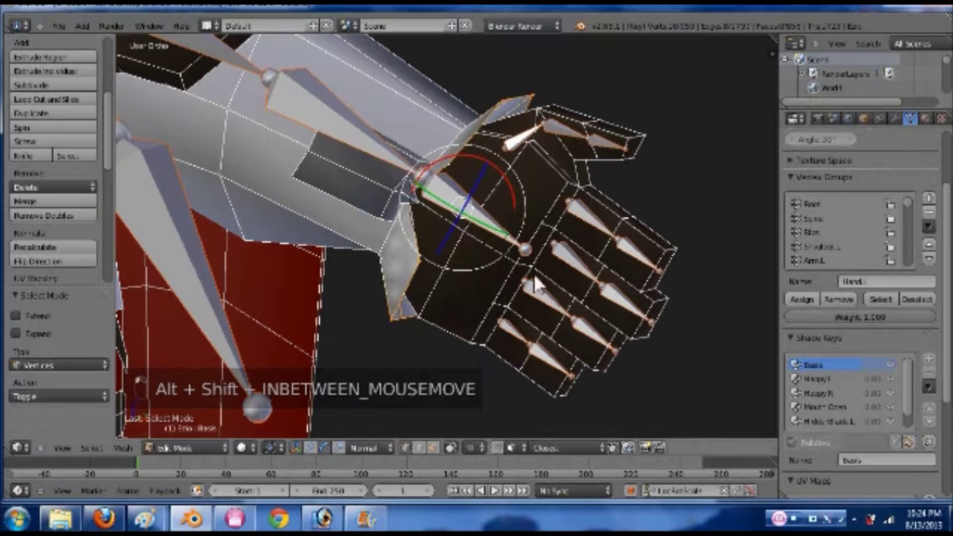
pyautogui.press('Tab')
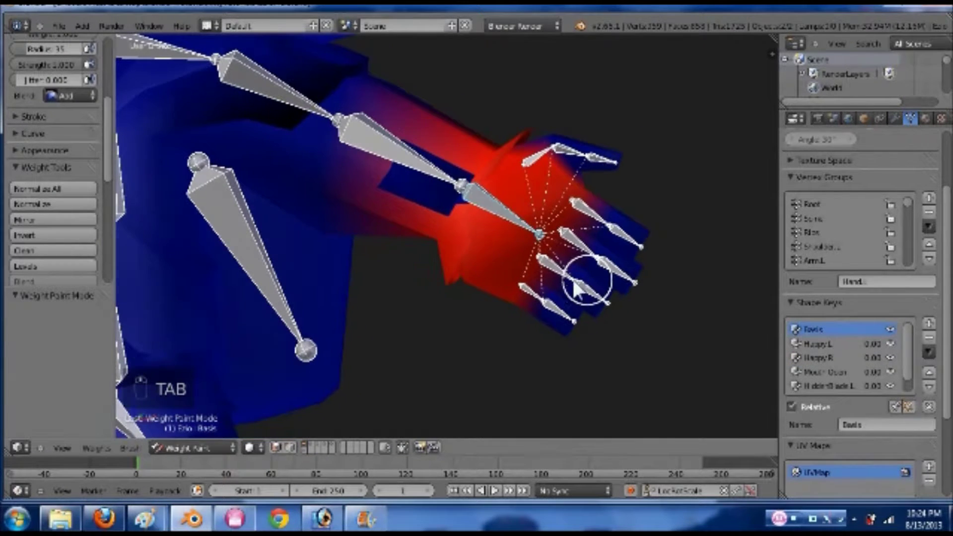
pyautogui.press('r')
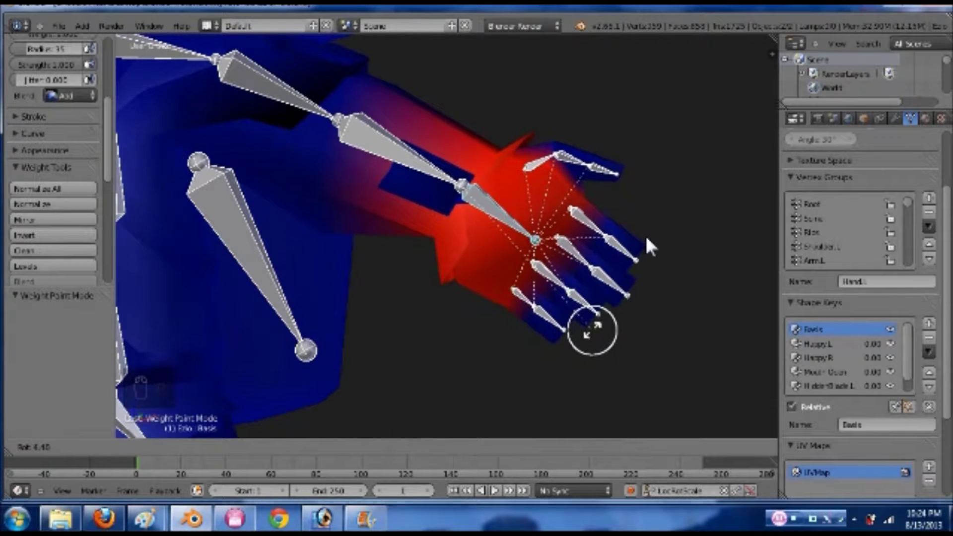
pyautogui.click(652, 182)
# - Save, zoom in on the thumb and test-rotate the thumb bone, then undo
pyautogui.press('ctrl+z')
pyautogui.press('ctrl+s')
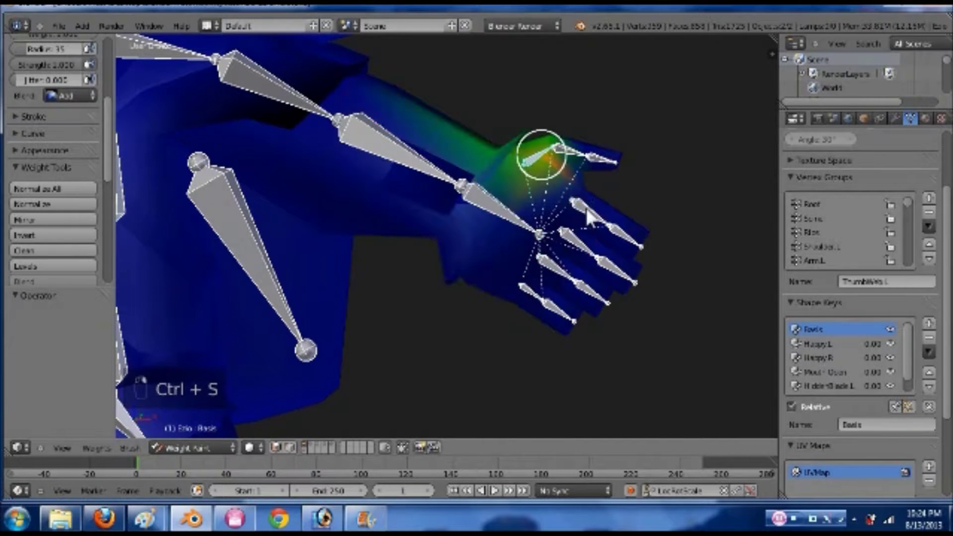
pyautogui.middleClick(523, 288)
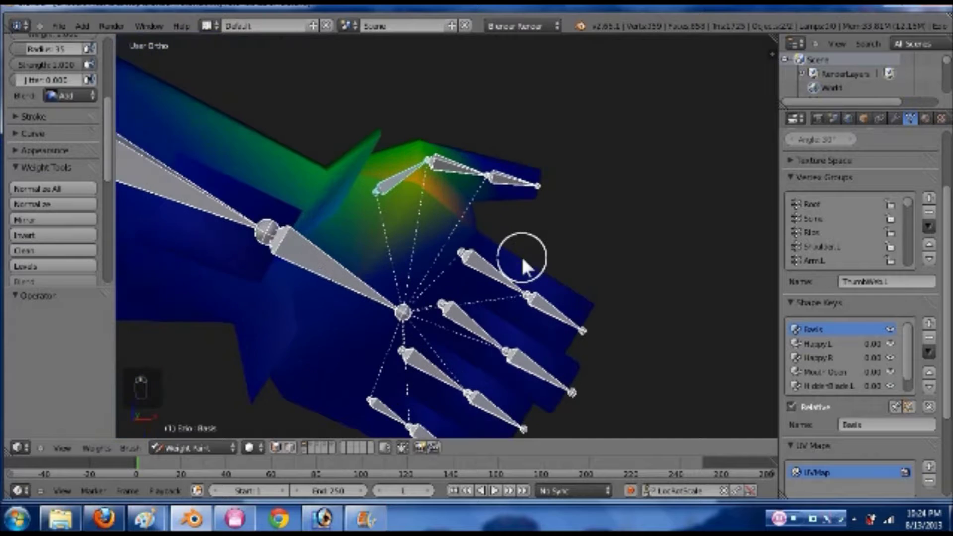
pyautogui.press('r')
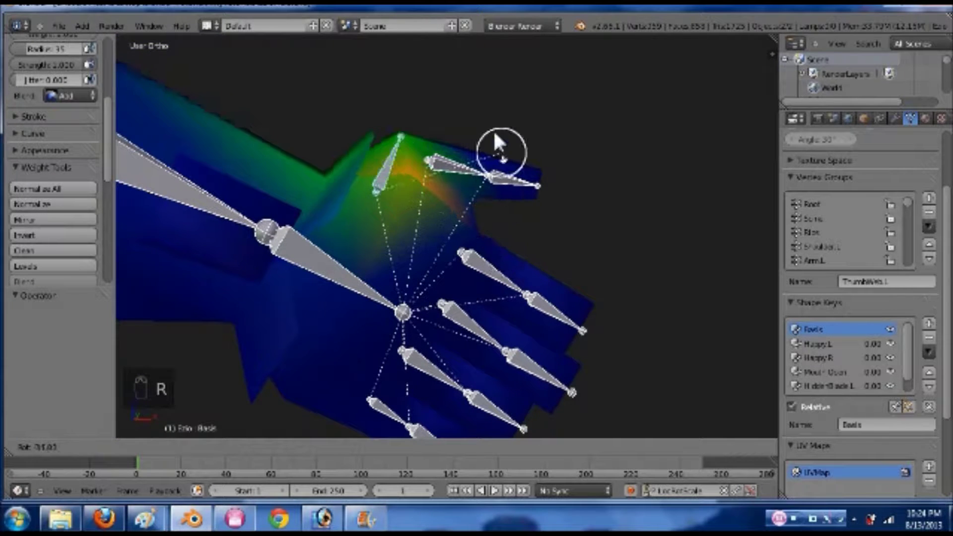
pyautogui.click(555, 208)
pyautogui.press('ctrl+z')
# - Assign the thumb-base faces to the ThumbWeb.L group in face select and test the thumb bend
pyautogui.press('Tab')
pyautogui.press('a')
pyautogui.press('a')
pyautogui.press('a')
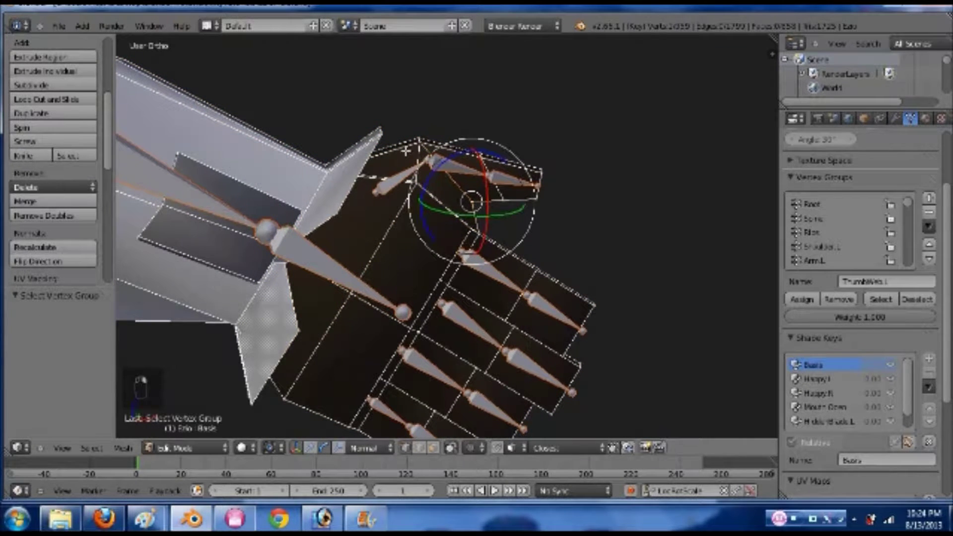
pyautogui.press('ctrl+Tab')
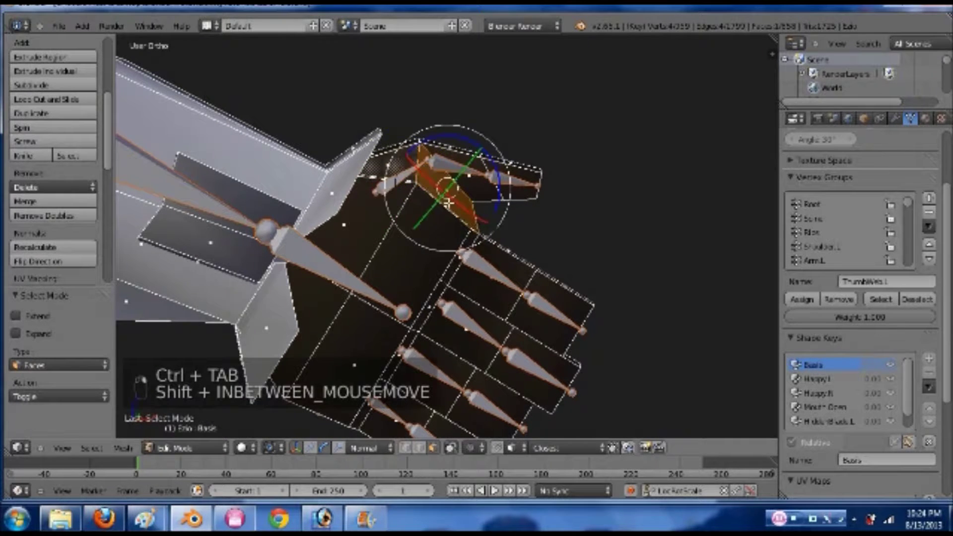
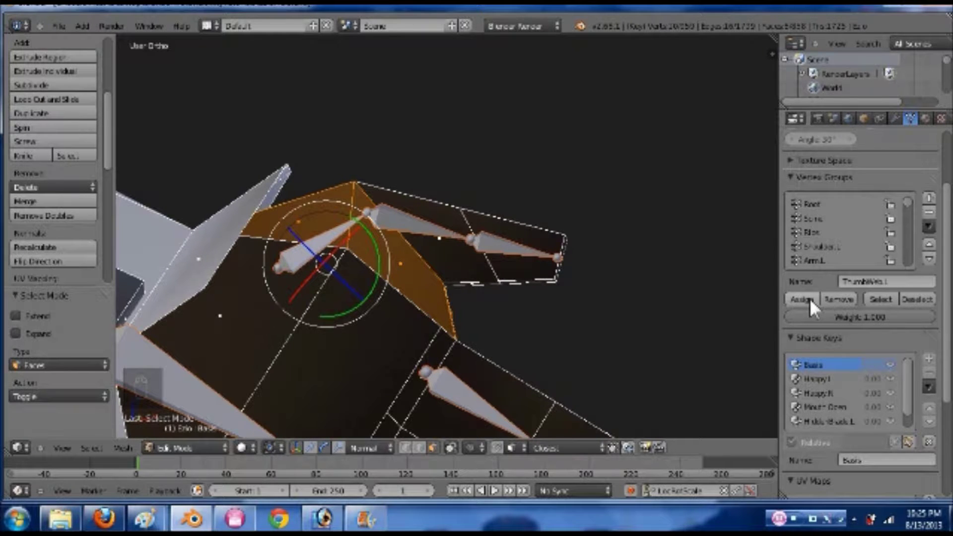
pyautogui.press('Tab')
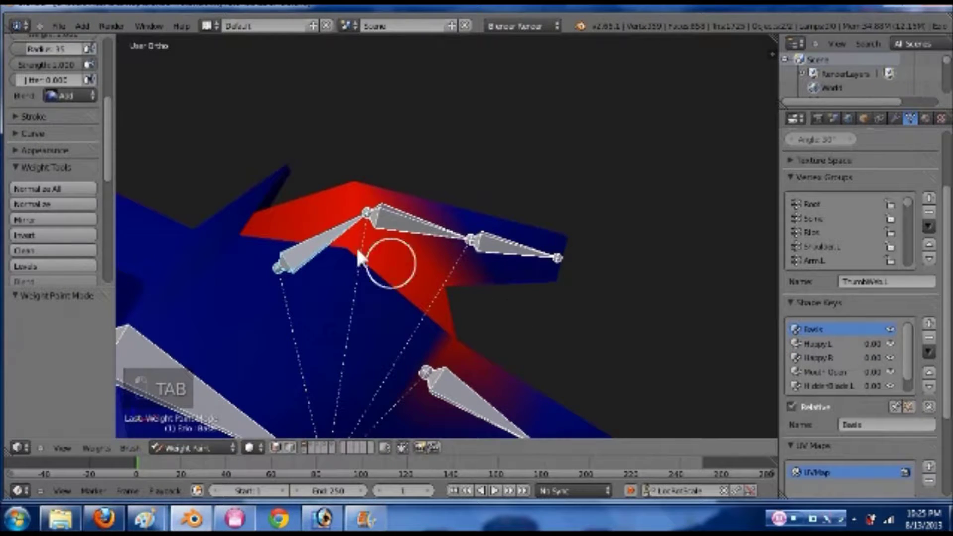
pyautogui.press('r')
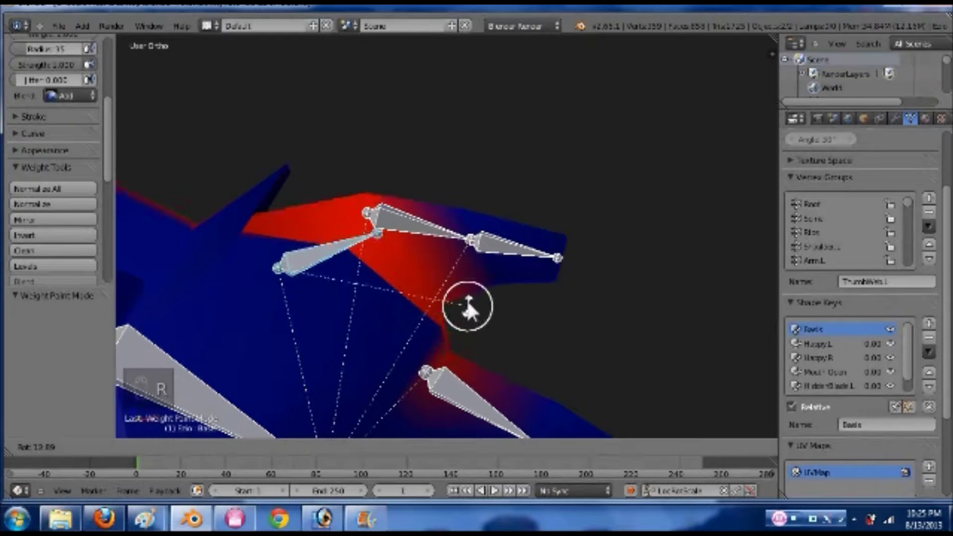
pyautogui.press('ctrl+z')
# - Make a second pass adjusting the thumb-base face assignment and return to weight paint to check
pyautogui.press('ctrl+Tab')
pyautogui.press('Tab')
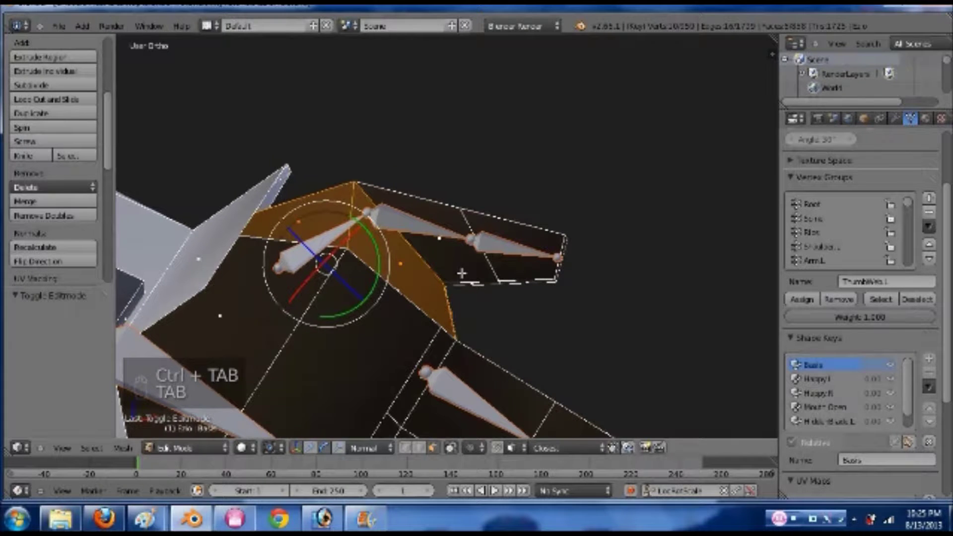
pyautogui.press('Tab')
pyautogui.press('Tab')
pyautogui.press('ctrl+Tab')
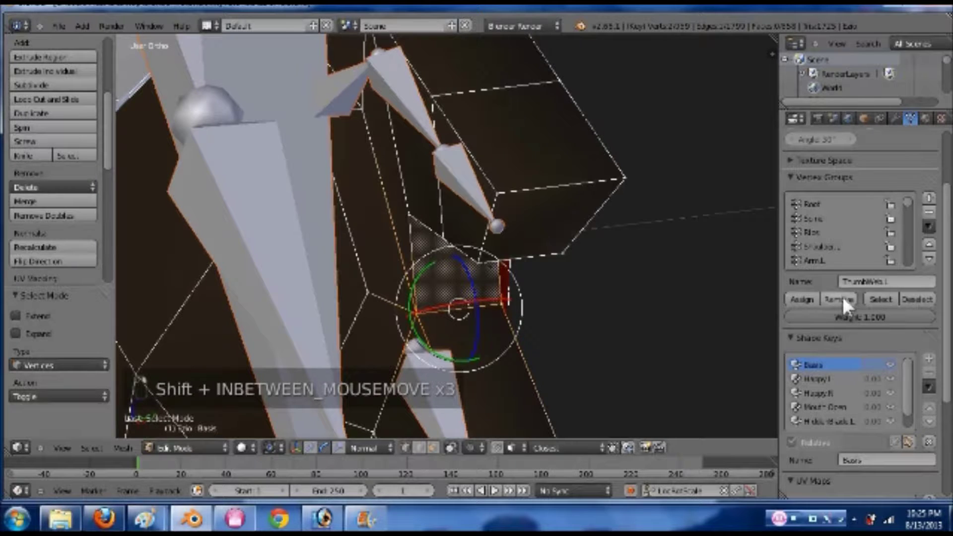
pyautogui.press('Tab')
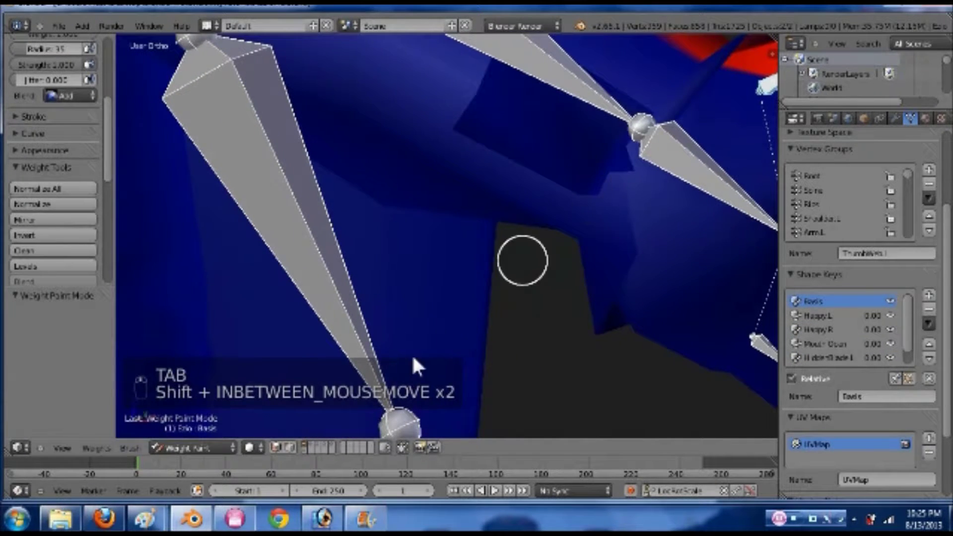
# - Save and reassign thumb faces to the thumb group in face-select edit mode, returning to weight paint
pyautogui.press('ctrl+s')
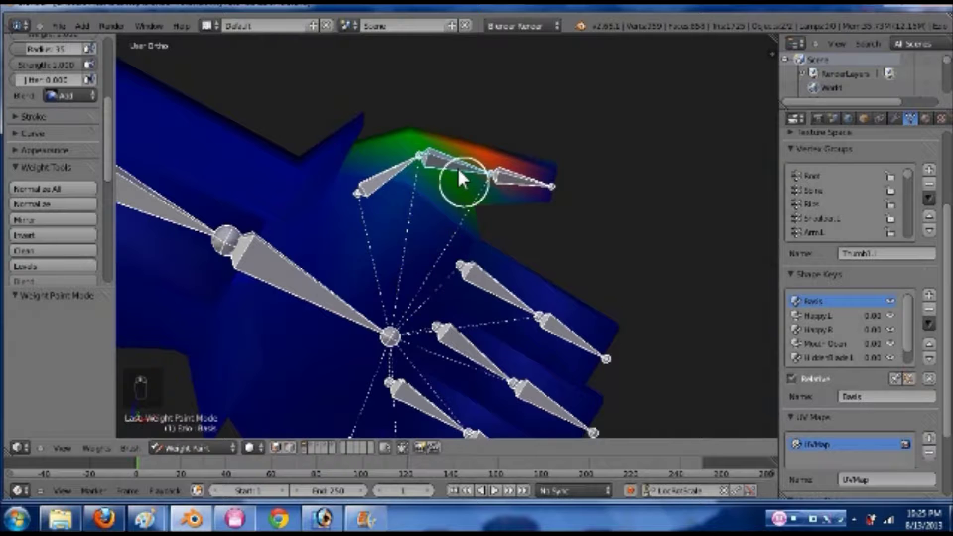
pyautogui.press('Tab')
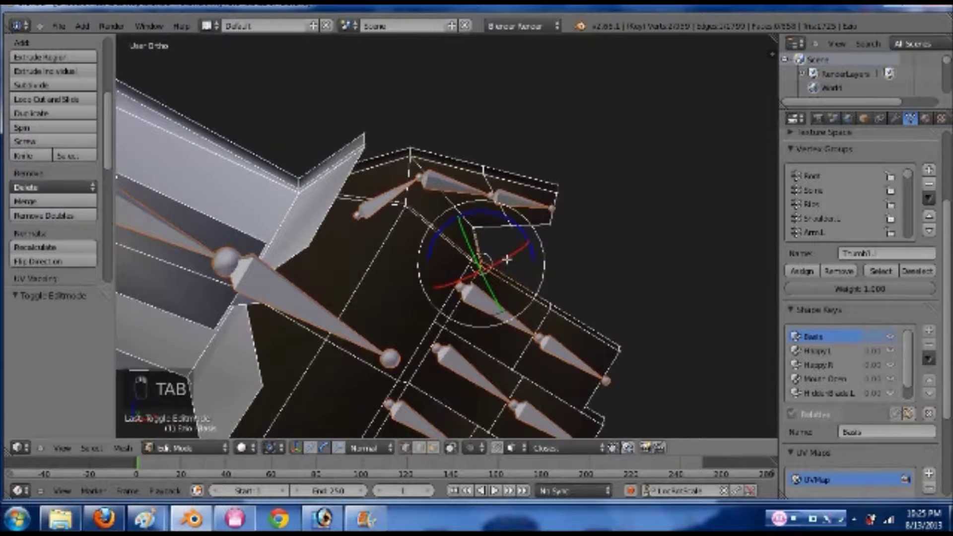
pyautogui.press('ctrl+Tab')
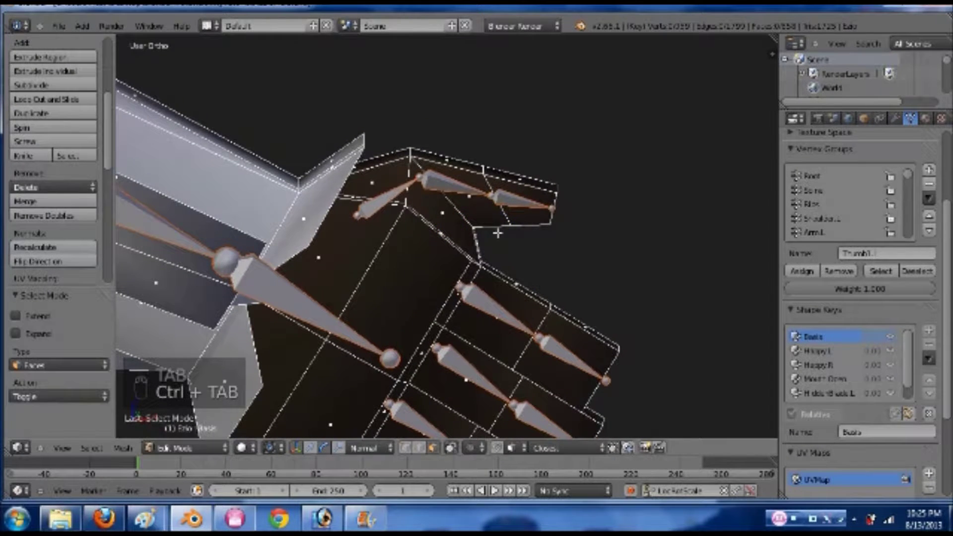
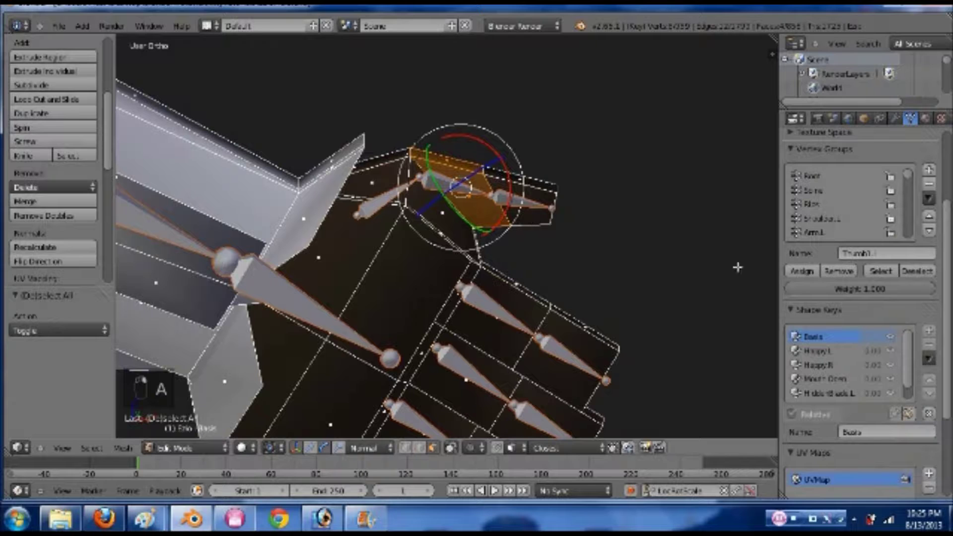
pyautogui.press('Tab')
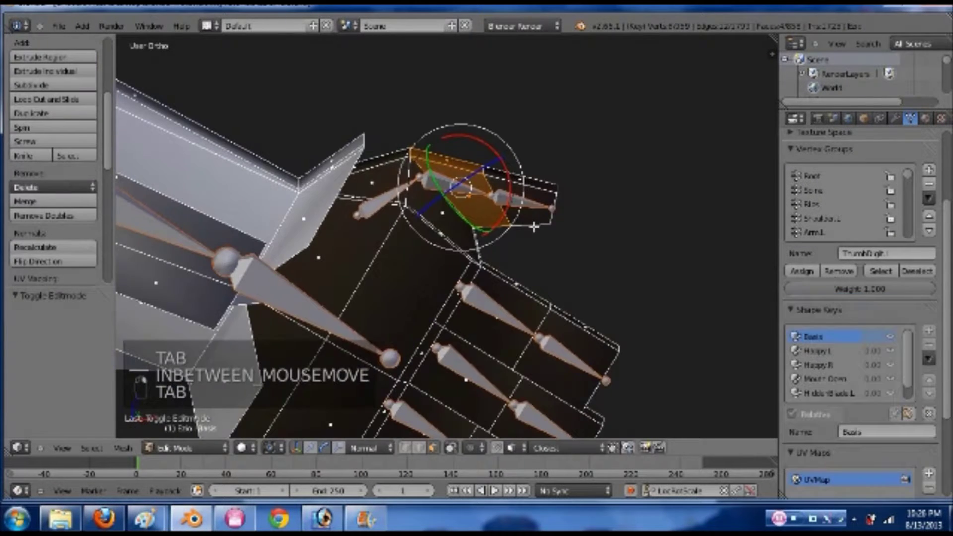
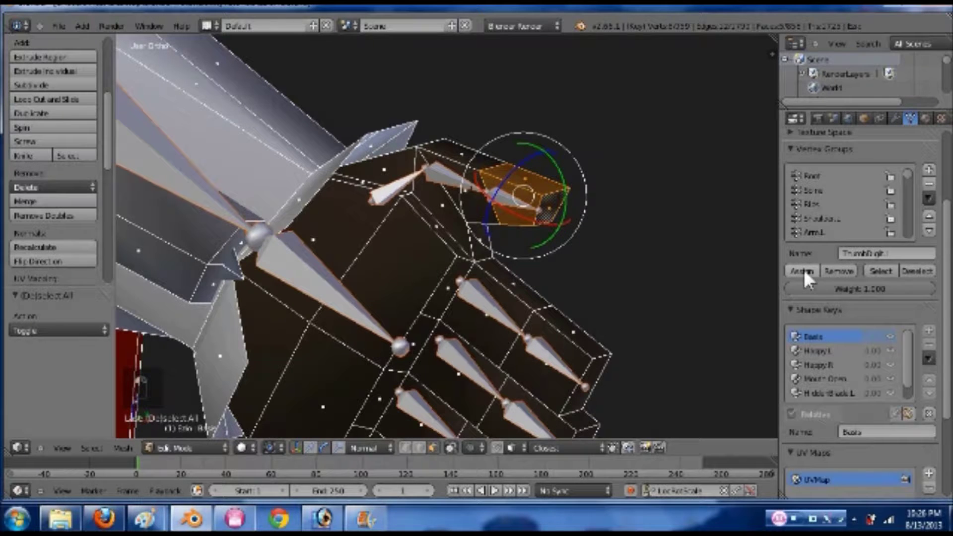
pyautogui.press('KP_1')
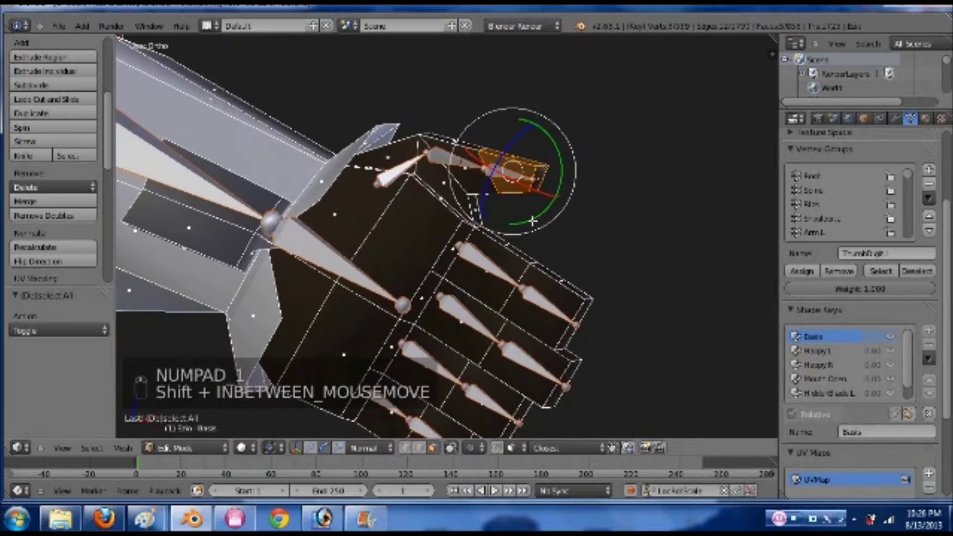
pyautogui.press('Tab')
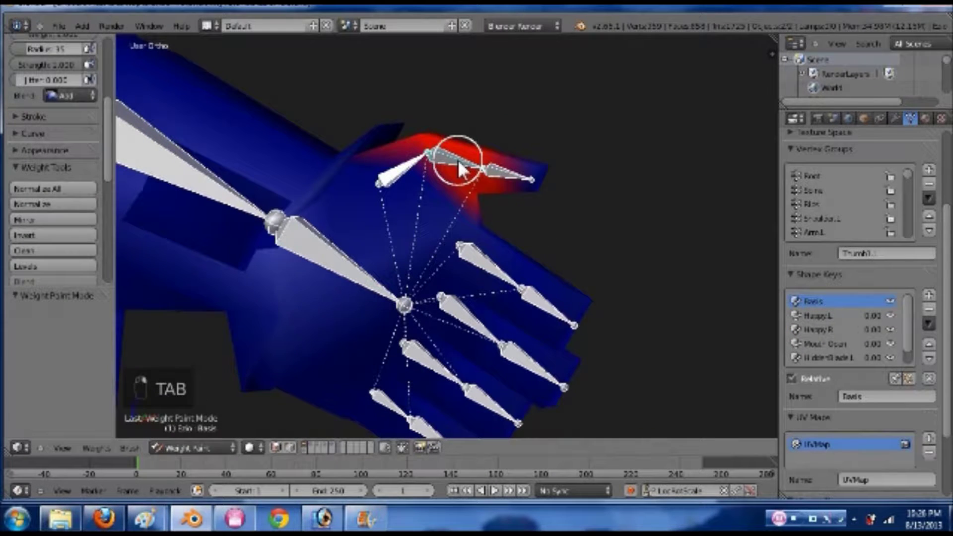
# - From front view, rotate the thumb bone to test the weights and put it back
pyautogui.press('KP_1')
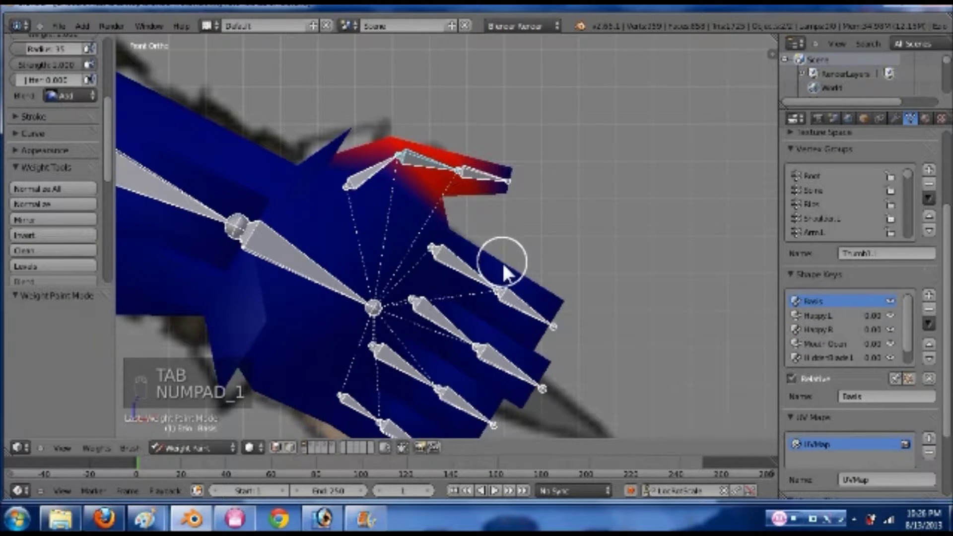
pyautogui.press('r')
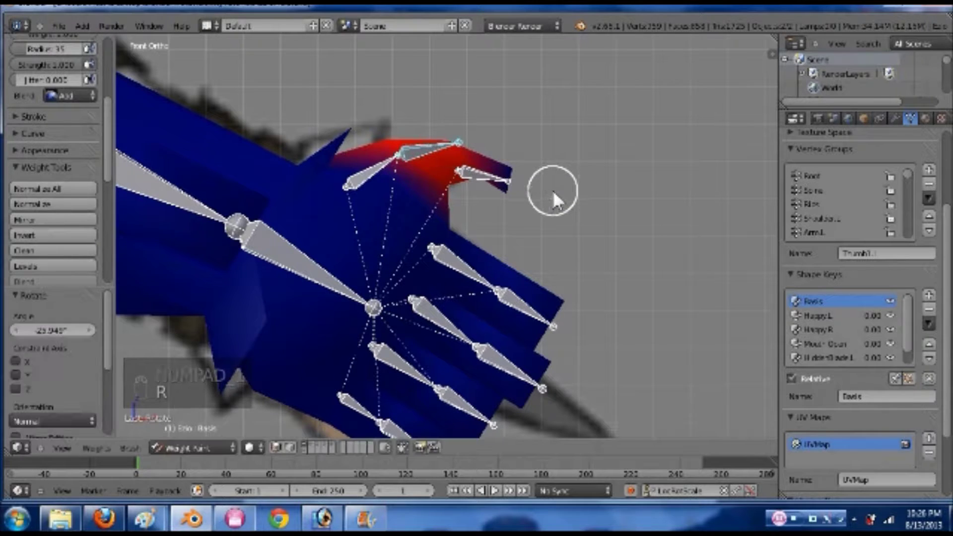
pyautogui.press('ctrl+z')
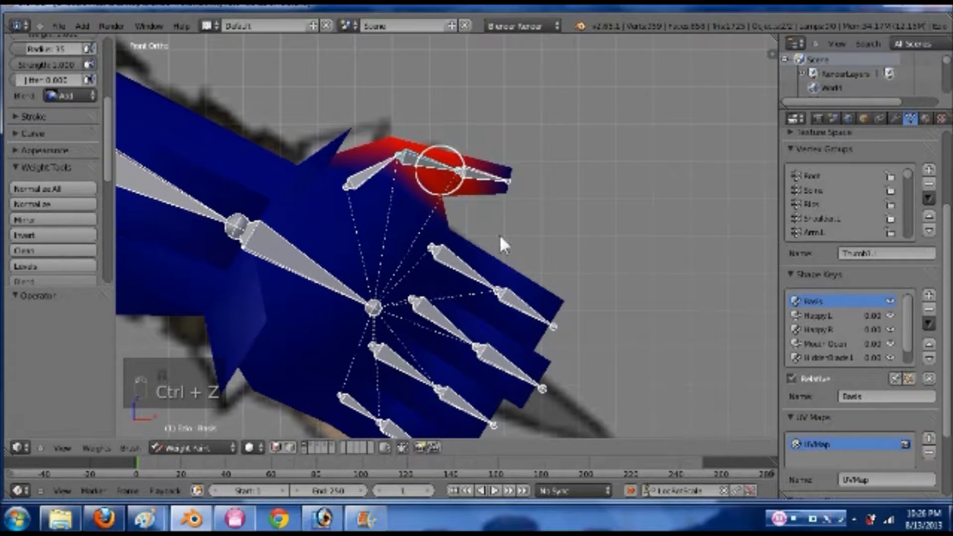
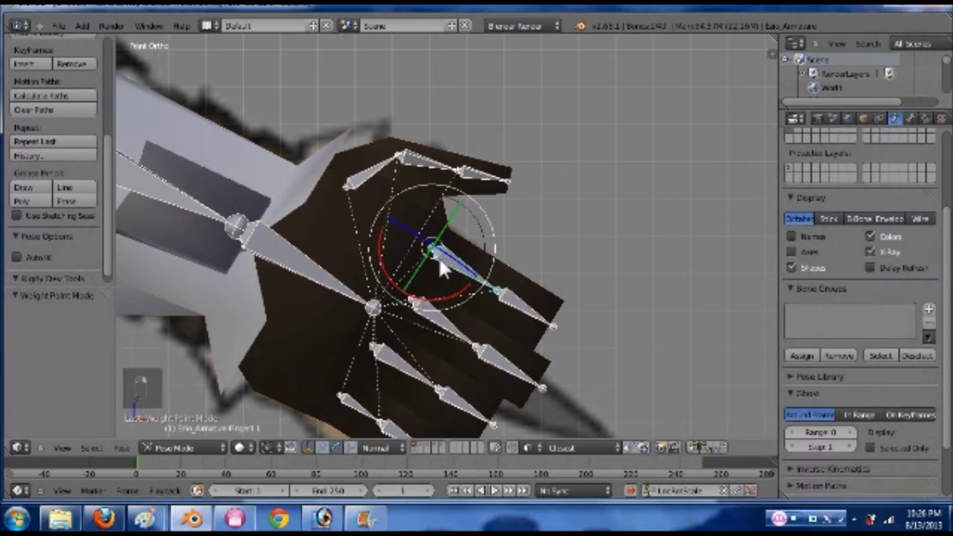
# - In armature edit mode, clear the thumb bone's parent and re-parent it connected to the bone before it
pyautogui.press('Tab')
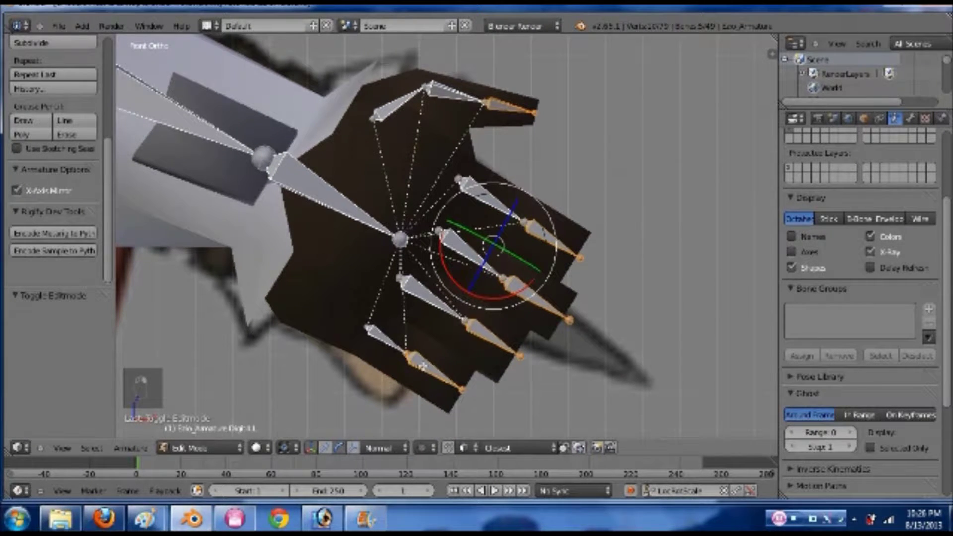
pyautogui.press('alt+p')
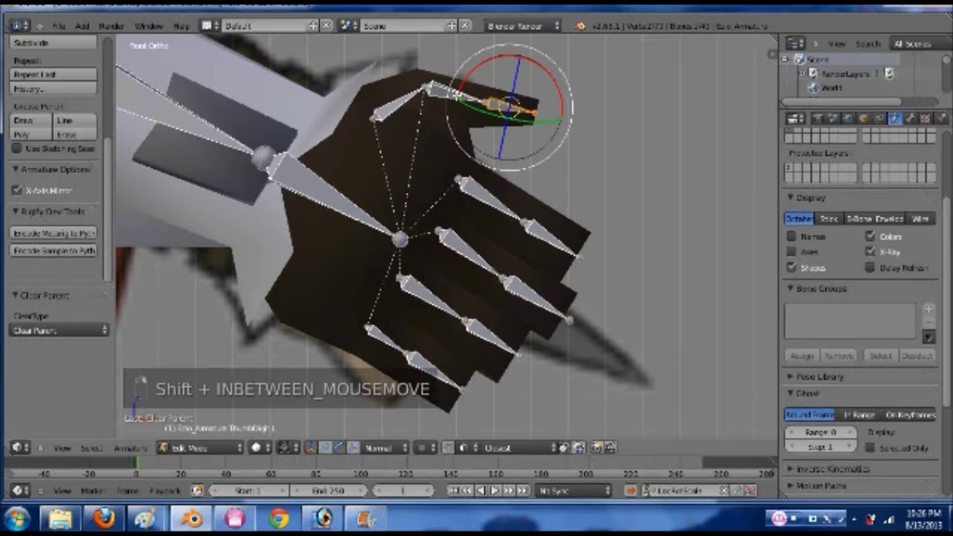
pyautogui.press('shift+alt+p')
pyautogui.press('ctrl+p')
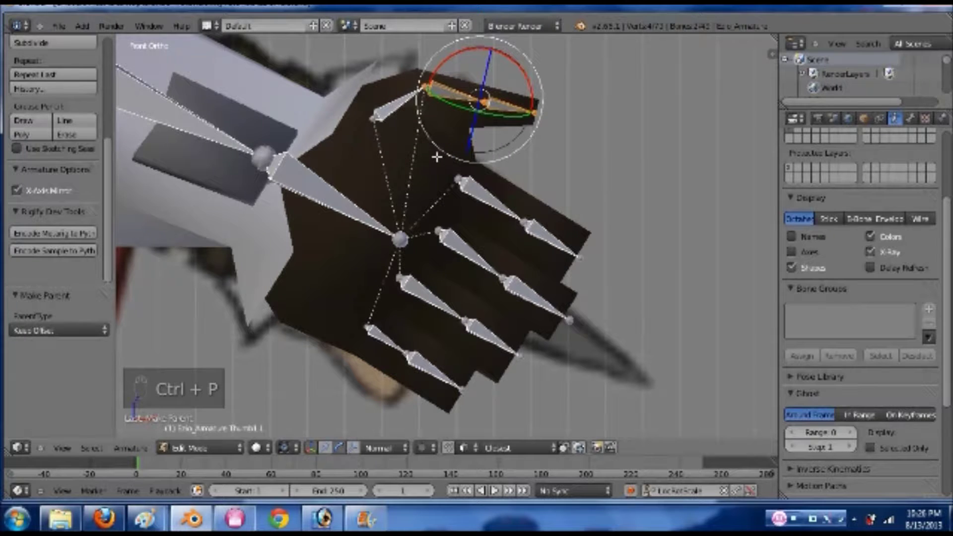
pyautogui.press('ctrl+z')
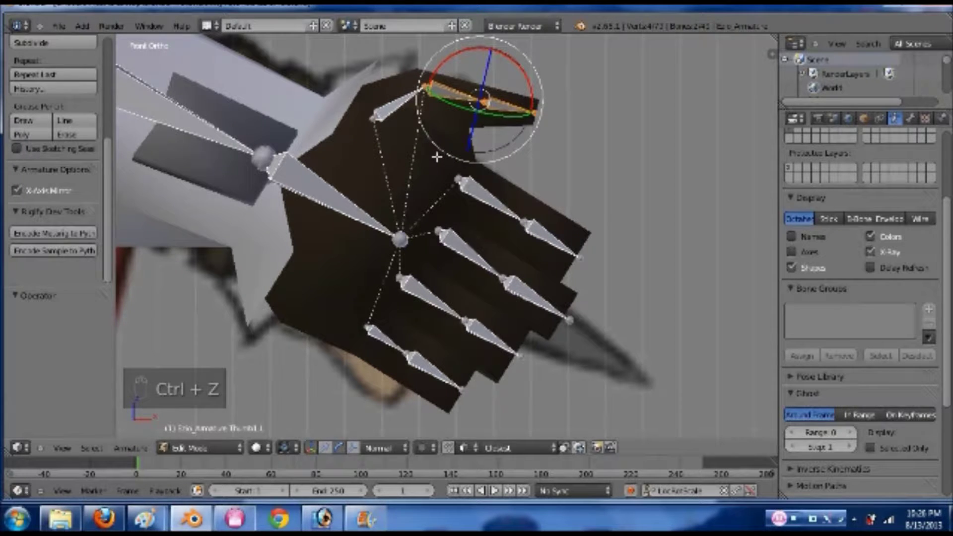
pyautogui.press('ctrl+p')
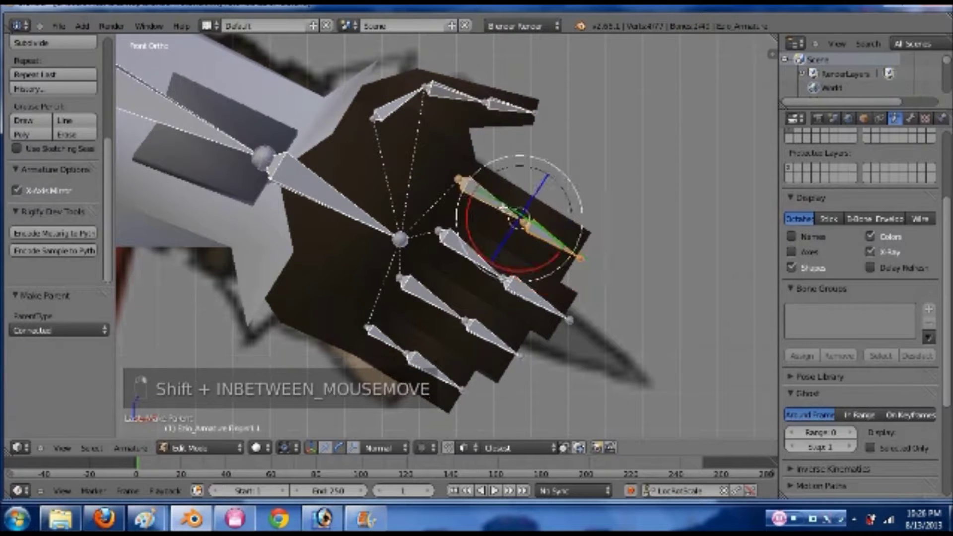
pyautogui.press('ctrl+p')
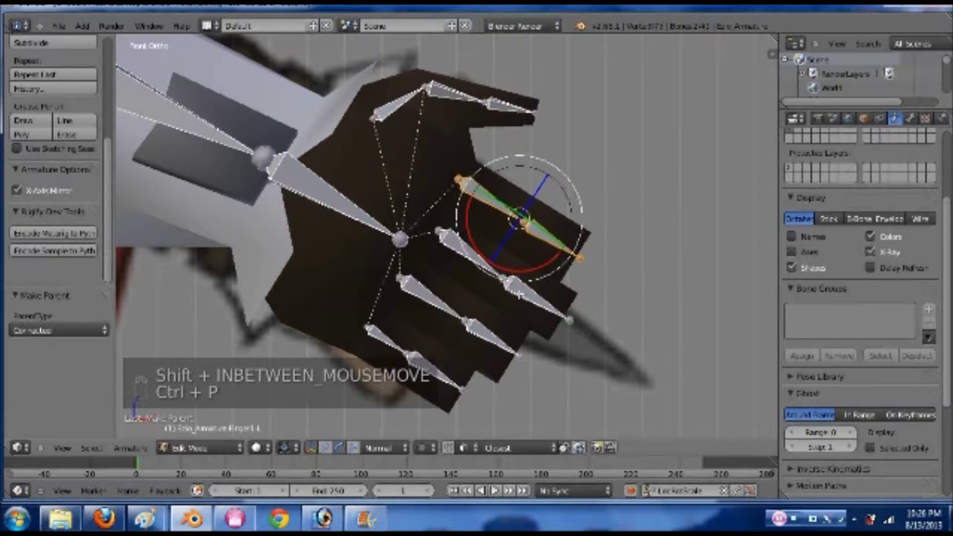
pyautogui.press('ctrl+p')
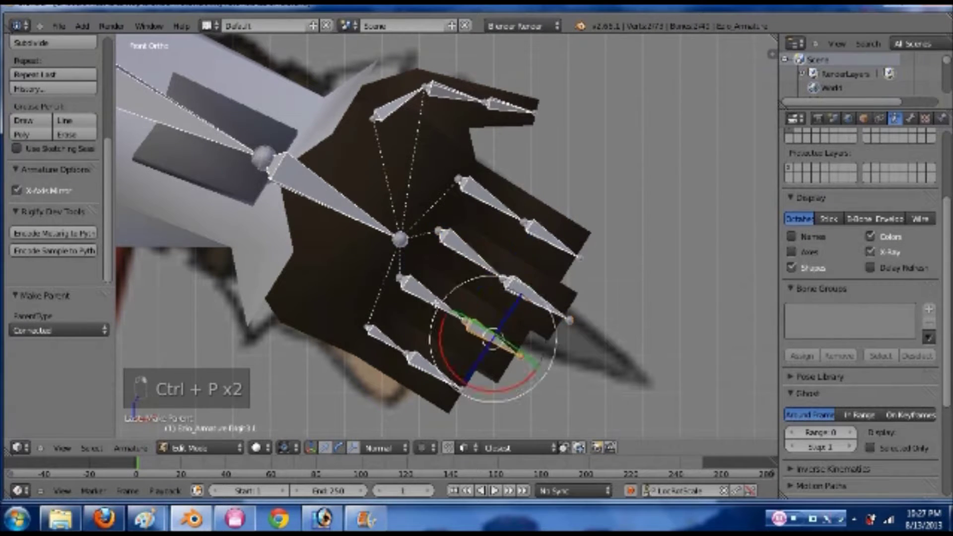
pyautogui.press('ctrl+p')
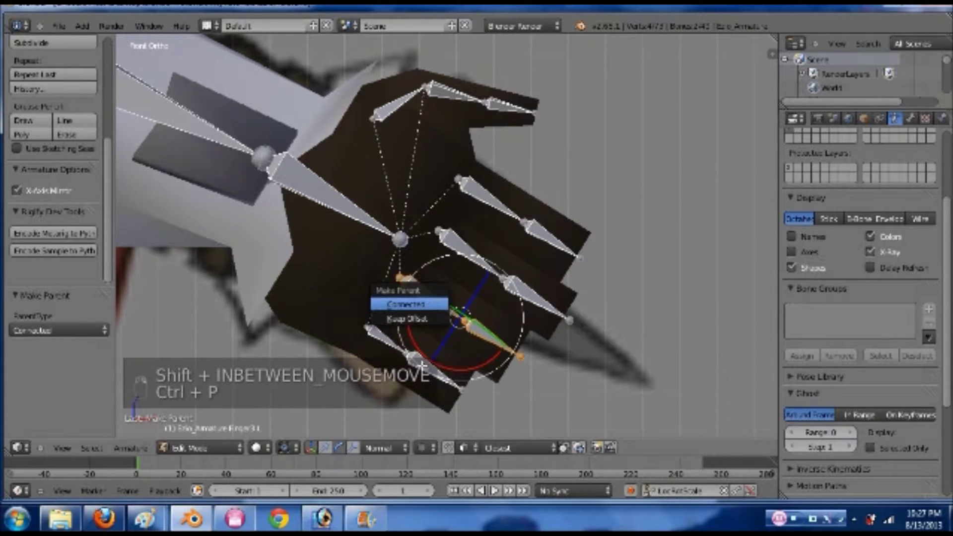
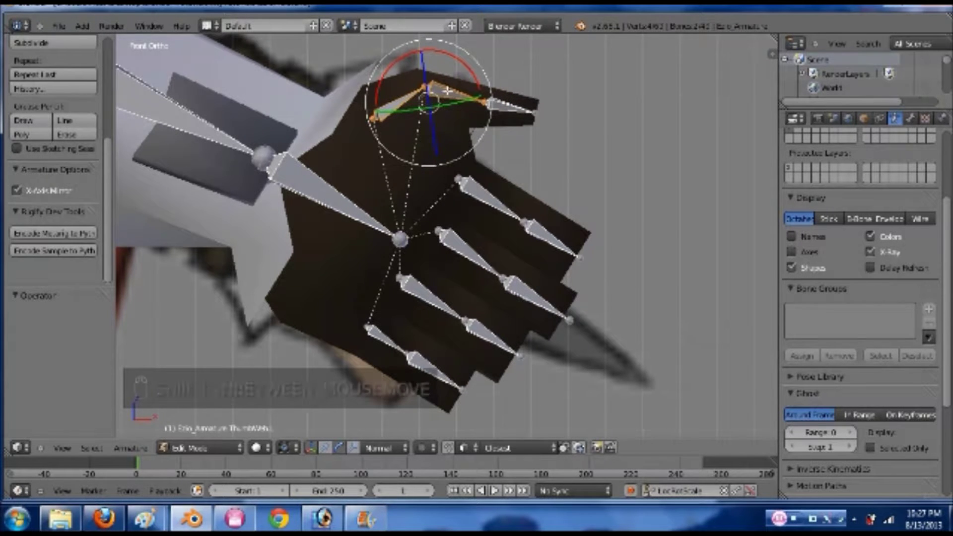
# - Re-parent the upper thumb bone the same way, save, and frame the whole arm and hand
pyautogui.press('alt+p')
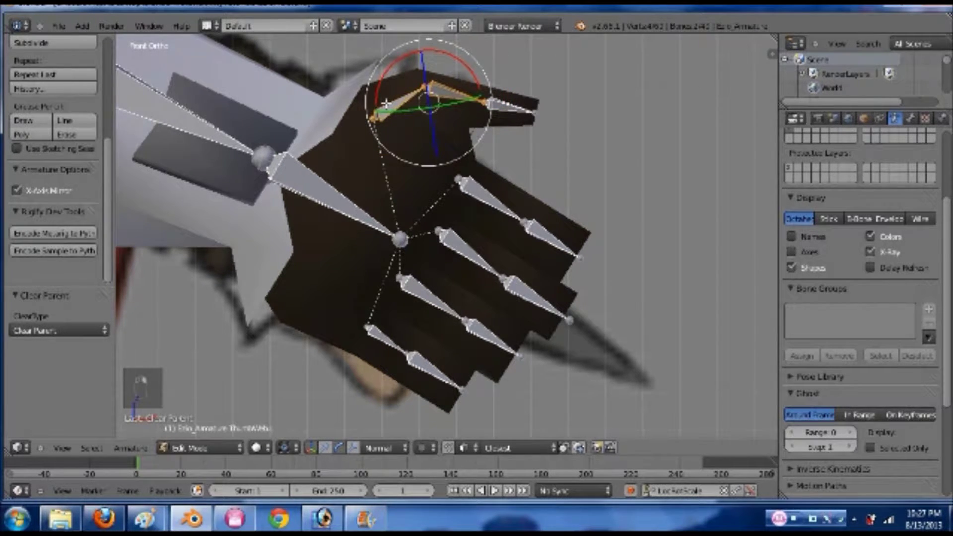
pyautogui.press('ctrl+p')
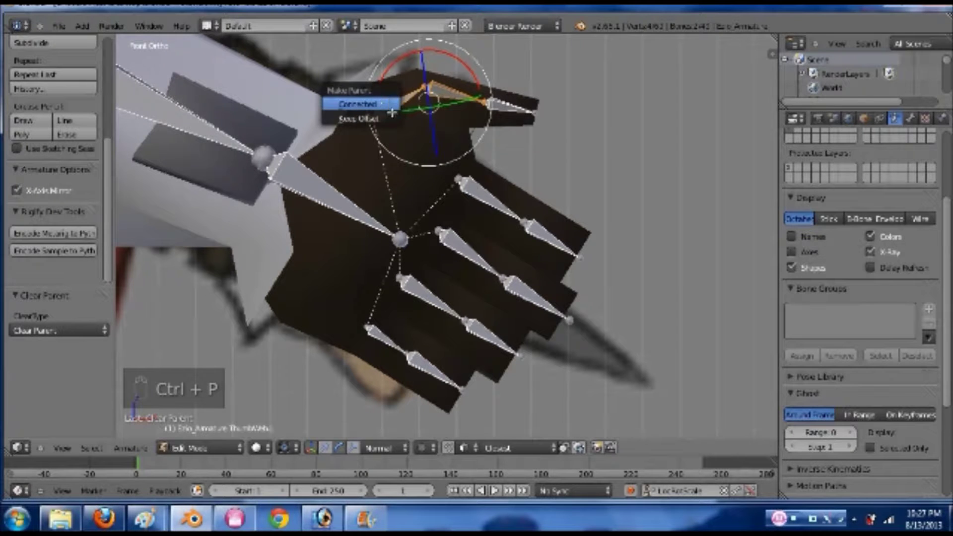
pyautogui.press('ctrl+s')
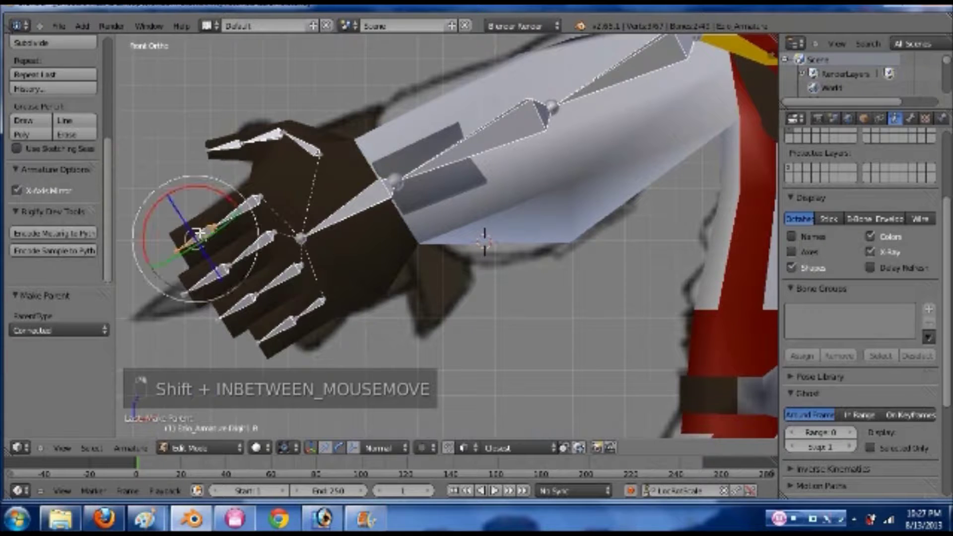
pyautogui.press('shift+g')
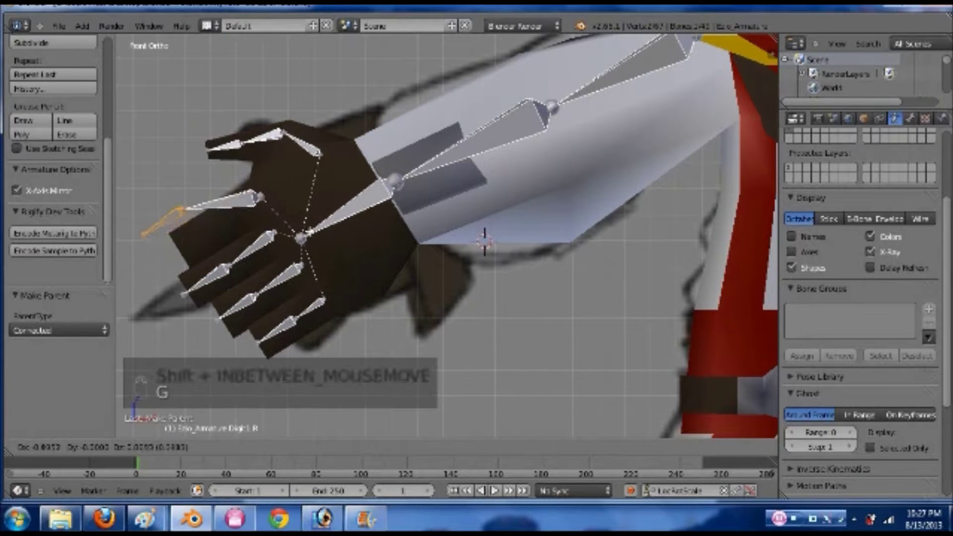
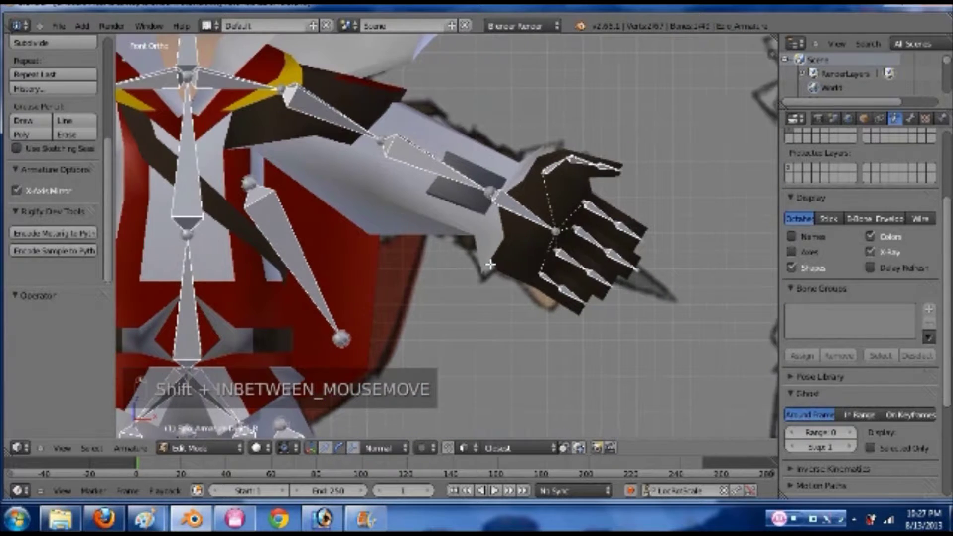
pyautogui.press('ctrl+shift+s')
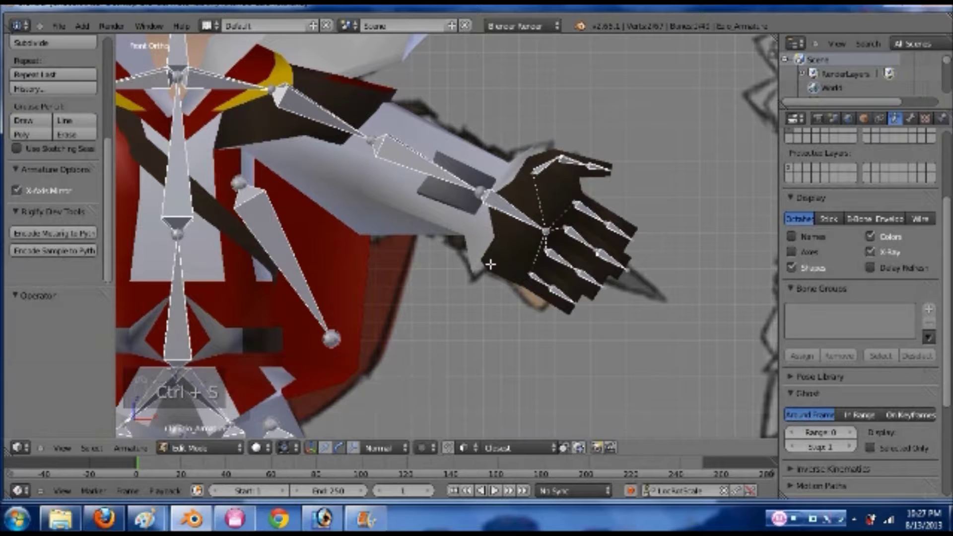
# - Back in weight paint, pick the thumb vertex group and test-rotate the thumb bone several times
pyautogui.press('Tab')
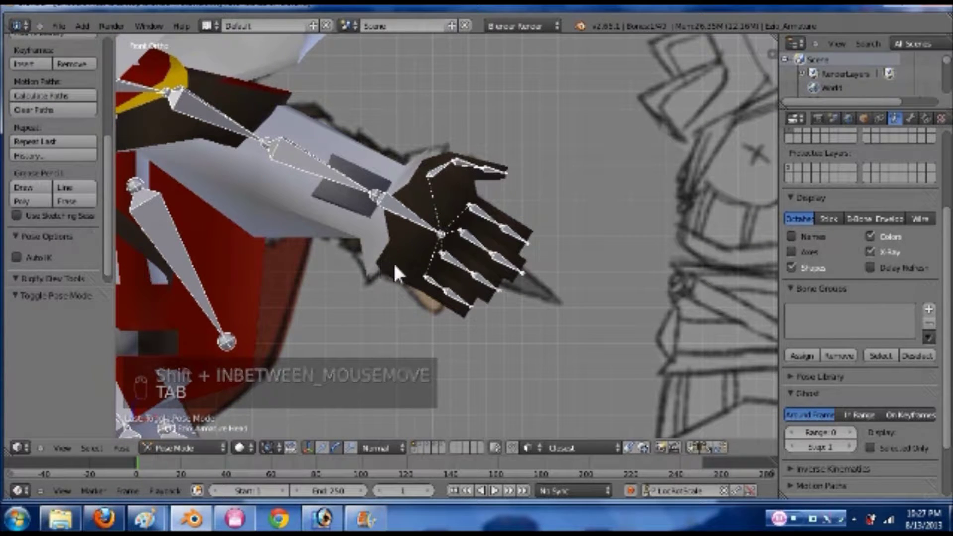
pyautogui.press('ctrl+Tab')
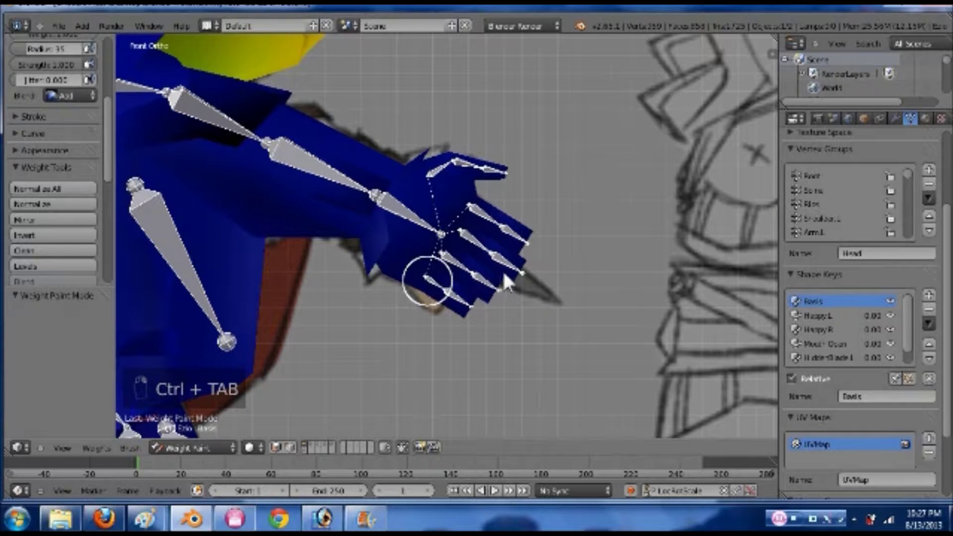
pyautogui.click(451, 160)
pyautogui.press('r')
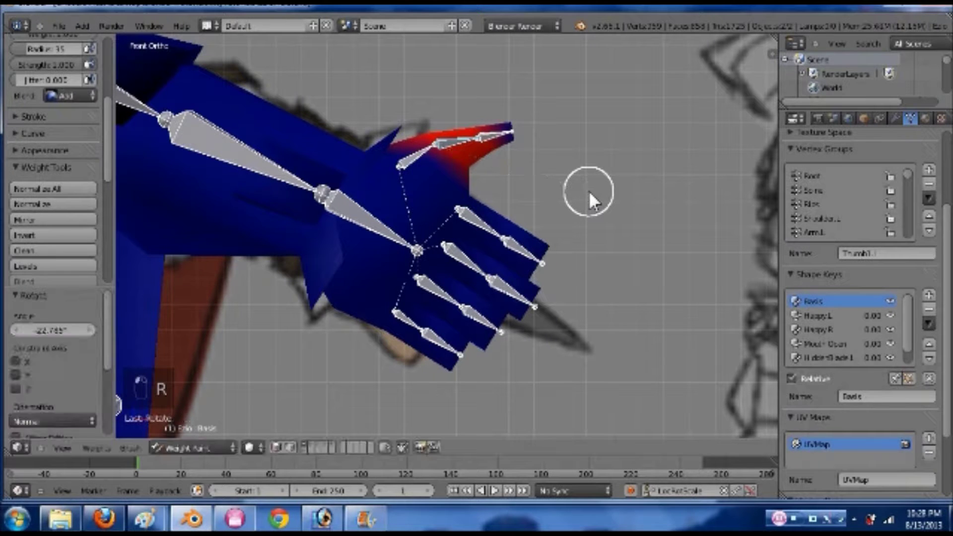
pyautogui.press('ctrl+z')
pyautogui.press('r')
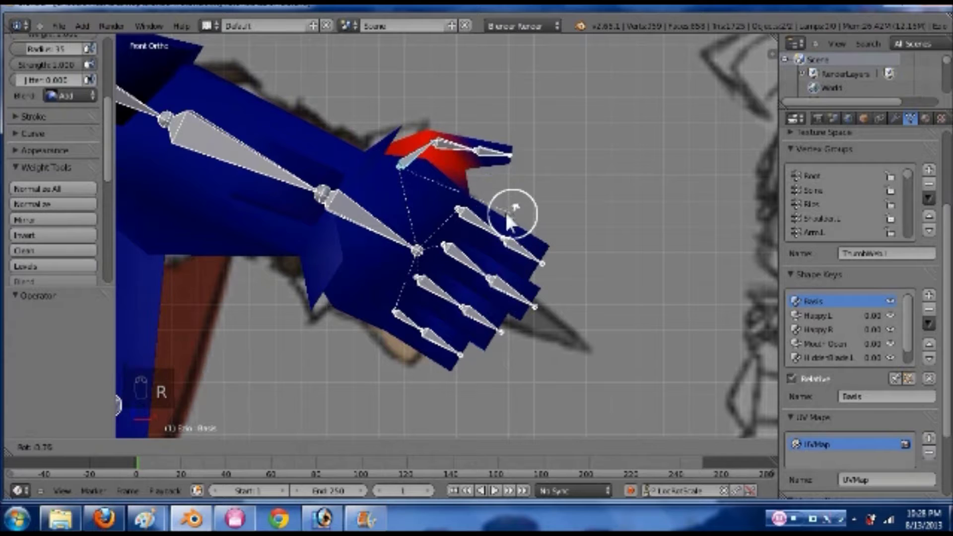
pyautogui.press('ctrl+z')
pyautogui.press('r')
# - Paint more thumb weight onto the hand, save, then enter mesh edit mode with every vertex selected
pyautogui.moveTo(569, 284); pyautogui.dragTo(495, 234)
pyautogui.press('ctrl+z')
pyautogui.press('ctrl+s')
pyautogui.click(495, 234)
pyautogui.press('Tab')
pyautogui.press('a')
pyautogui.press('a')
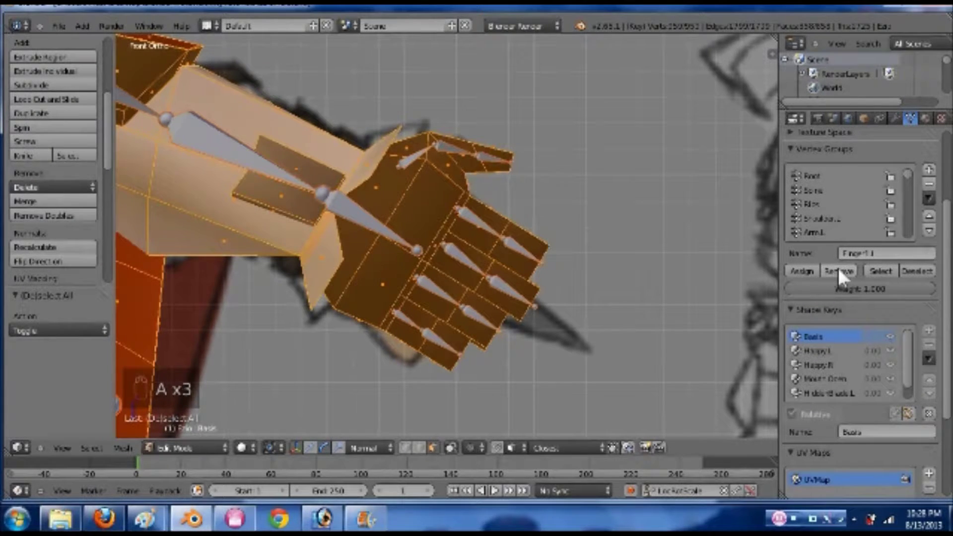
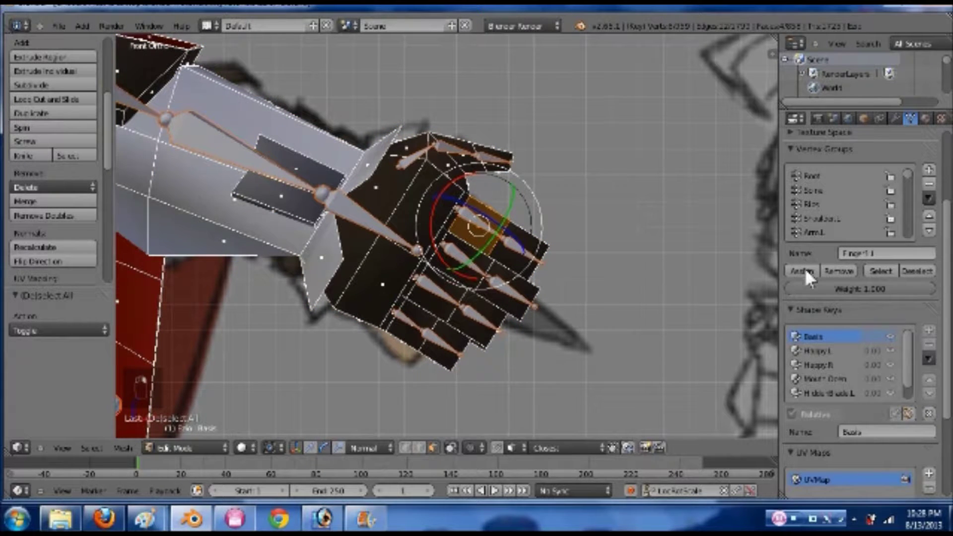
# - Check the Finger1 group in weight paint, then select only that group's vertices in edit mode
pyautogui.press('Tab')
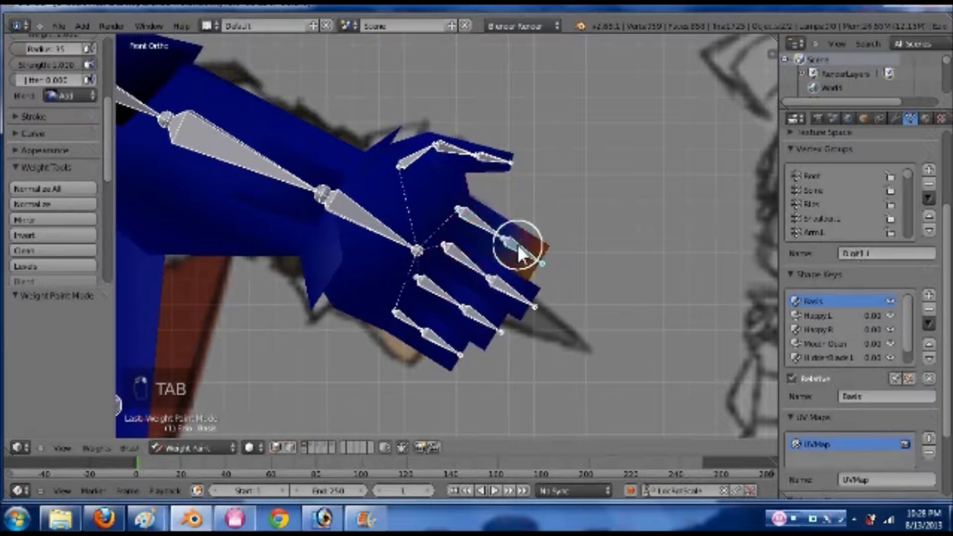
pyautogui.press('Tab')
pyautogui.press('a')
pyautogui.press('a')
pyautogui.click(845, 277)
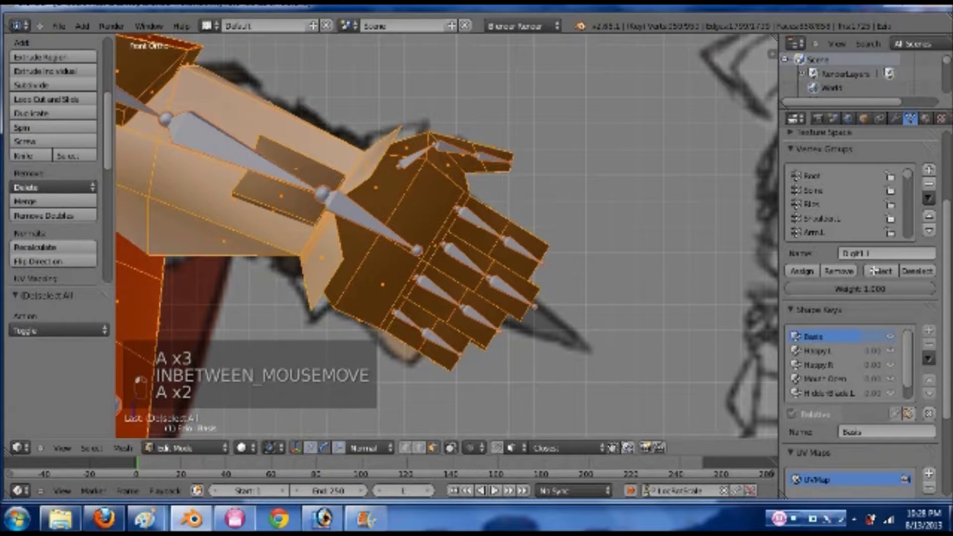
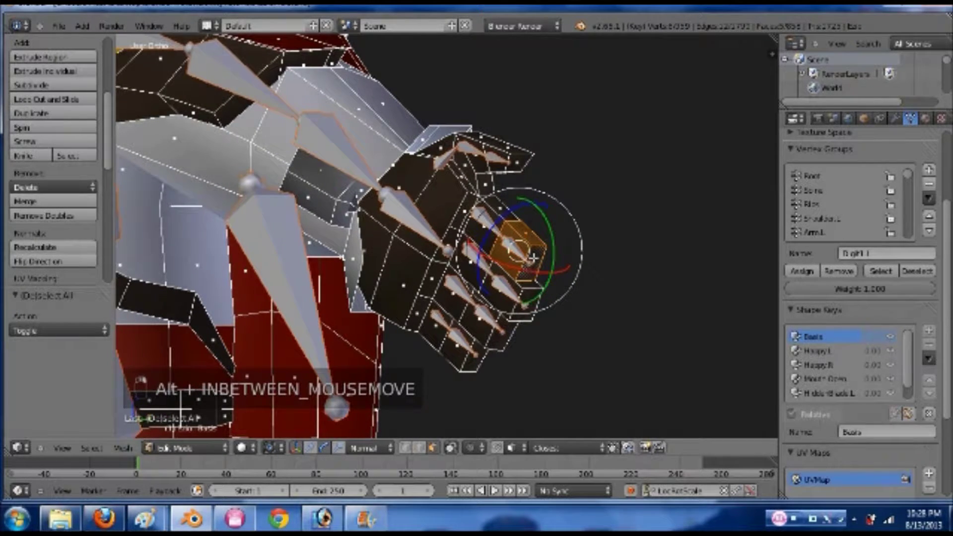
# - Switch to the Finger2 vertex group and select the whole mesh again in edit mode
pyautogui.middleClick(809, 276)
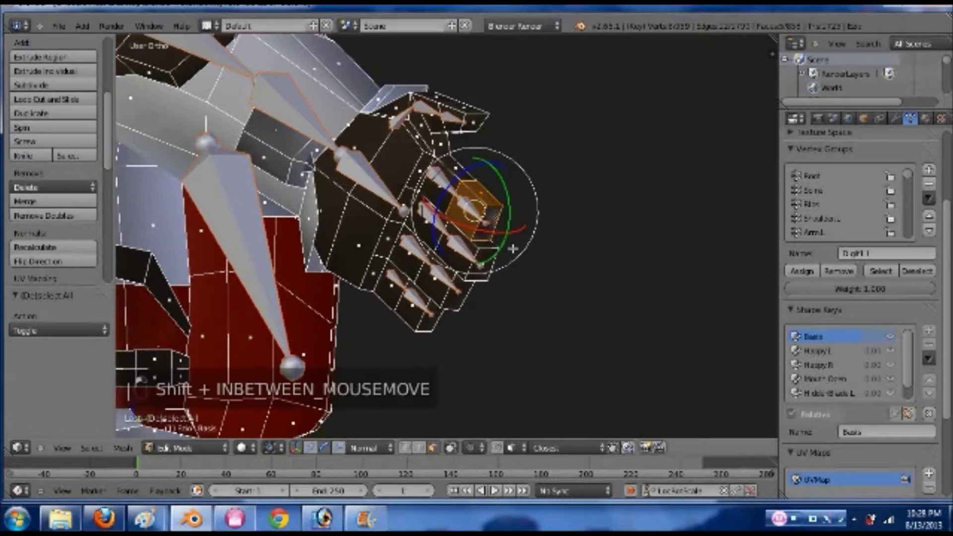
pyautogui.press('Tab')
pyautogui.press('Tab')
pyautogui.press('a')
pyautogui.press('a')
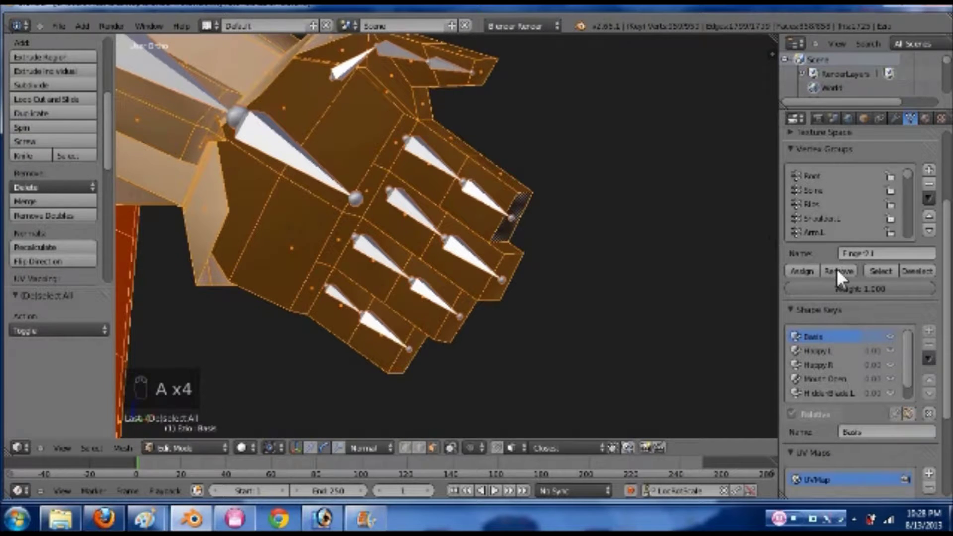
# - Weight the first finger segments to their finger bones' vertex groups, checking each in Weight Paint
pyautogui.press('Tab')
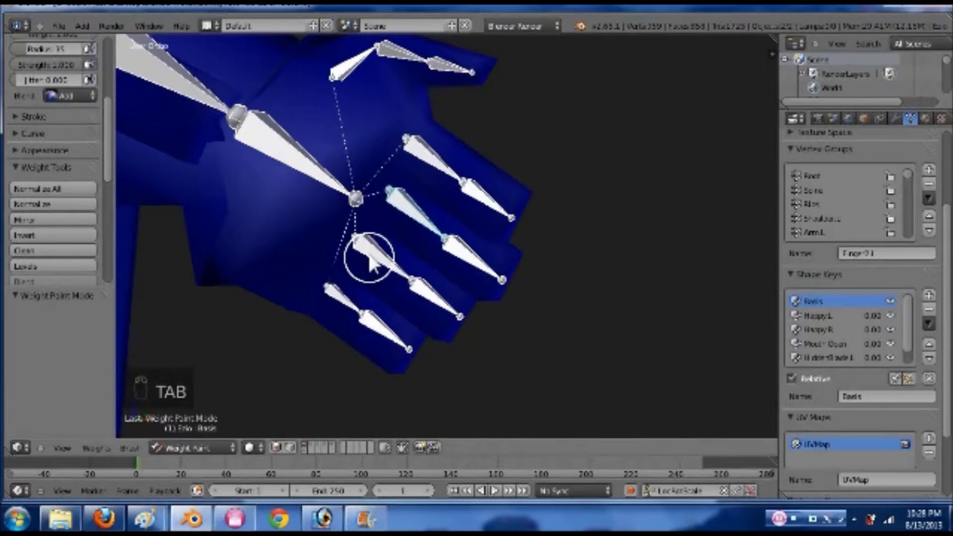
pyautogui.press('Tab')
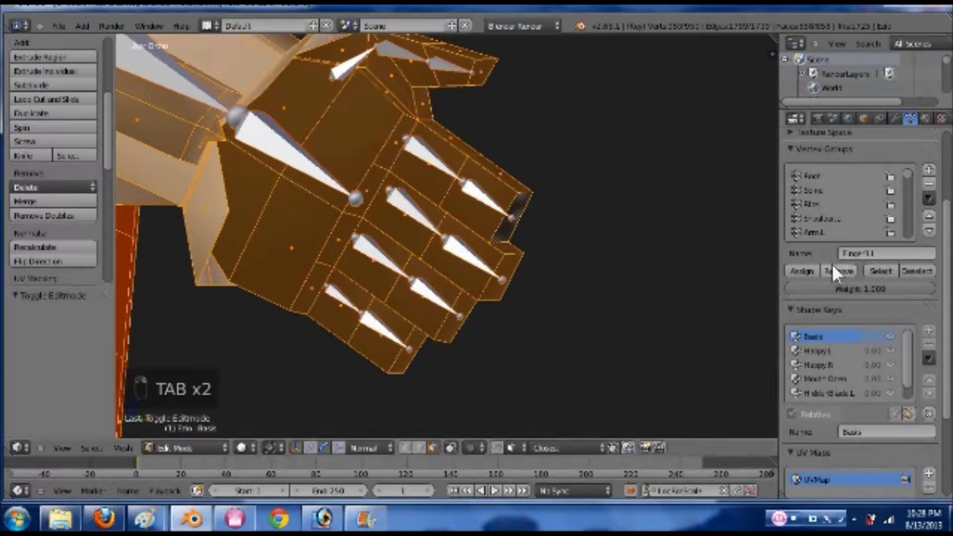
pyautogui.press('Tab')
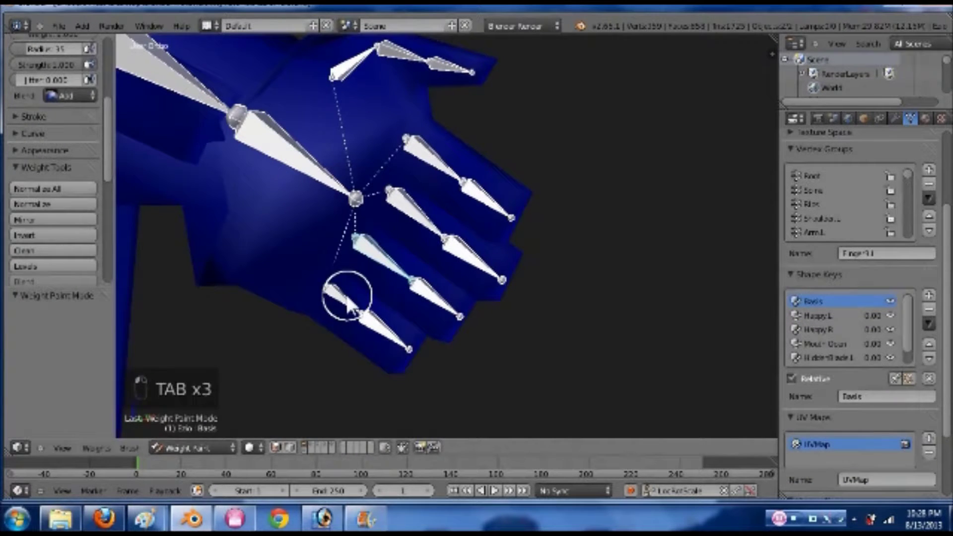
pyautogui.press('Tab')
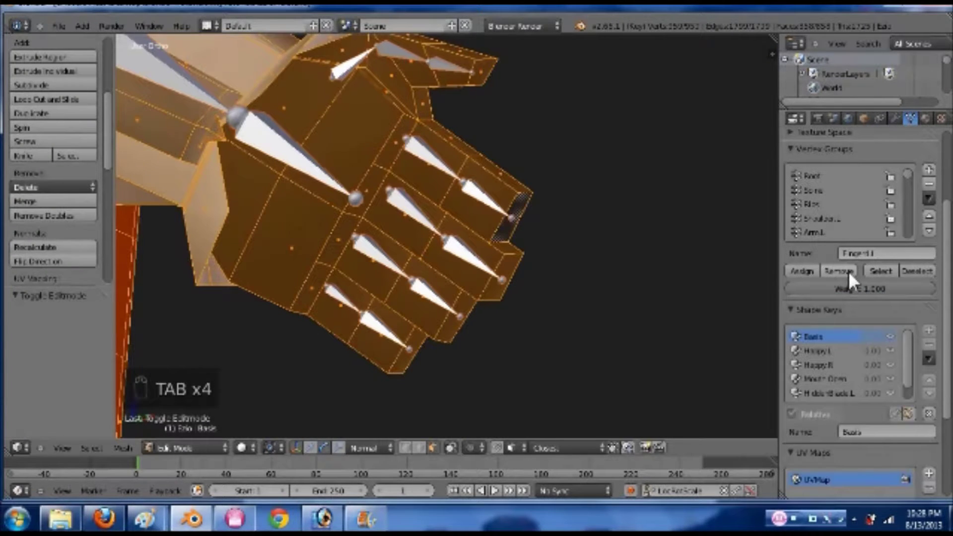
pyautogui.press('Tab')
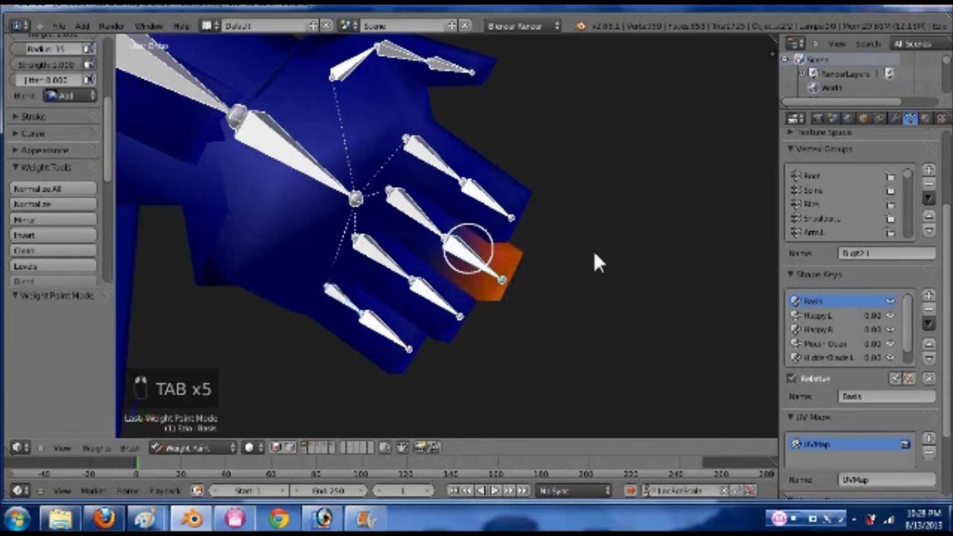
pyautogui.press('Tab')
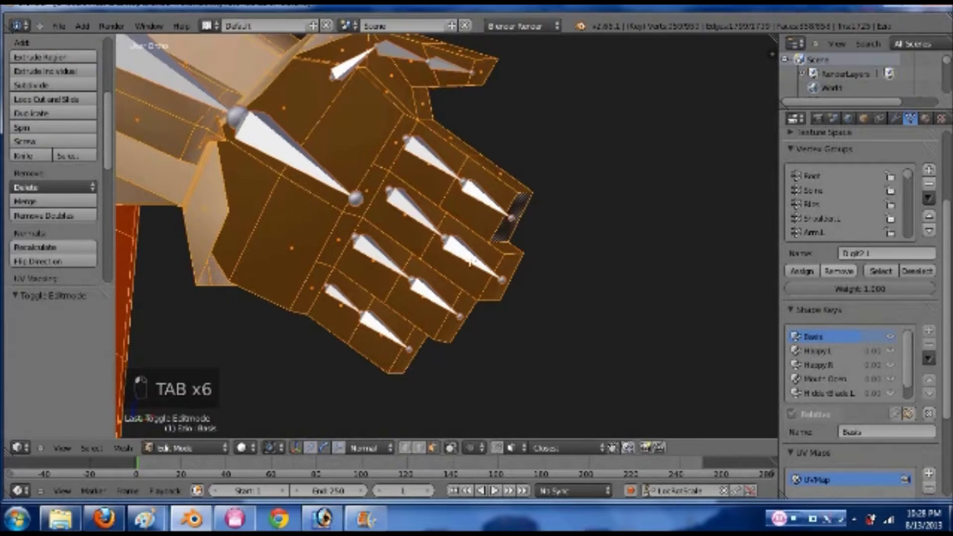
pyautogui.press('Tab')
pyautogui.press('Tab')
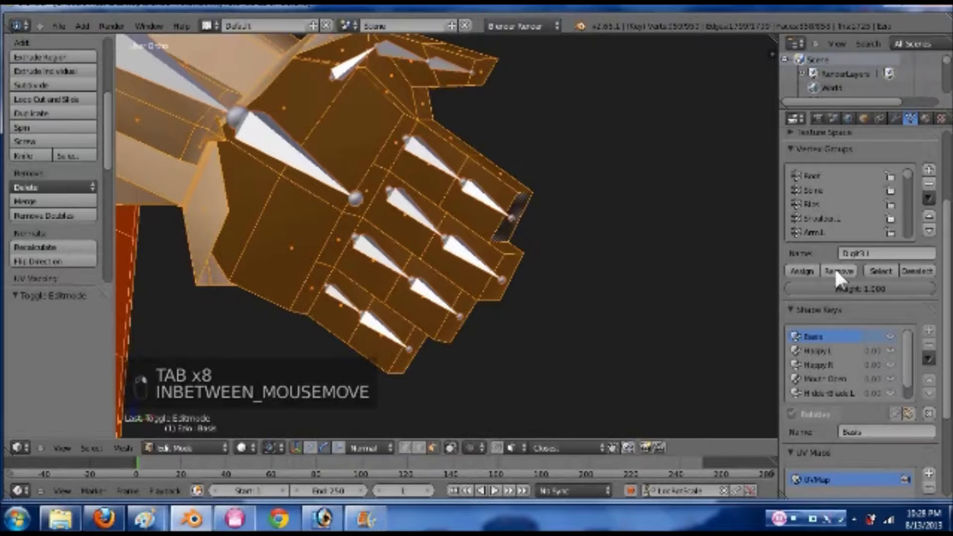
pyautogui.press('Tab')
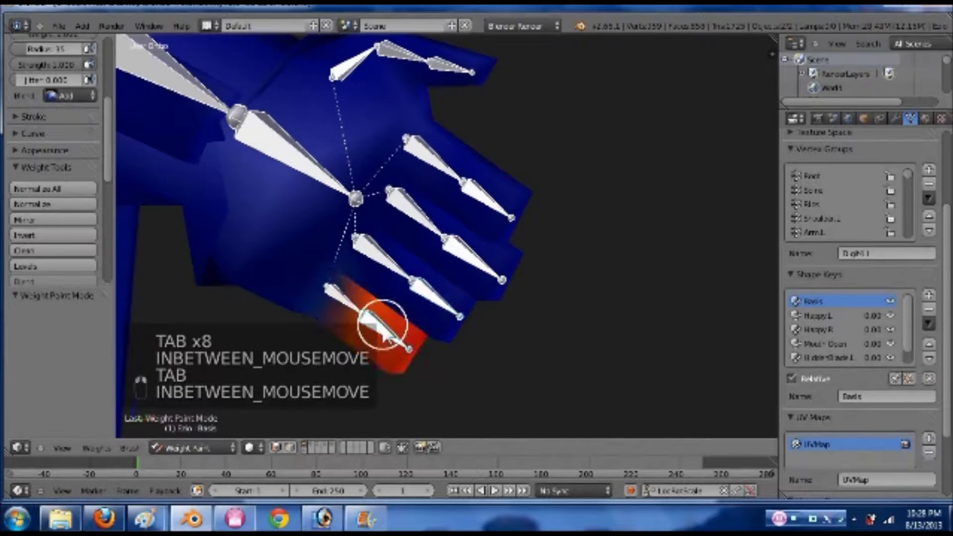
pyautogui.press('Tab')
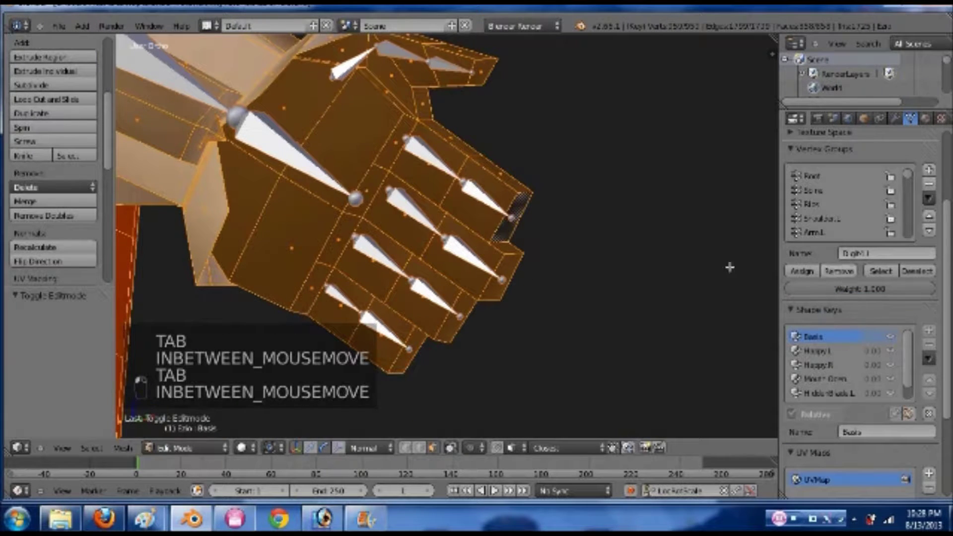
# - Assign the remaining finger segments to their matching finger bone groups and verify the red weights
pyautogui.press('Tab')
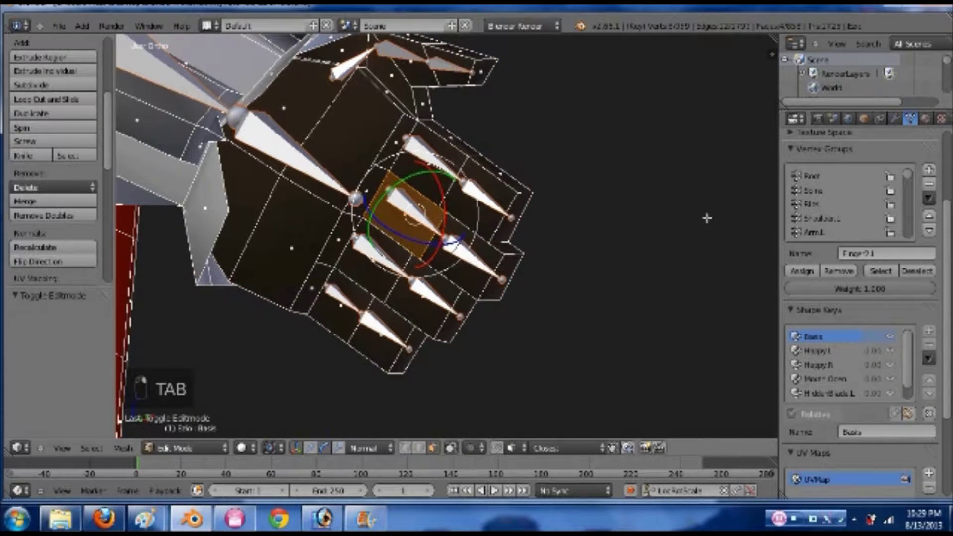
pyautogui.press('Tab')
pyautogui.press('Tab')
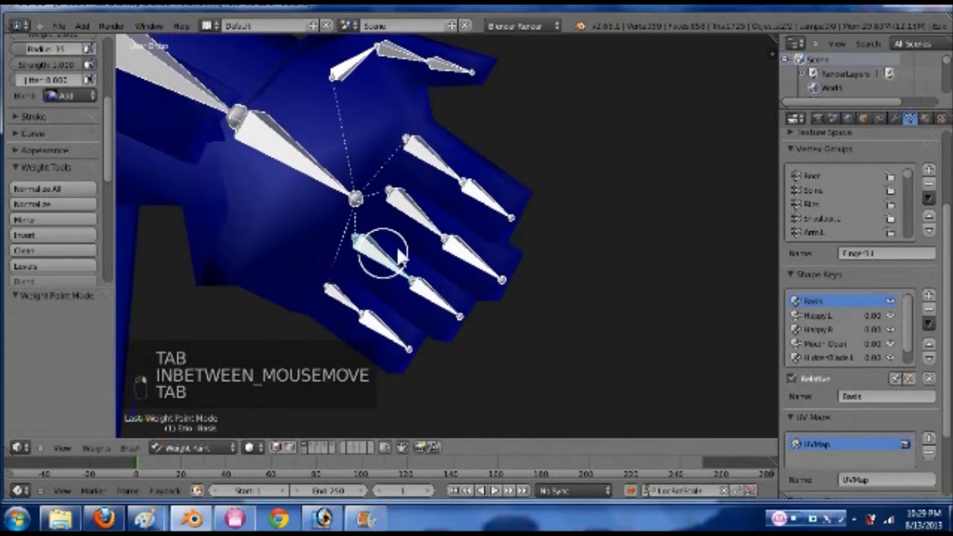
pyautogui.press('Tab')
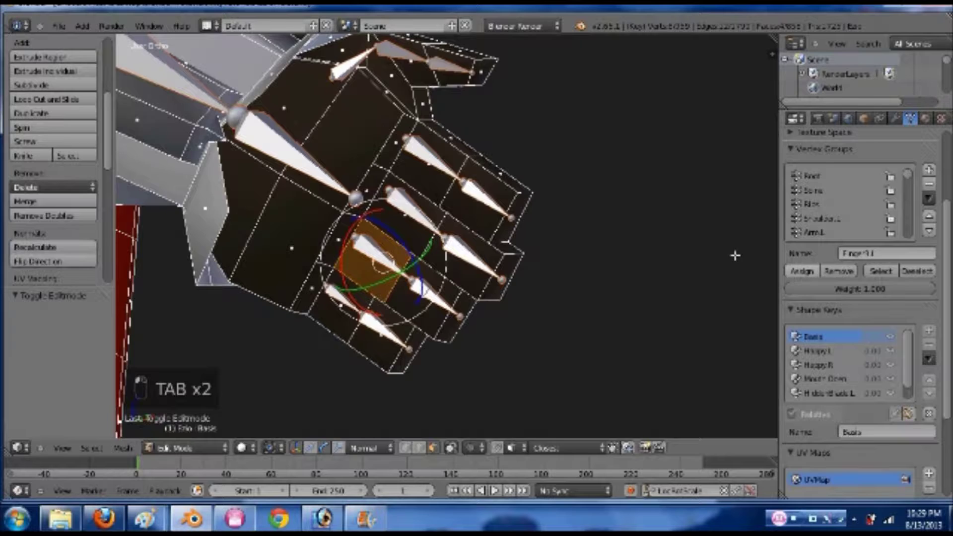
pyautogui.press('Tab')
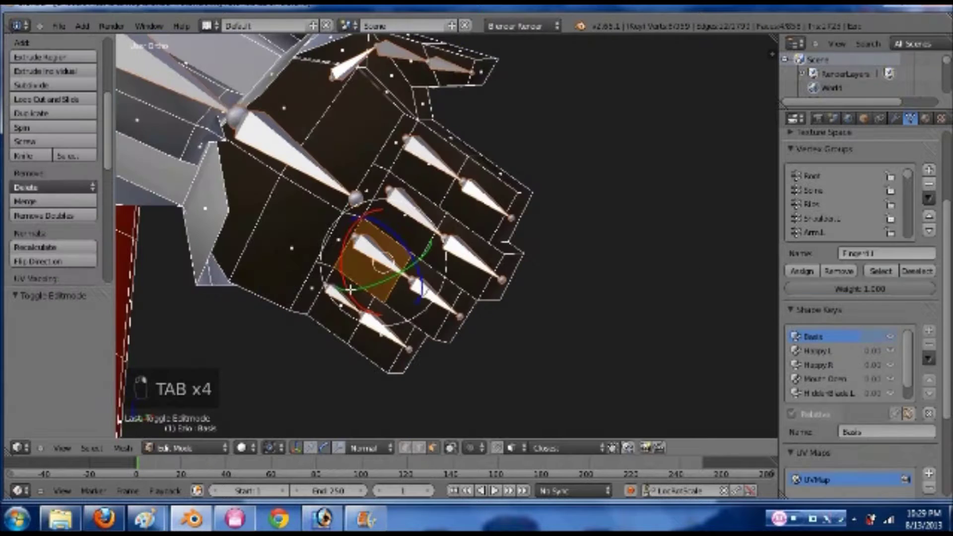
pyautogui.press('Tab')
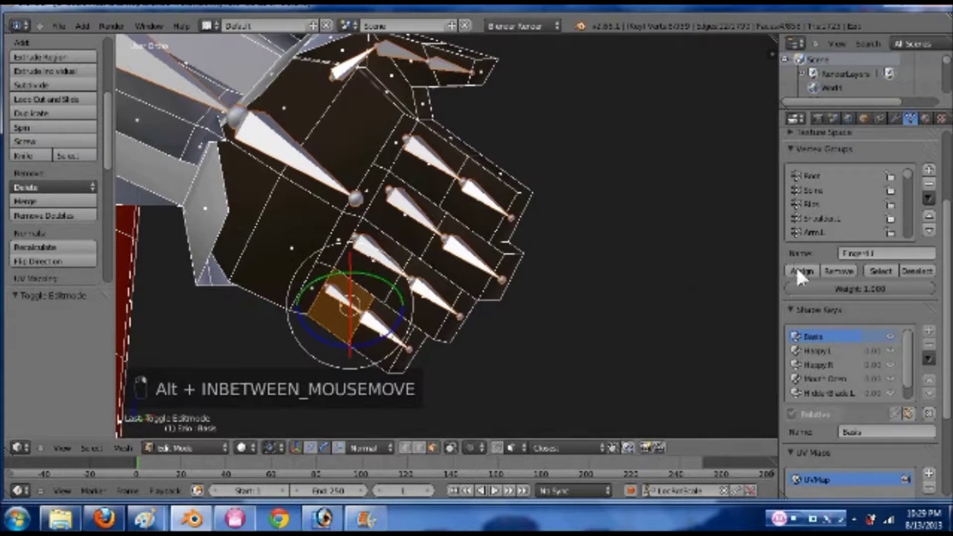
pyautogui.press('Tab')
pyautogui.press('Tab')
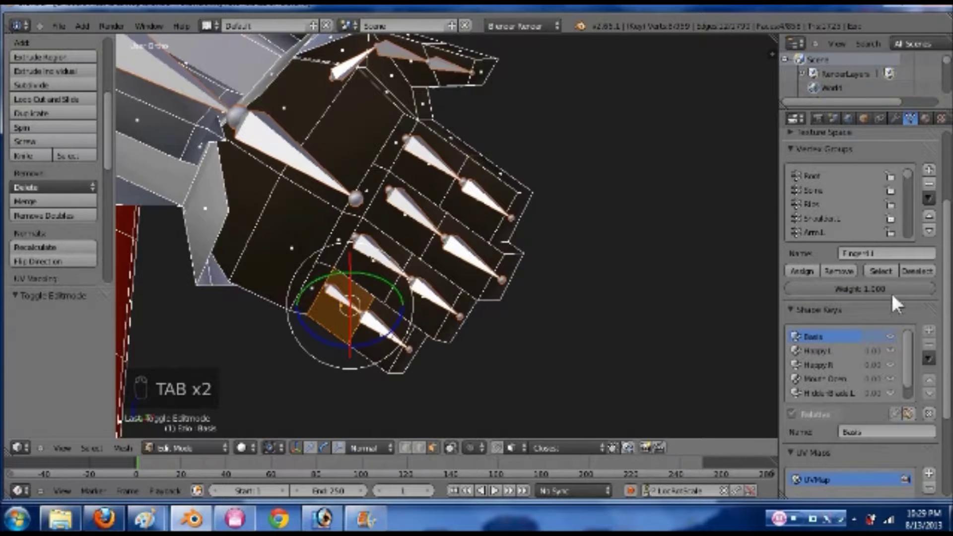
pyautogui.press('Tab')
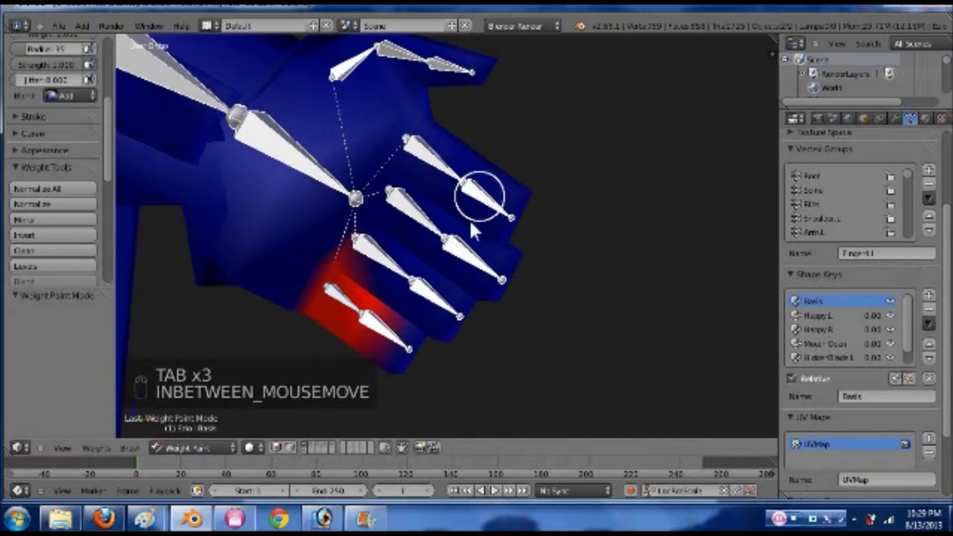
pyautogui.press('Tab')
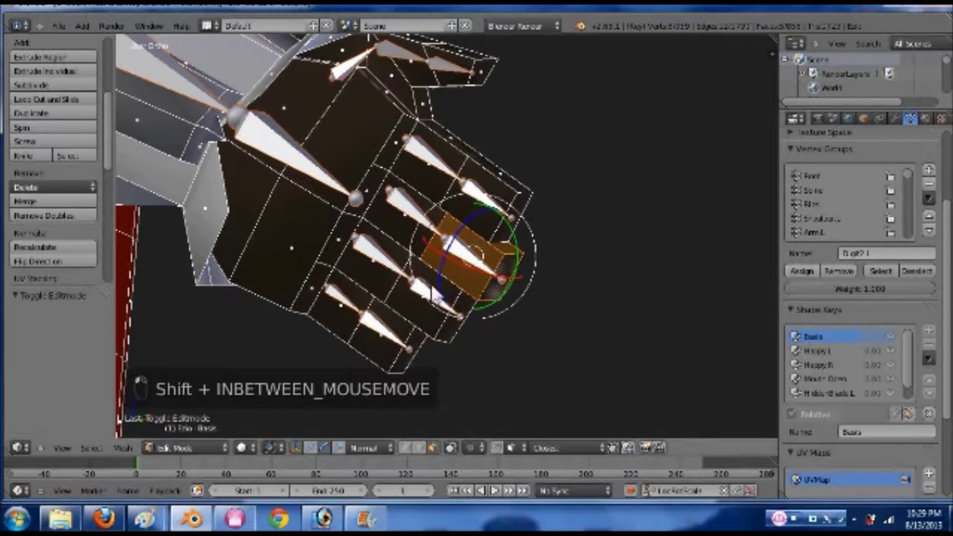
pyautogui.press('Tab')
pyautogui.press('Tab')
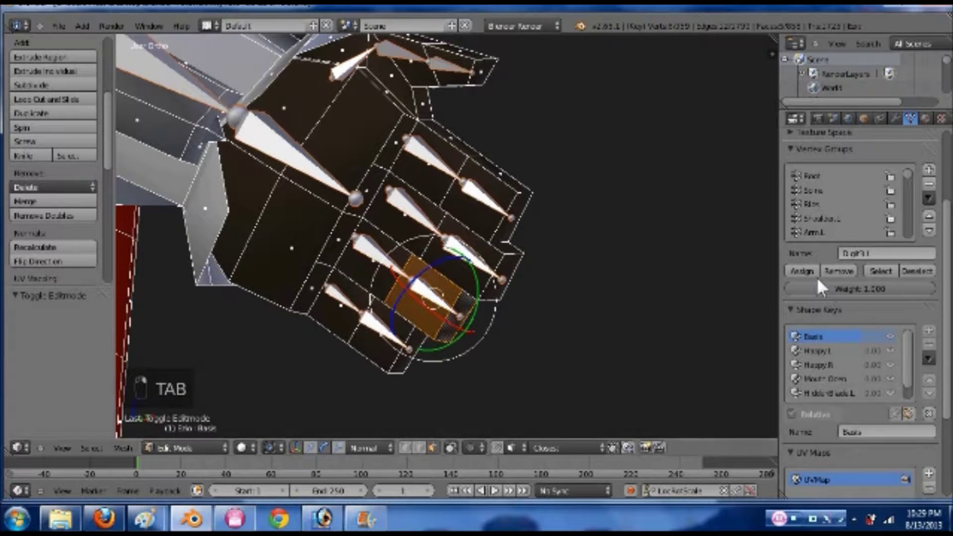
pyautogui.press('Tab')
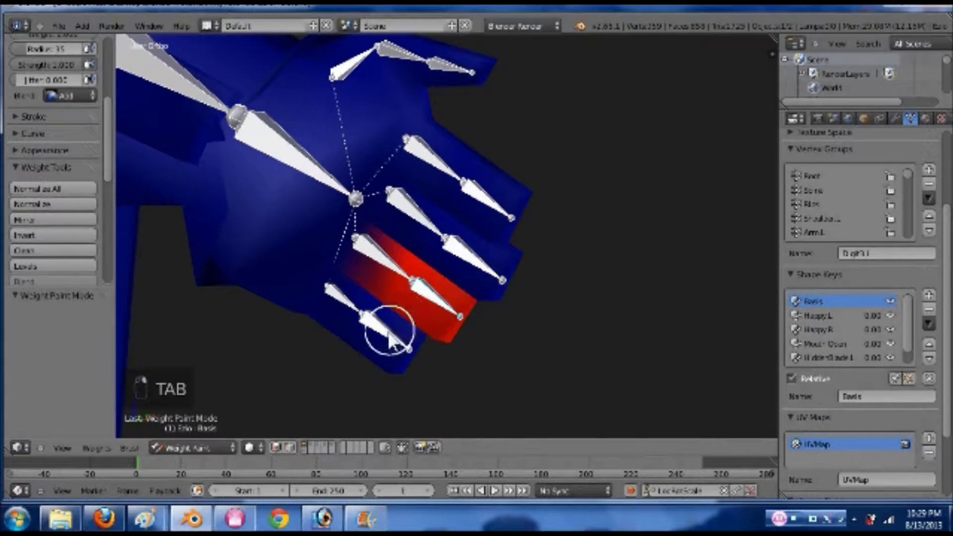
pyautogui.press('Tab')
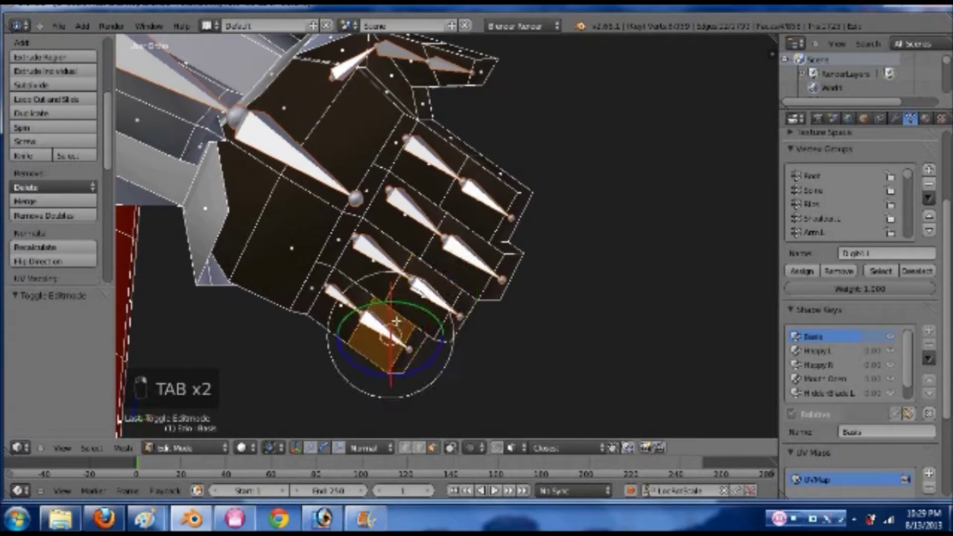
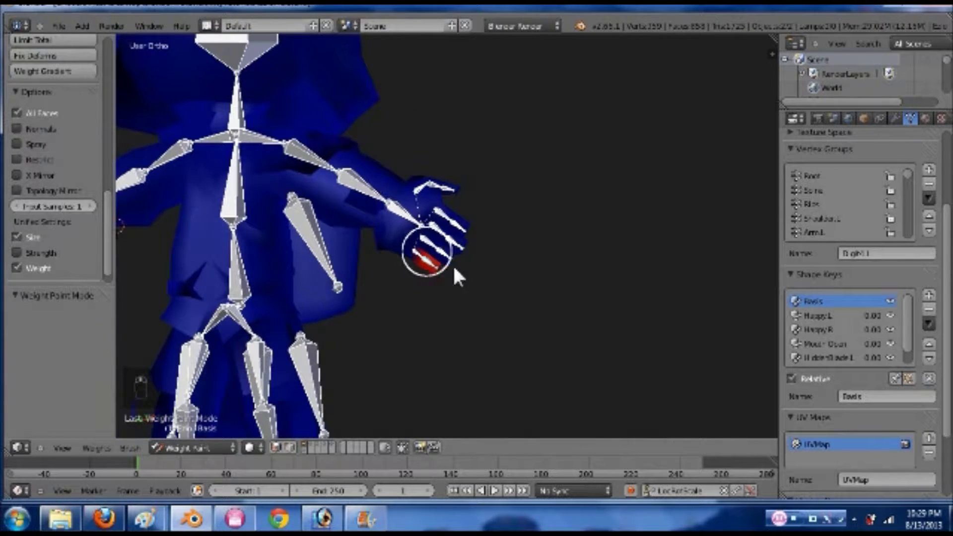
# - Save the blend file, then rotate finger bones to test the weighting and undo each test
pyautogui.press('ctrl+s')
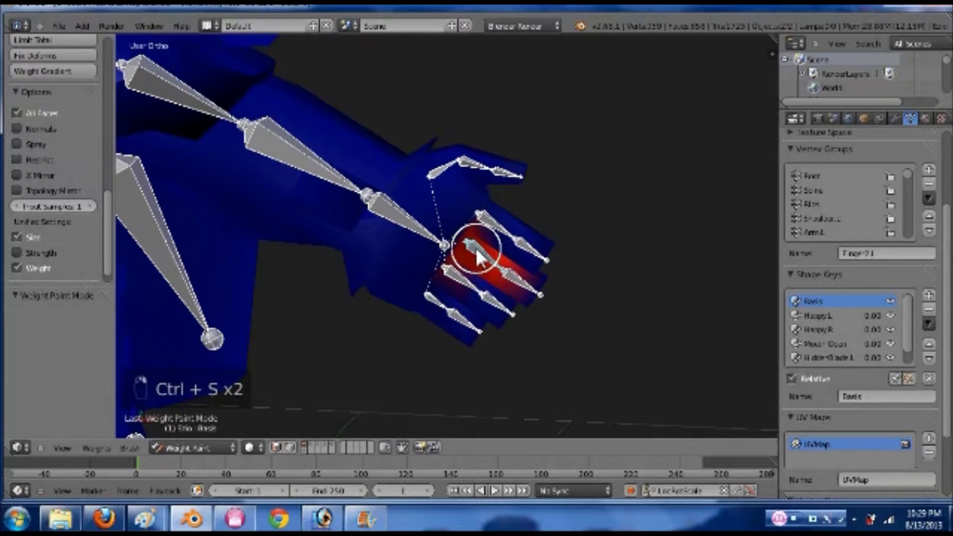
pyautogui.press('r')
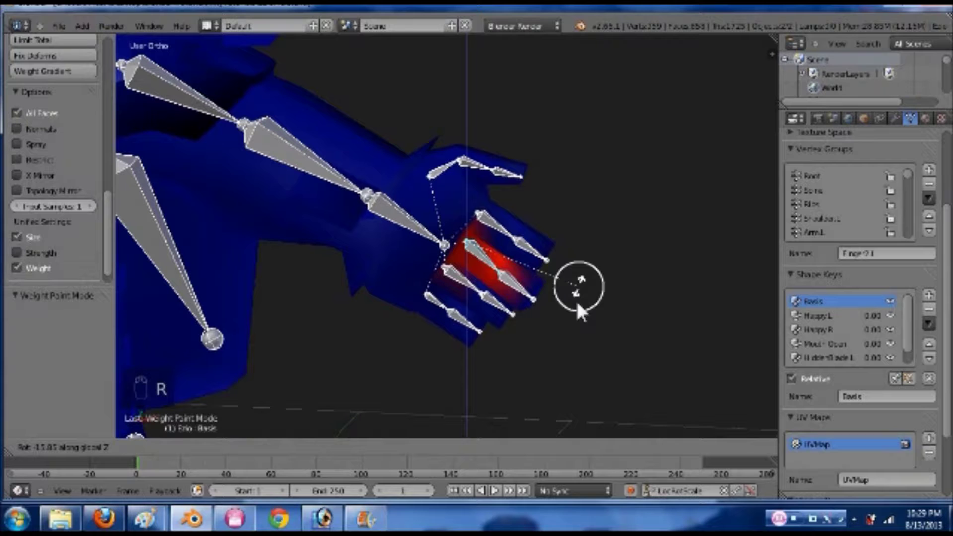
pyautogui.press('ctrl+z')
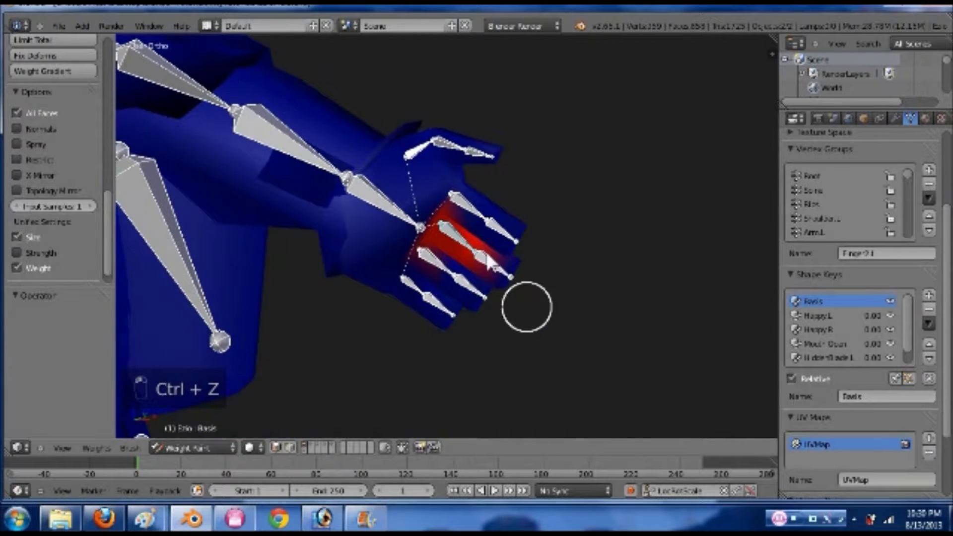
pyautogui.press('r')
pyautogui.click(437, 302)
pyautogui.press('ctrl+z')
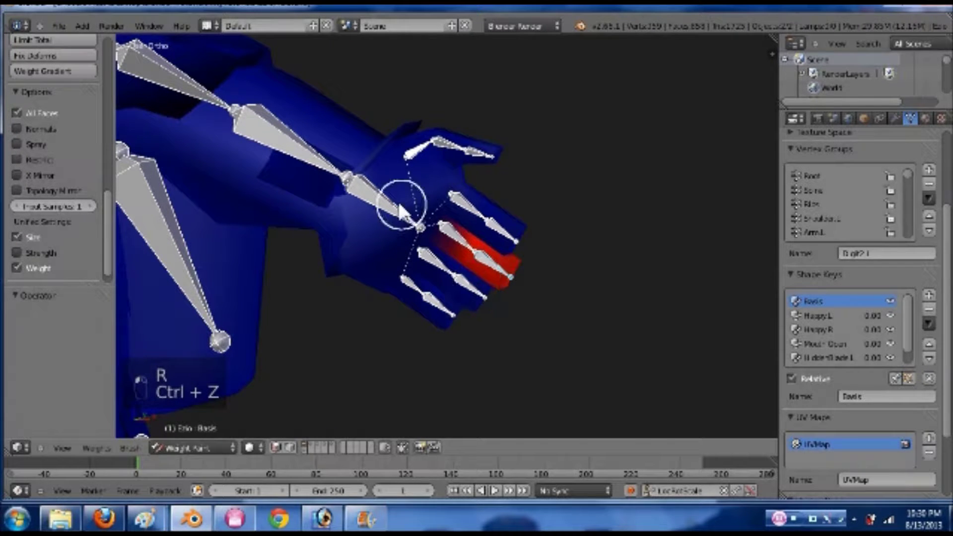
pyautogui.press('r')
pyautogui.press('ctrl+z')
# - Confirm saving over the existing file and frame both arms in front view for editing
pyautogui.press('ctrl+s')
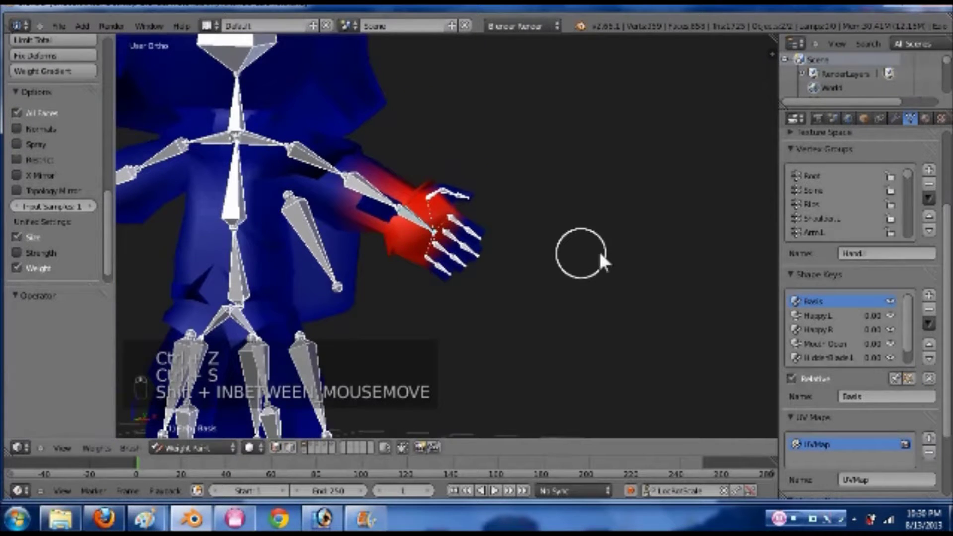
pyautogui.press('ctrl+s')
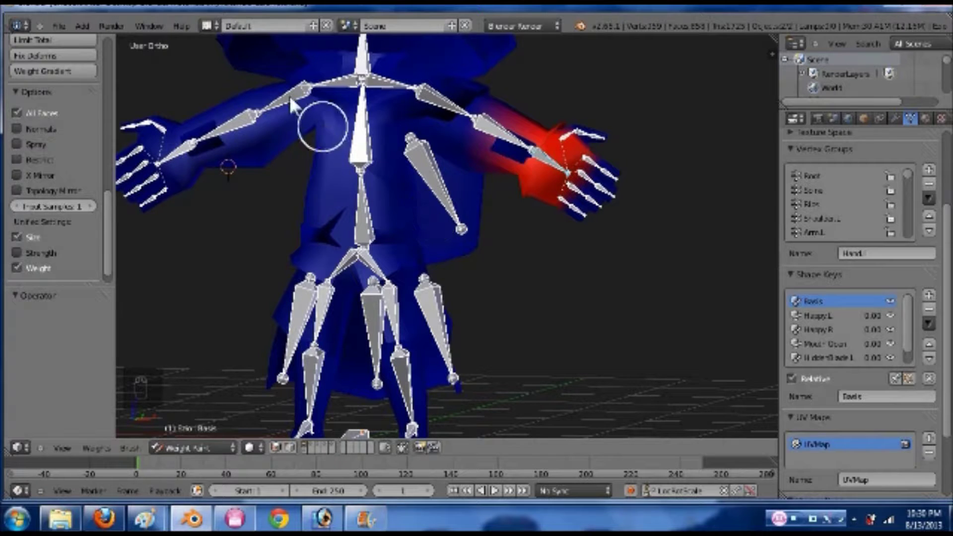
pyautogui.moveTo(283, 101); pyautogui.dragTo(356, 207)
pyautogui.middleClick(357, 207)
pyautogui.click(435, 217)
pyautogui.press('Tab')
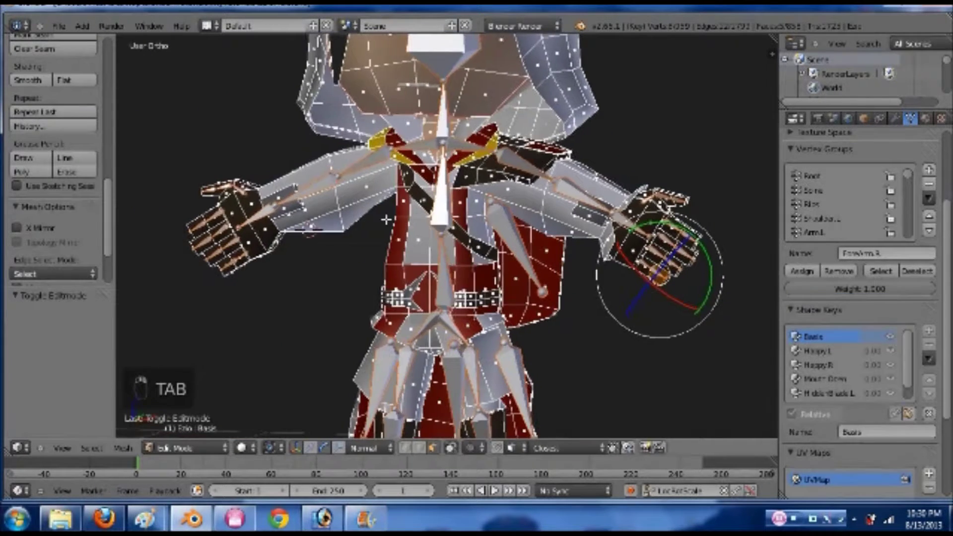
pyautogui.press('KP_1')
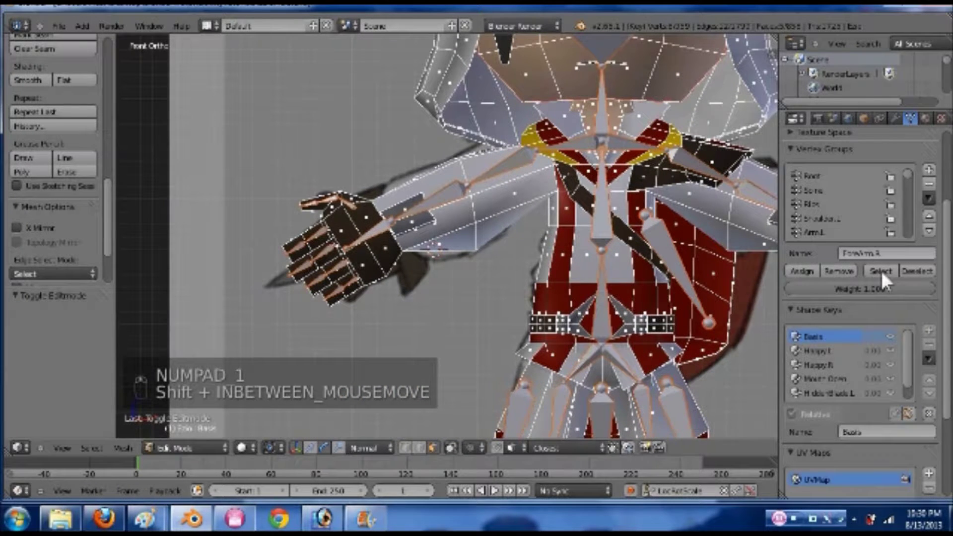
pyautogui.moveTo(884, 281); pyautogui.dragTo(487, 236)
pyautogui.press('Tab')
pyautogui.press('Tab')
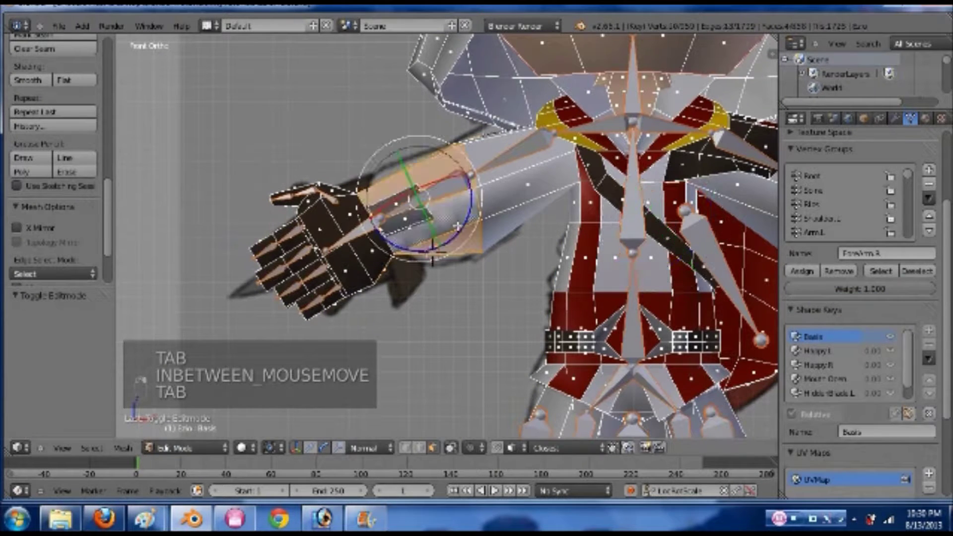
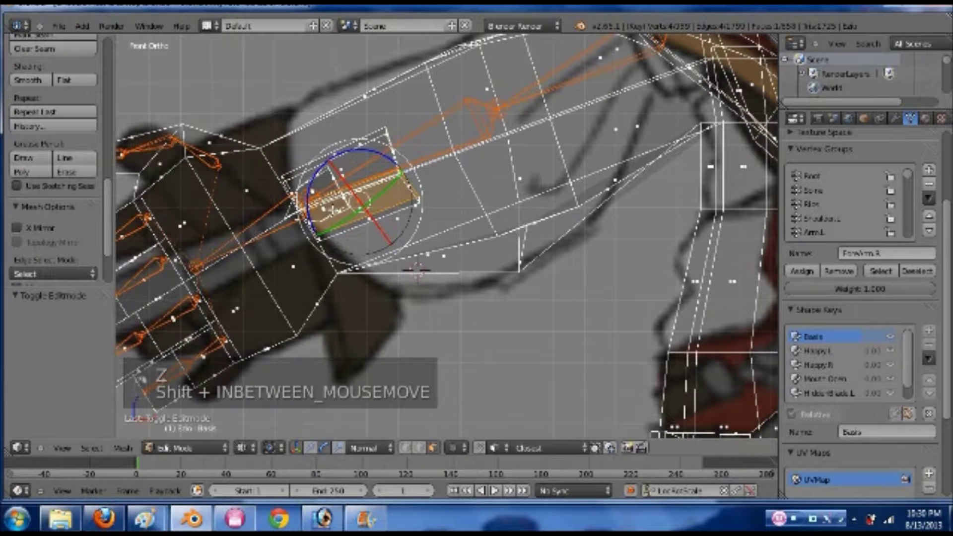
# - Assign the right bracer vertices to the ForearmR group at weight 1.0 and show its painted weights
pyautogui.press('z')
pyautogui.press('z')
pyautogui.moveTo(474, 142); pyautogui.dragTo(395, 140)
pyautogui.press('ctrl+l')
pyautogui.press('z')
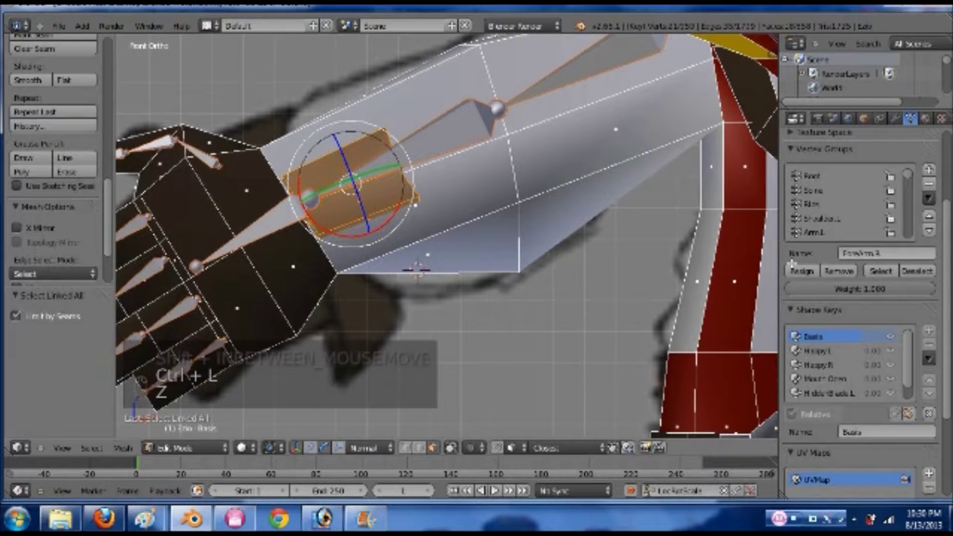
pyautogui.moveTo(394, 139); pyautogui.dragTo(403, 141)
pyautogui.press('Tab')
pyautogui.press('Tab')
pyautogui.press('ctrl+s')
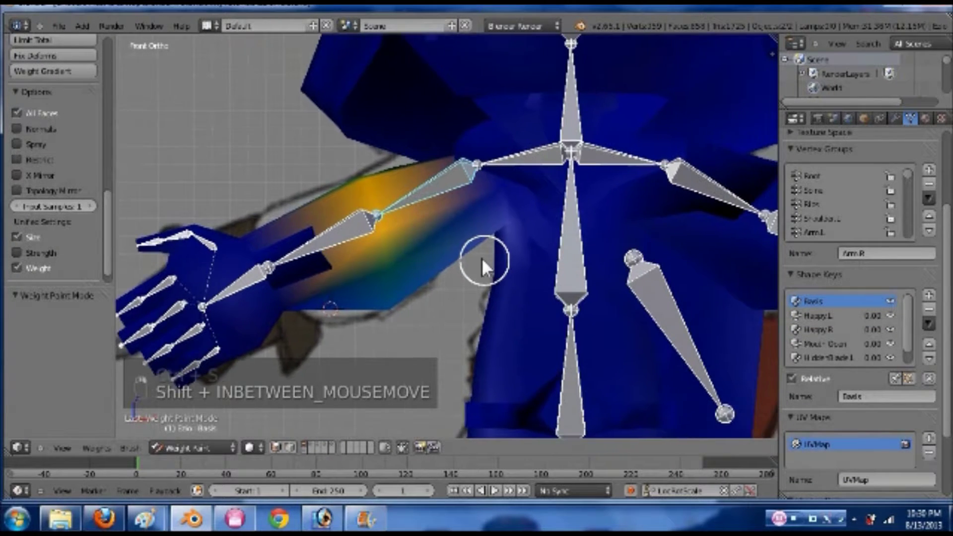
pyautogui.press('r')
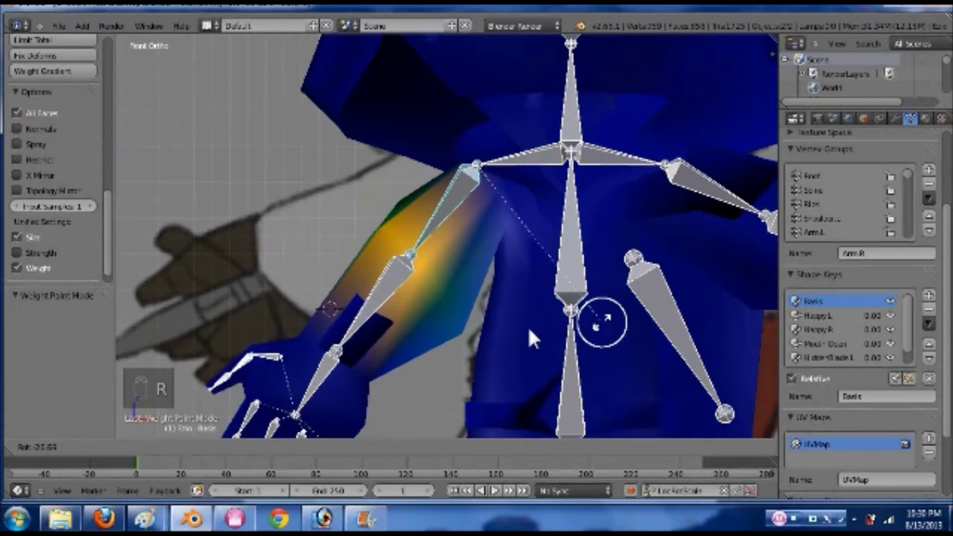
pyautogui.click(485, 332)
pyautogui.press('ctrl+z')
pyautogui.click(600, 252)
pyautogui.moveTo(585, 199); pyautogui.dragTo(656, 318)
pyautogui.press('r')
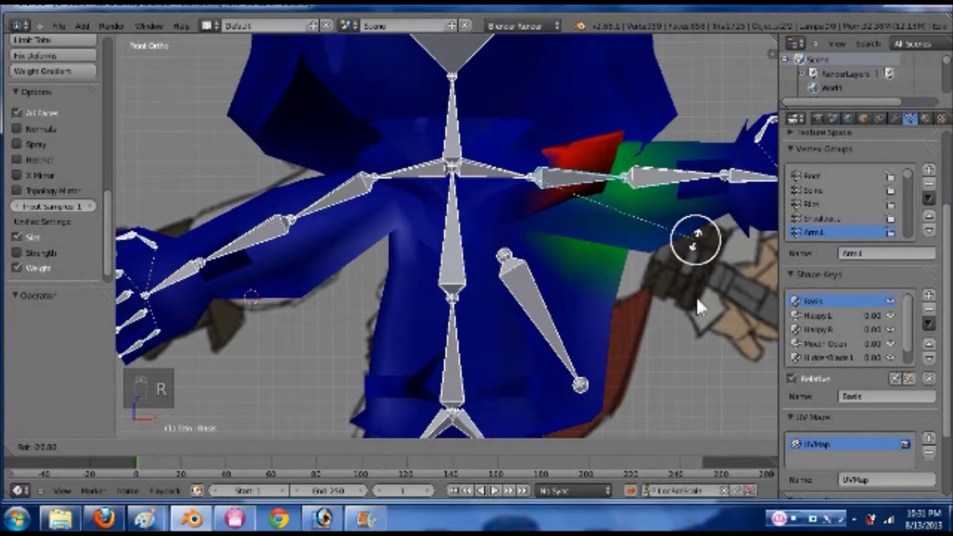
pyautogui.click(505, 268)
pyautogui.press('ctrl+z')
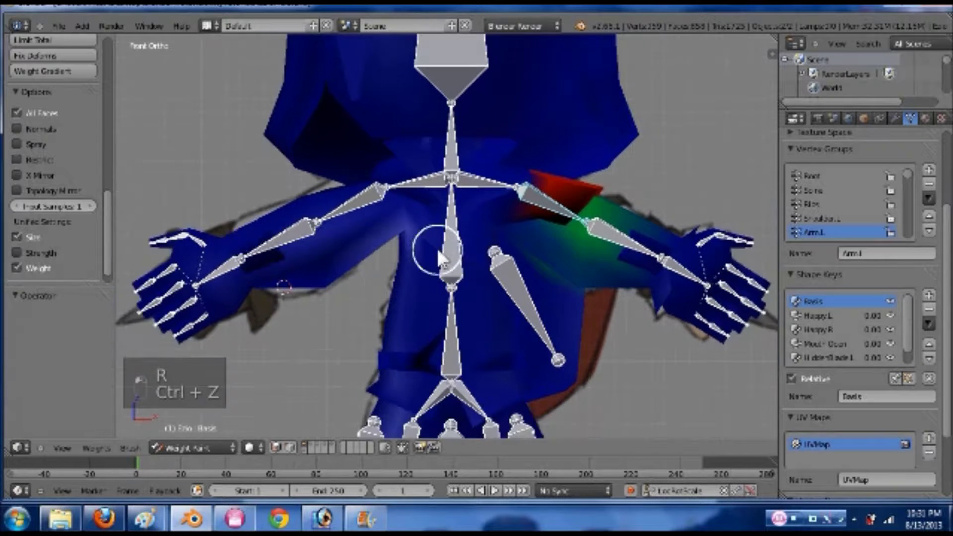
pyautogui.press('ctrl+s')
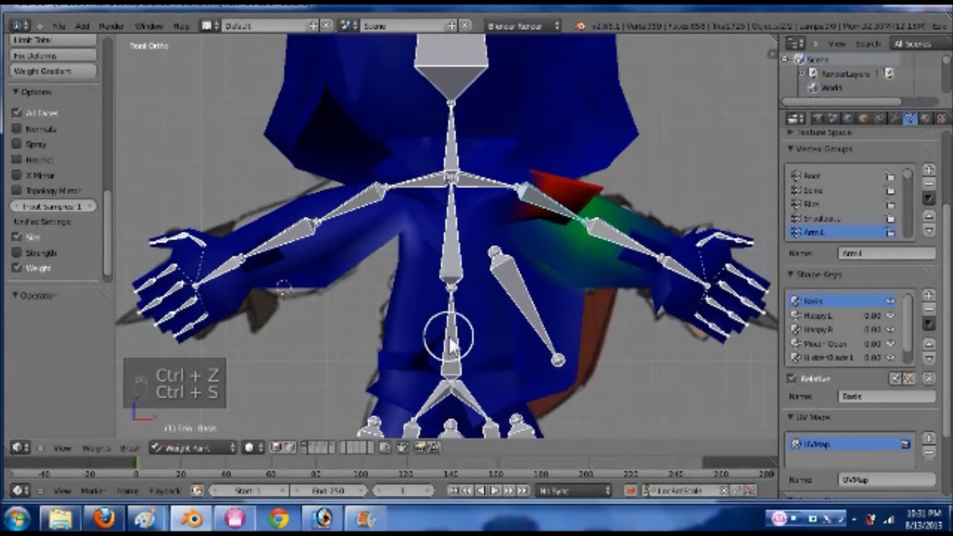
pyautogui.middleClick(542, 291)
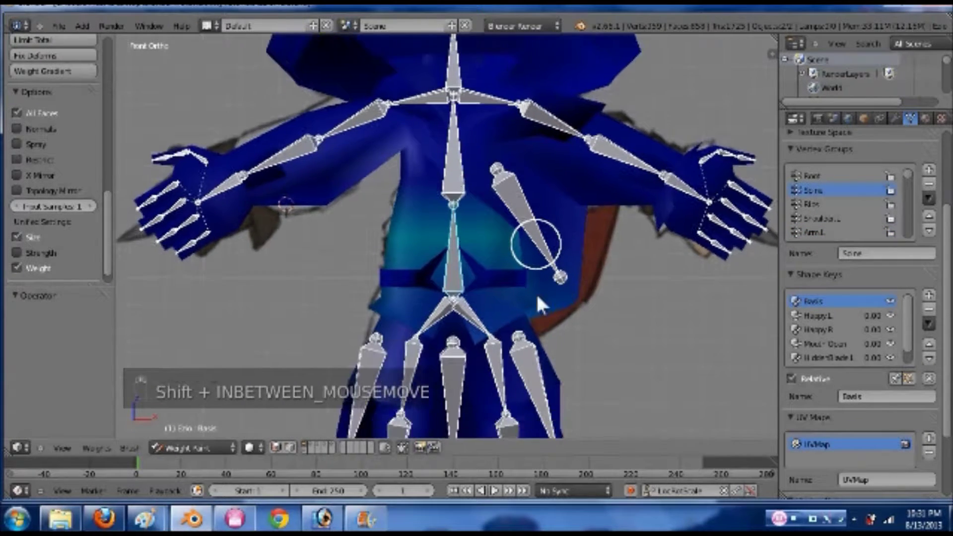
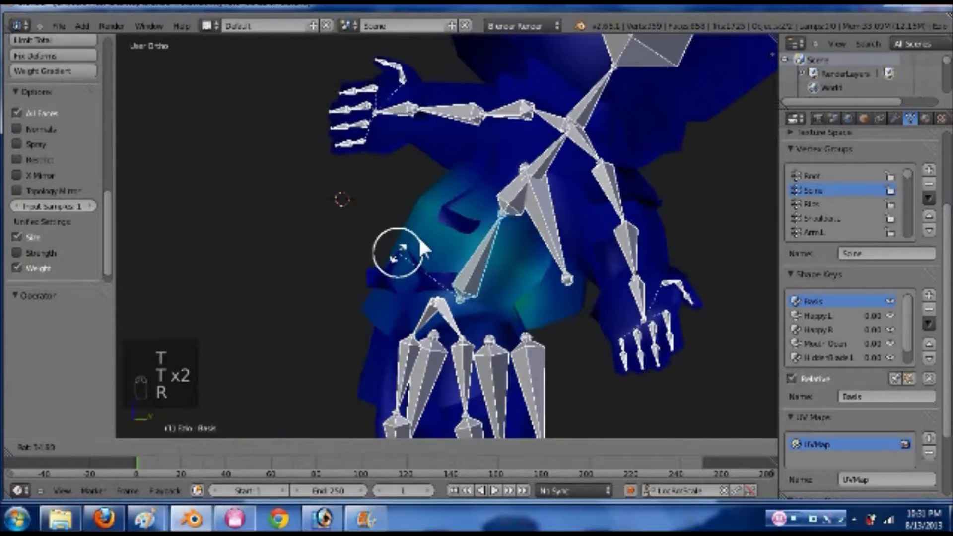
# - Assign the selected belt vertices to the Spine vertex group at weight 1.000 and view the weights
pyautogui.press('ctrl+z')
pyautogui.press('Tab')
pyautogui.press('a')
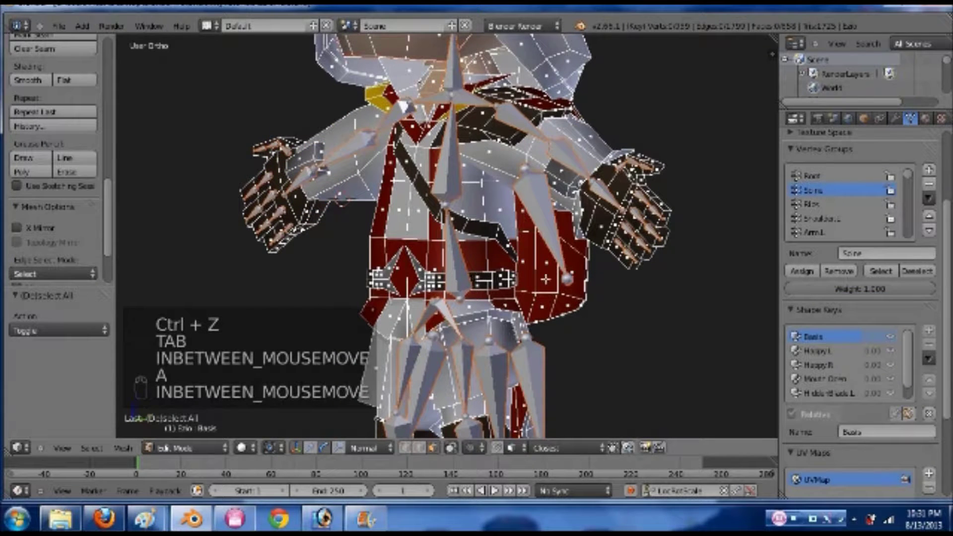
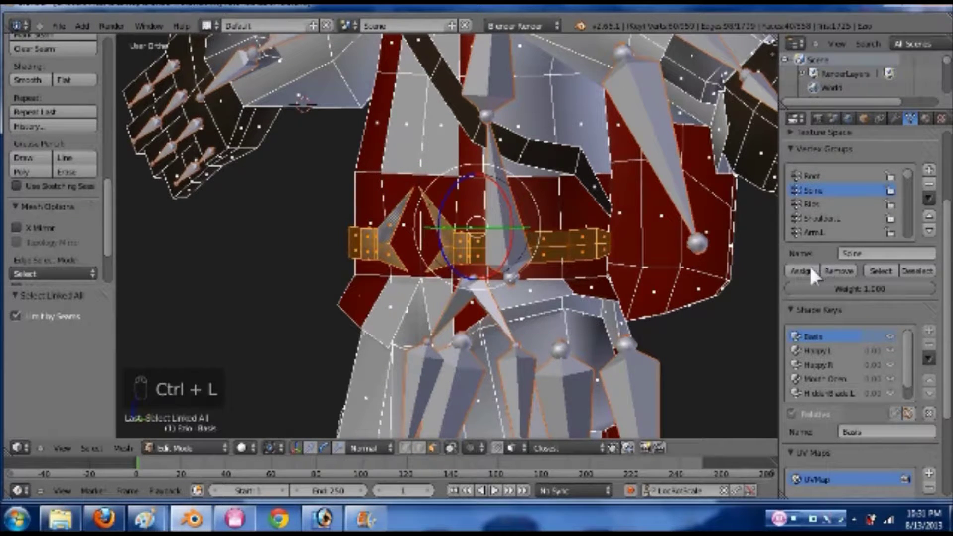
pyautogui.press('Tab')
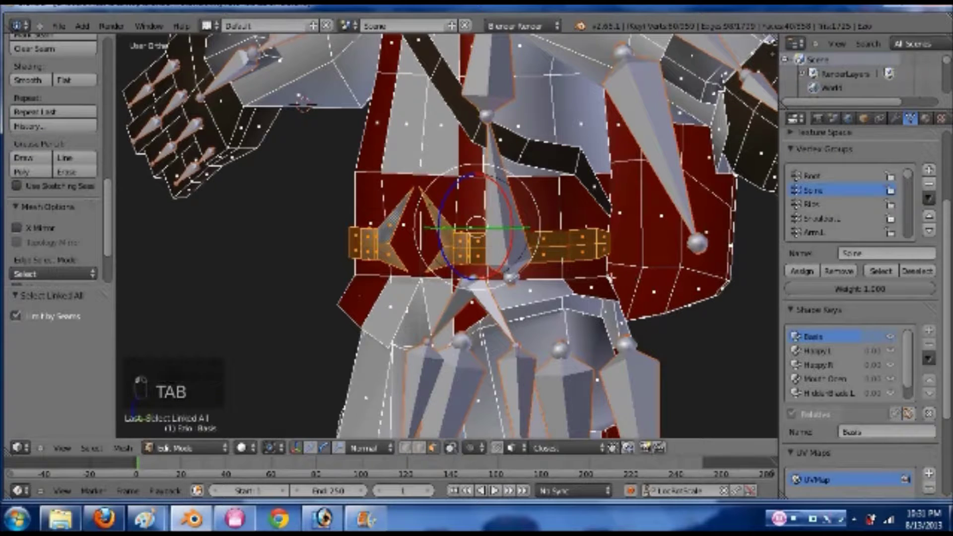
pyautogui.press('Tab')
pyautogui.press('r')
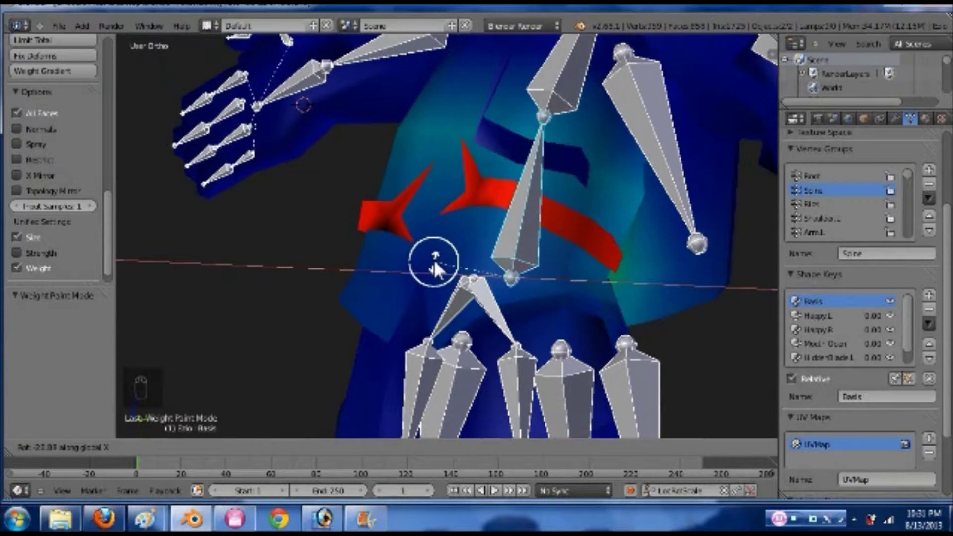
# - Bend the spine bone twice to test the belt deformation, undoing each test, then return to Edit Mode
pyautogui.moveTo(585, 273); pyautogui.dragTo(670, 277)
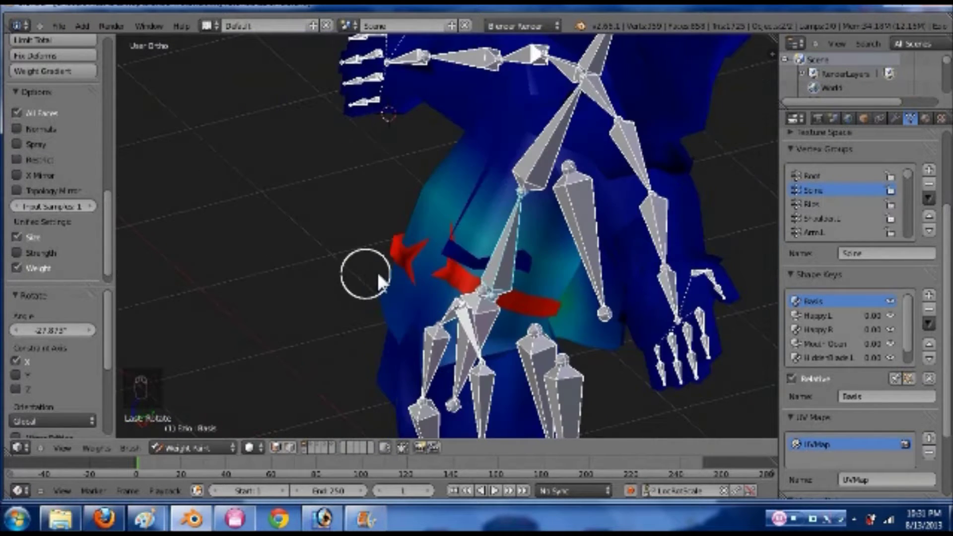
pyautogui.press('ctrl+z')
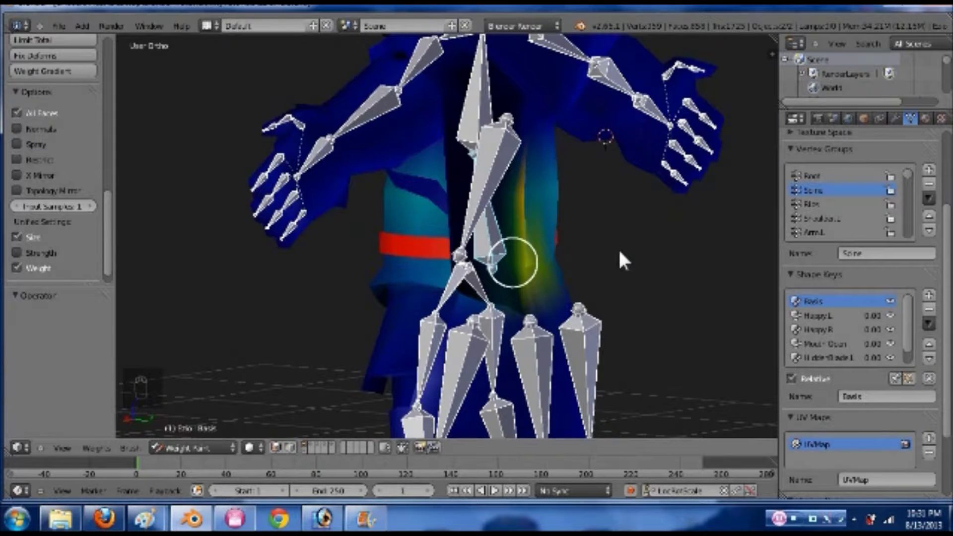
pyautogui.press('r')
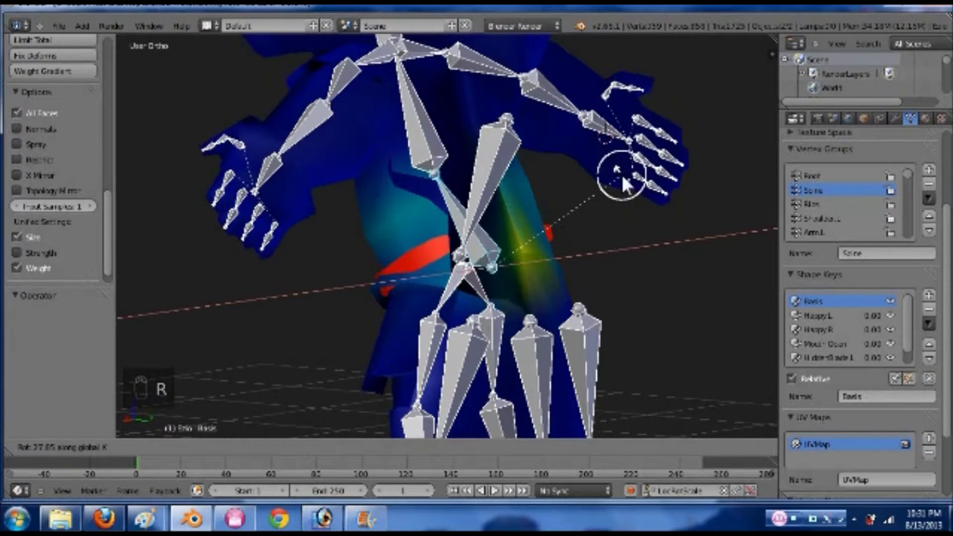
pyautogui.moveTo(628, 184); pyautogui.dragTo(562, 242)
pyautogui.press('ctrl+z')
pyautogui.middleClick(562, 242)
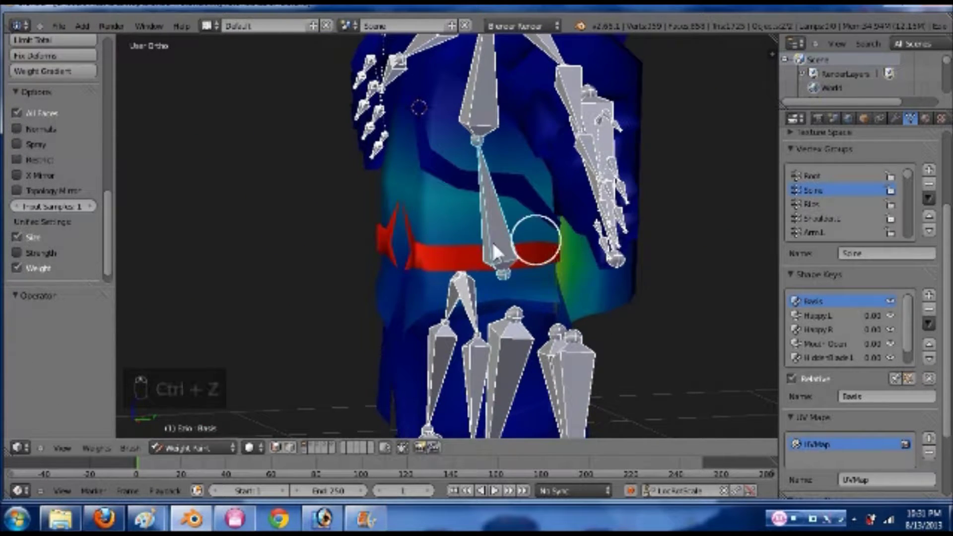
pyautogui.press('Tab')
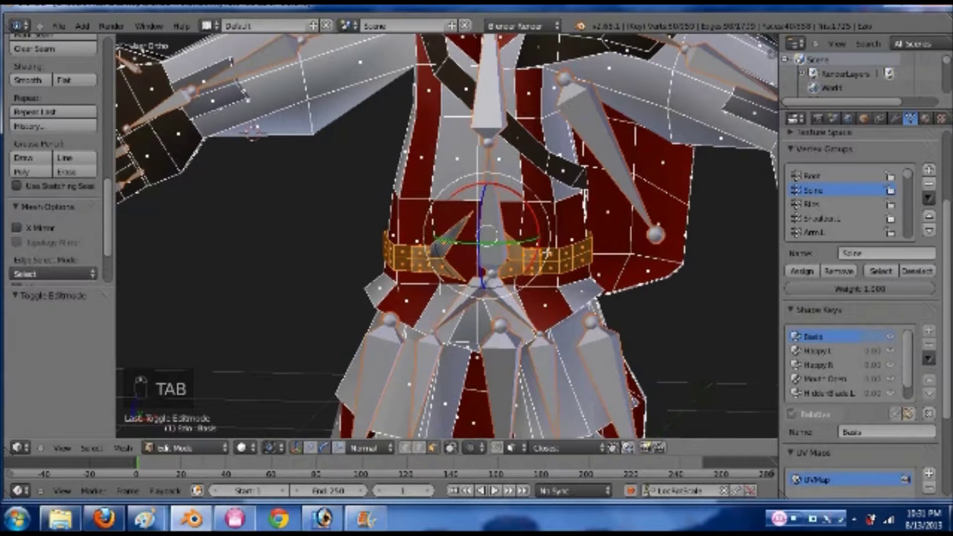
# - Give selected belt sections a 0.150 Spine weight and check the result in Weight Paint
pyautogui.press('ctrl+l')
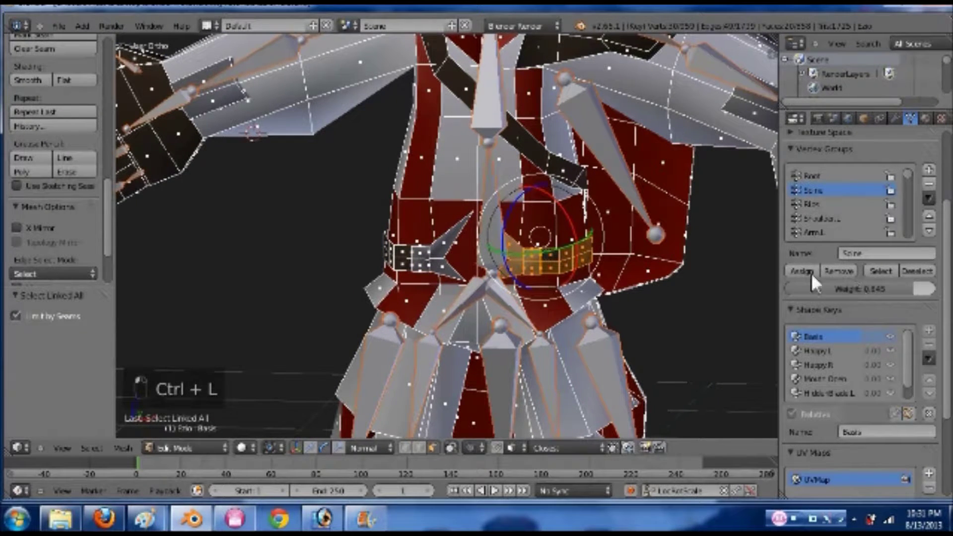
pyautogui.press('Tab')
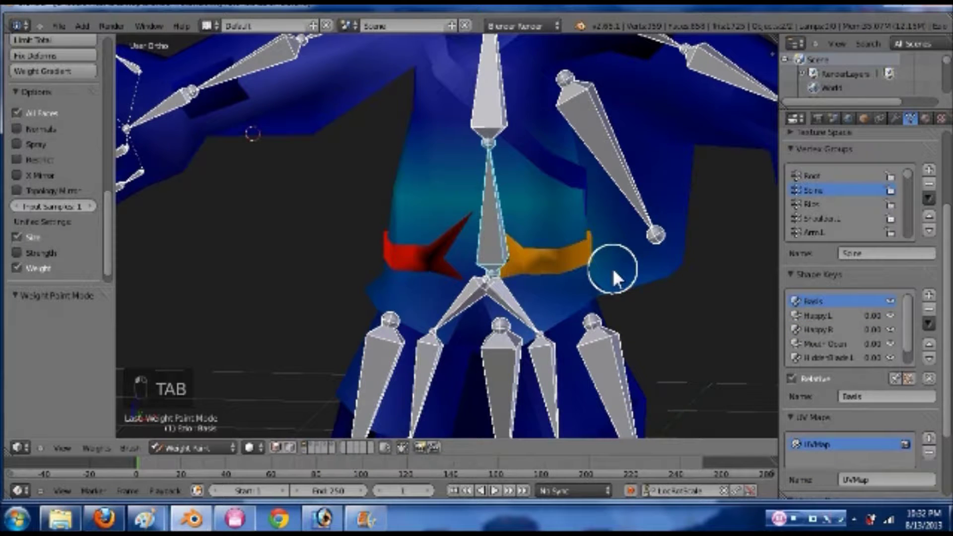
pyautogui.press('r')
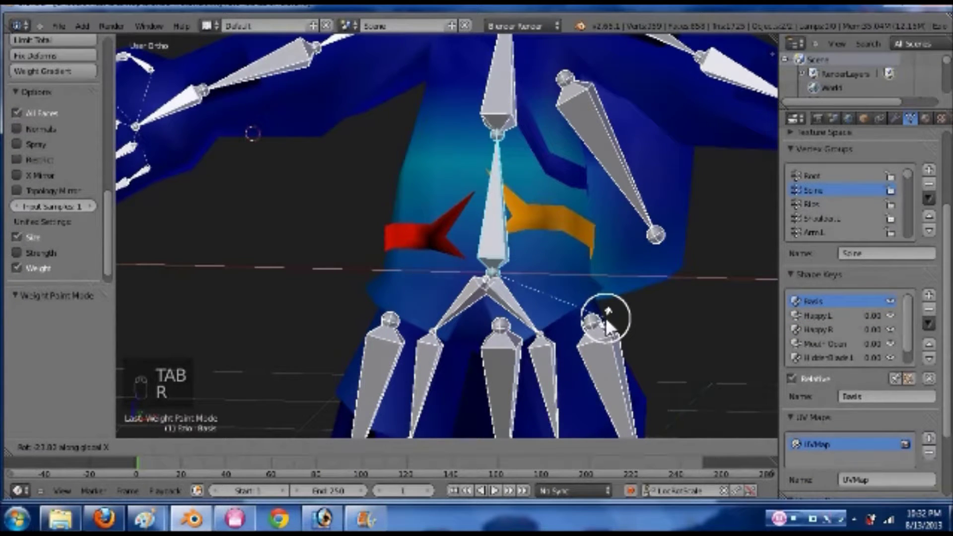
pyautogui.press('ctrl+z')
pyautogui.press('Tab')
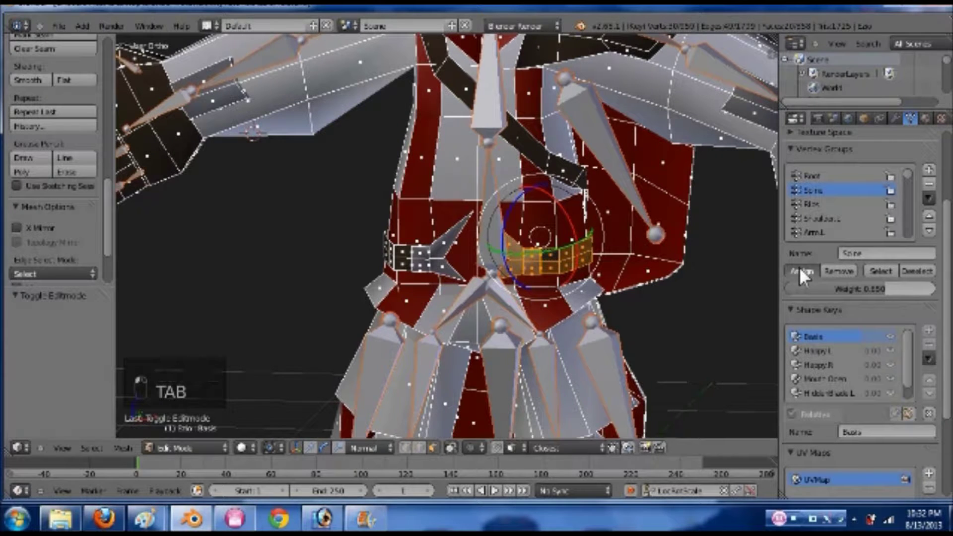
pyautogui.press('Tab')
pyautogui.press('Tab')
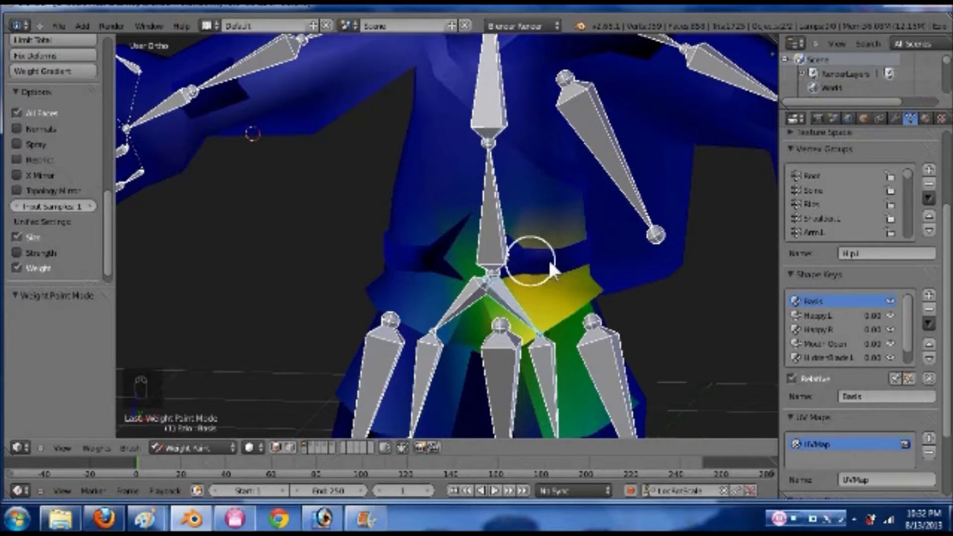
# - Add the waist vertices to the Hip.R and Hip.L groups at weight 0.150, checking each side
pyautogui.moveTo(474, 307); pyautogui.dragTo(647, 304)
pyautogui.moveTo(647, 303); pyautogui.dragTo(586, 329)
pyautogui.press('Tab')
pyautogui.press('a')
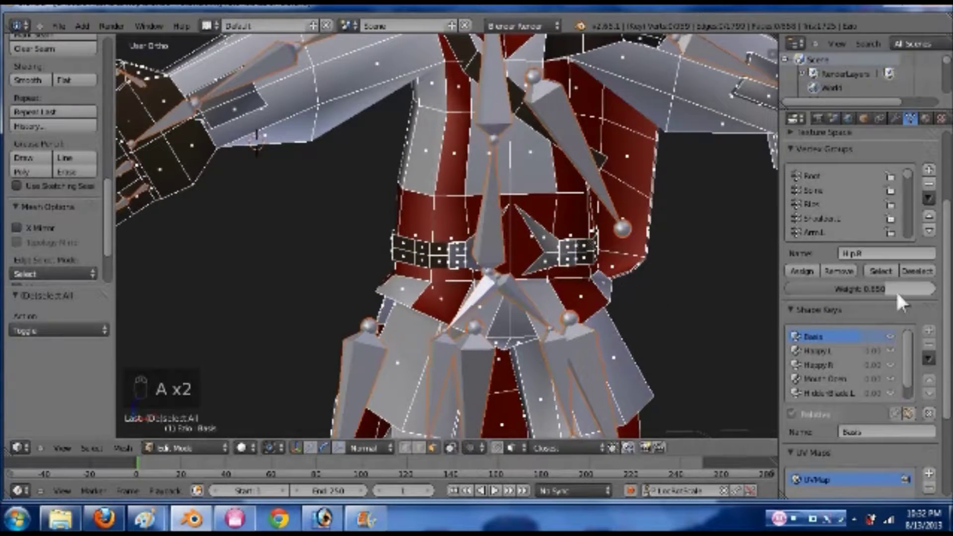
pyautogui.middleClick(586, 328)
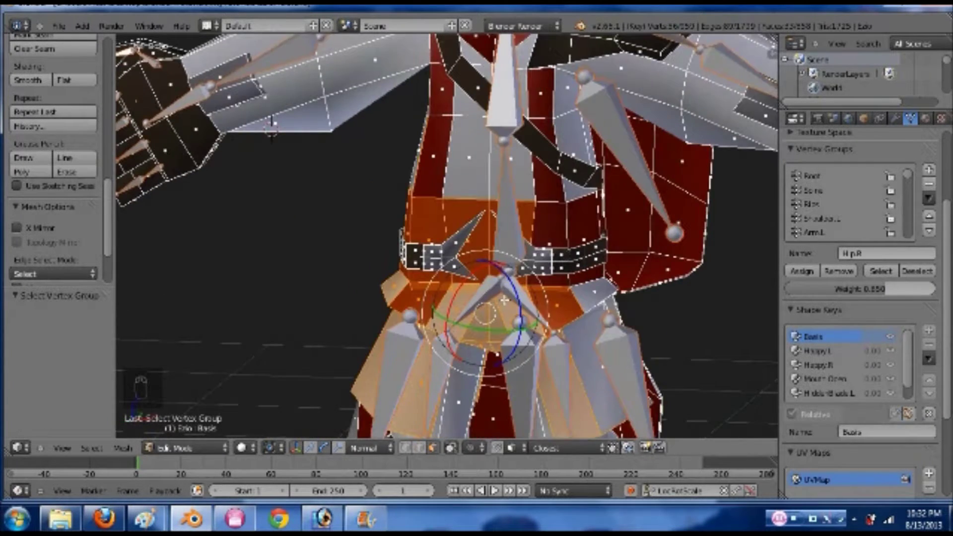
pyautogui.press('Tab')
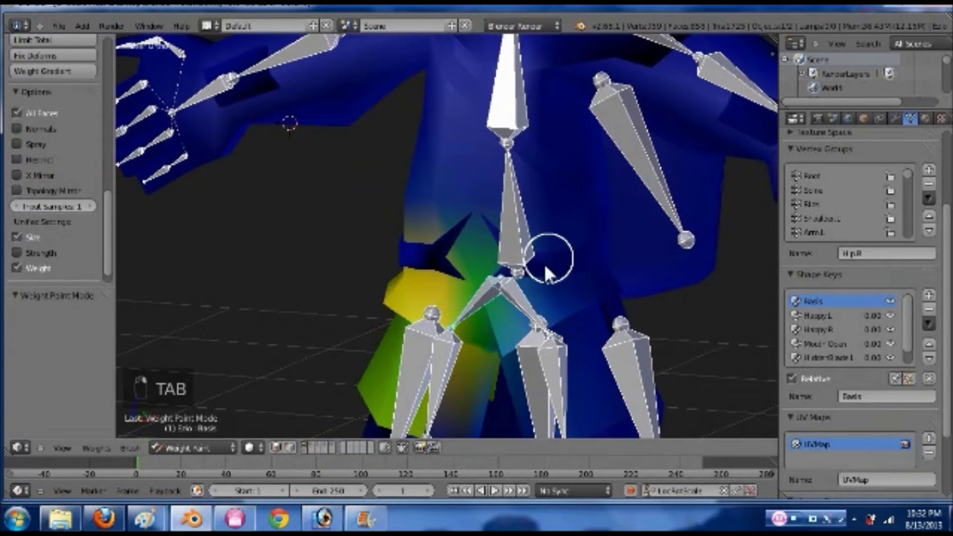
pyautogui.press('Tab')
pyautogui.press('a')
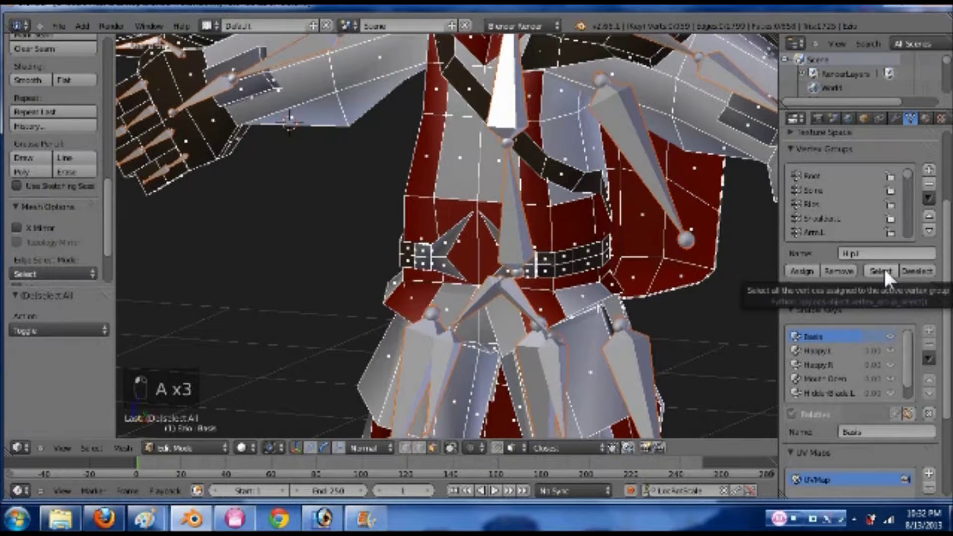
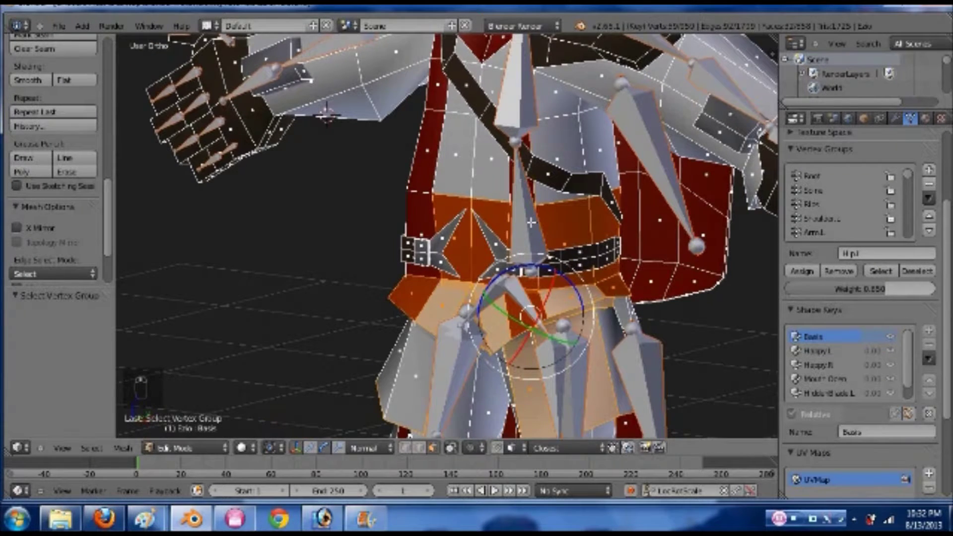
# - Review the painted weights after the hip assignment, orbiting around the torso
pyautogui.press('Tab')
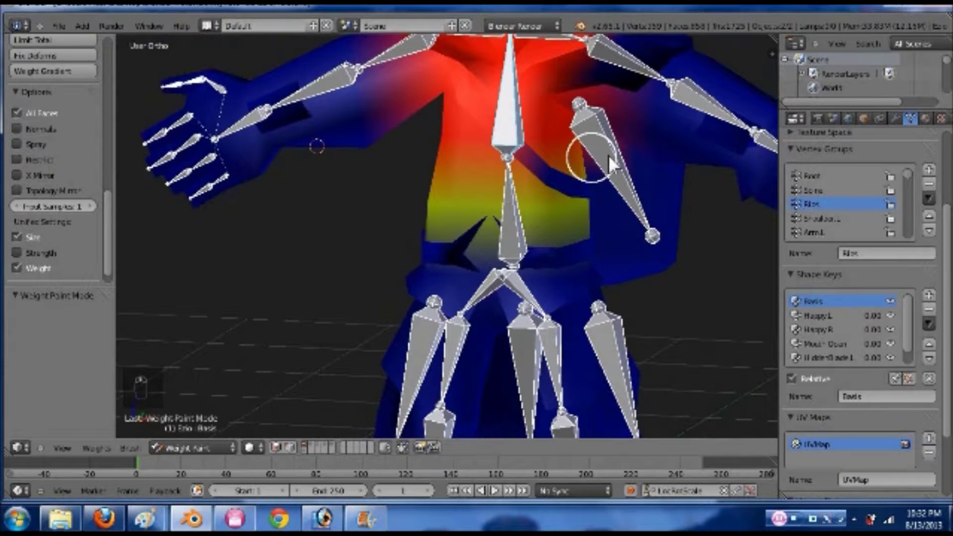
pyautogui.moveTo(615, 165); pyautogui.dragTo(577, 200)
pyautogui.press('Tab')
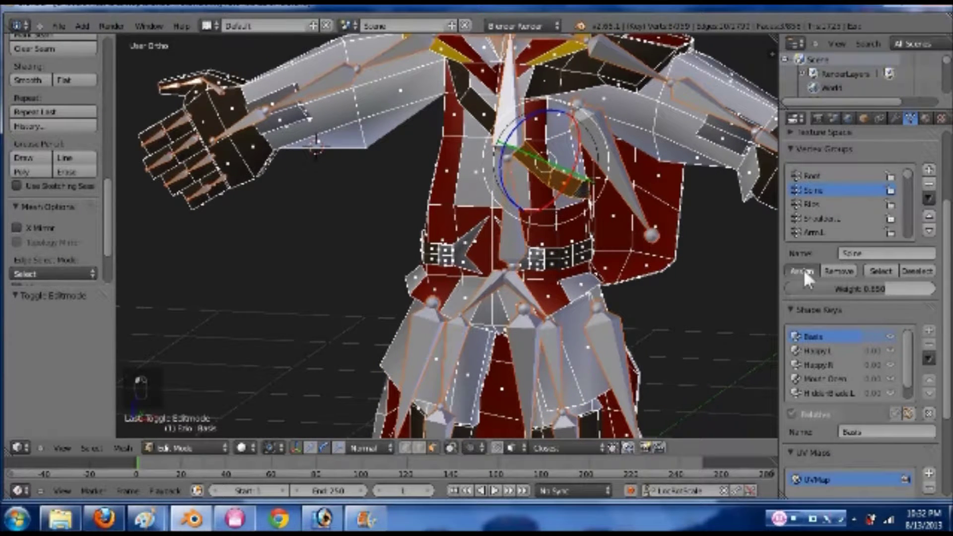
pyautogui.press('Tab')
# - Bend the spine bone to test the torso deformation, undo it, and bend the lower spine again
pyautogui.press('r')
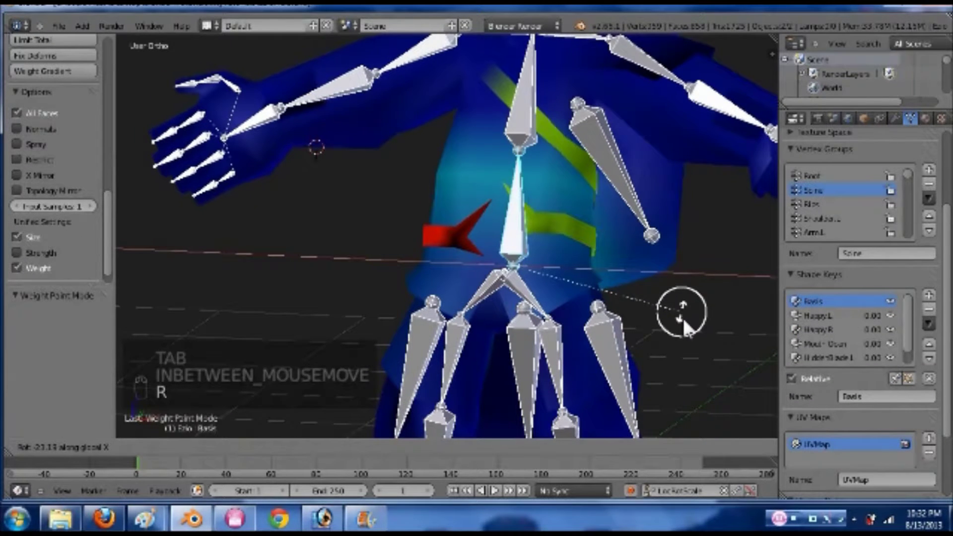
pyautogui.click(692, 301)
pyautogui.press('ctrl+z')
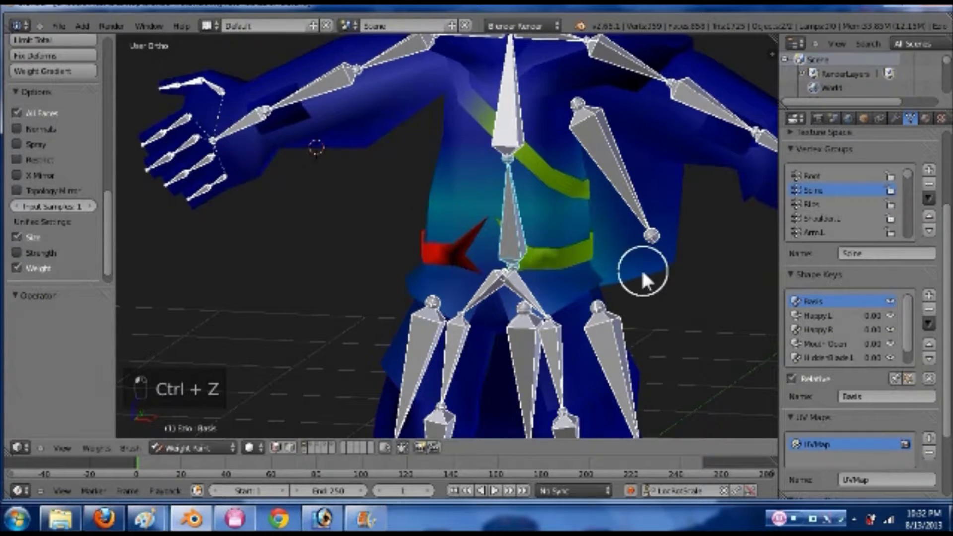
pyautogui.press('ctrl+s')
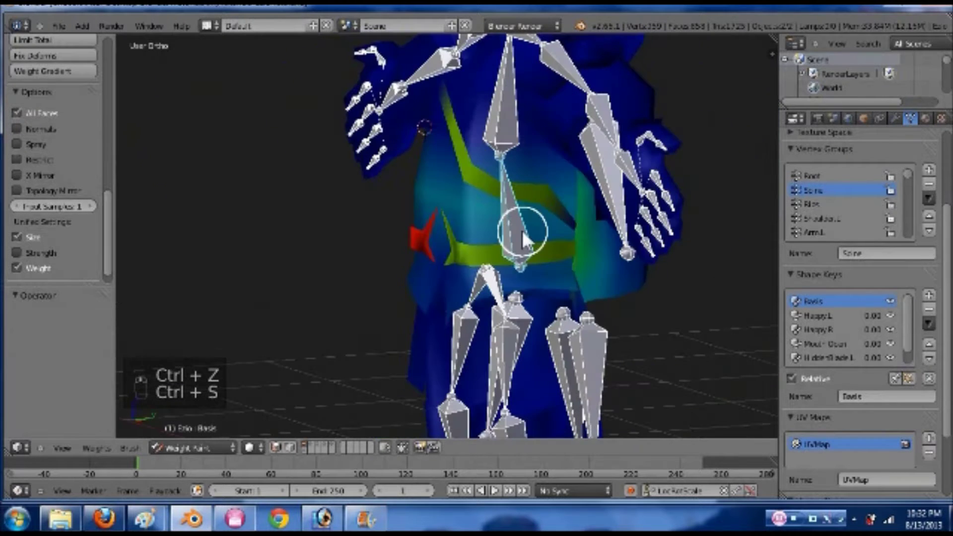
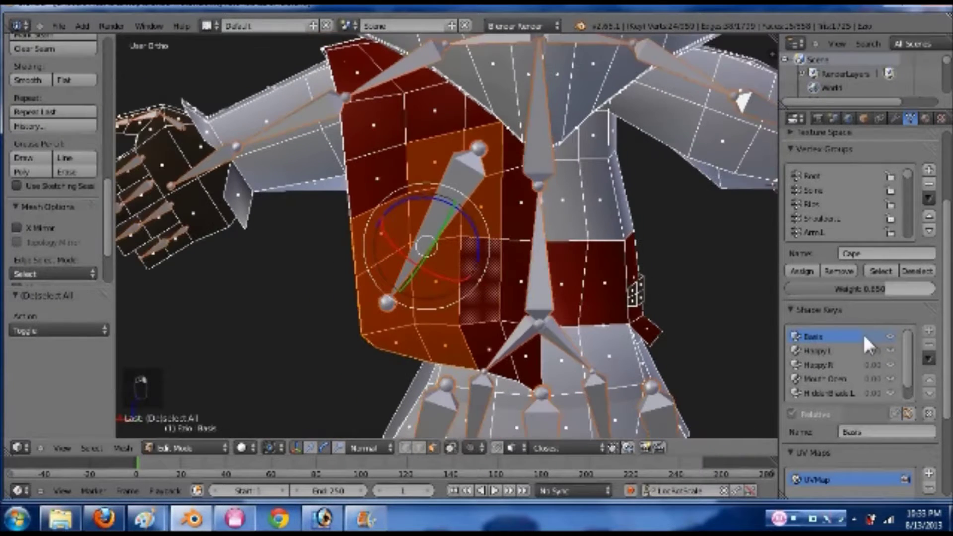
# - Show the Cape group's weights and rotate the cape bone to see the cape follow
pyautogui.moveTo(934, 299); pyautogui.dragTo(493, 281)
pyautogui.press('Tab')
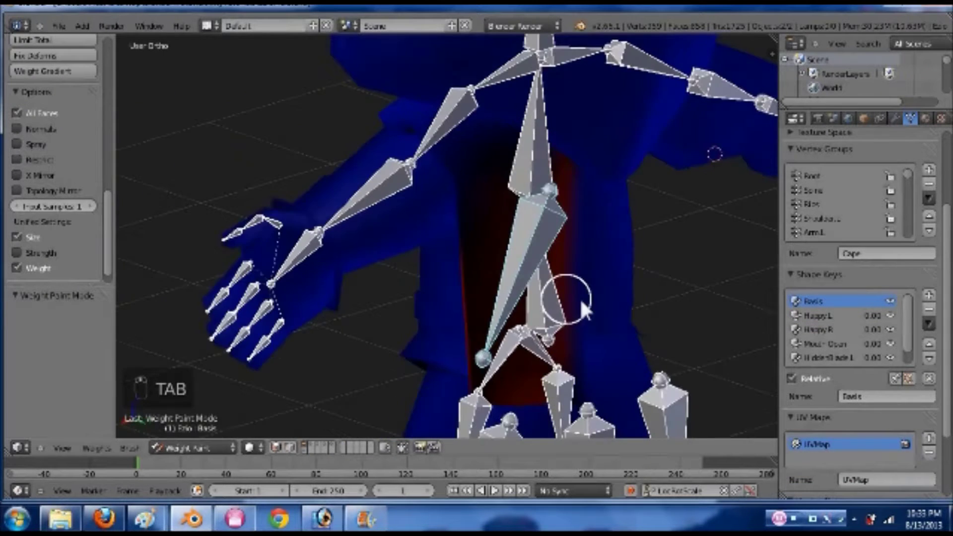
pyautogui.middleClick(604, 325)
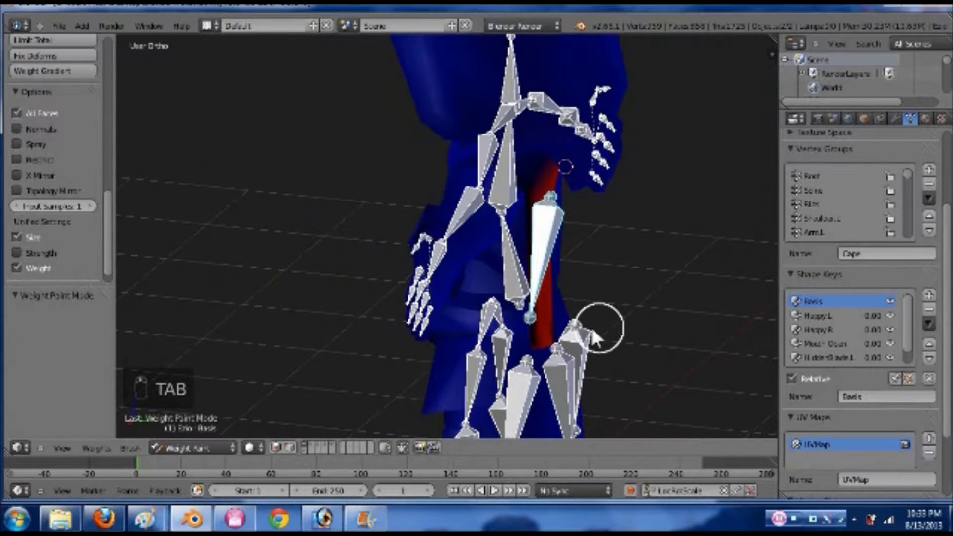
pyautogui.press('r')
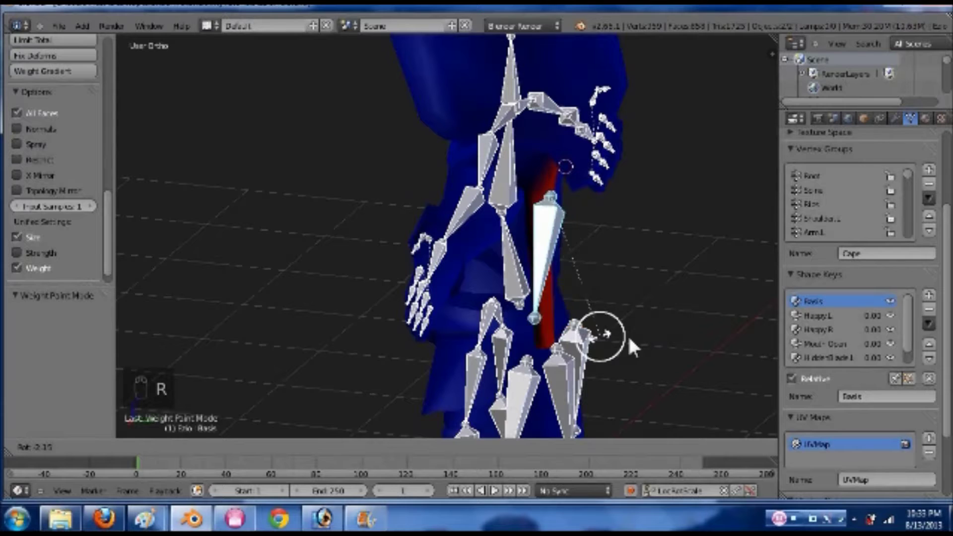
pyautogui.click(623, 352)
# - Rotate the cape bone again from another angle, undo the test and save the file
pyautogui.moveTo(484, 352); pyautogui.dragTo(564, 357)
pyautogui.press('r')
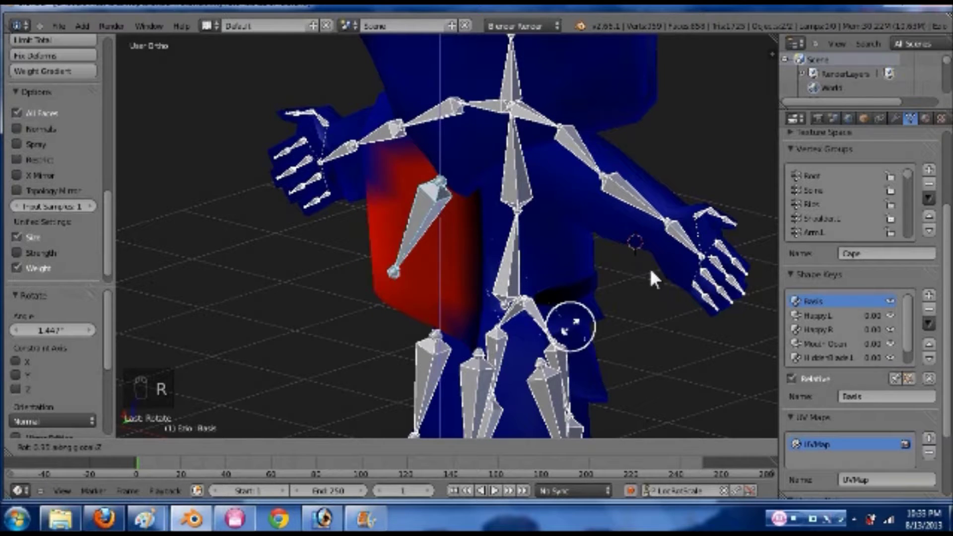
pyautogui.click(585, 336)
pyautogui.press('ctrl+z')
pyautogui.press('ctrl+s')
pyautogui.press('Tab')
pyautogui.press('Tab')
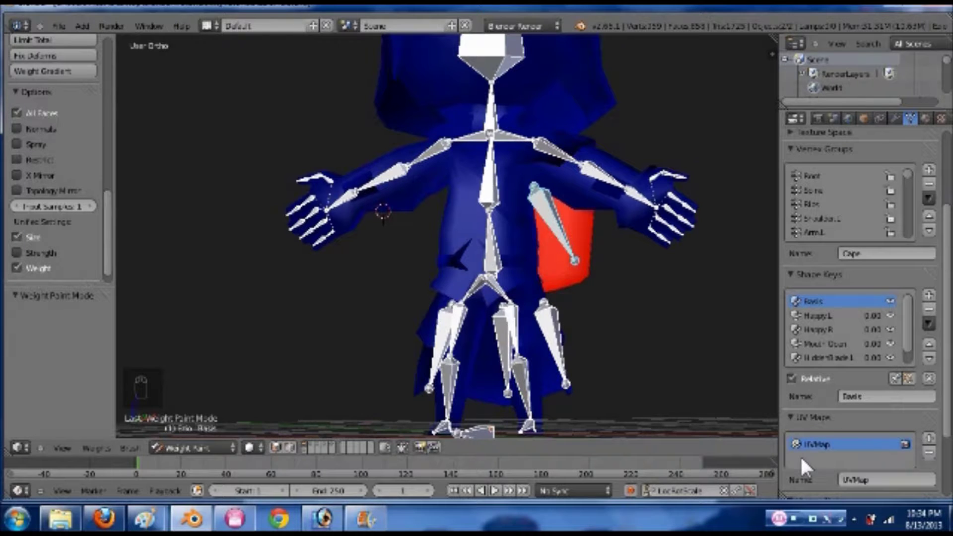
# - From front view, bend a hip bone to see how the belt deforms and cancel the rotation
pyautogui.middleClick(609, 318)
pyautogui.moveTo(529, 272); pyautogui.dragTo(529, 273)
pyautogui.press('KP_1')
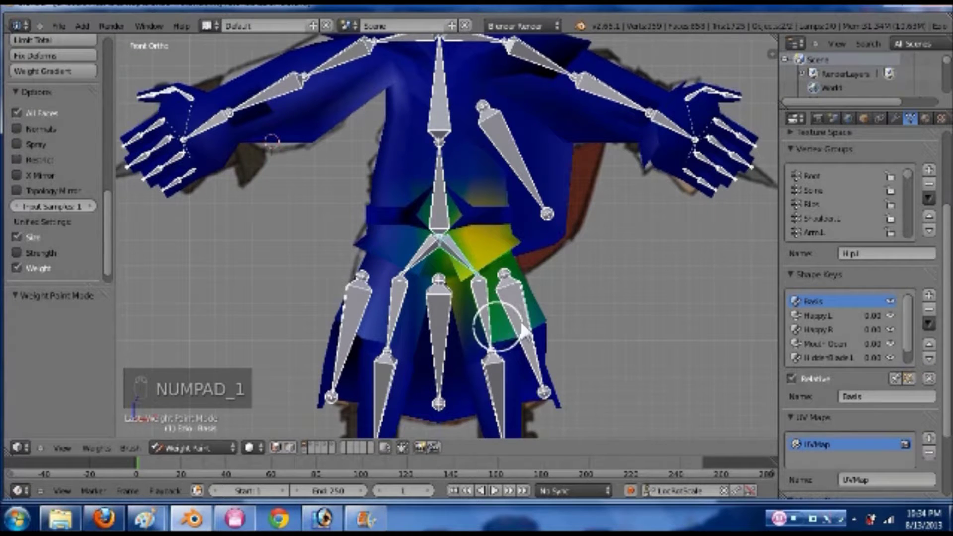
pyautogui.press('r')
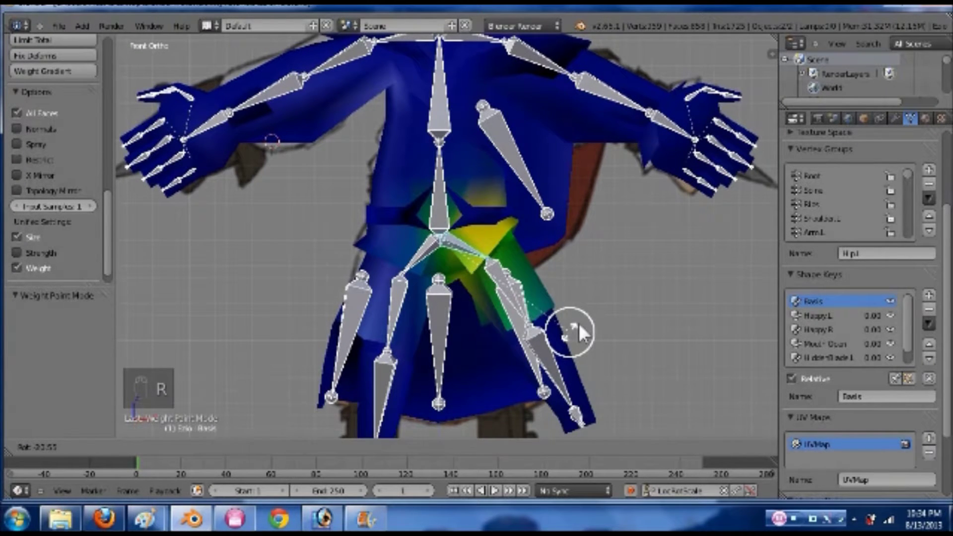
pyautogui.moveTo(585, 331); pyautogui.dragTo(430, 260)
pyautogui.press('ctrl+z')
# - Assign the right belt piece to the Hip.R group at weight 0.549 and test it with the hip bone
pyautogui.press('r')
pyautogui.click(470, 359)
pyautogui.press('ctrl+z')
pyautogui.press('Tab')
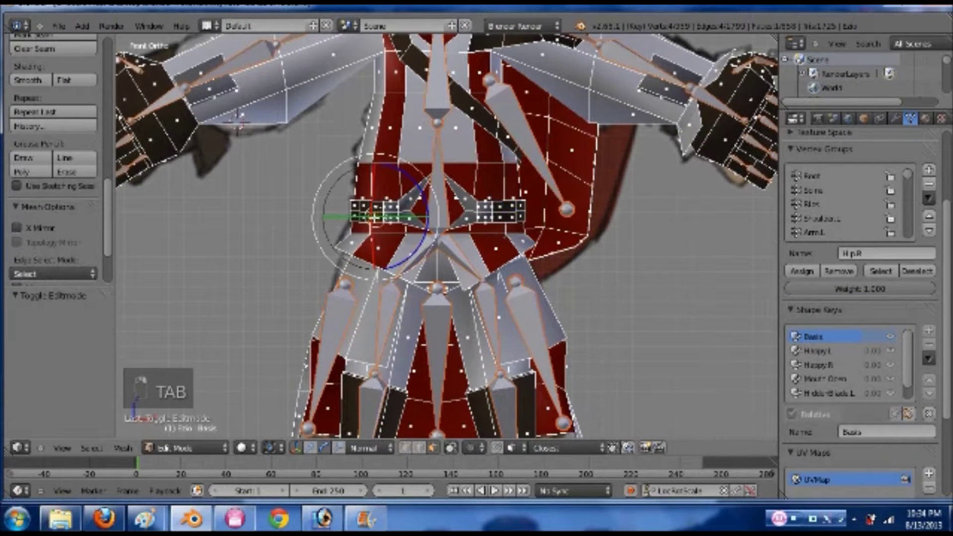
pyautogui.press('ctrl+l')
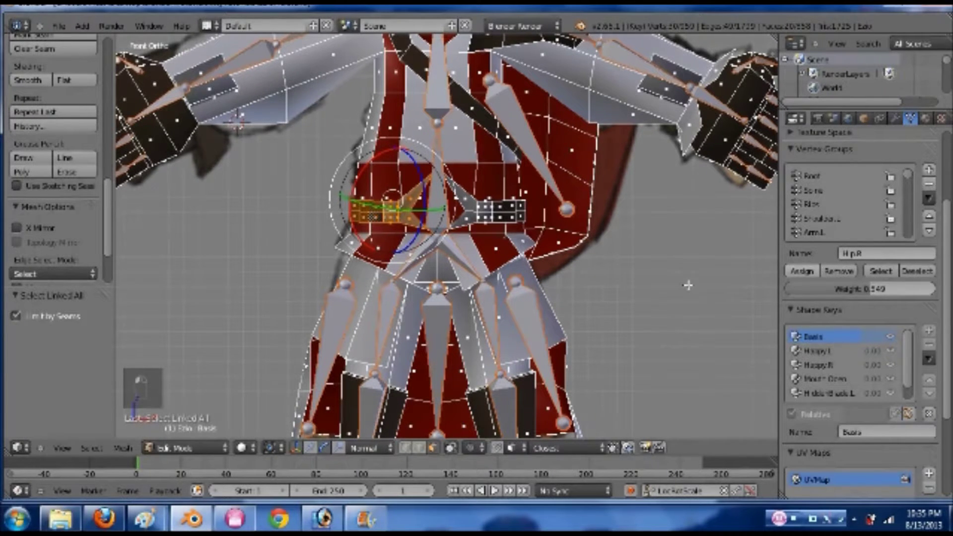
pyautogui.press('Tab')
pyautogui.press('Tab')
pyautogui.press('r')
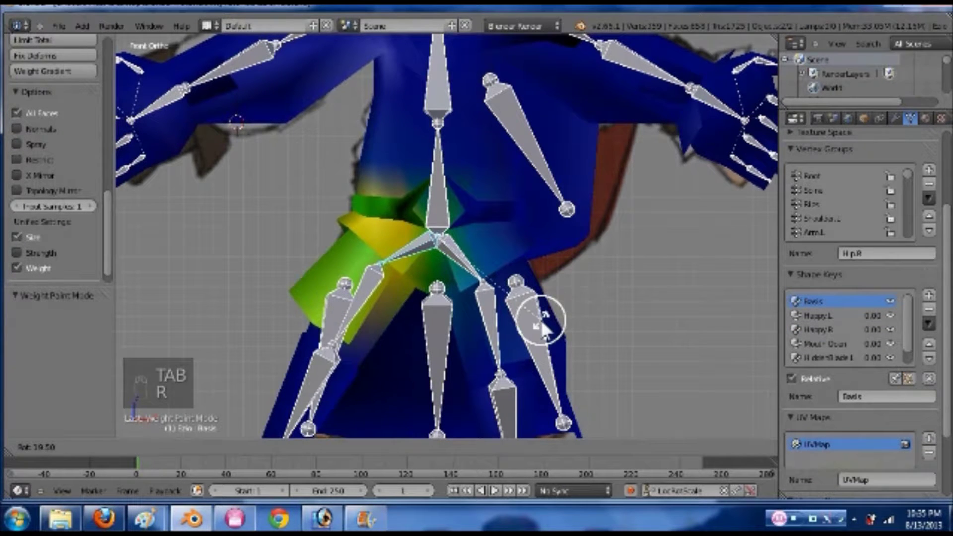
pyautogui.press('ctrl+z')
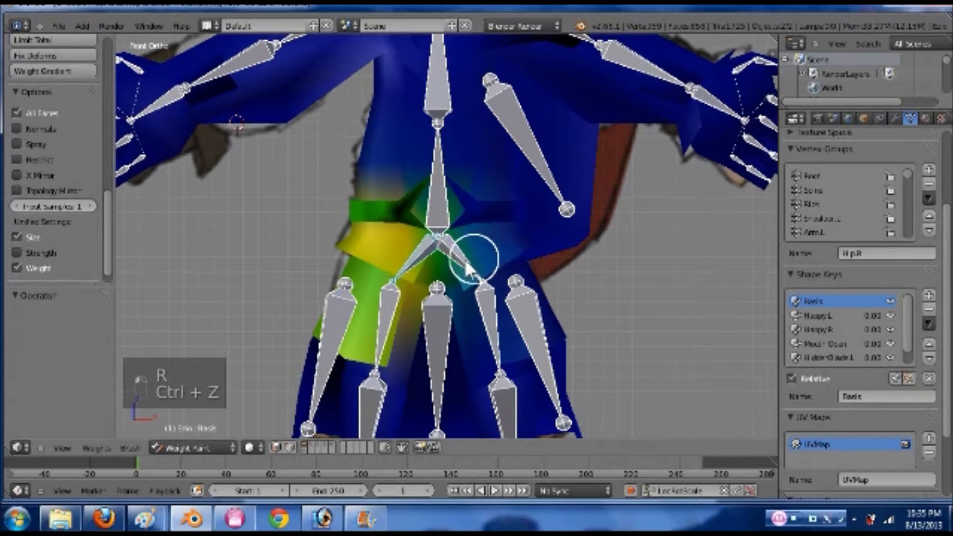
# - Assign the left belt piece to the Hip.L group at the same weight and rotate the left hip to test
pyautogui.press('Tab')
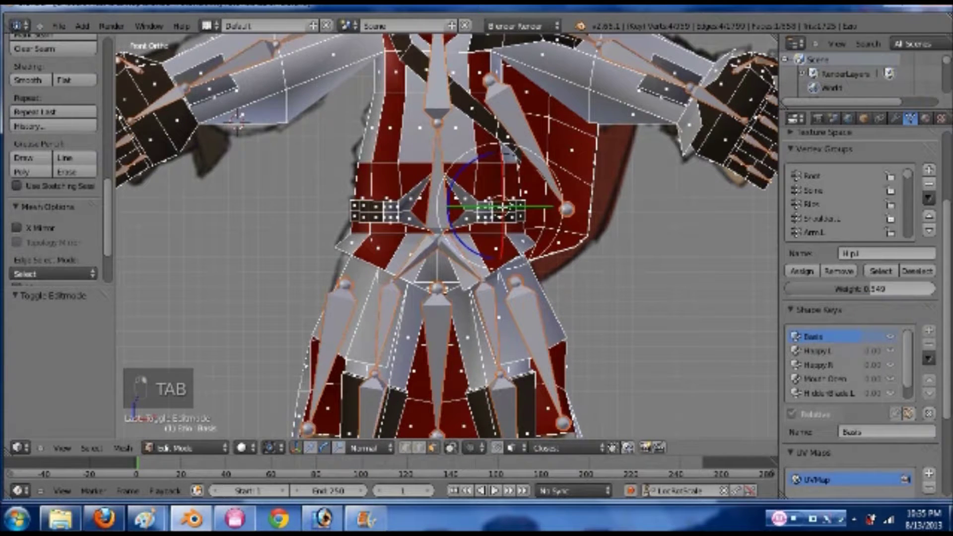
pyautogui.press('ctrl+l')
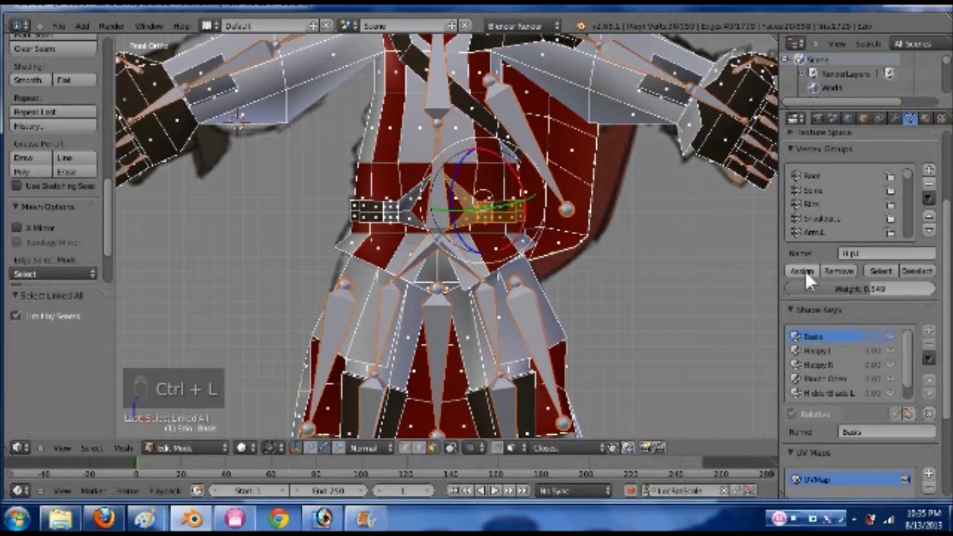
pyautogui.press('Tab')
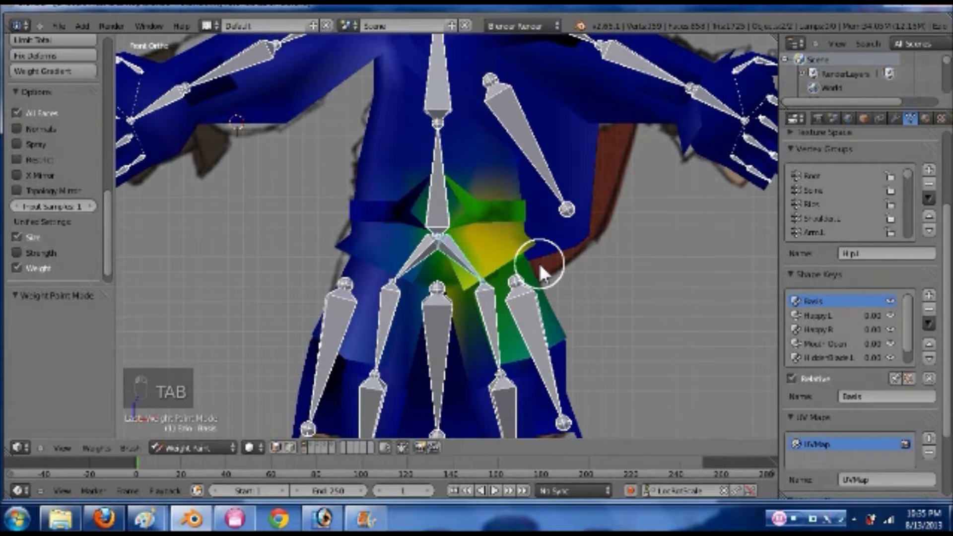
pyautogui.press('ctrl+s')
pyautogui.press('r')
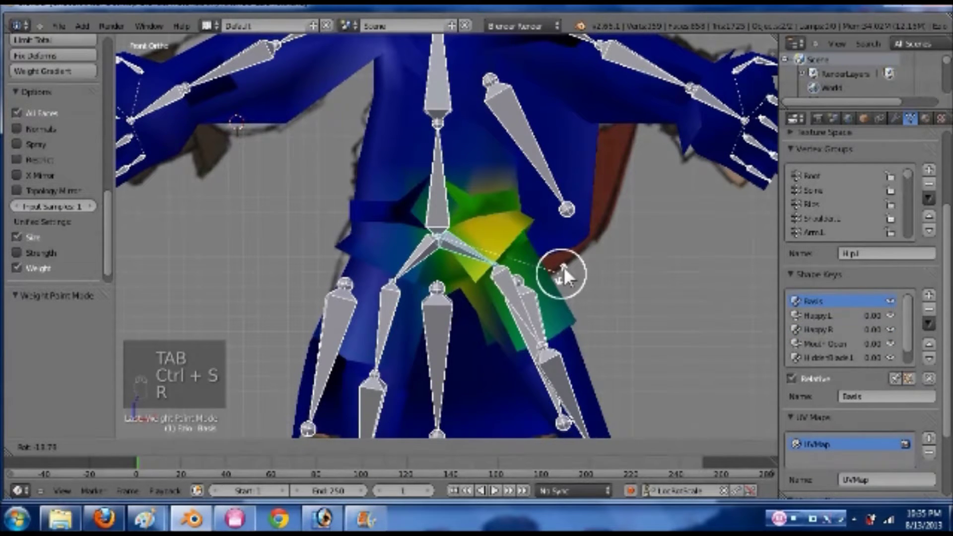
# - Rotate the right thigh bone, orbit to inspect the bent leg, then reset the rotation
pyautogui.press('ctrl+z')
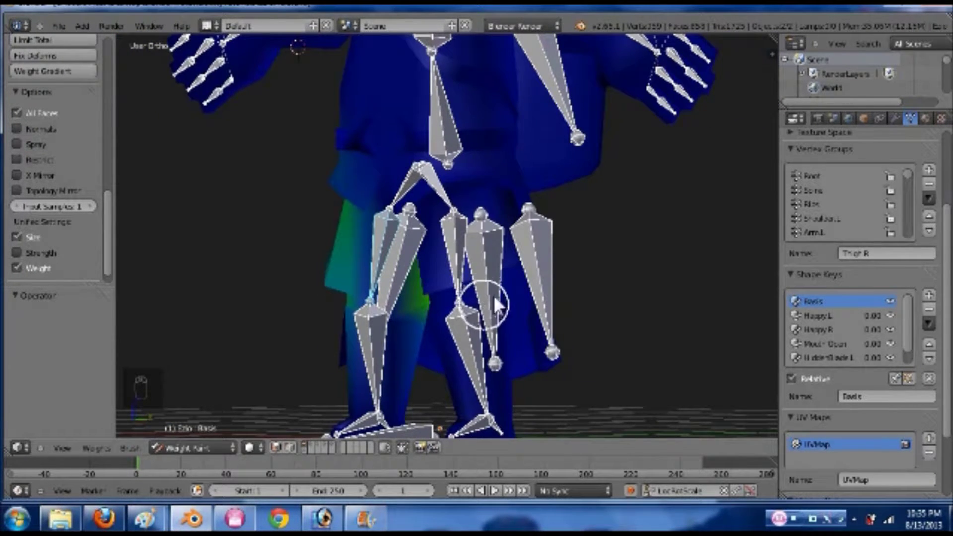
pyautogui.press('r')
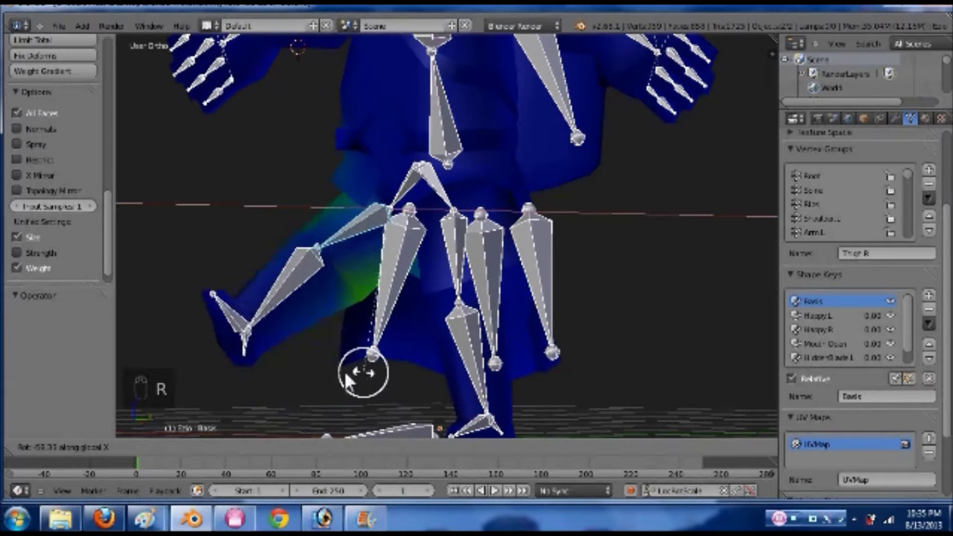
pyautogui.click(346, 320)
pyautogui.moveTo(477, 331); pyautogui.dragTo(610, 261)
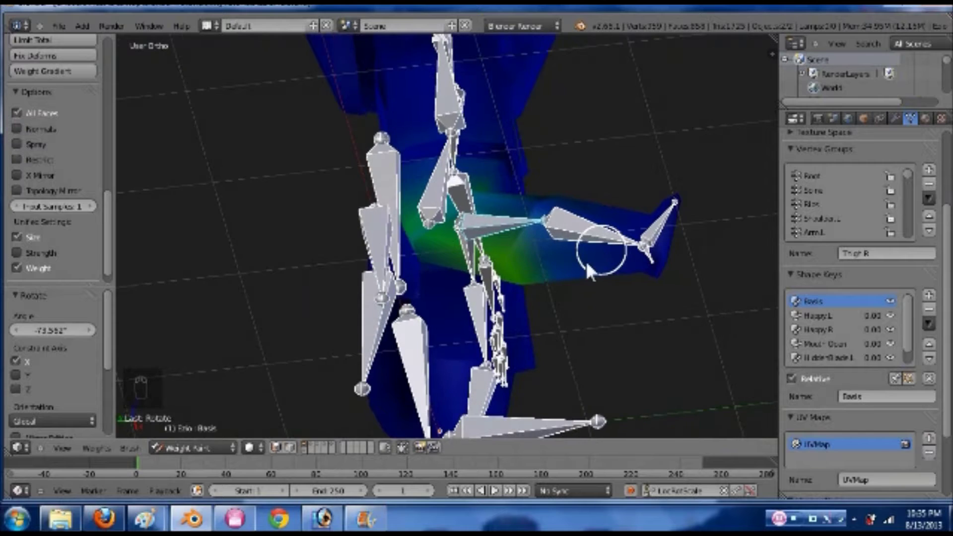
pyautogui.middleClick(471, 362)
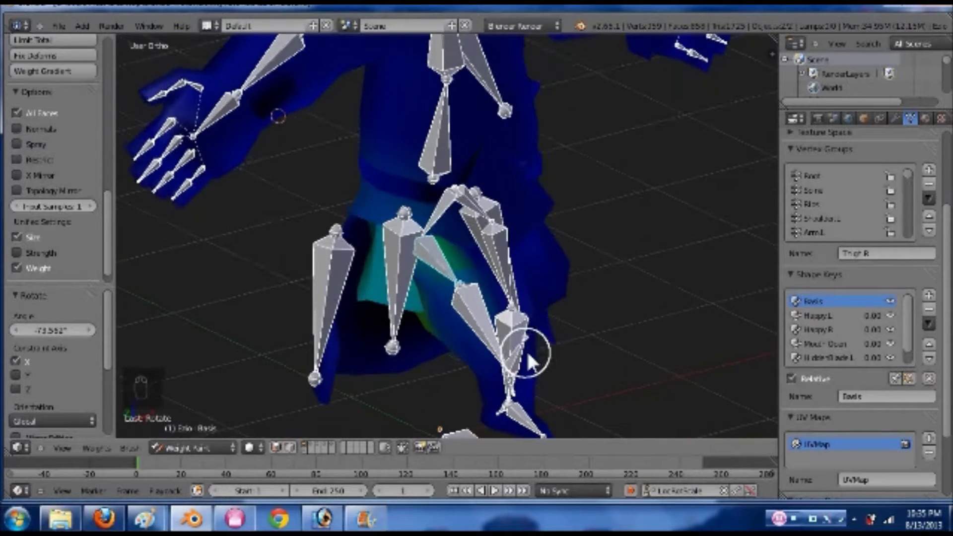
pyautogui.middleClick(459, 287)
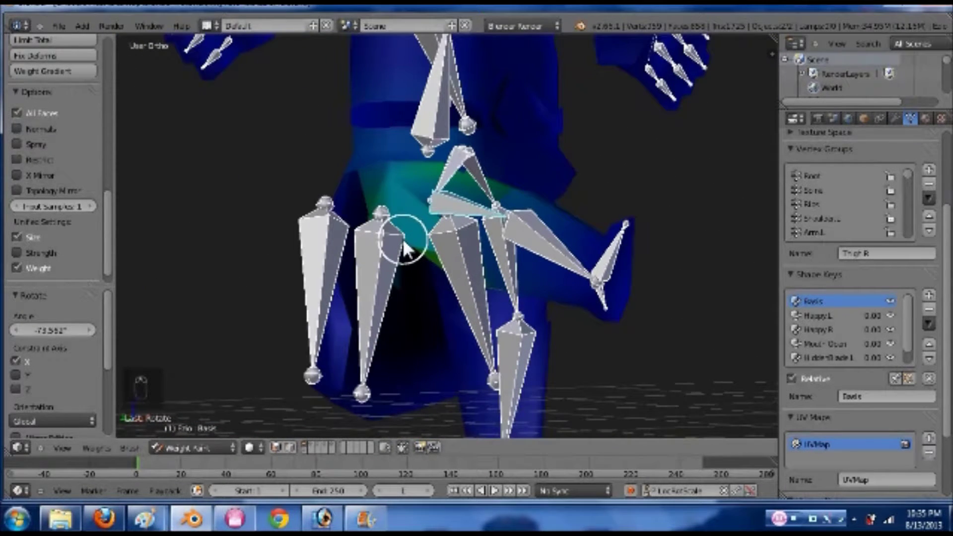
pyautogui.press('ctrl+z')
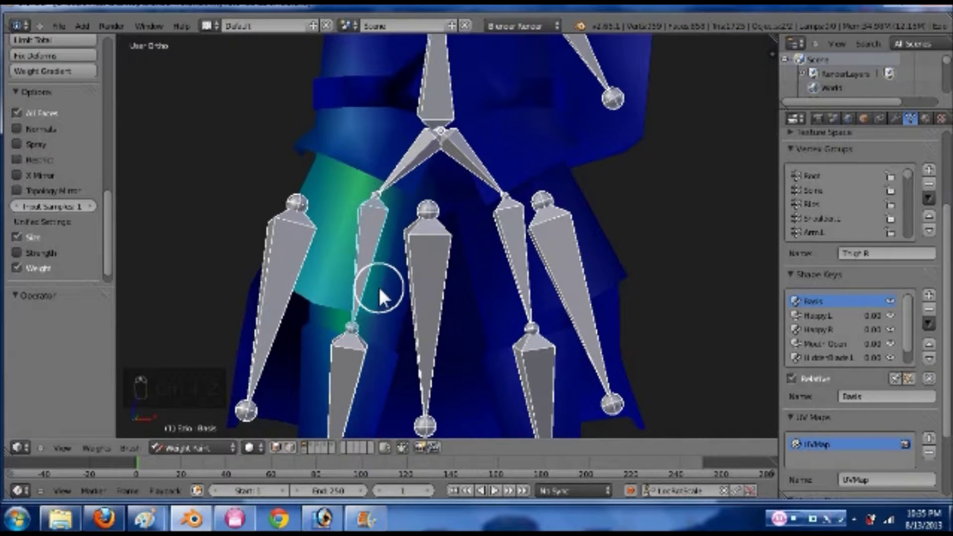
# - Assign the front coat flap faces to the Thigh.R group at weight 1.0 and retest the thigh rotation
pyautogui.press('Tab')
pyautogui.press('ctrl+Tab')
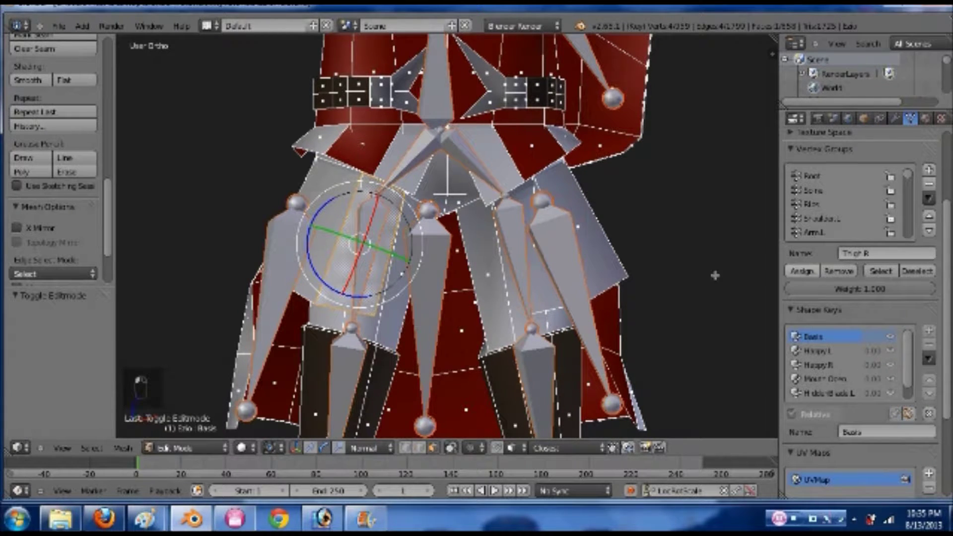
pyautogui.press('Tab')
pyautogui.press('Tab')
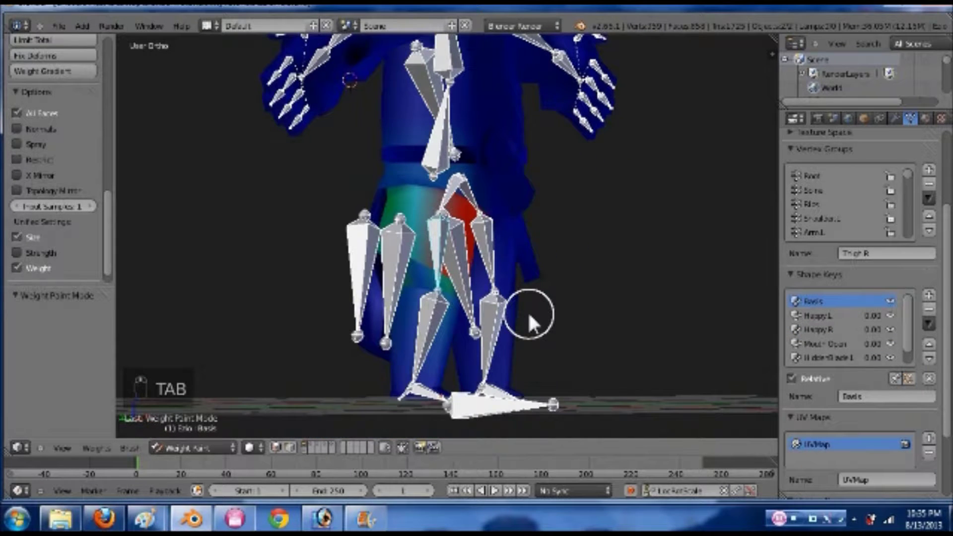
pyautogui.press('r')
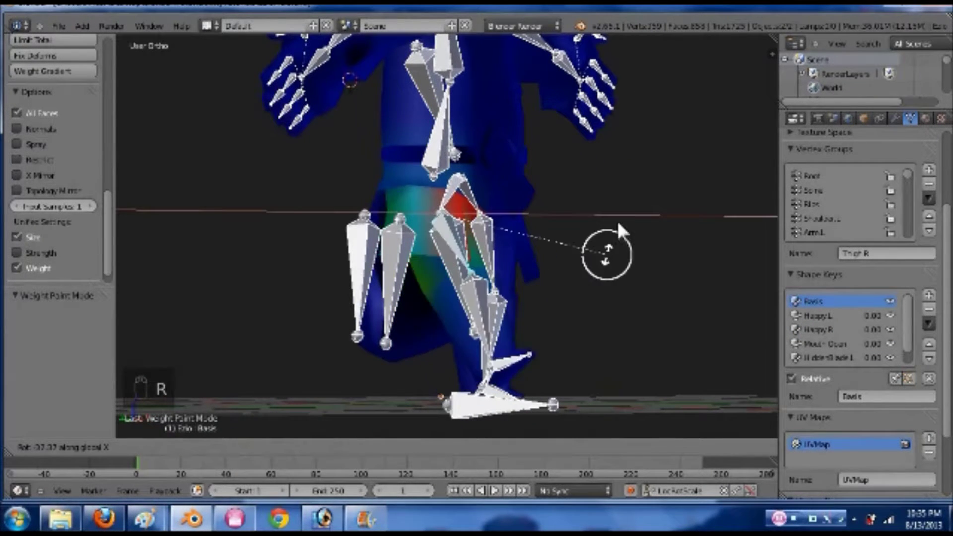
# - Confirm the right thigh's test rotation, save the file and inspect the hips from the side
pyautogui.click(625, 180)
pyautogui.moveTo(551, 277); pyautogui.dragTo(371, 244)
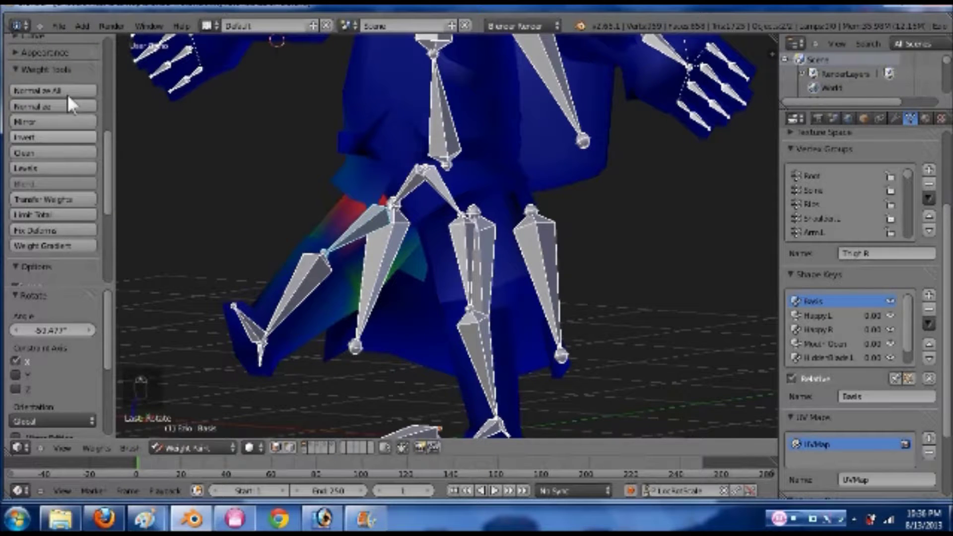
pyautogui.moveTo(74, 96); pyautogui.dragTo(423, 252)
pyautogui.middleClick(423, 252)
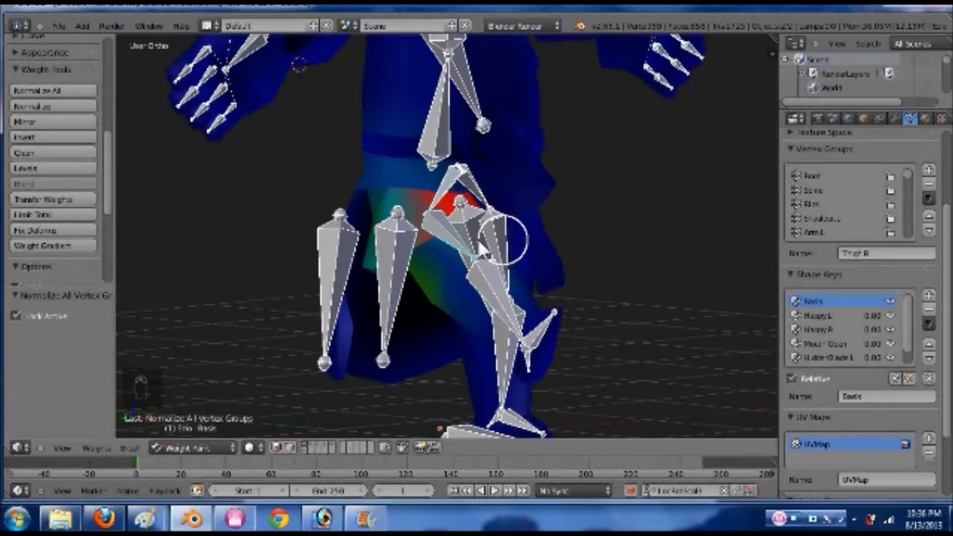
pyautogui.press('ctrl+s')
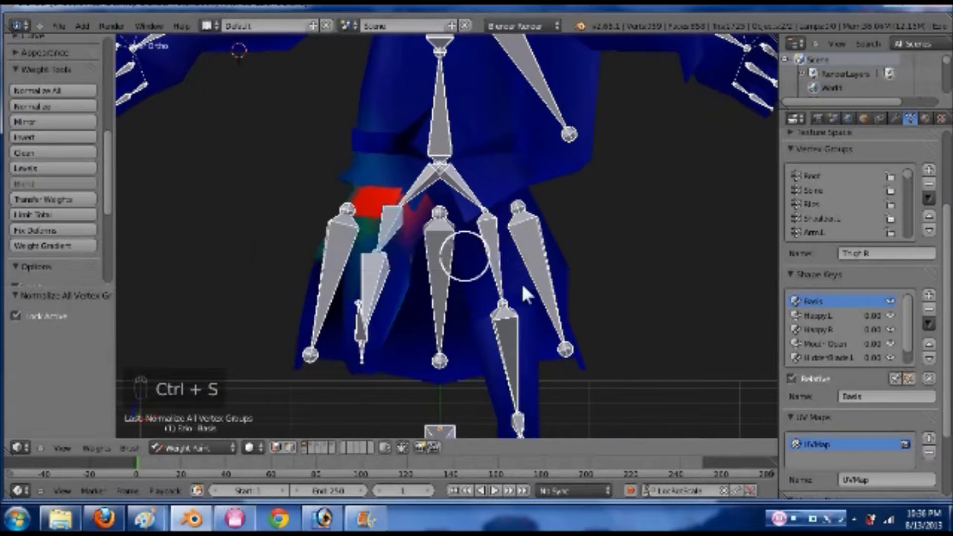
pyautogui.moveTo(436, 298); pyautogui.dragTo(338, 327)
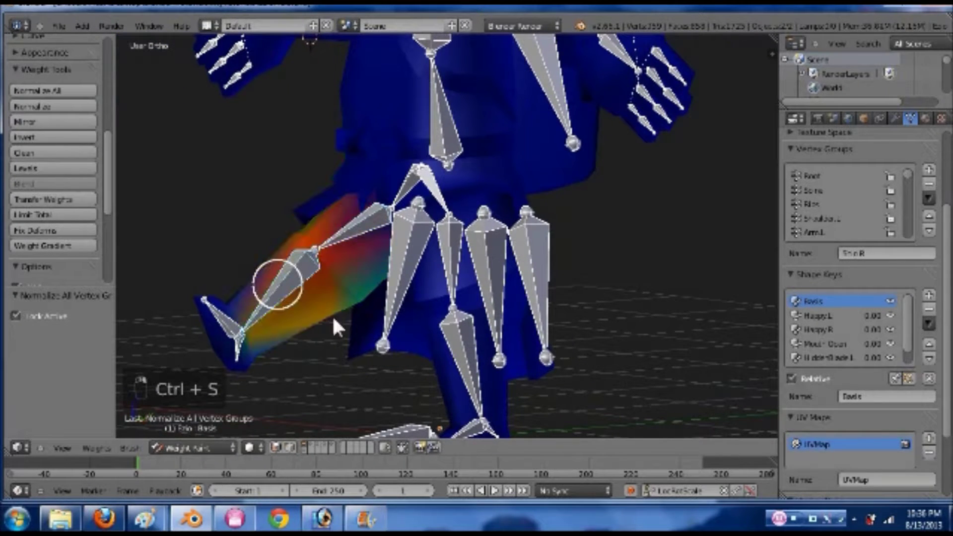
pyautogui.moveTo(383, 307); pyautogui.dragTo(368, 326)
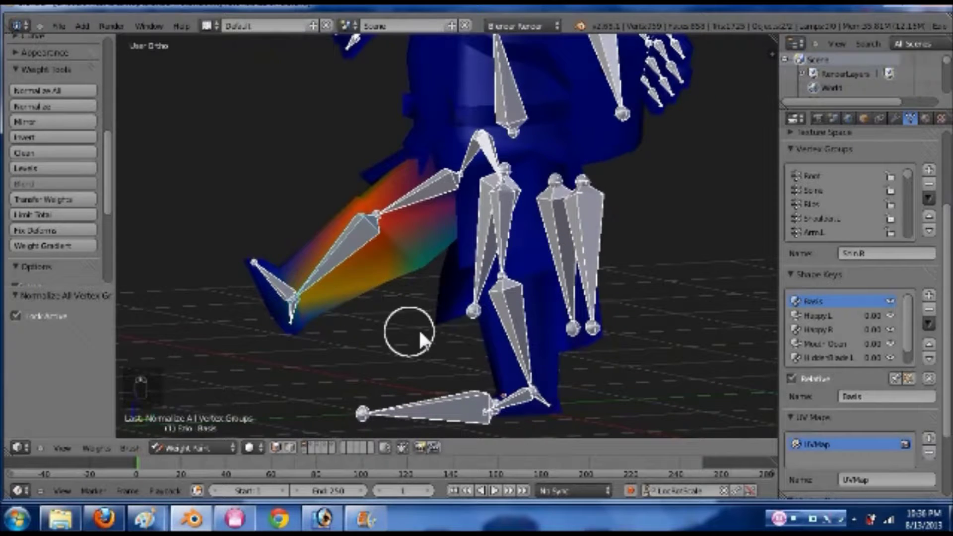
# - Bend the right shin further to check its deformation, then undo the rotation
pyautogui.press('r')
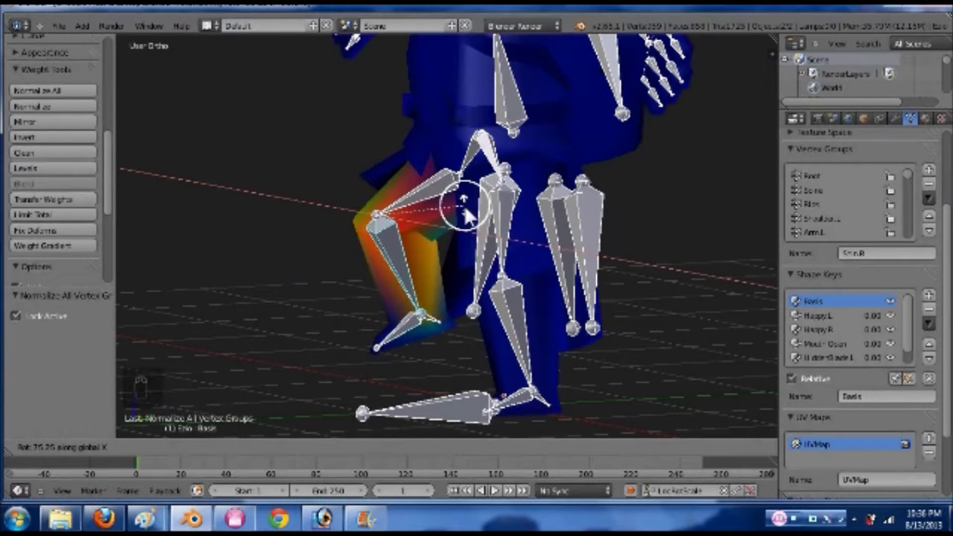
pyautogui.moveTo(395, 284); pyautogui.dragTo(581, 290)
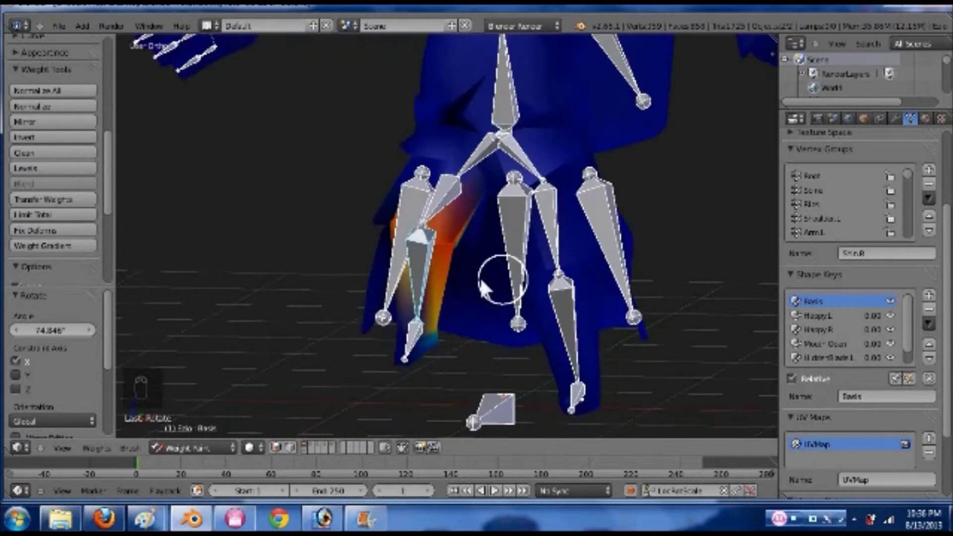
pyautogui.moveTo(411, 348); pyautogui.dragTo(404, 366)
pyautogui.press('r')
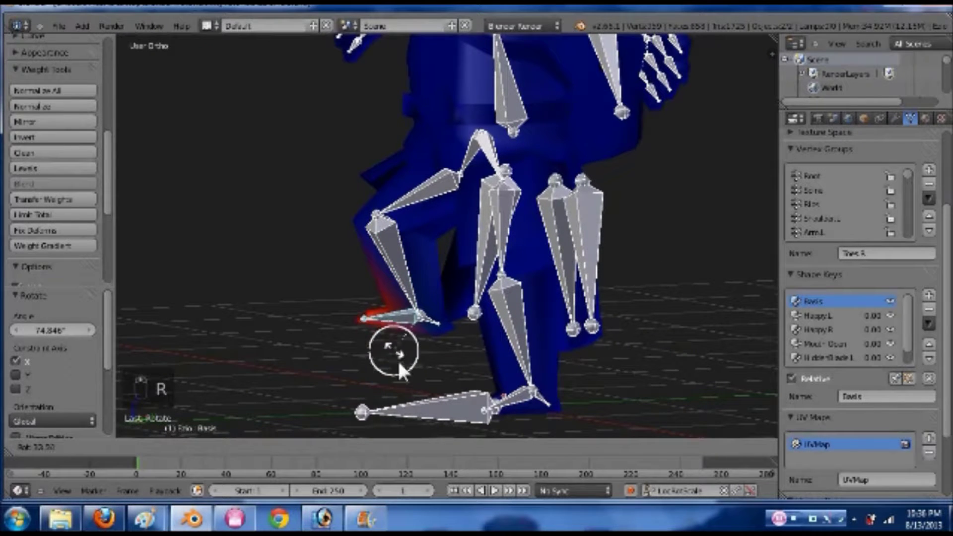
pyautogui.click(411, 368)
pyautogui.press('ctrl+z')
# - Review the Toes R group in edit mode, then test-rotate the right foot and heel bones, undoing each
pyautogui.press('Tab')
pyautogui.press('a')
pyautogui.press('a')
pyautogui.press('a')
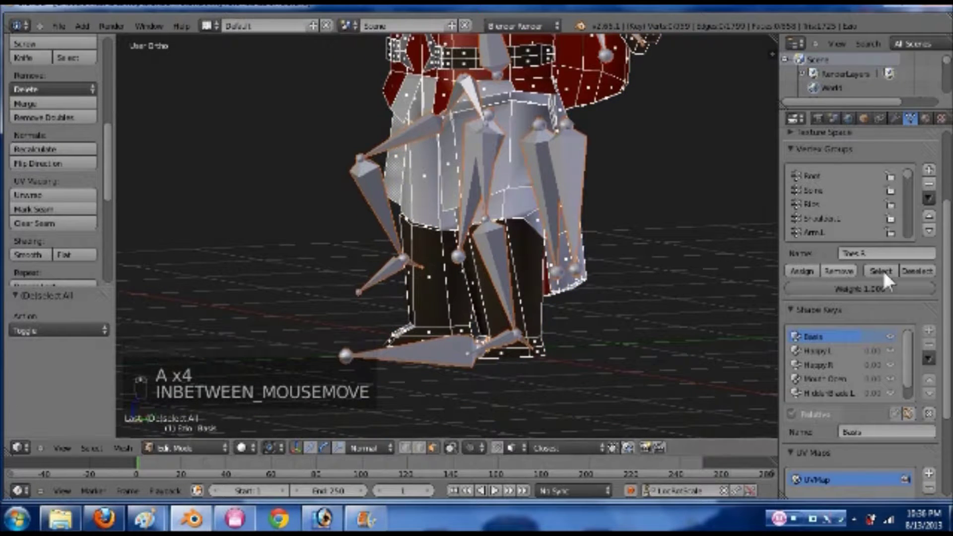
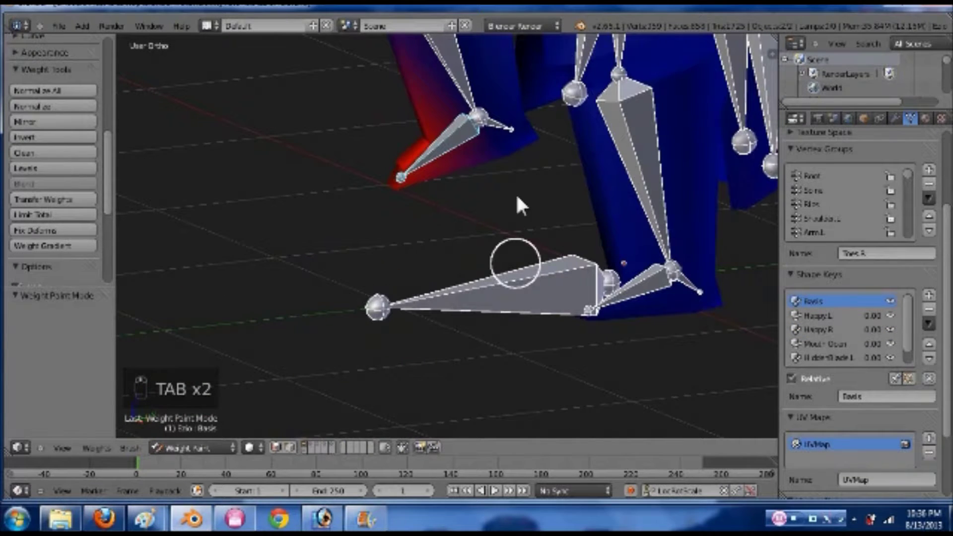
pyautogui.press('r')
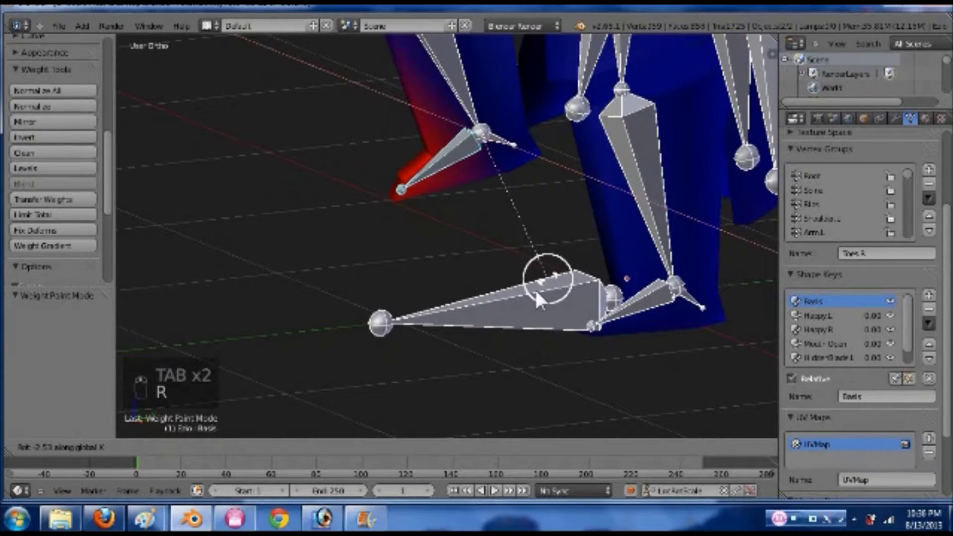
pyautogui.press('ctrl+z')
pyautogui.press('r')
pyautogui.press('ctrl+z')
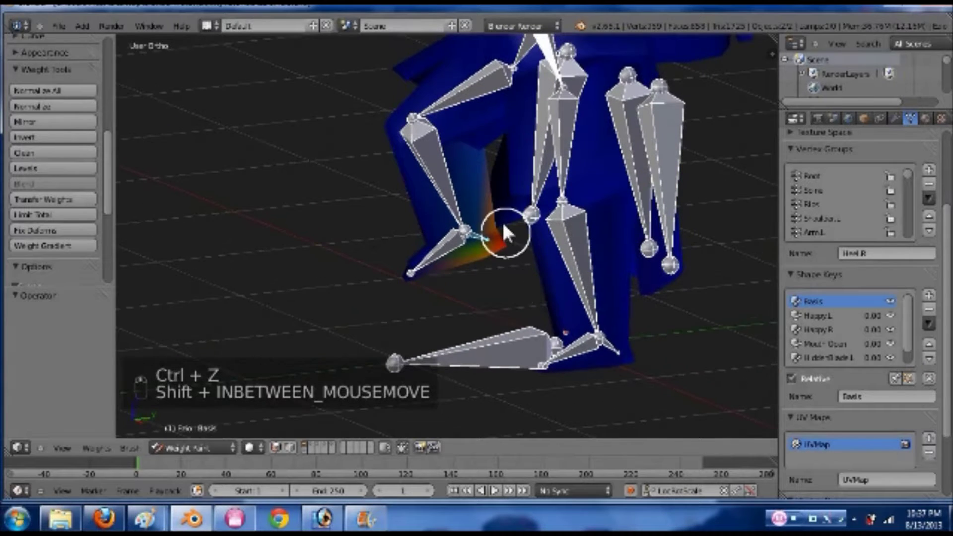
# - Clear the legs to rest pose and bend the left thigh and shin to test their weights
pyautogui.press('a')
pyautogui.press('a')
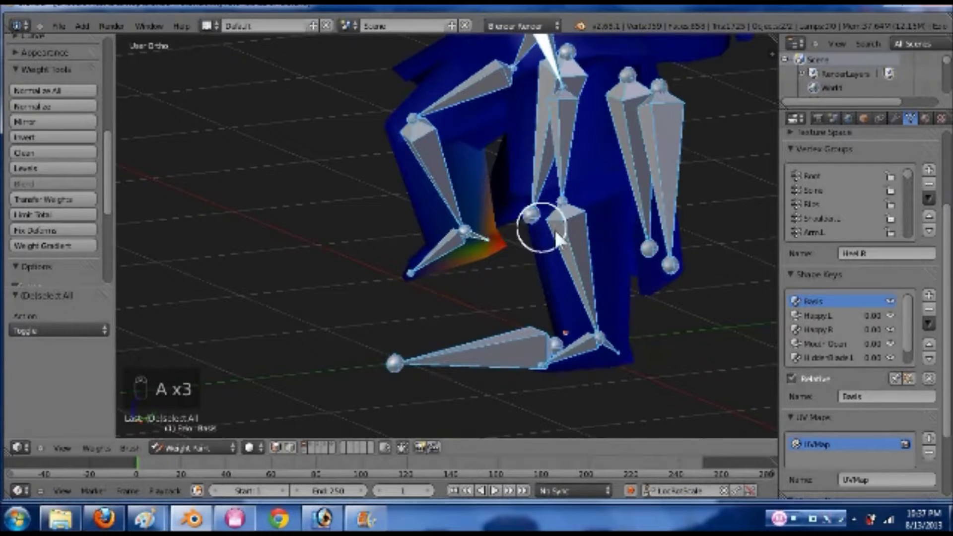
pyautogui.press('alt+r')
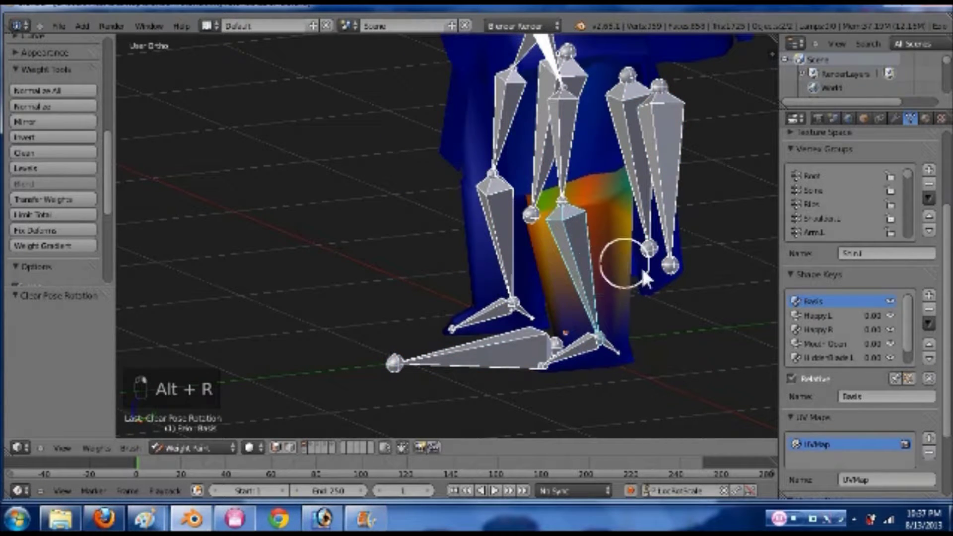
pyautogui.click(533, 163)
pyautogui.click(614, 245)
pyautogui.press('r')
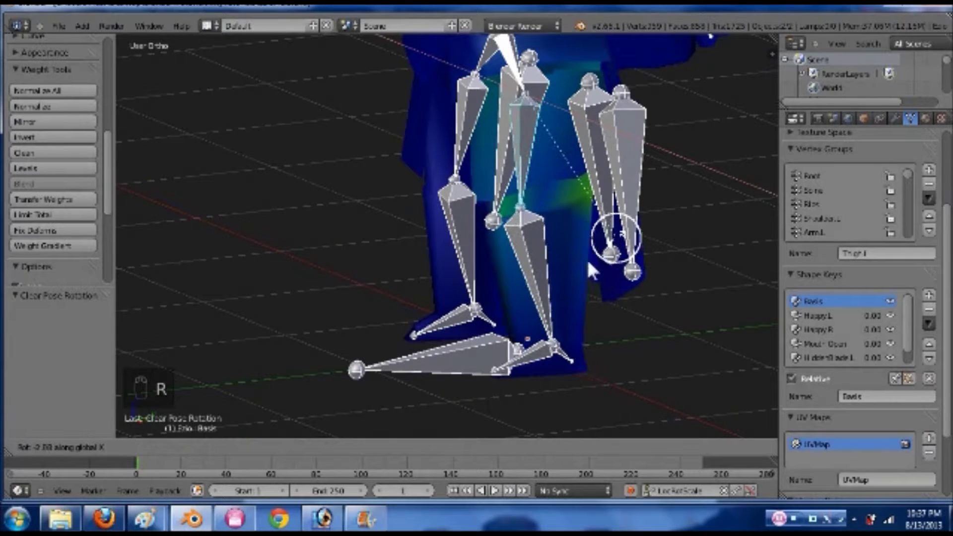
pyautogui.click(463, 253)
pyautogui.moveTo(651, 260); pyautogui.dragTo(546, 260)
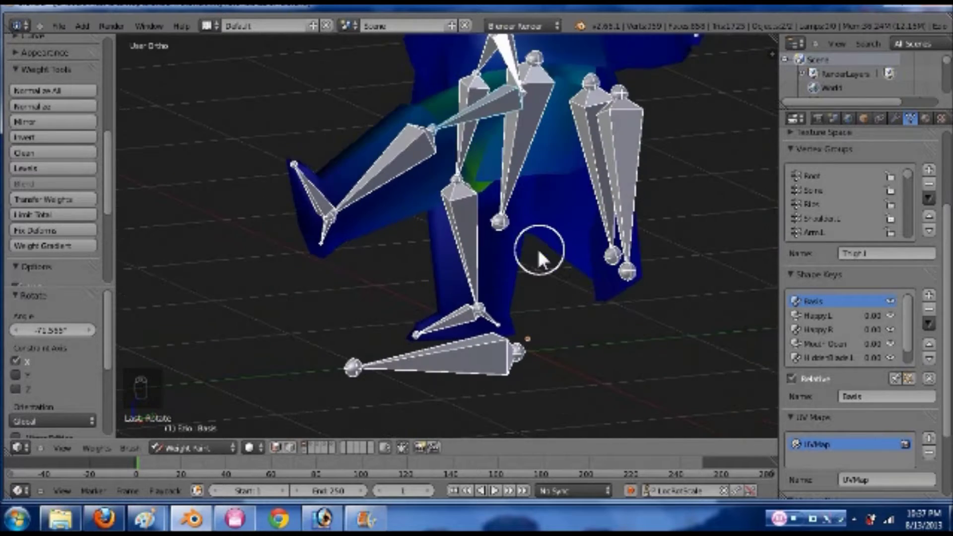
# - Check the left hip vertices, save, and start rotating the left shin bone
pyautogui.press('Tab')
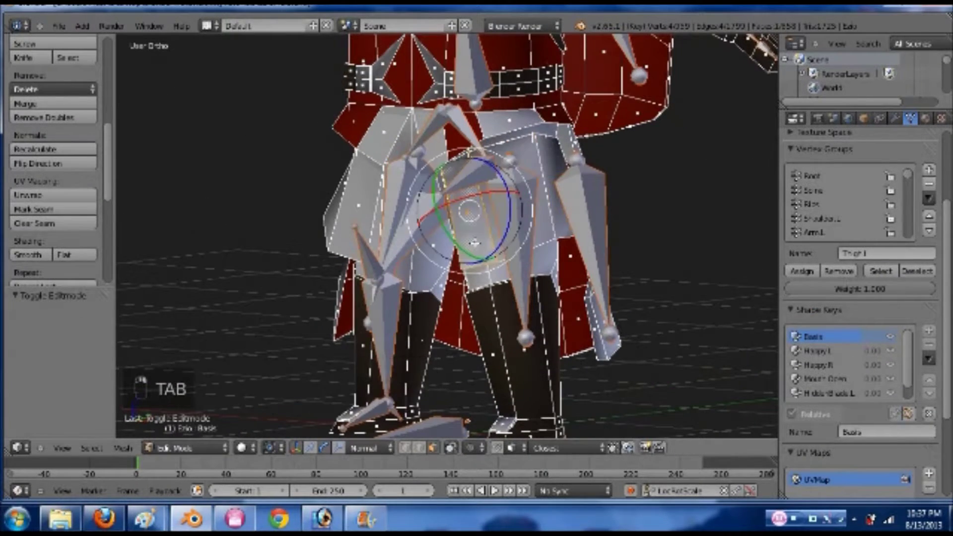
pyautogui.press('Tab')
pyautogui.press('Tab')
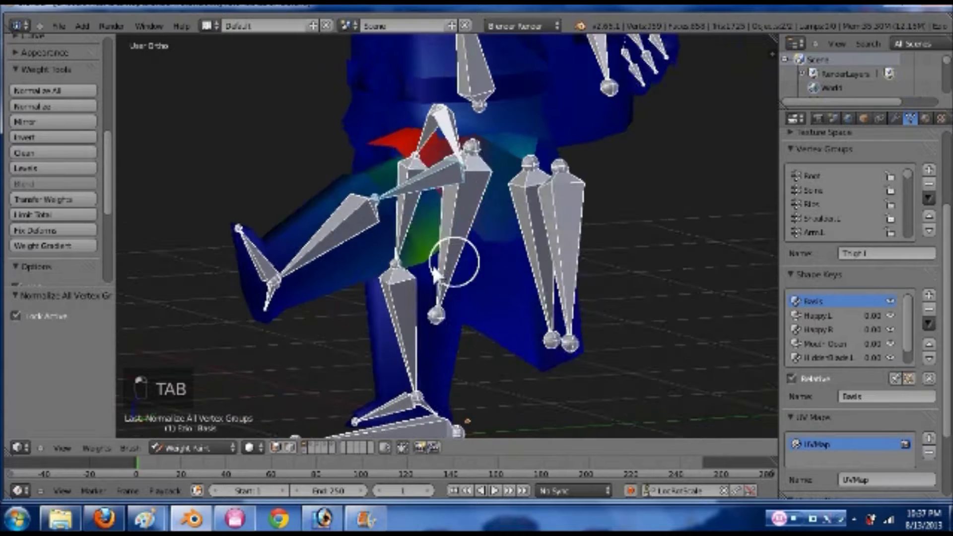
pyautogui.press('ctrl+s')
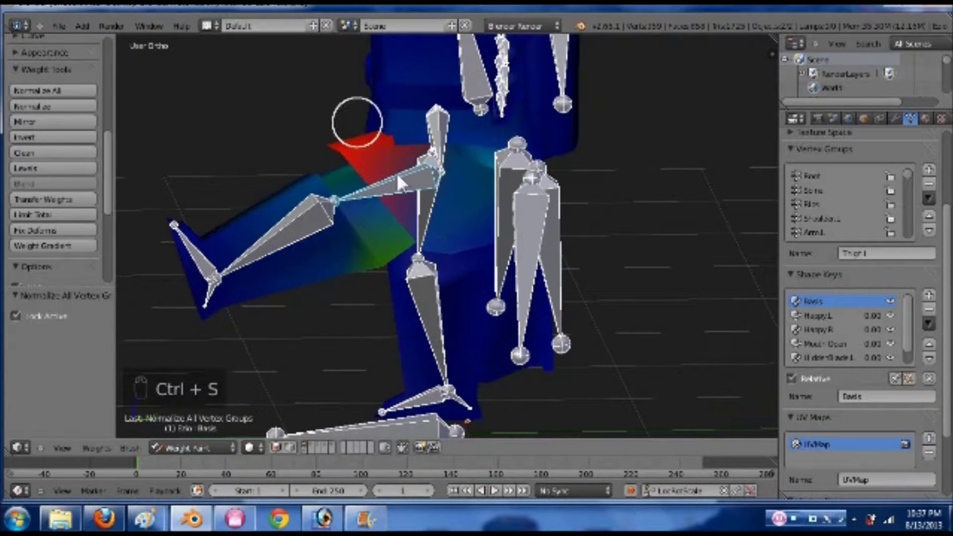
pyautogui.moveTo(547, 213); pyautogui.dragTo(502, 210)
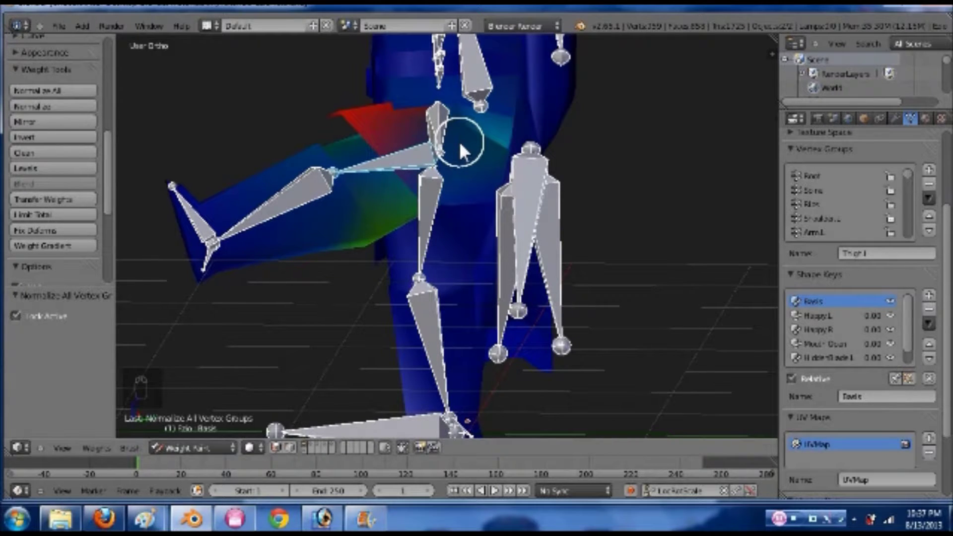
pyautogui.moveTo(309, 193); pyautogui.dragTo(307, 322)
pyautogui.press('r')
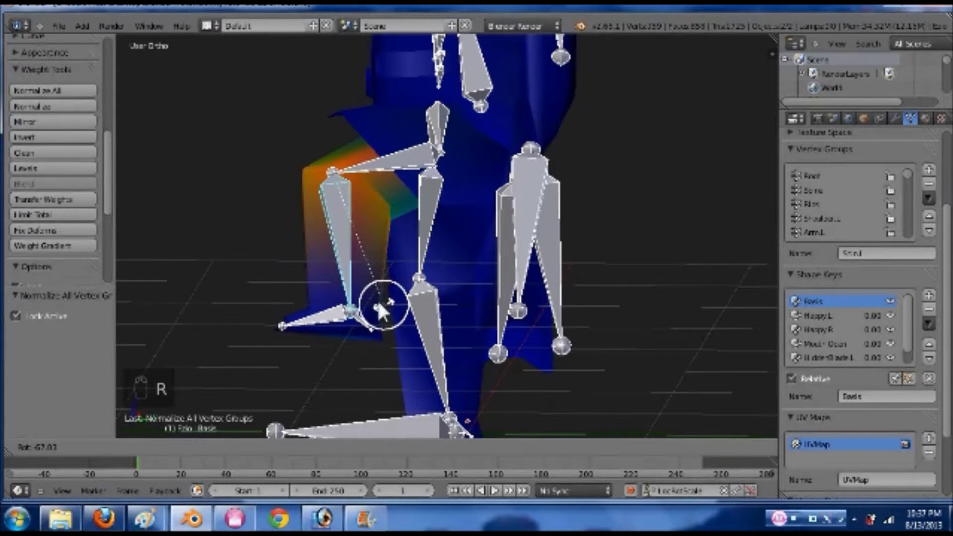
# - Confirm the shin bend, save, and refine the left toes vertex group in edit mode
pyautogui.click(344, 305)
pyautogui.middleClick(425, 205)
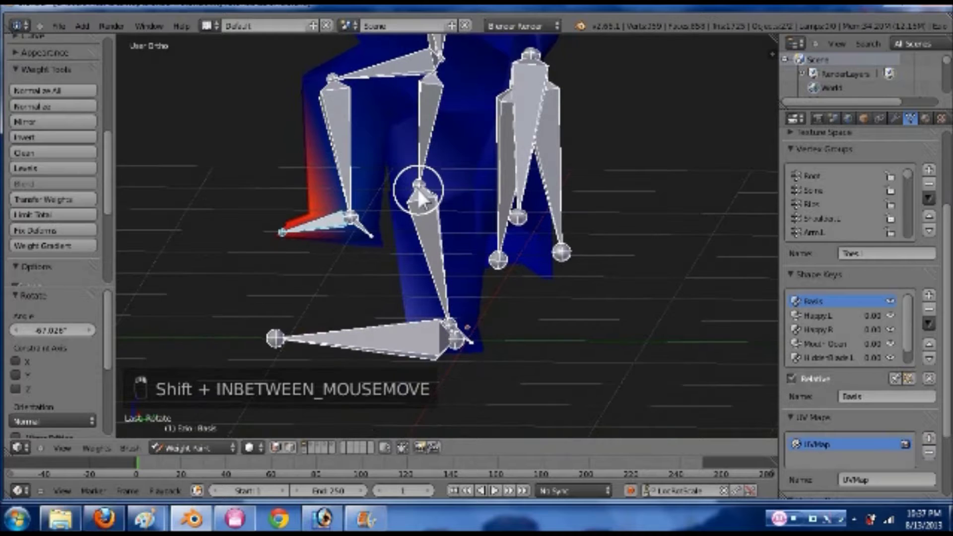
pyautogui.press('ctrl+s')
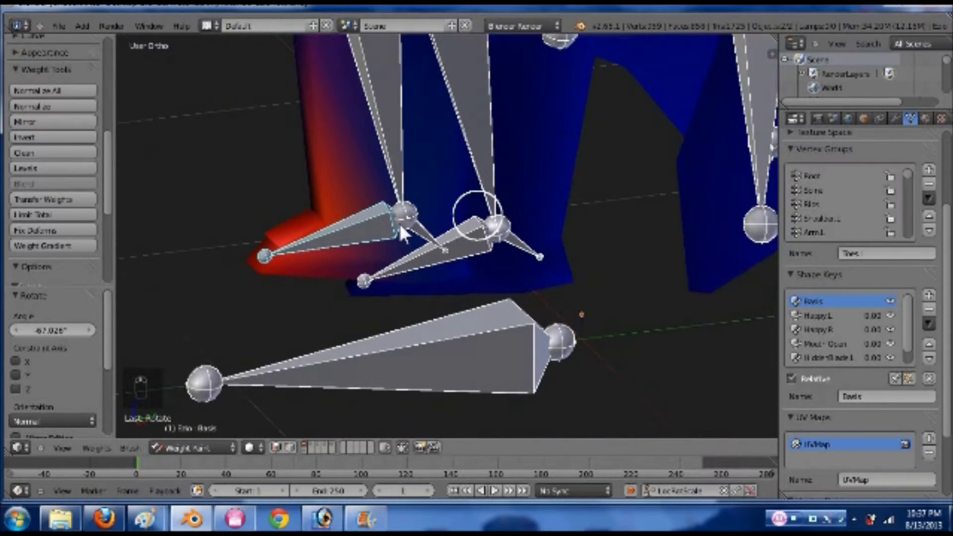
pyautogui.press('Tab')
pyautogui.press('a')
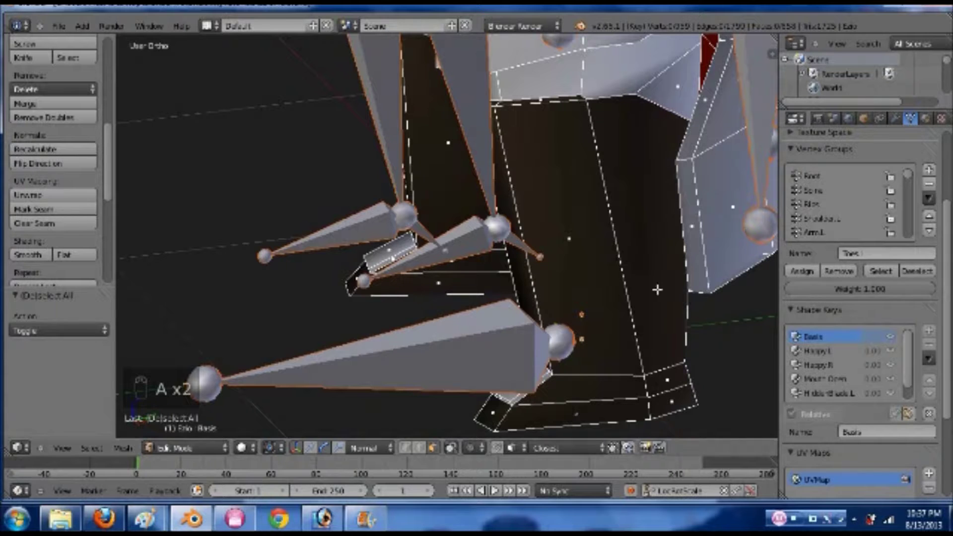
pyautogui.press('a')
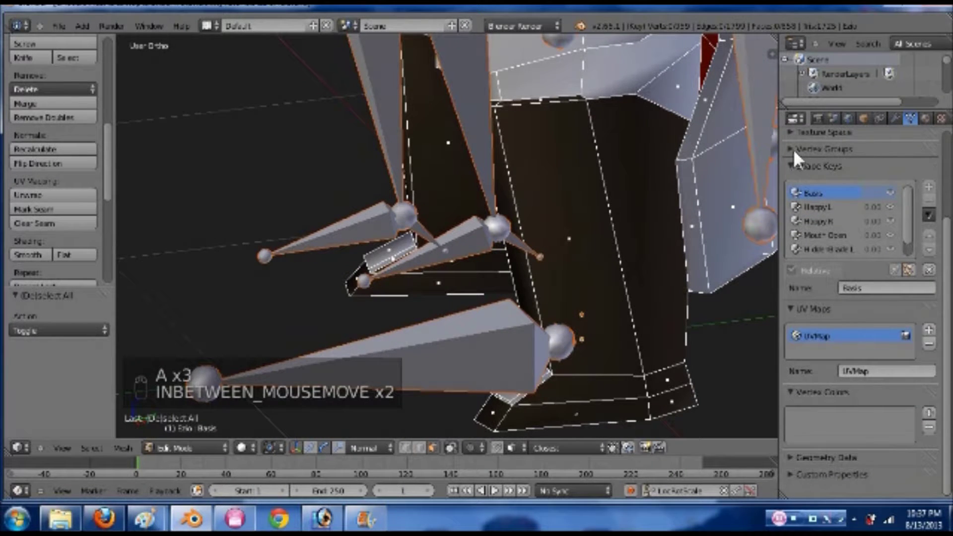
pyautogui.press('a')
pyautogui.press('a')
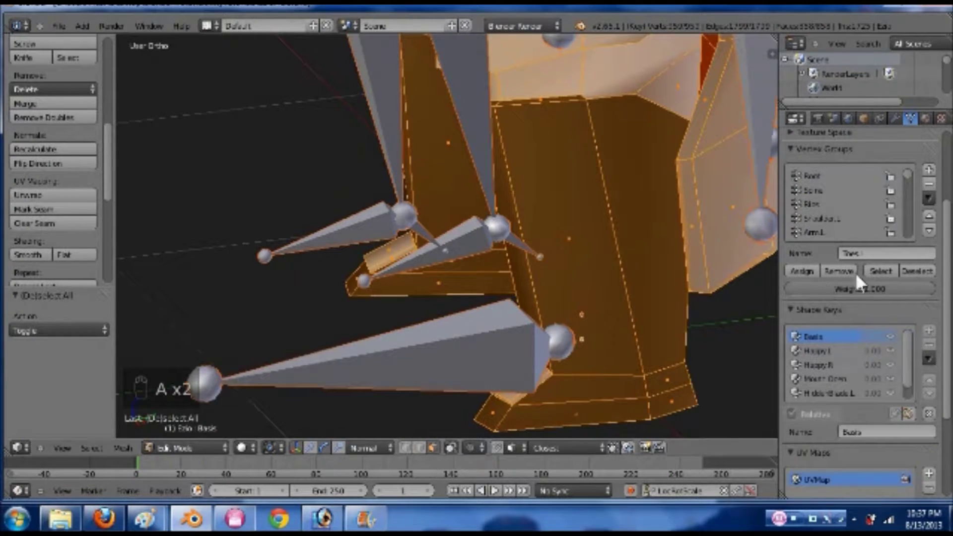
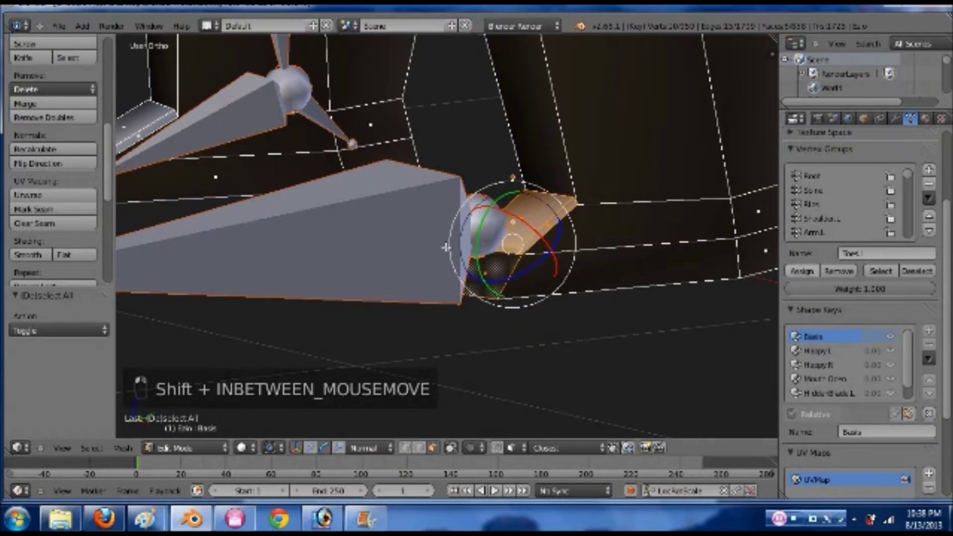
pyautogui.press('Tab')
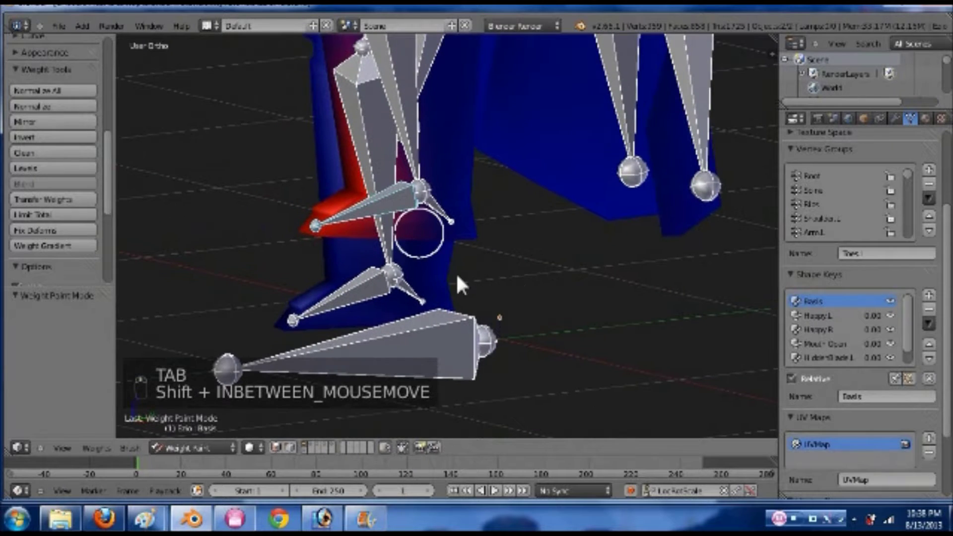
# - Test-rotate the left foot and heel bones, undo, and clear the legs back to rest pose
pyautogui.press('r')
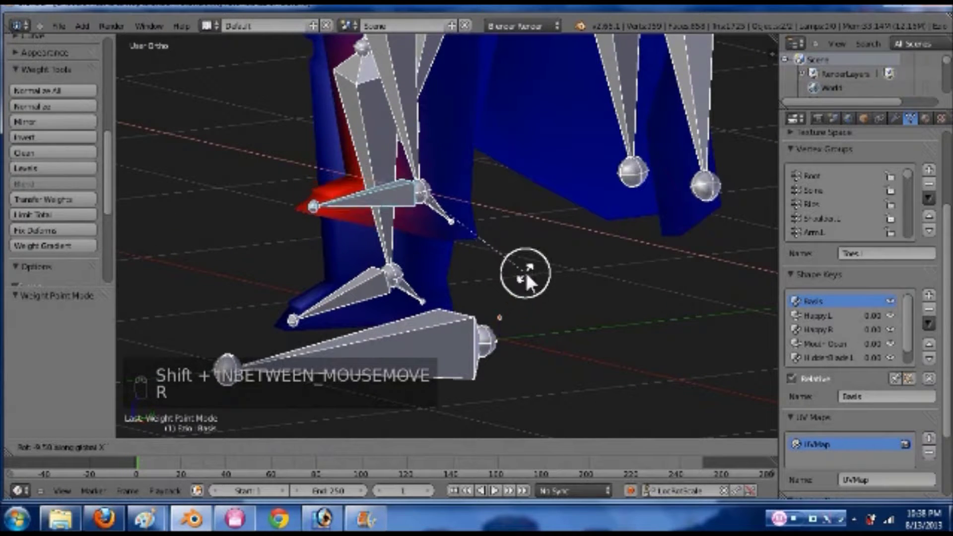
pyautogui.press('ctrl+z')
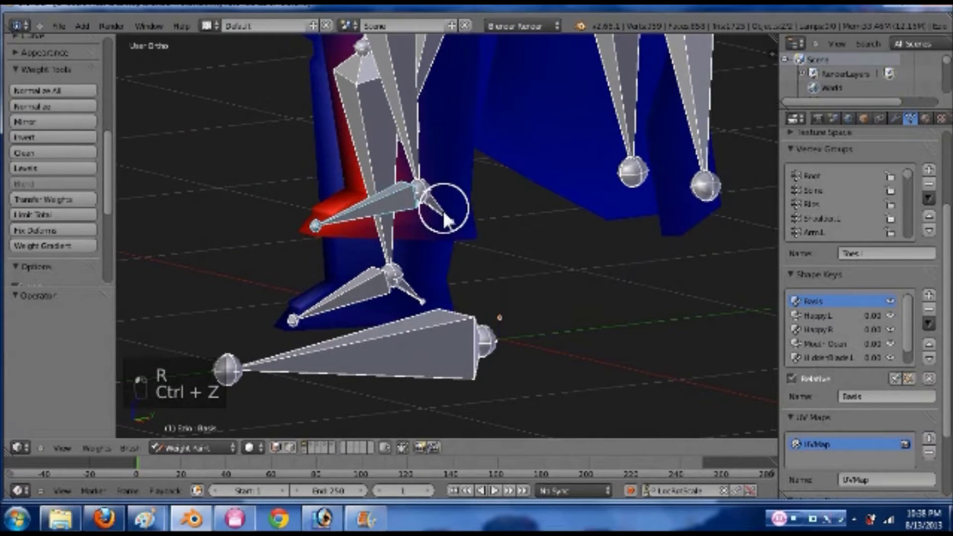
pyautogui.press('r')
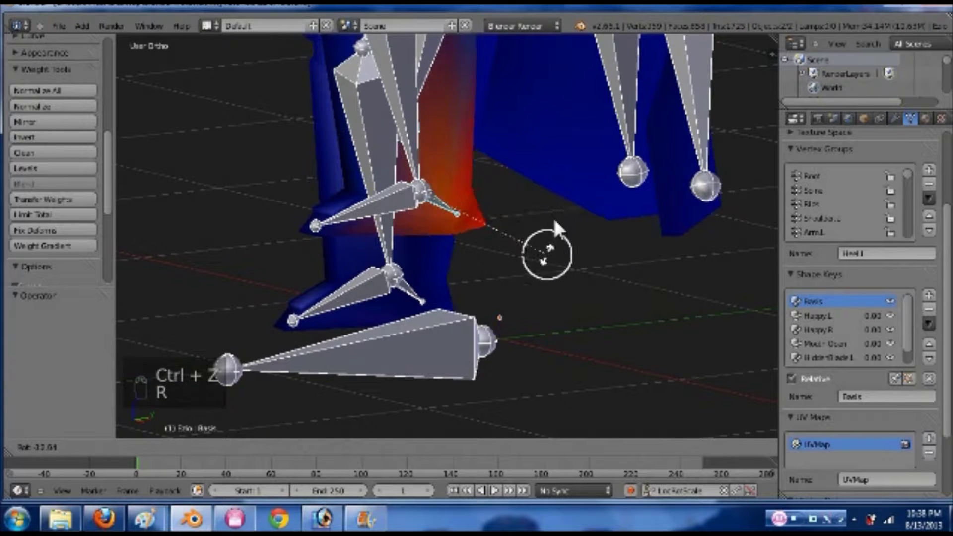
pyautogui.press('ctrl+z')
pyautogui.press('a')
pyautogui.press('a')
pyautogui.press('alt+r')
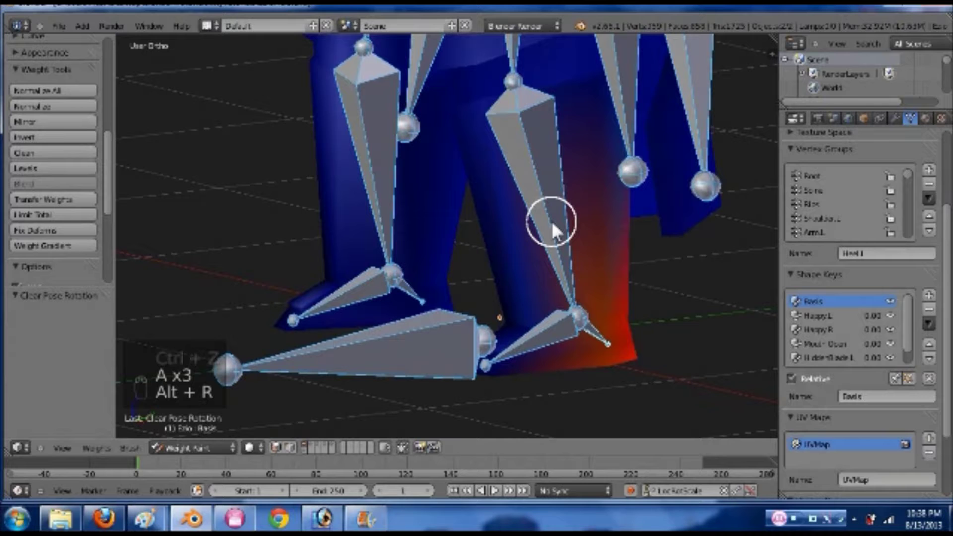
pyautogui.press('ctrl+s')
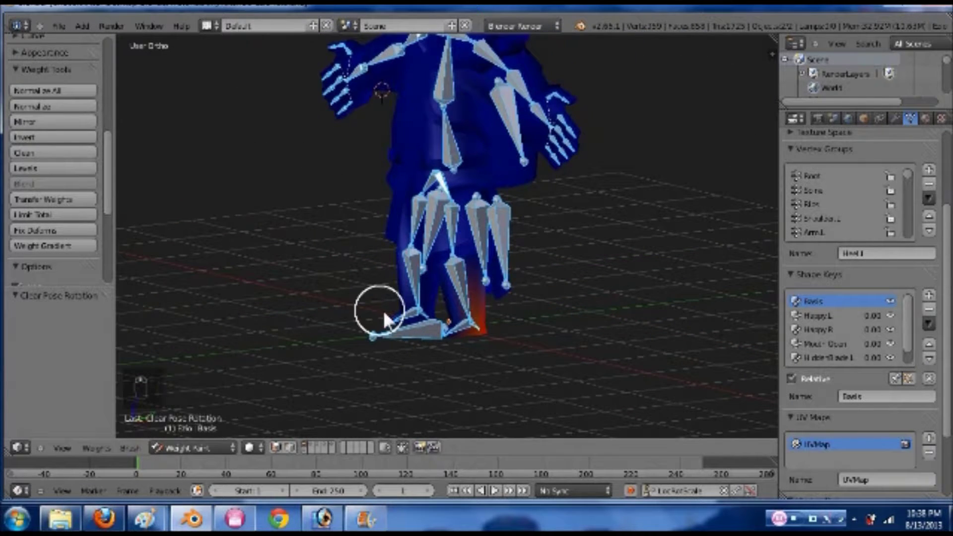
pyautogui.moveTo(421, 344); pyautogui.dragTo(475, 310)
pyautogui.moveTo(491, 303); pyautogui.dragTo(473, 253)
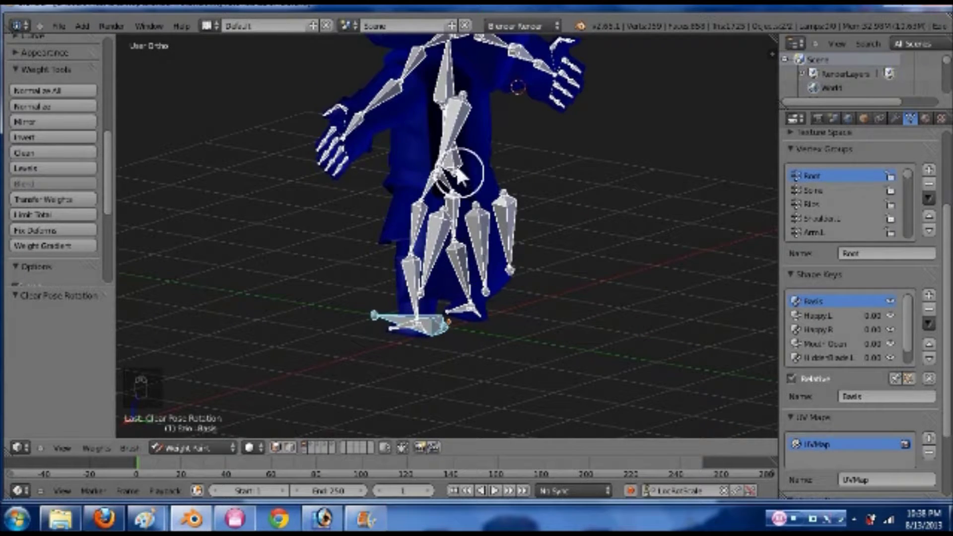
pyautogui.moveTo(464, 177); pyautogui.dragTo(547, 263)
pyautogui.middleClick(547, 263)
pyautogui.moveTo(557, 262); pyautogui.dragTo(469, 211)
pyautogui.press('g')
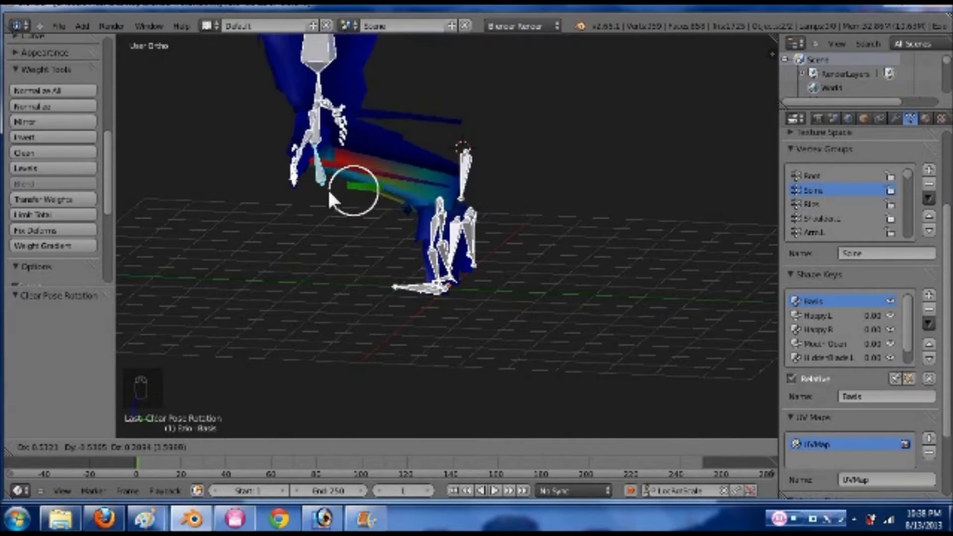
pyautogui.click(549, 260)
pyautogui.moveTo(381, 264); pyautogui.dragTo(277, 262)
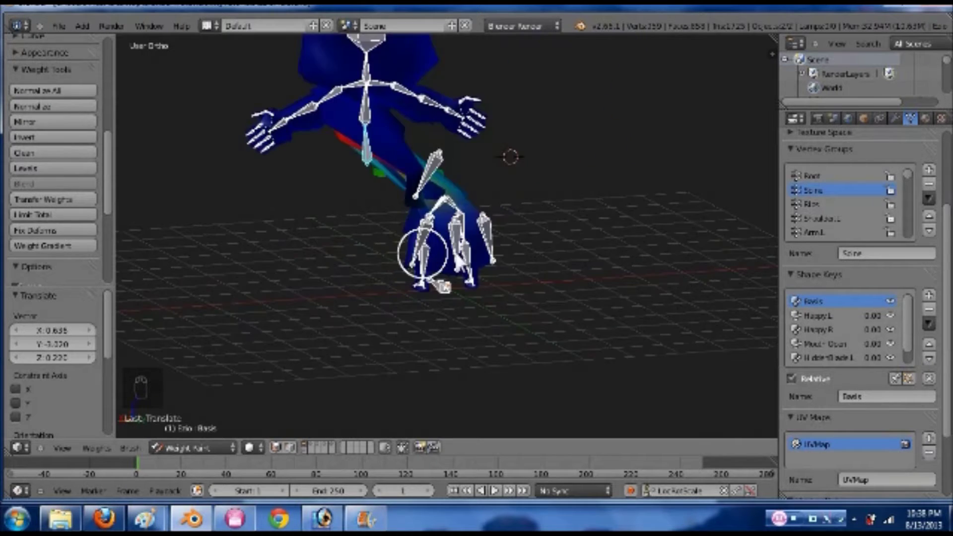
pyautogui.press('g')
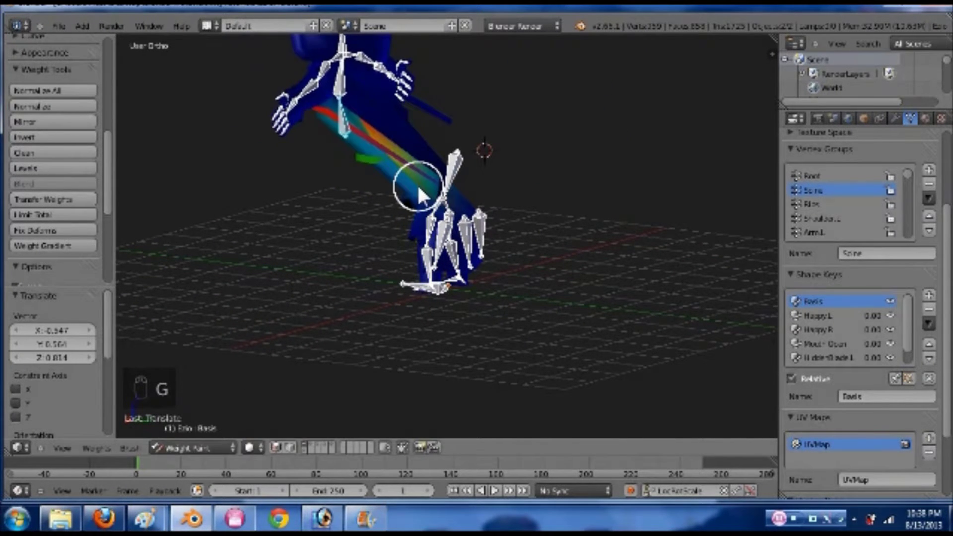
pyautogui.press('ctrl+z')
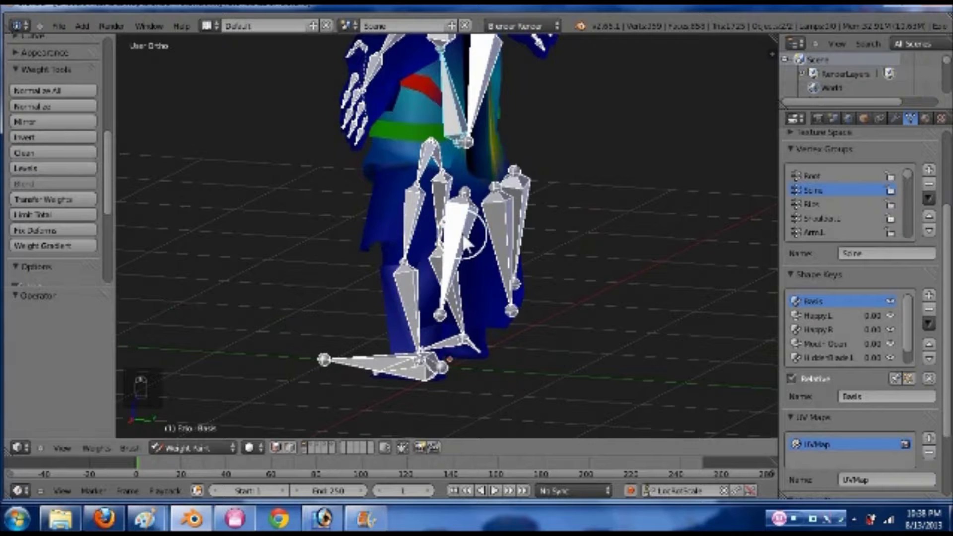
# - Swing the thigh and side cloak bones to test the cloak flaps, undoing each rotation
pyautogui.moveTo(468, 243); pyautogui.dragTo(543, 193)
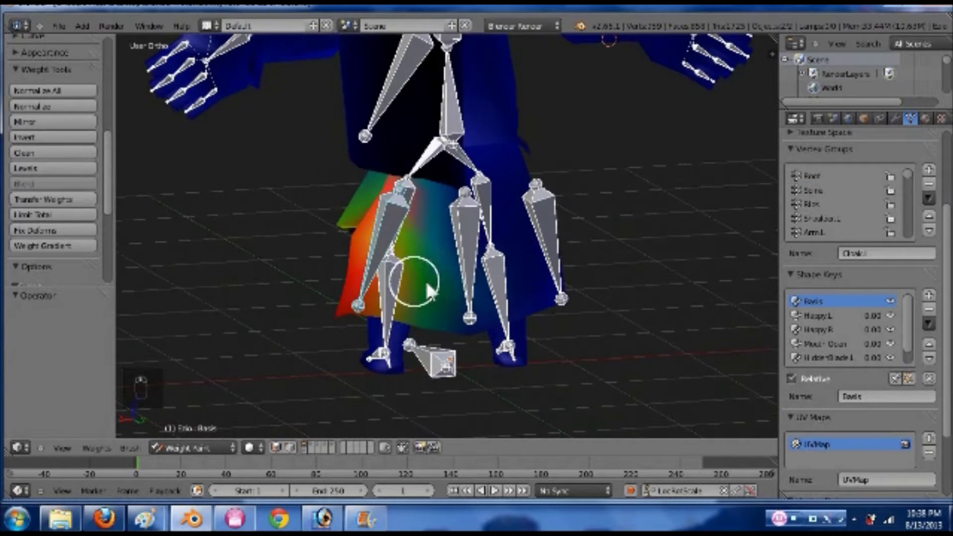
pyautogui.press('r')
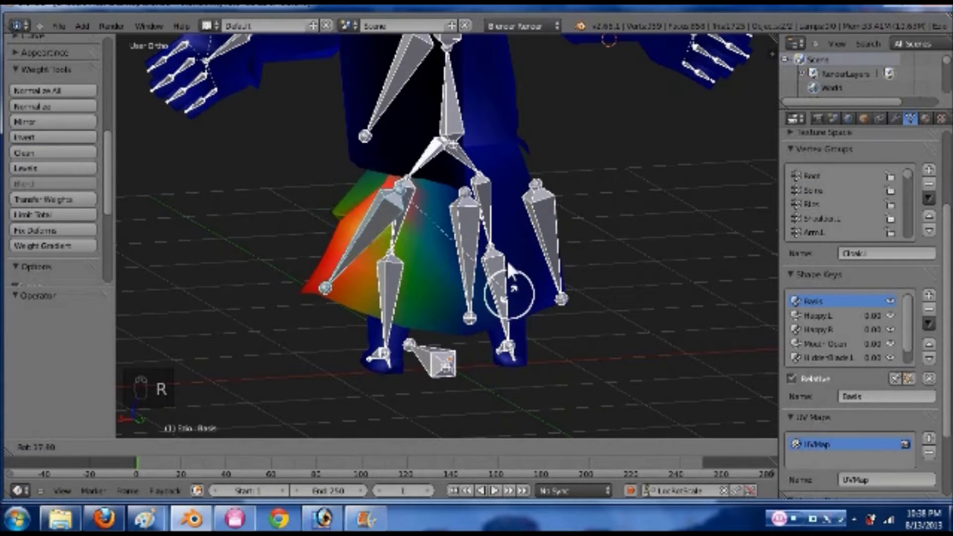
pyautogui.moveTo(429, 293); pyautogui.dragTo(658, 297)
pyautogui.press('r')
pyautogui.click(647, 311)
pyautogui.press('ctrl+z')
pyautogui.middleClick(391, 339)
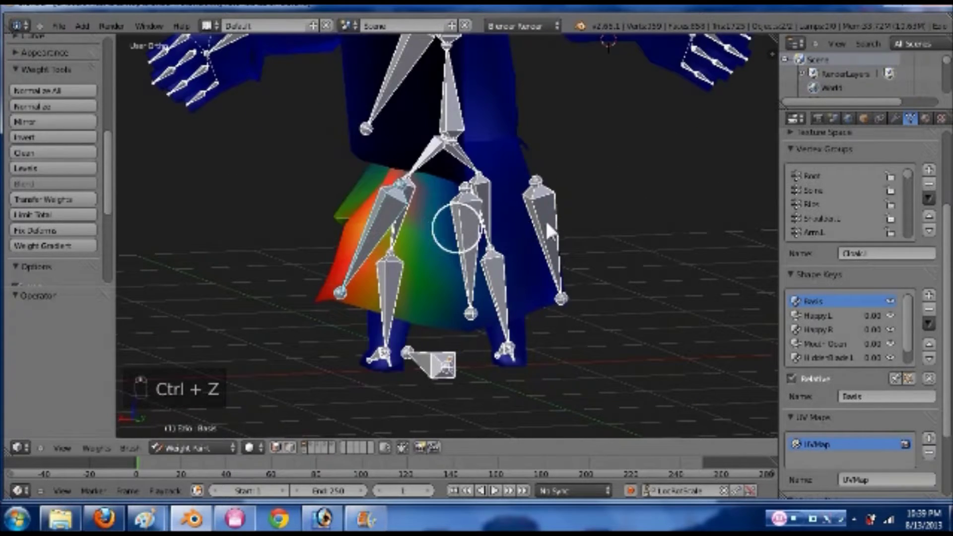
pyautogui.middleClick(470, 308)
pyautogui.middleClick(268, 295)
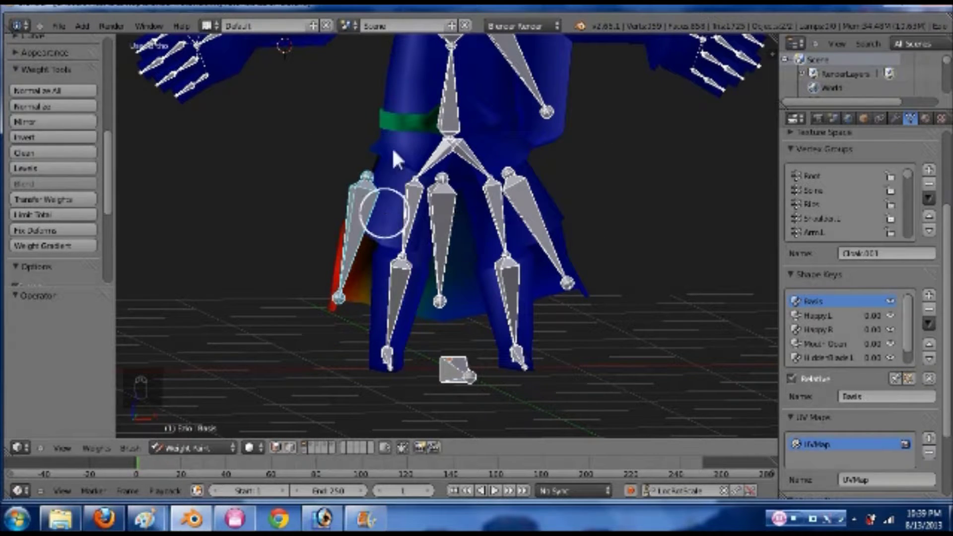
pyautogui.press('r')
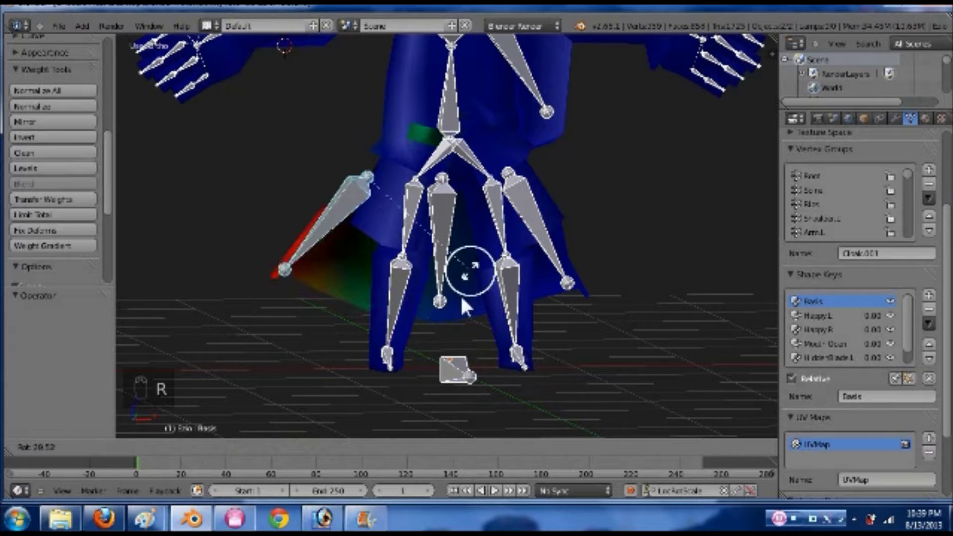
pyautogui.press('ctrl+z')
# - Select the linked belt and buckle vertices and assign them to the Spine group
pyautogui.press('Tab')
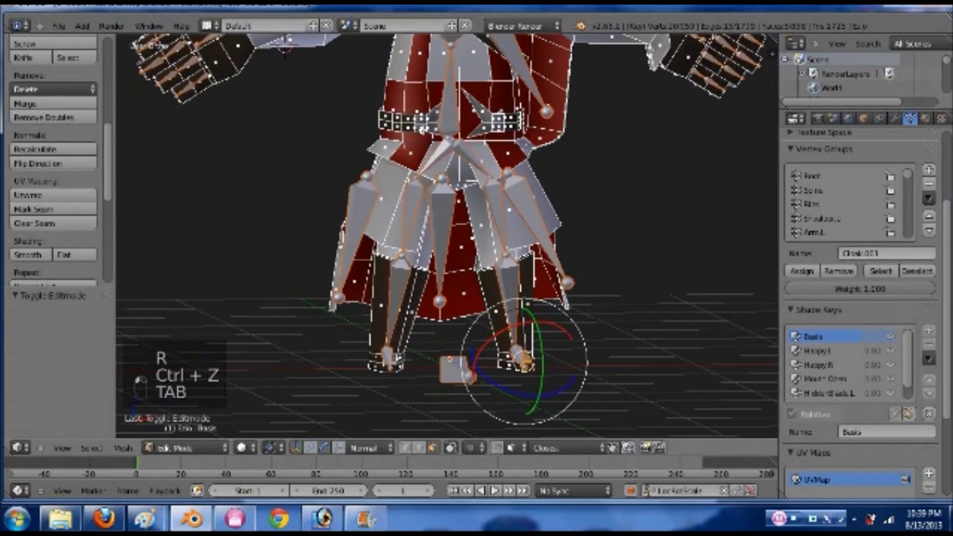
pyautogui.press('ctrl+l')
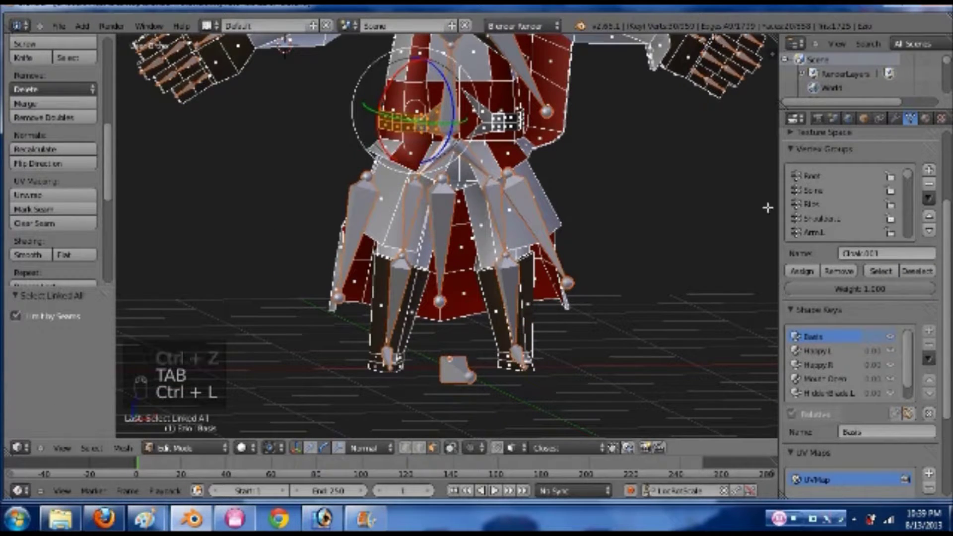
pyautogui.moveTo(848, 282); pyautogui.dragTo(469, 125)
pyautogui.press('Tab')
pyautogui.click(469, 125)
pyautogui.press('Tab')
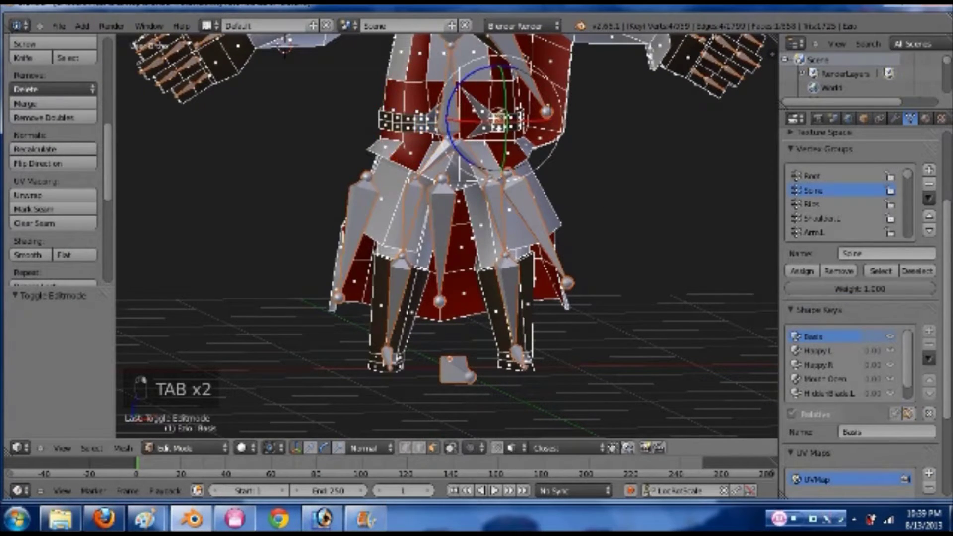
pyautogui.press('Tab')
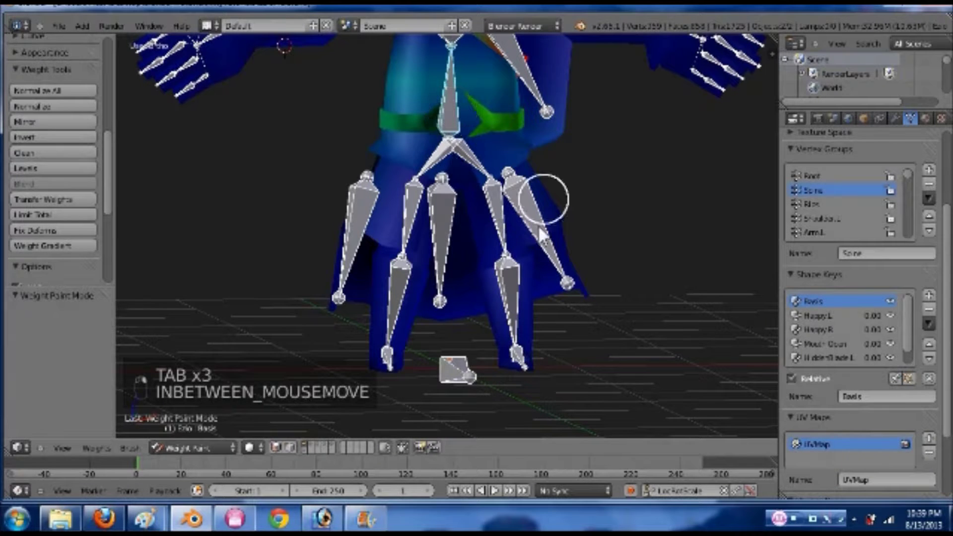
# - Test-rotate the hip, leg and cloak flap bones to check the belt and cloak deformation
pyautogui.middleClick(464, 239)
pyautogui.press('r')
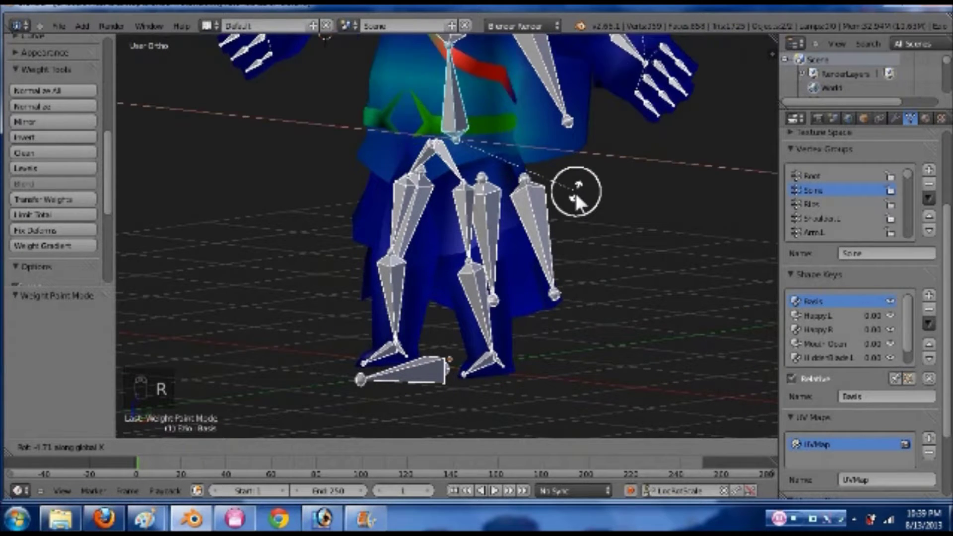
pyautogui.click(525, 258)
pyautogui.press('ctrl+z')
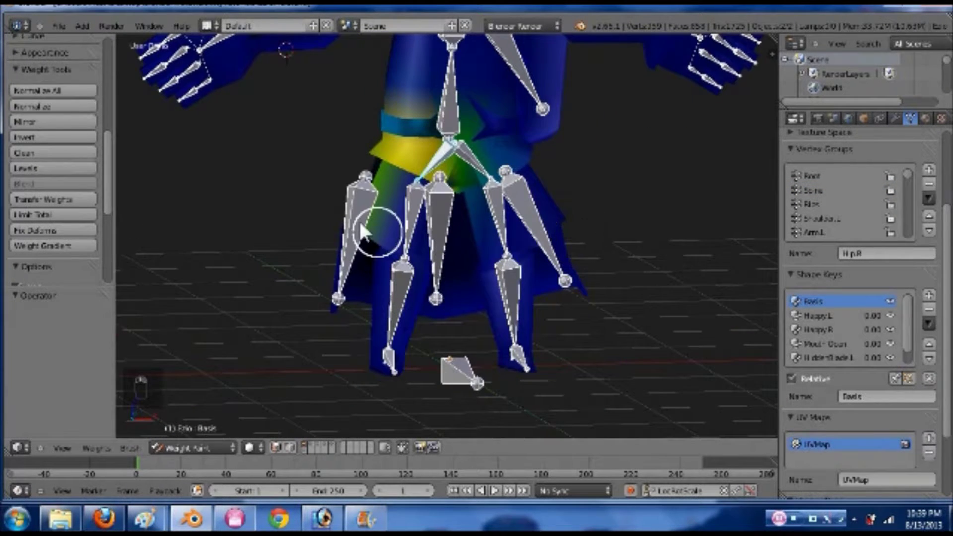
pyautogui.click(419, 272)
pyautogui.press('r')
pyautogui.click(467, 361)
pyautogui.click(410, 223)
pyautogui.moveTo(582, 327); pyautogui.dragTo(579, 305)
pyautogui.press('r')
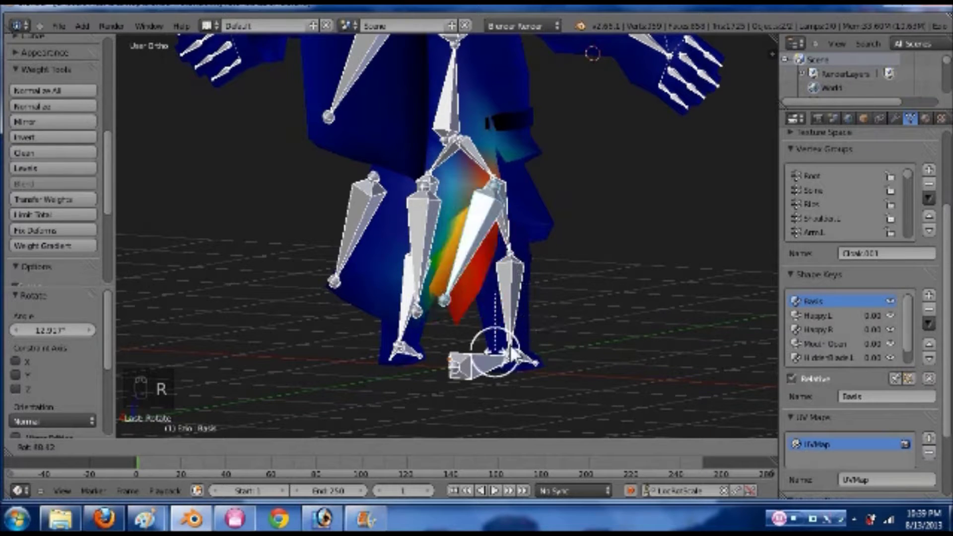
pyautogui.moveTo(517, 353); pyautogui.dragTo(678, 101)
pyautogui.press('ctrl+z')
# - Inspect the cloak vertices, then swing the front cloak bone to check the flap and reset
pyautogui.press('Tab')
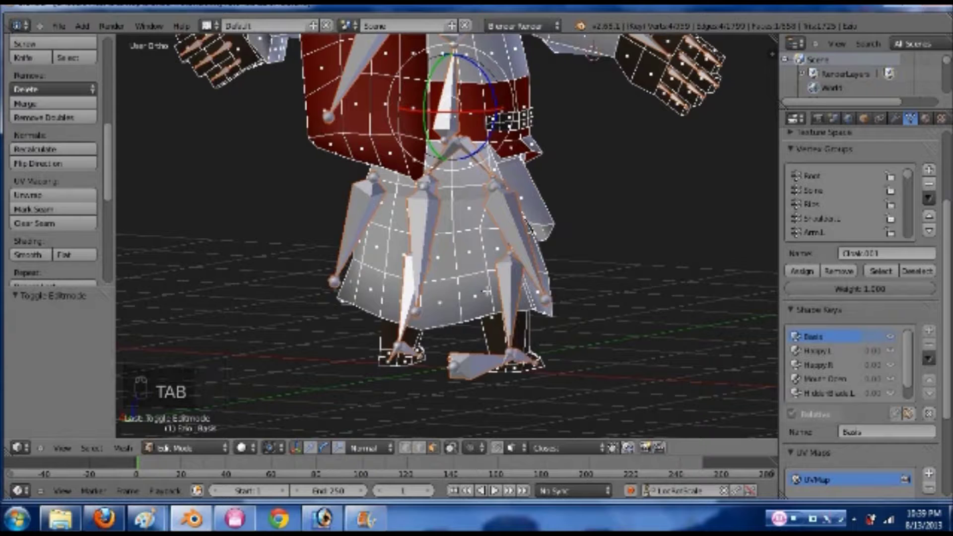
pyautogui.press('Tab')
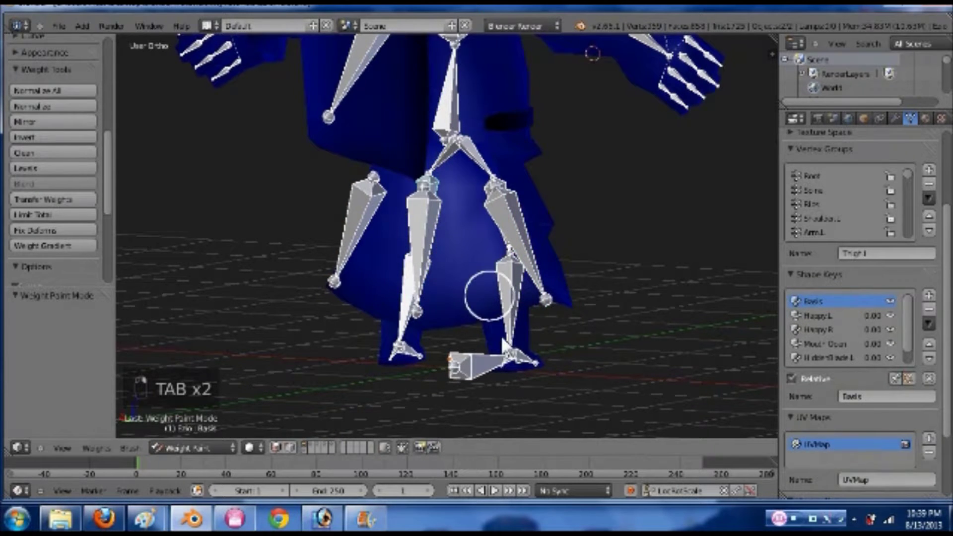
pyautogui.middleClick(460, 349)
pyautogui.middleClick(389, 253)
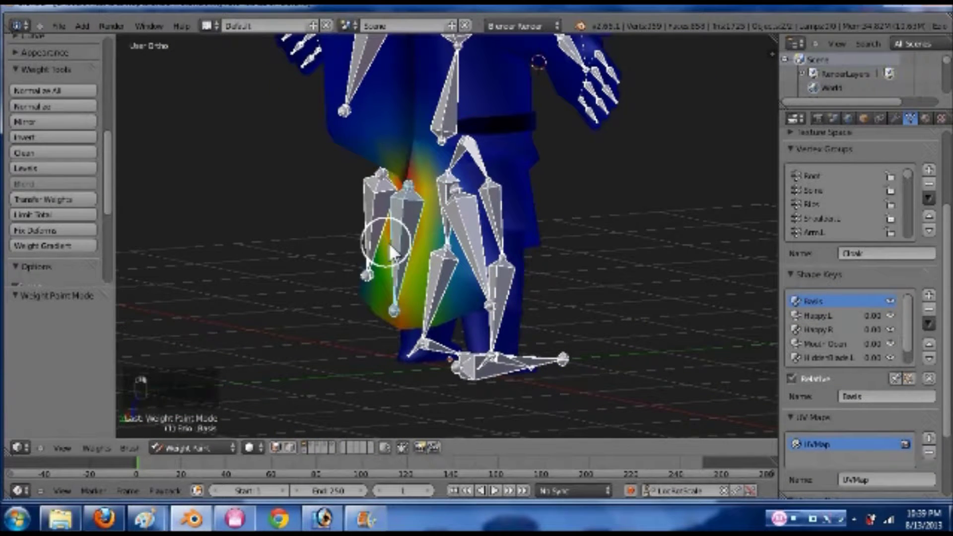
pyautogui.middleClick(417, 303)
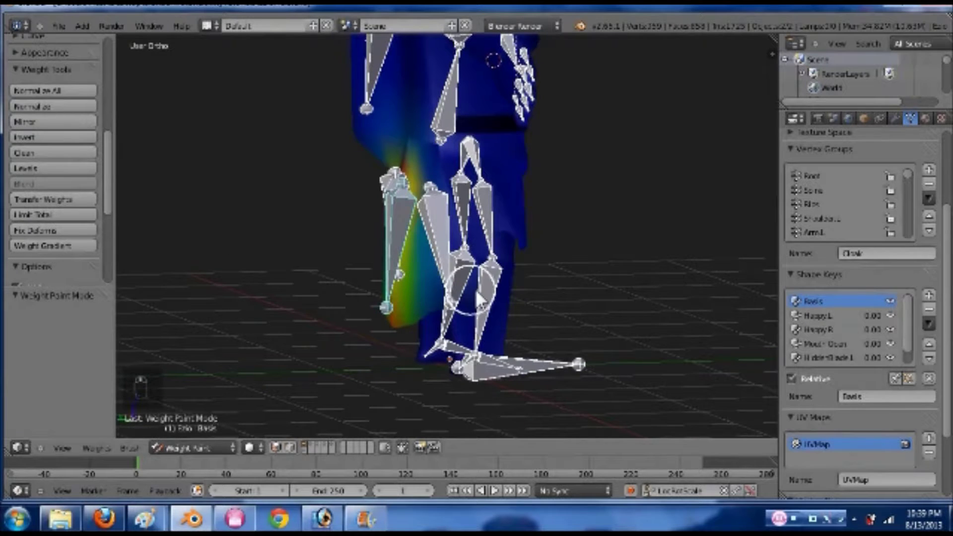
pyautogui.press('r')
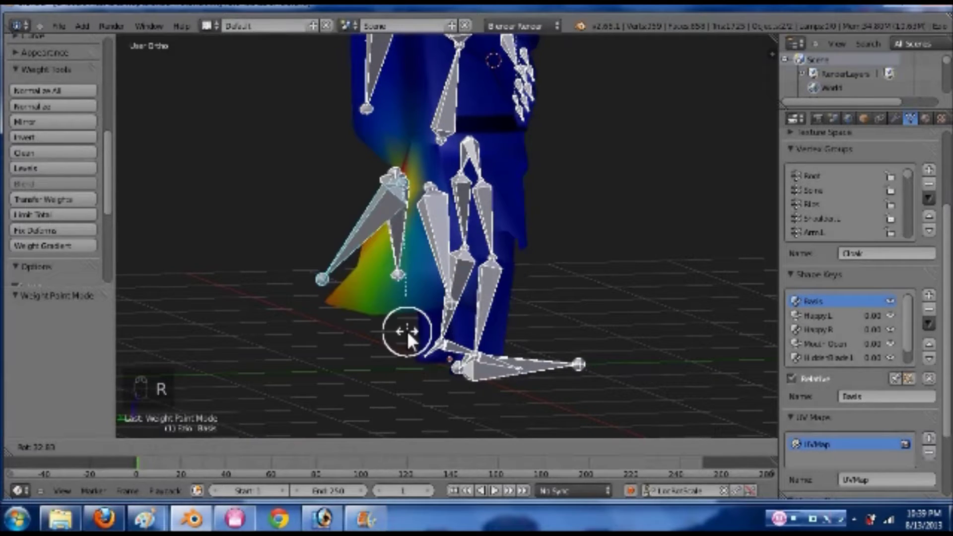
pyautogui.click(357, 308)
pyautogui.moveTo(528, 307); pyautogui.dragTo(651, 308)
pyautogui.press('r')
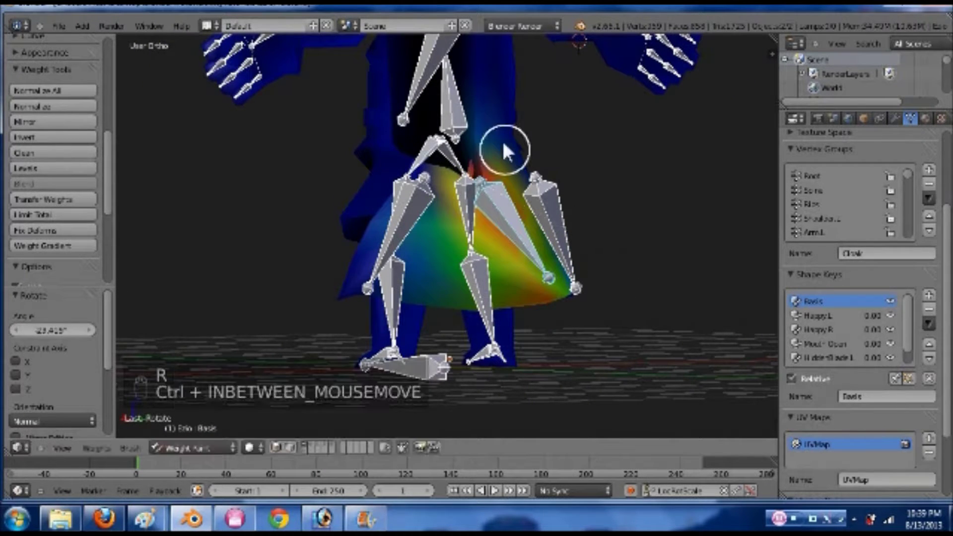
pyautogui.press('ctrl+z')
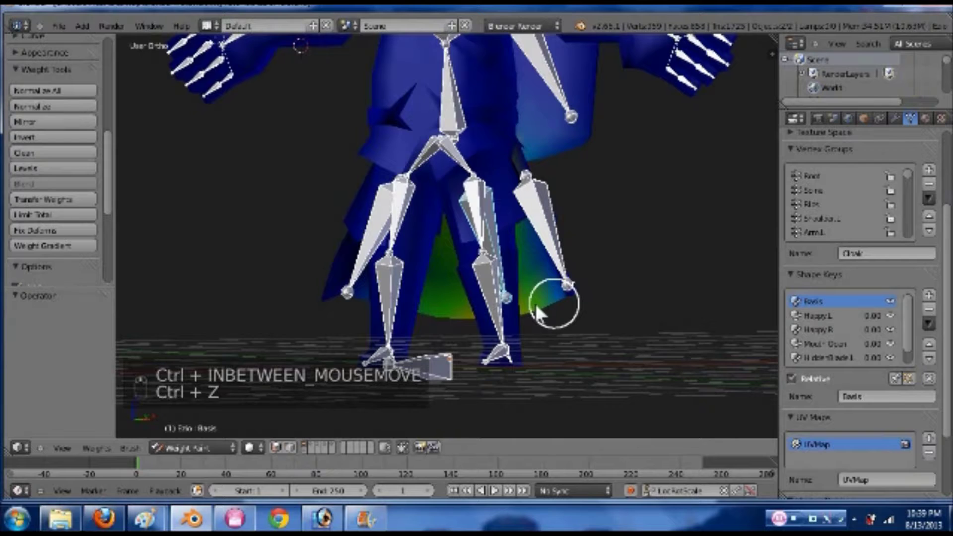
# - Test the cape bone, clear the pose, and normalize the vertex group weights
pyautogui.press('r')
pyautogui.click(597, 302)
pyautogui.press('ctrl+z')
pyautogui.press('a')
pyautogui.press('a')
pyautogui.press('alt+r')
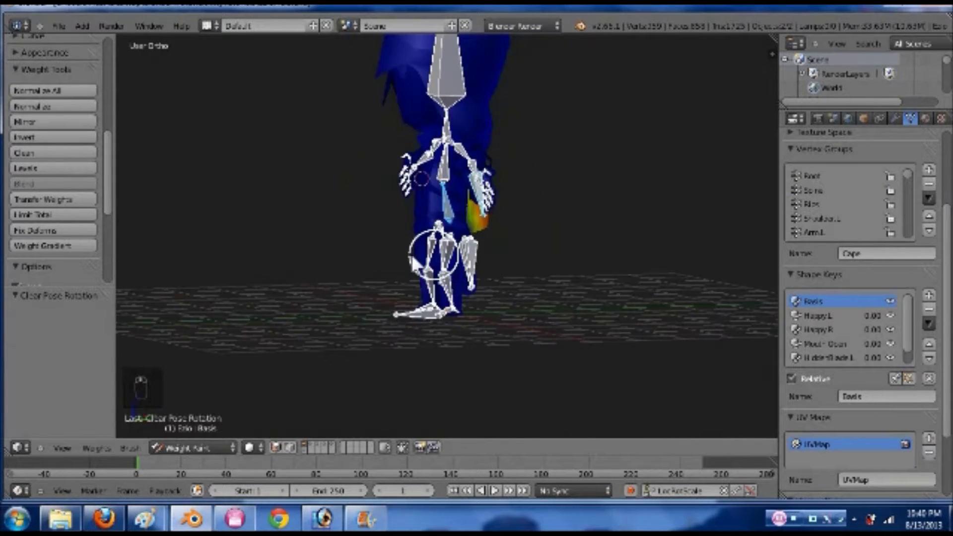
pyautogui.press('g')
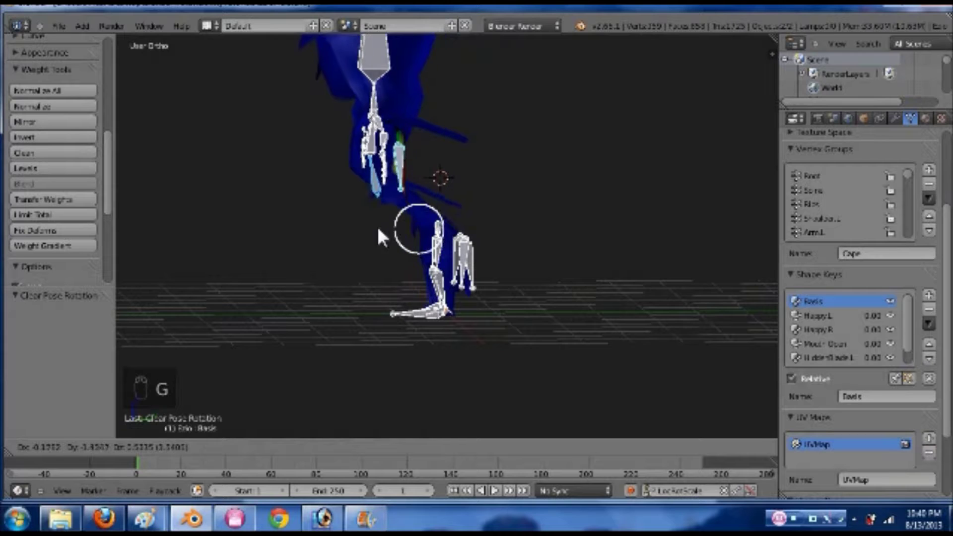
pyautogui.click(400, 236)
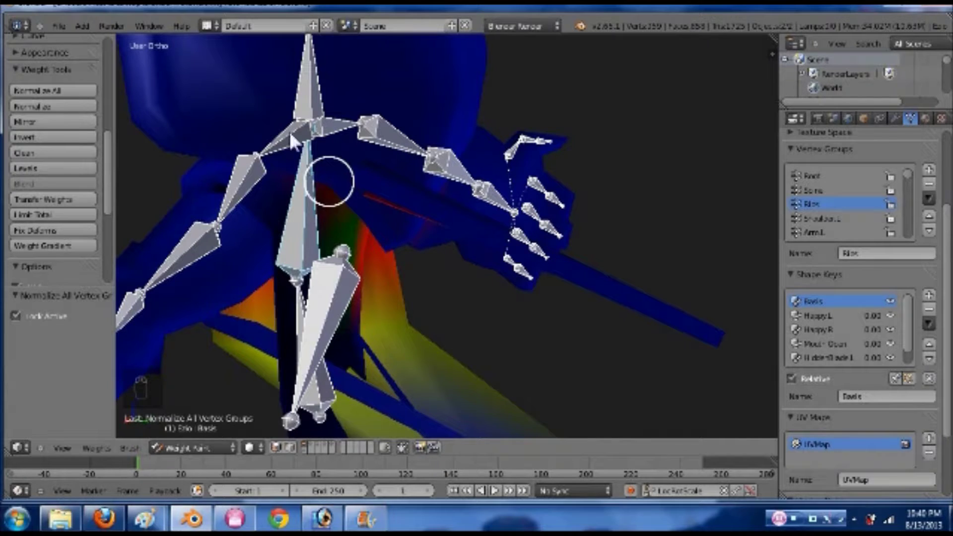
# - Show the brush settings and pose the arm bones while orbiting to check body deformation
pyautogui.click(294, 142)
pyautogui.middleClick(523, 277)
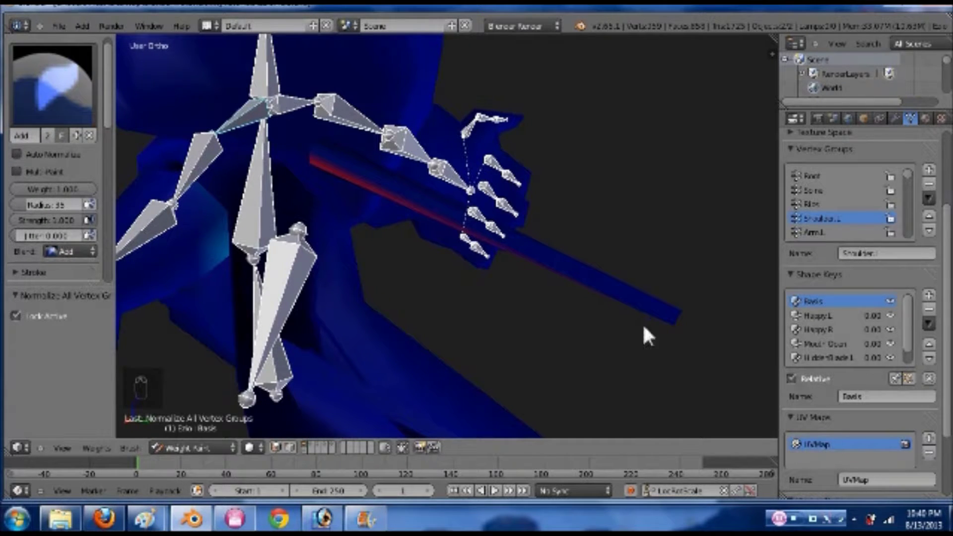
pyautogui.moveTo(669, 337); pyautogui.dragTo(662, 273)
pyautogui.middleClick(660, 274)
pyautogui.middleClick(641, 253)
pyautogui.moveTo(683, 239); pyautogui.dragTo(538, 302)
pyautogui.middleClick(670, 313)
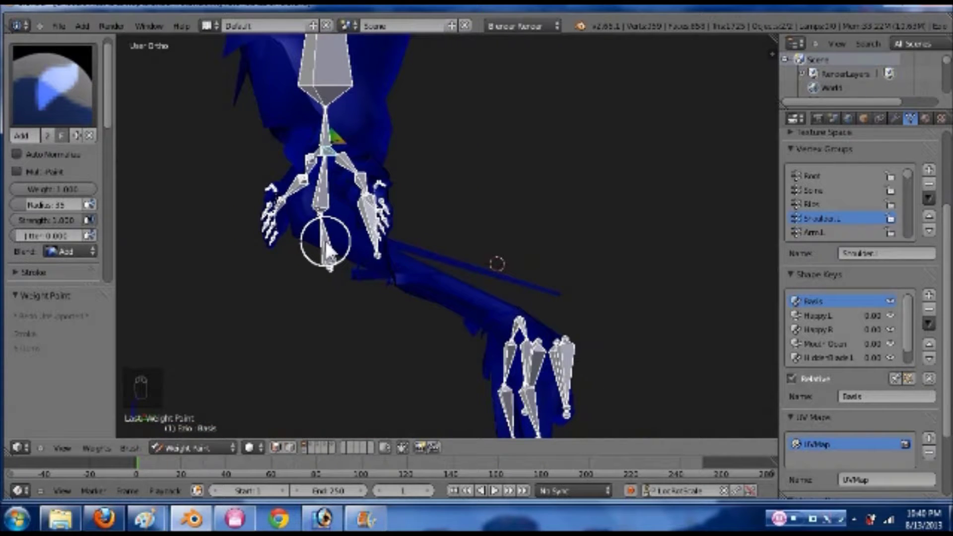
pyautogui.click(549, 306)
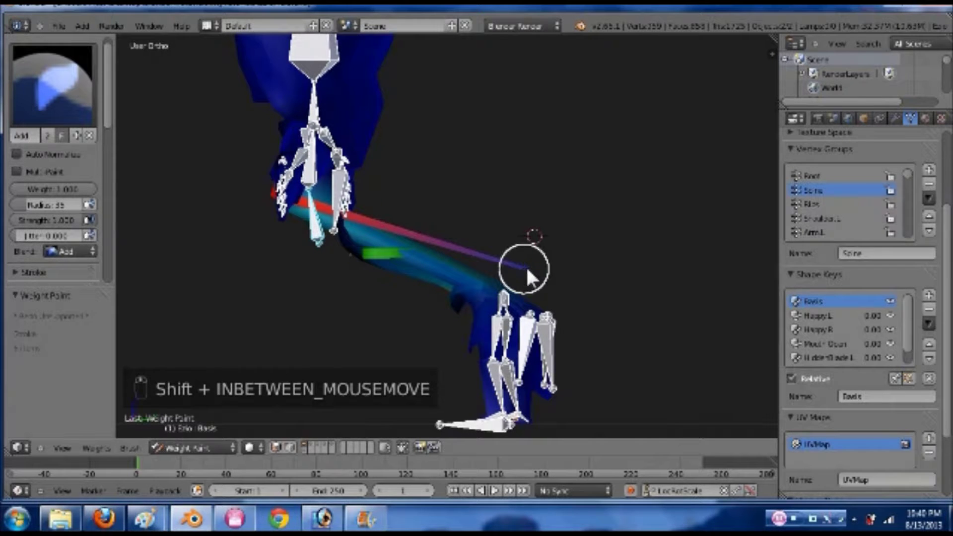
pyautogui.moveTo(535, 278); pyautogui.dragTo(520, 208)
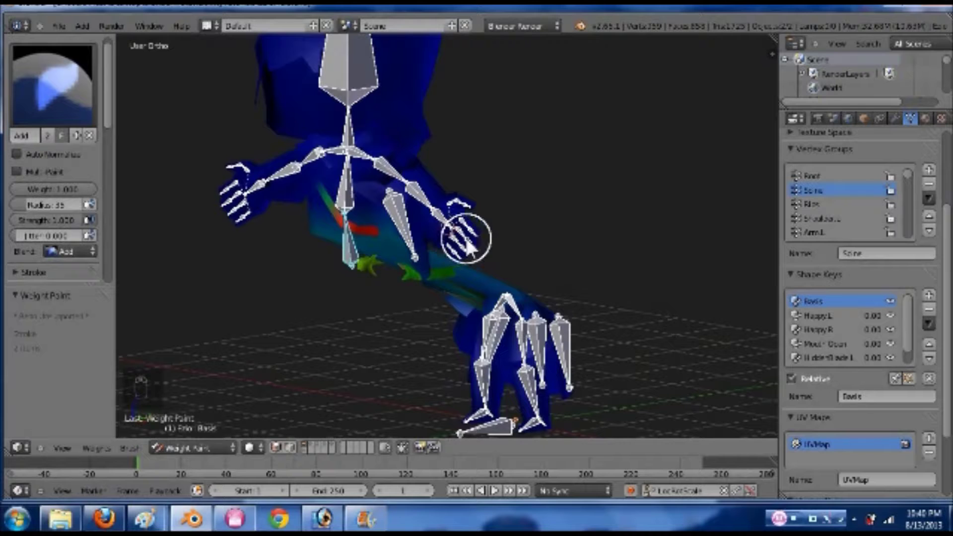
# - Clear all bones back to rest pose with Alt+G and save the file
pyautogui.press('alt+g')
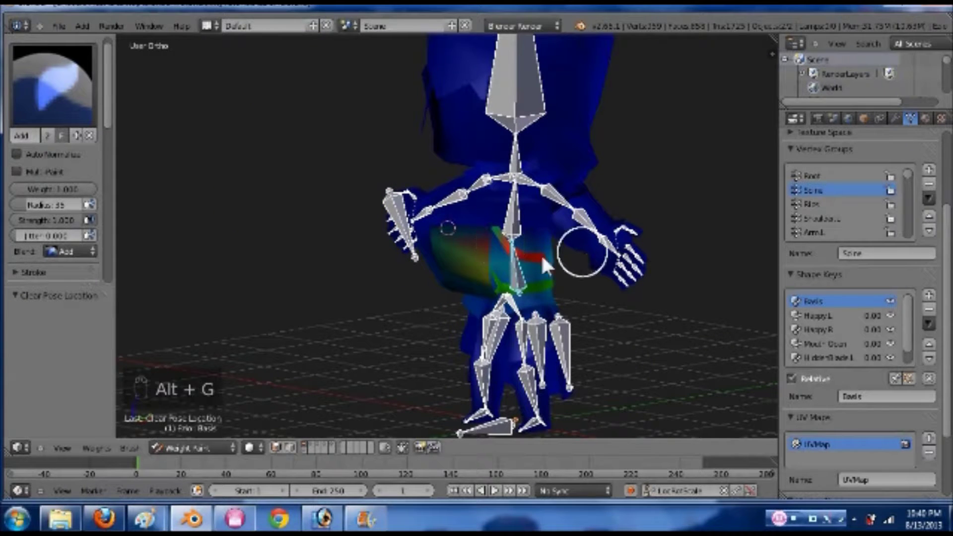
pyautogui.press('a')
pyautogui.press('a')
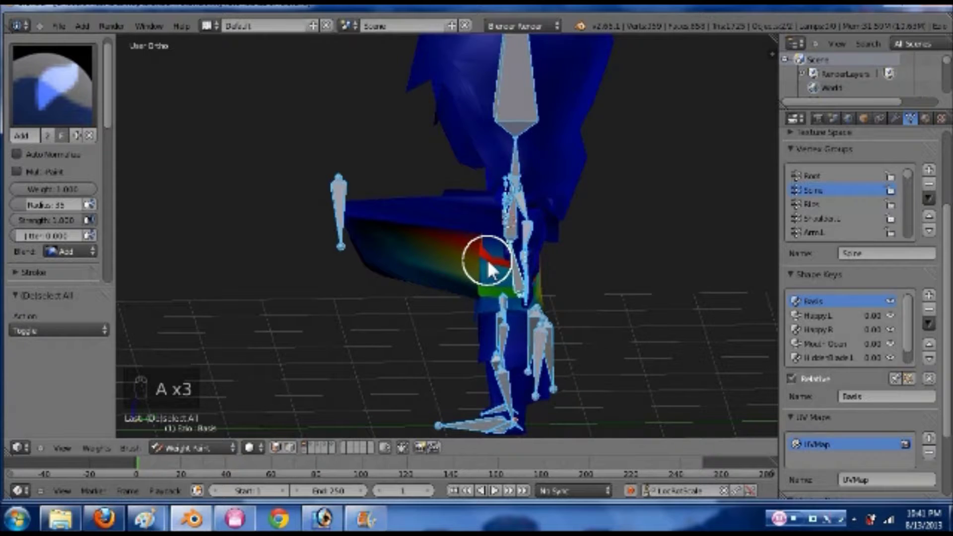
pyautogui.press('alt+g')
pyautogui.press('ctrl+s')
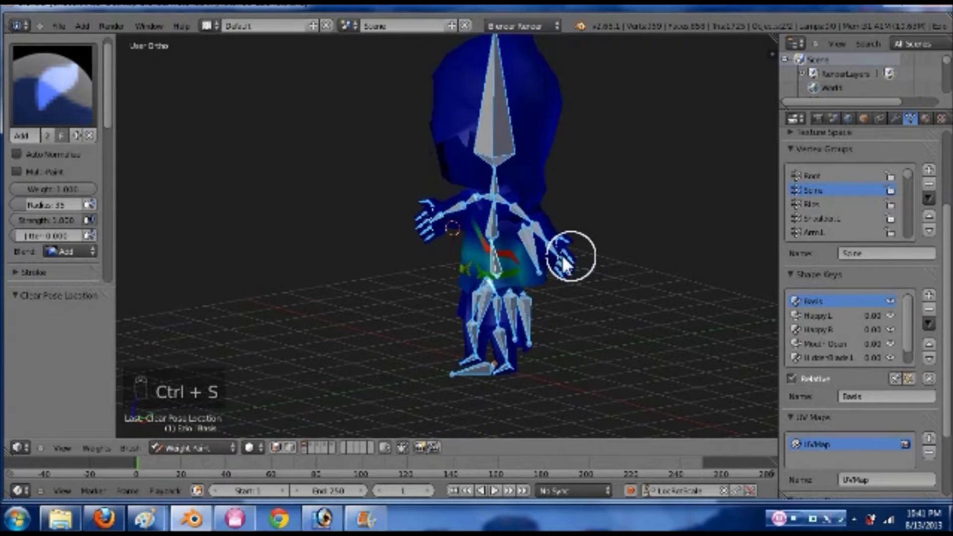
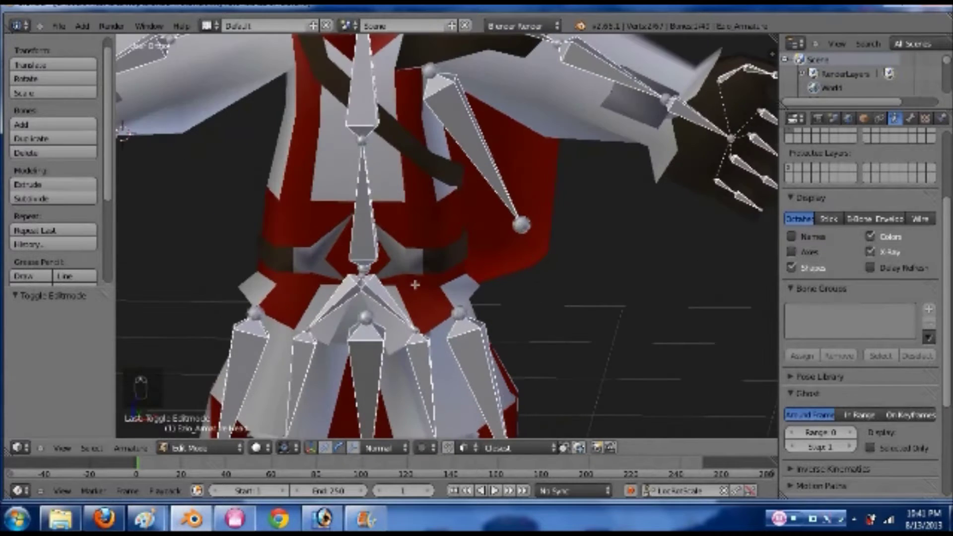
# - Parent the pelvis and lower spine bones to the bones above with Keep Offset
pyautogui.moveTo(524, 435); pyautogui.dragTo(524, 435)
pyautogui.press('ctrl+p')
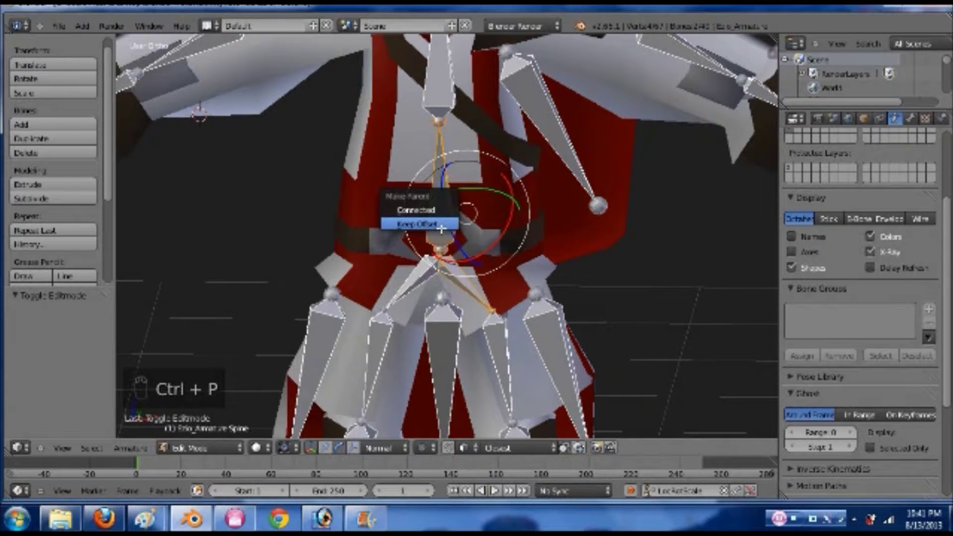
pyautogui.moveTo(524, 435); pyautogui.dragTo(525, 436)
pyautogui.press('ctrl+p')
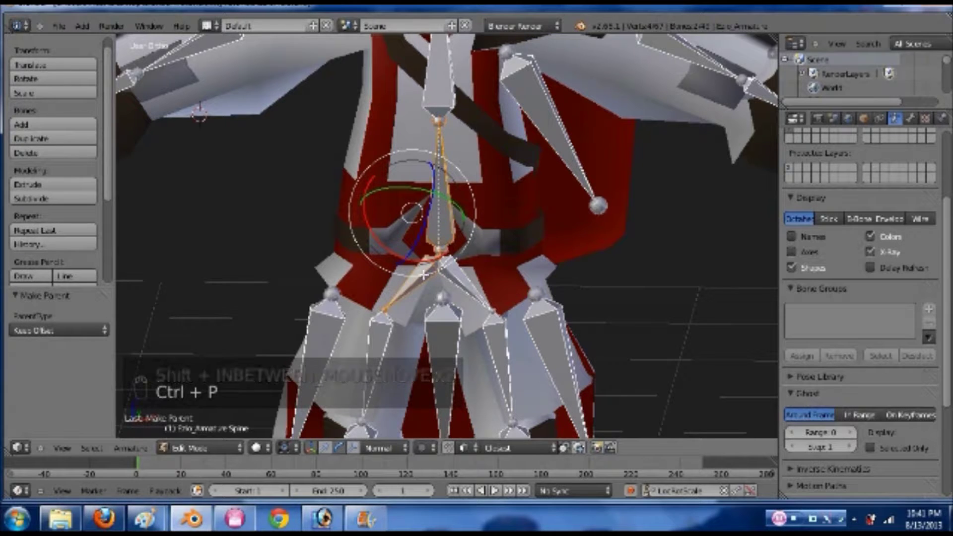
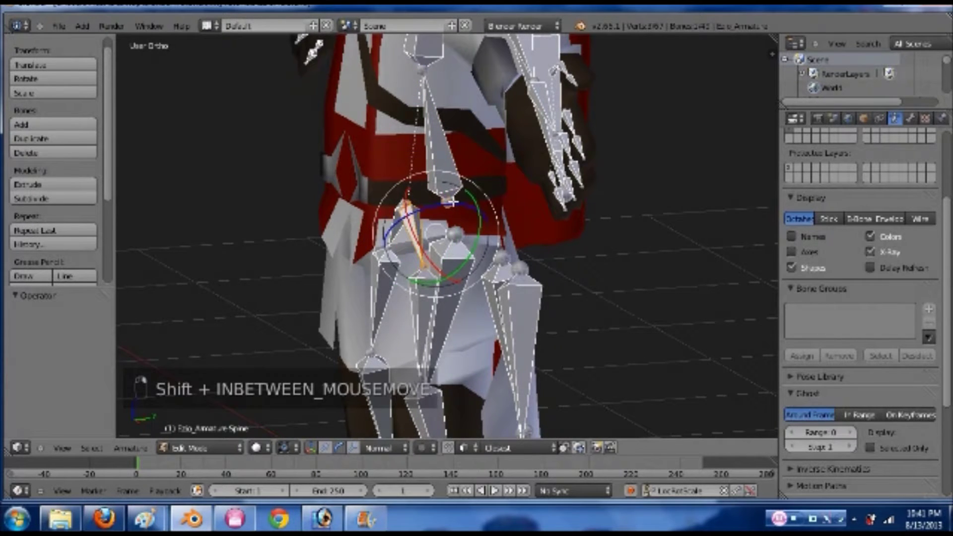
pyautogui.press('ctrl+p')
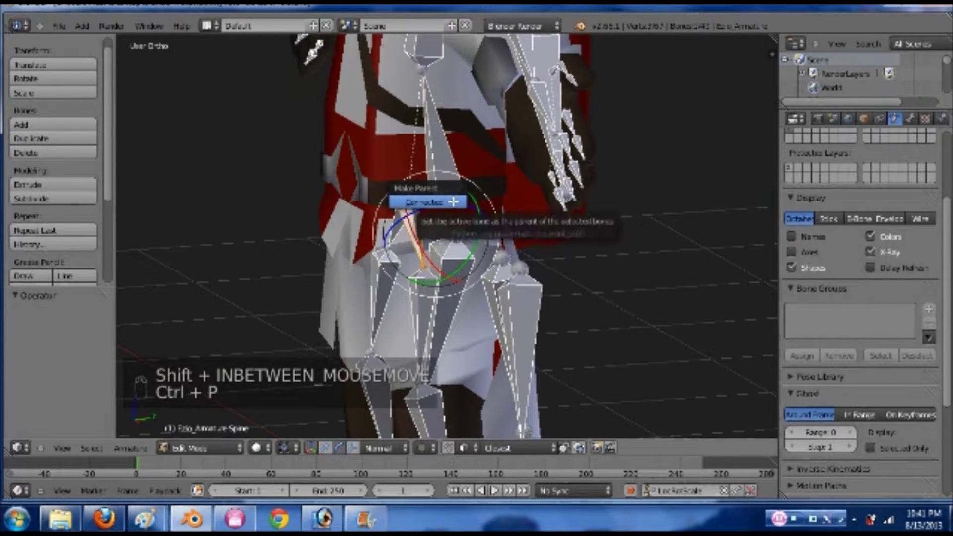
pyautogui.press('ctrl+z')
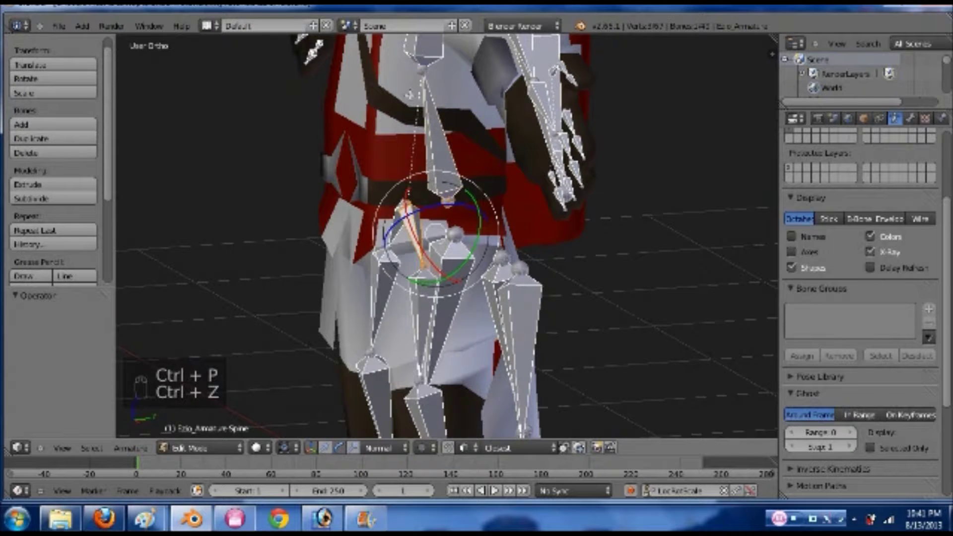
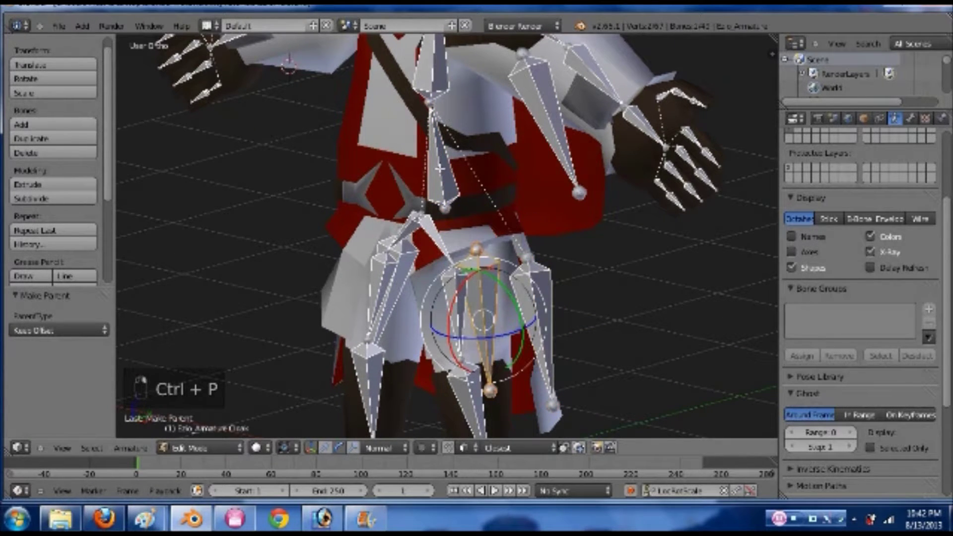
pyautogui.press('ctrl+p')
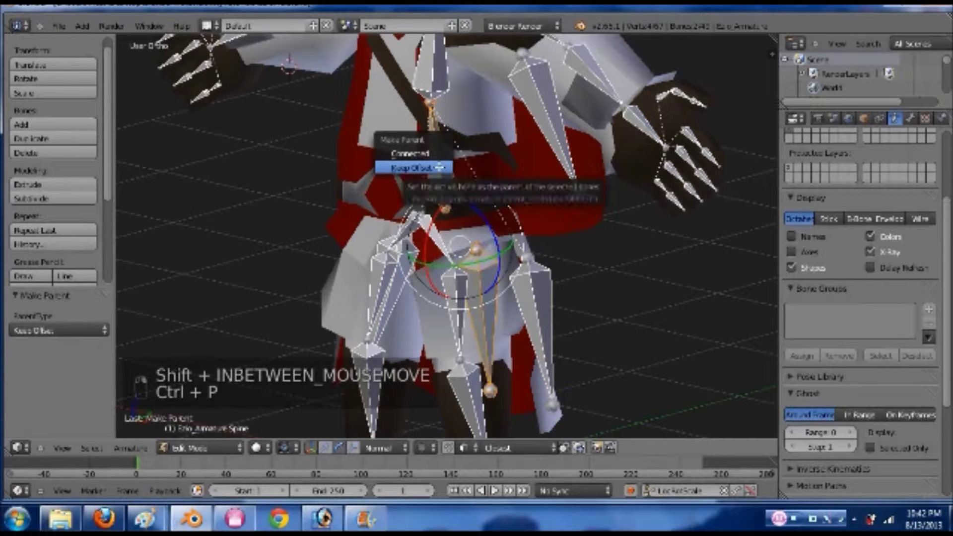
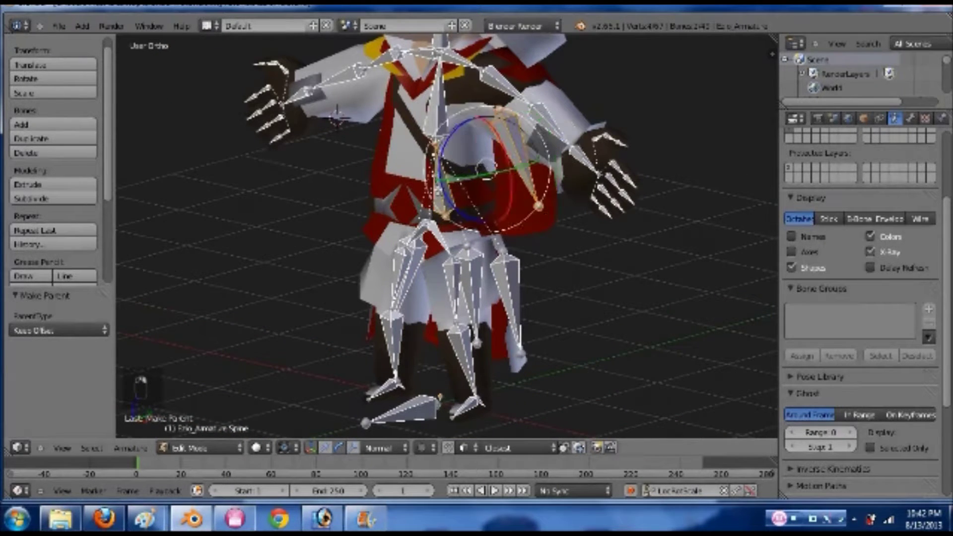
pyautogui.press('ctrl+p')
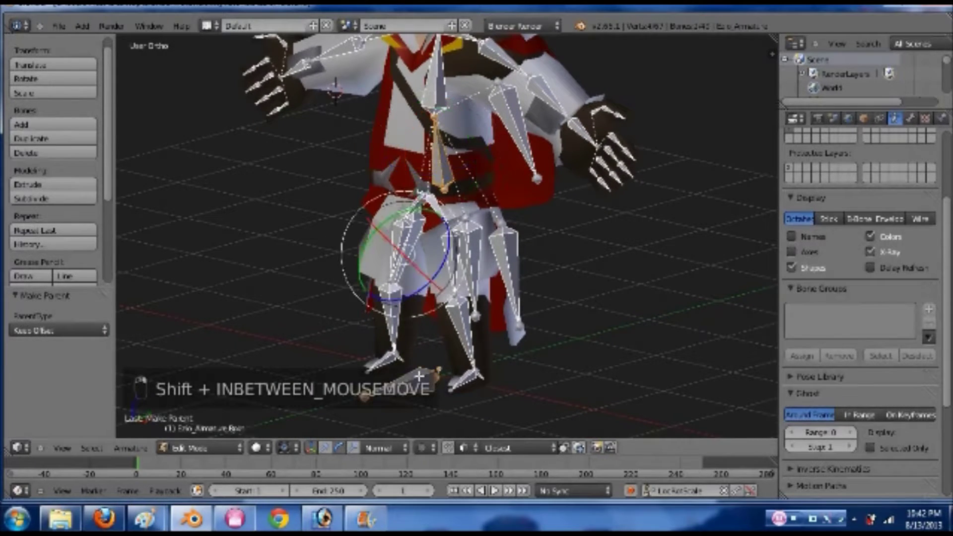
pyautogui.press('ctrl+p')
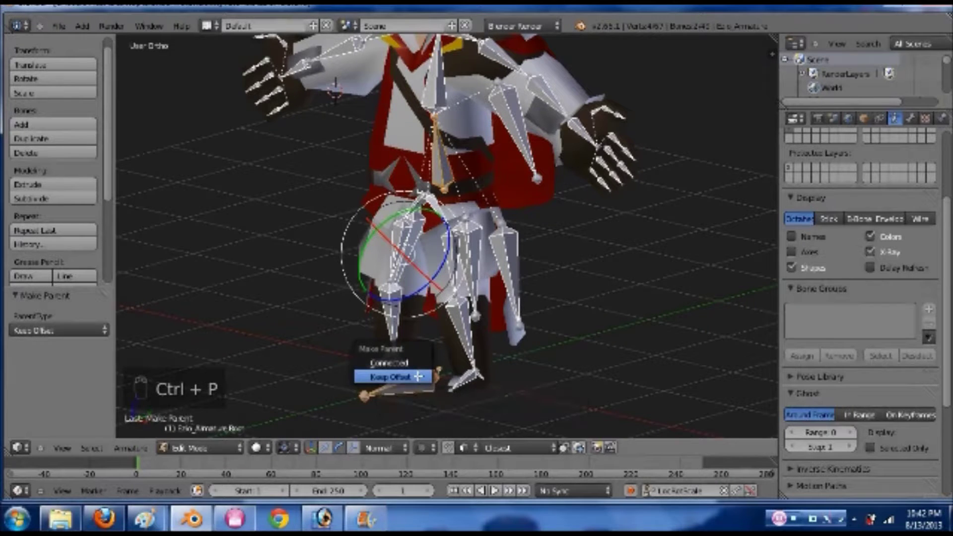
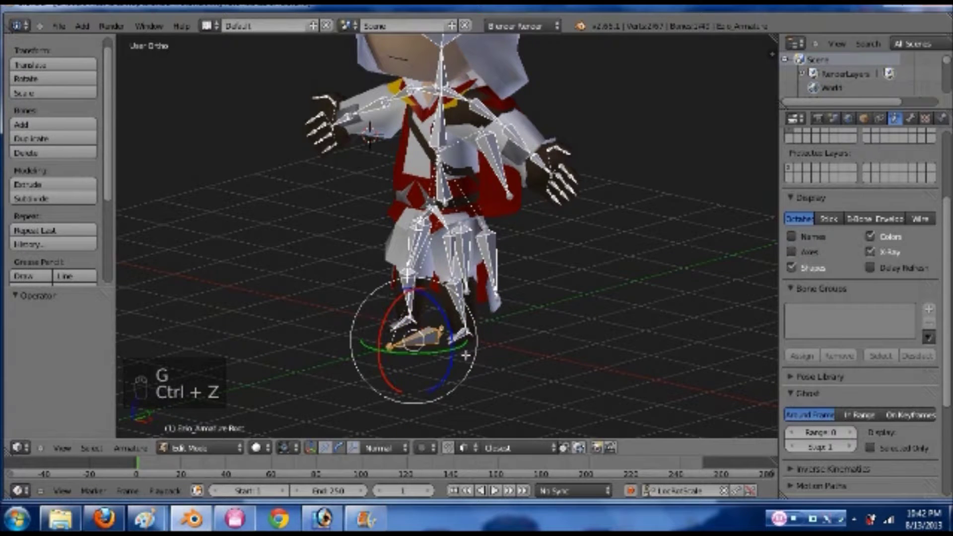
pyautogui.press('Tab')
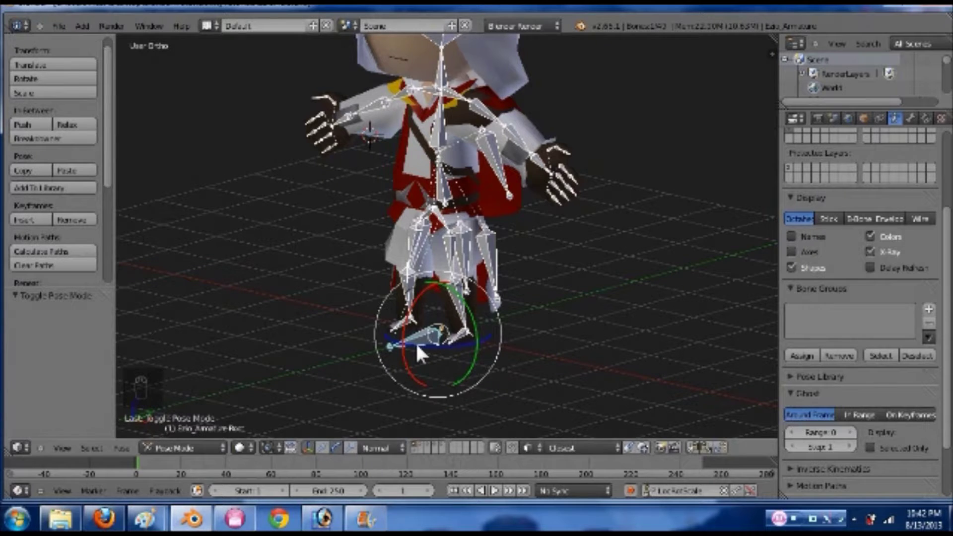
pyautogui.press('g')
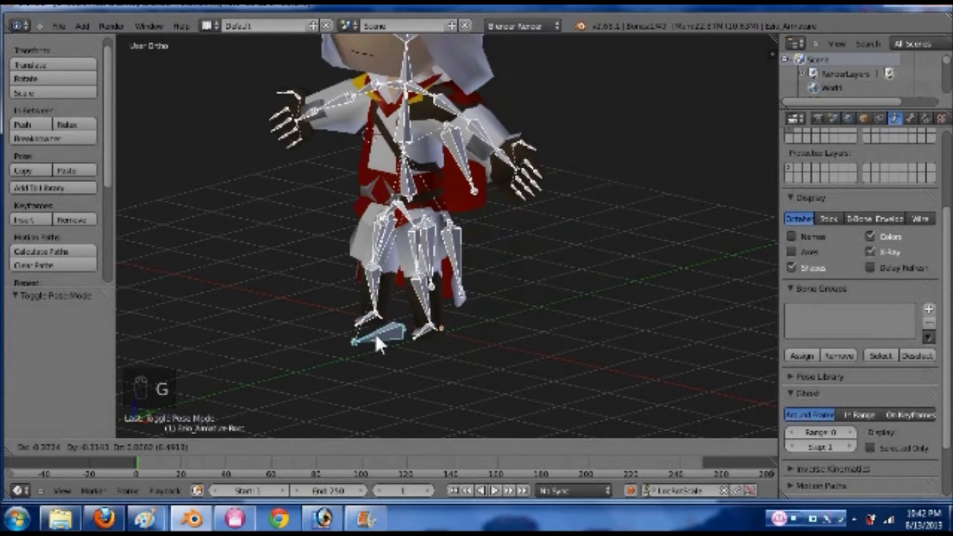
pyautogui.click(382, 343)
pyautogui.press('ctrl+z')
pyautogui.press('KP_3')
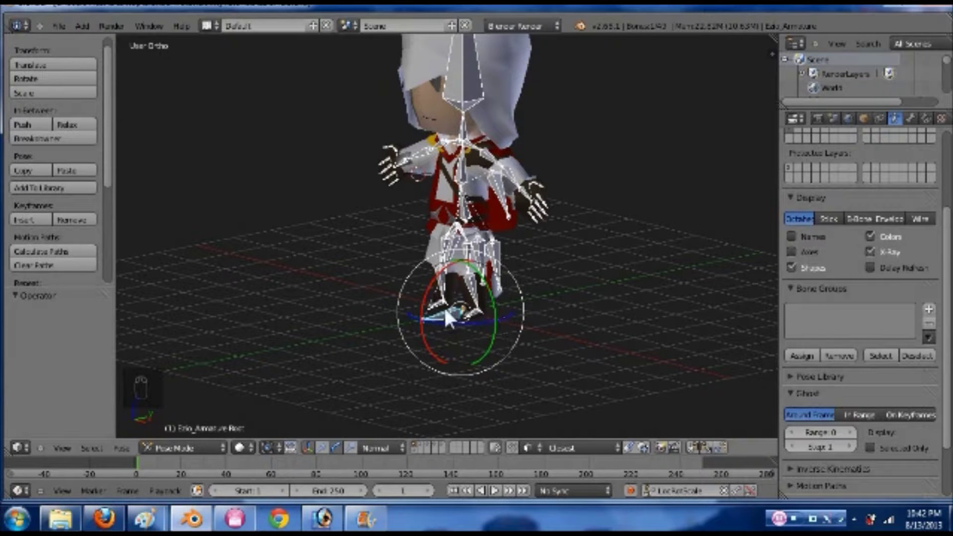
pyautogui.moveTo(463, 230); pyautogui.dragTo(468, 270)
pyautogui.middleClick(468, 270)
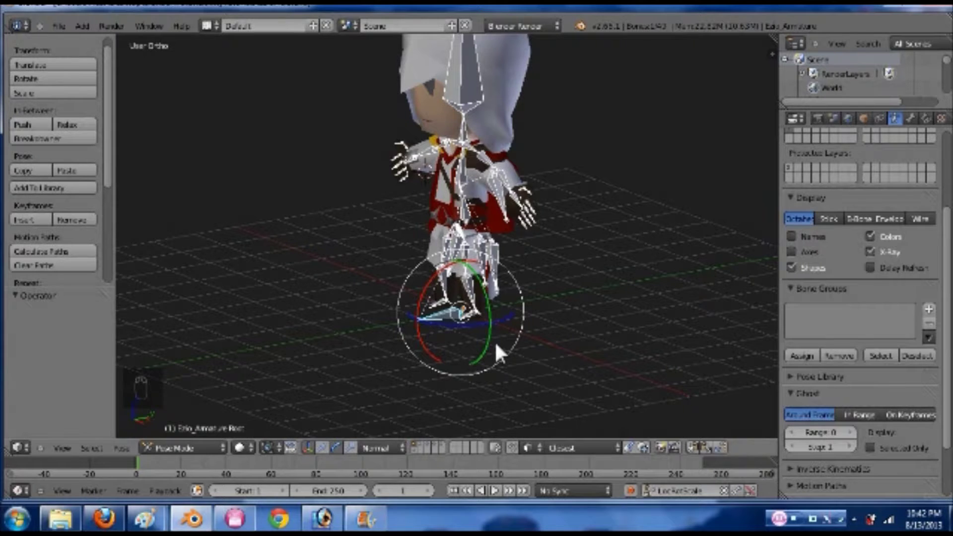
pyautogui.moveTo(489, 334); pyautogui.dragTo(470, 338)
pyautogui.press('g')
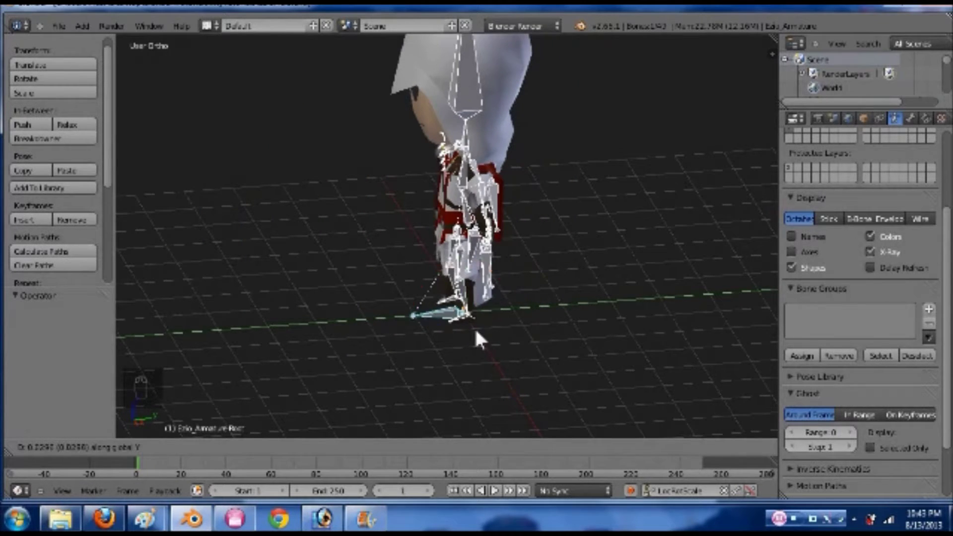
pyautogui.moveTo(482, 338); pyautogui.dragTo(224, 264)
pyautogui.press('ctrl+z')
pyautogui.middleClick(585, 262)
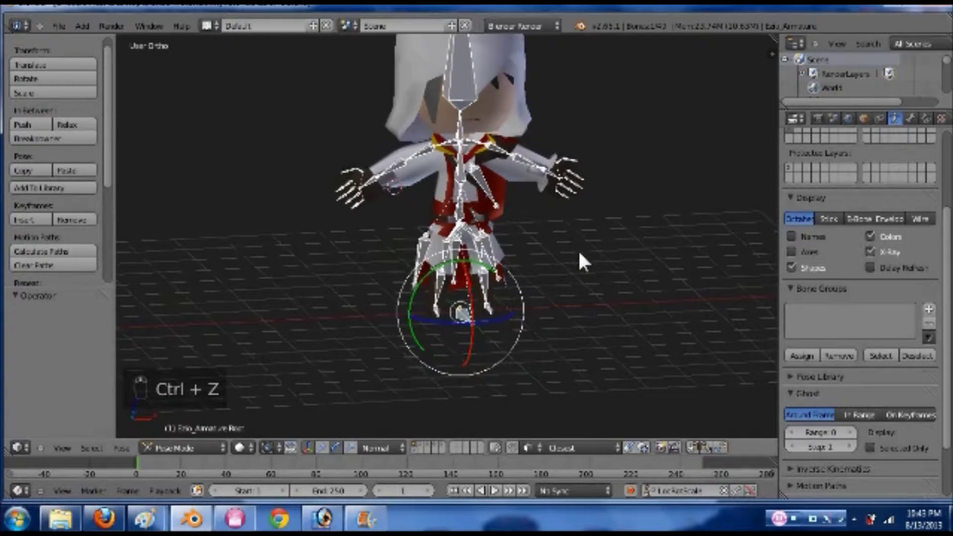
pyautogui.moveTo(512, 280); pyautogui.dragTo(294, 279)
pyautogui.moveTo(446, 296); pyautogui.dragTo(545, 271)
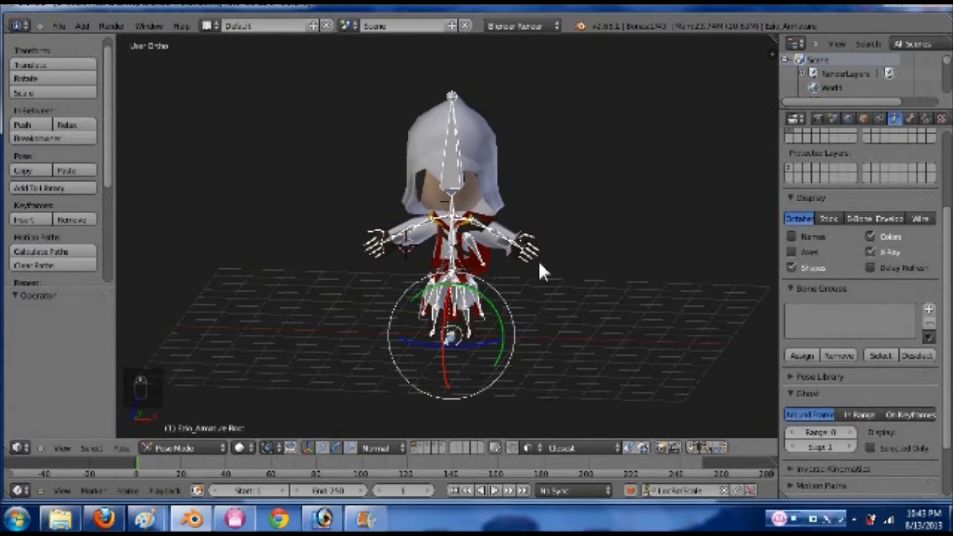
pyautogui.press('ctrl+s')
pyautogui.press('Tab')
pyautogui.press('Tab')
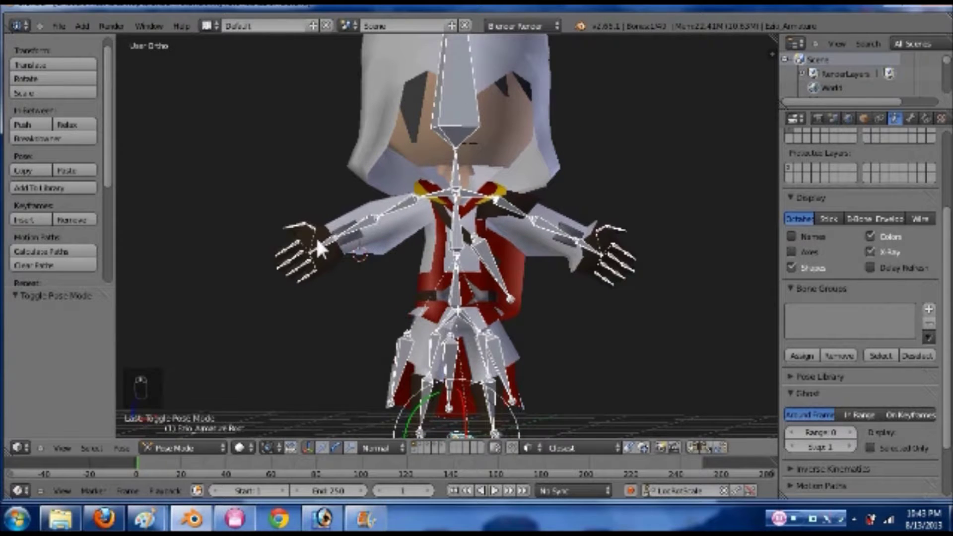
pyautogui.press('Tab')
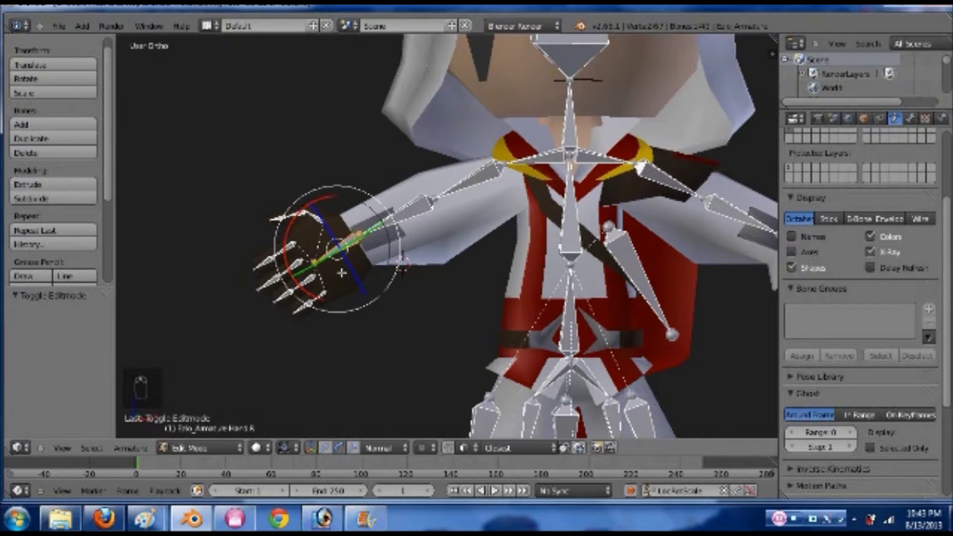
# - From front view, activate the right hand group on the mesh and select the hand vertices in edit mode
pyautogui.press('KP_1')
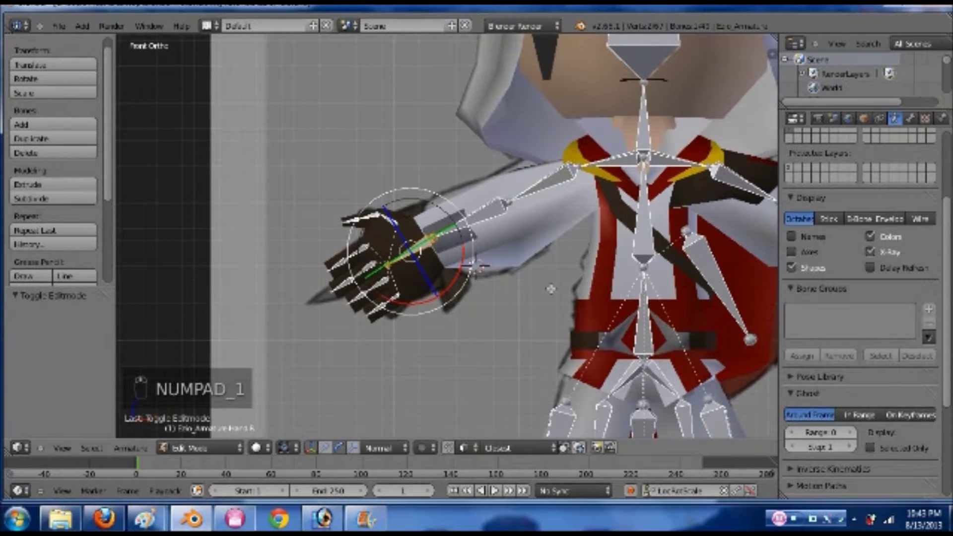
pyautogui.press('Tab')
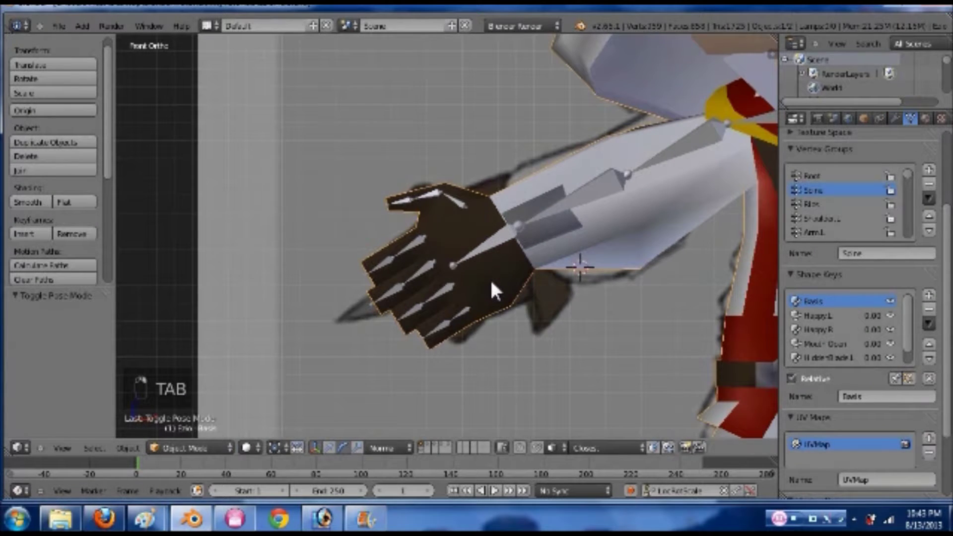
pyautogui.press('ctrl+Tab')
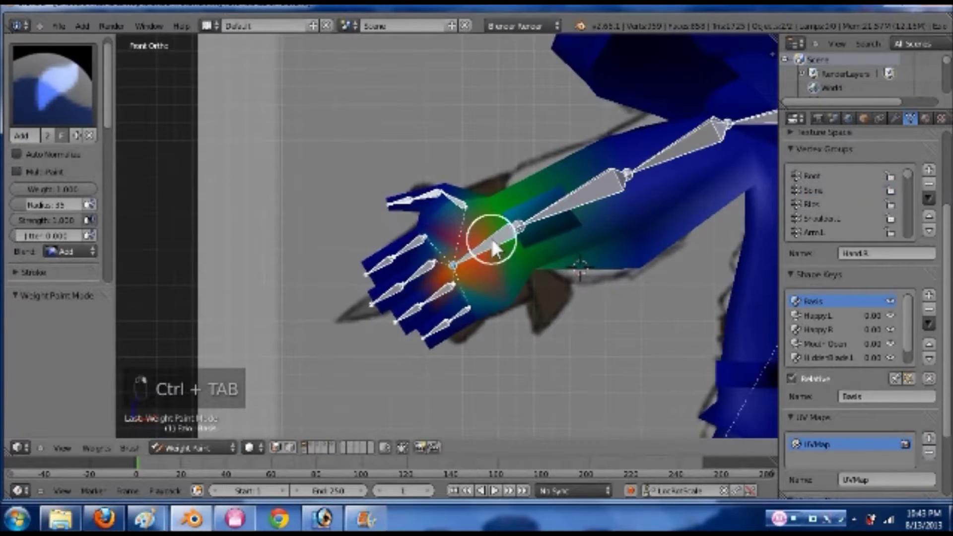
pyautogui.press('Tab')
pyautogui.press('a')
pyautogui.press('a')
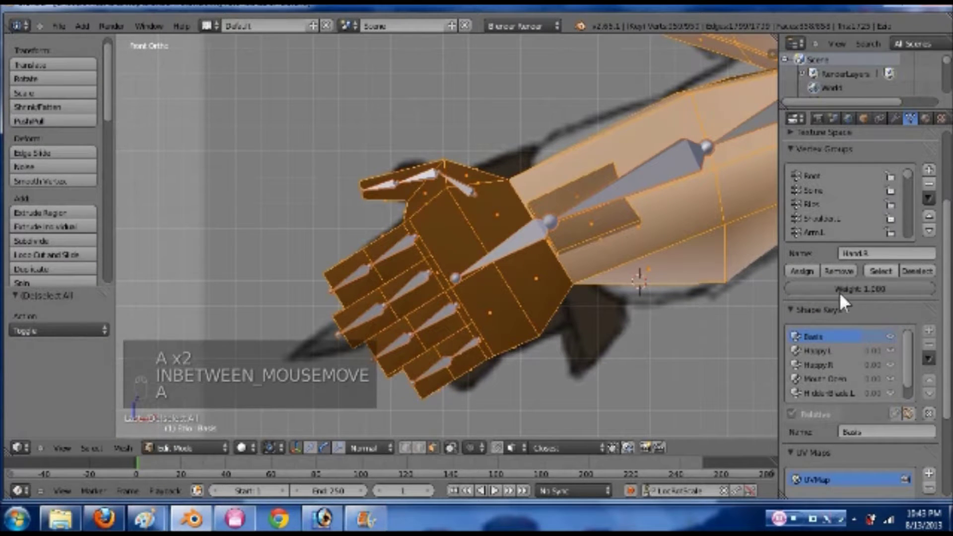
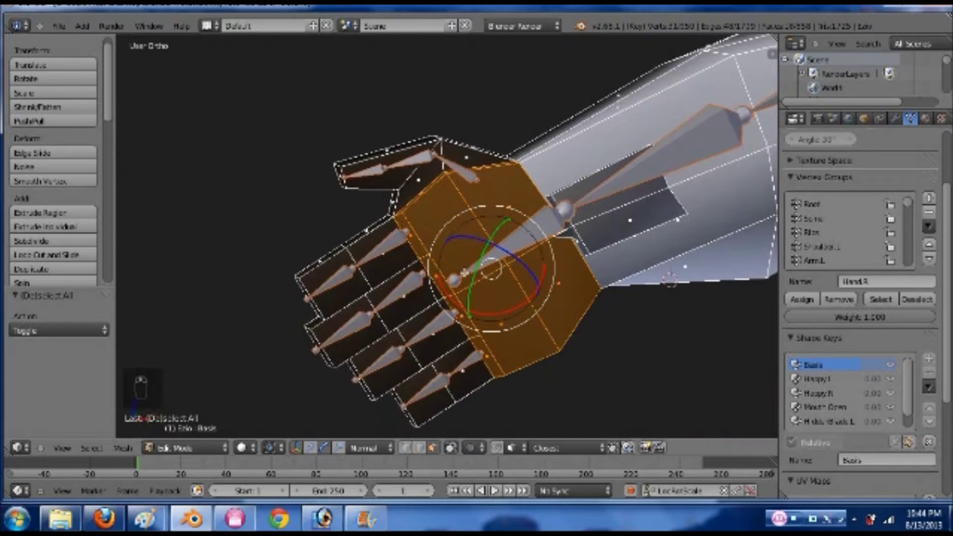
# - Assign the right thumb's vertices to the thumb vertex group and remove them from the others
pyautogui.press('Tab')
pyautogui.press('Tab')
pyautogui.press('a')
pyautogui.press('a')
pyautogui.press('Tab')
pyautogui.press('Tab')
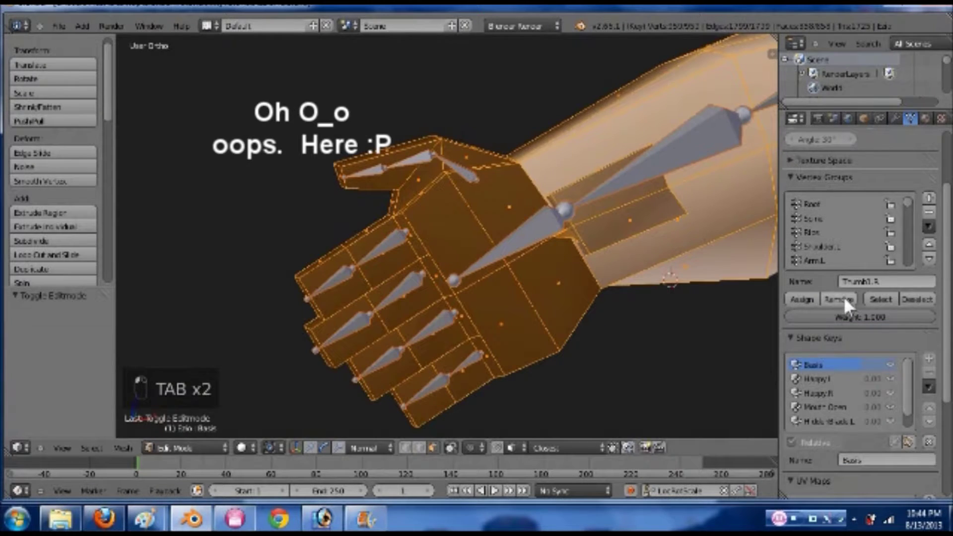
pyautogui.press('Tab')
pyautogui.press('Tab')
pyautogui.press('Tab')
pyautogui.press('Tab')
pyautogui.press('Tab')
pyautogui.press('Tab')
pyautogui.press('Tab')
pyautogui.press('Tab')
# - Sort the remaining finger vertices into their finger groups, save, and face the hand from the front
pyautogui.press('Tab')
pyautogui.press('Tab')
pyautogui.press('Tab')
pyautogui.press('Tab')
pyautogui.press('Tab')
pyautogui.press('Tab')
pyautogui.press('Tab')
pyautogui.press('Tab')
pyautogui.press('Tab')
pyautogui.press('Tab')
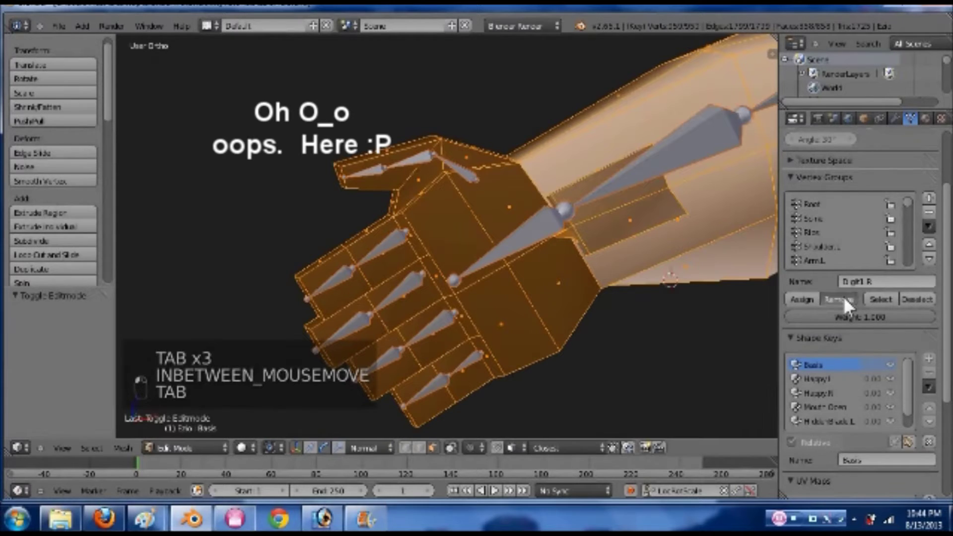
pyautogui.press('Tab')
pyautogui.press('Tab')
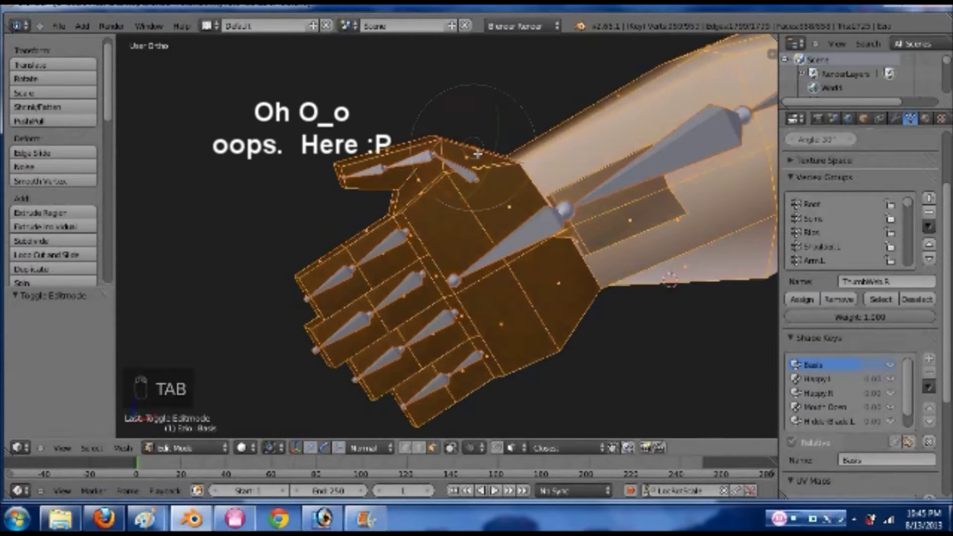
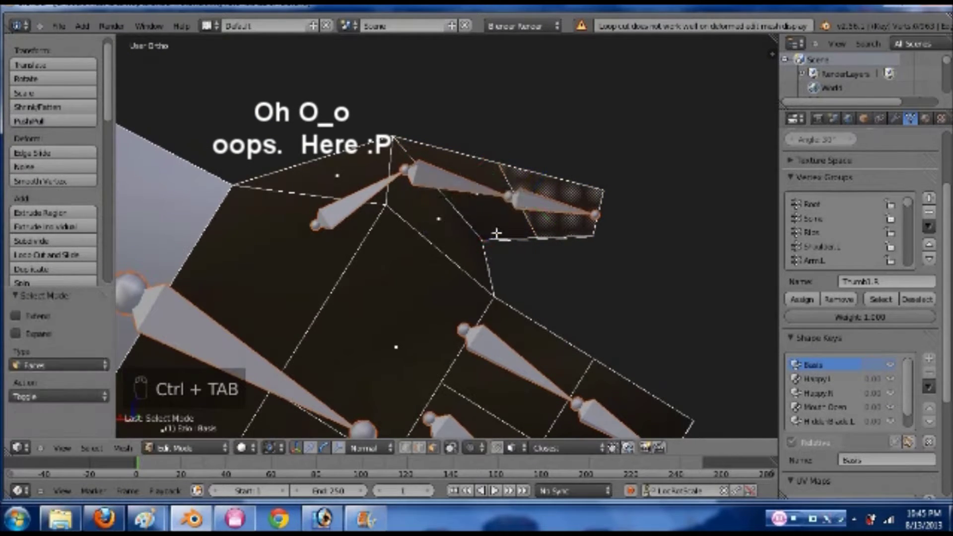
pyautogui.press('Tab')
pyautogui.press('Tab')
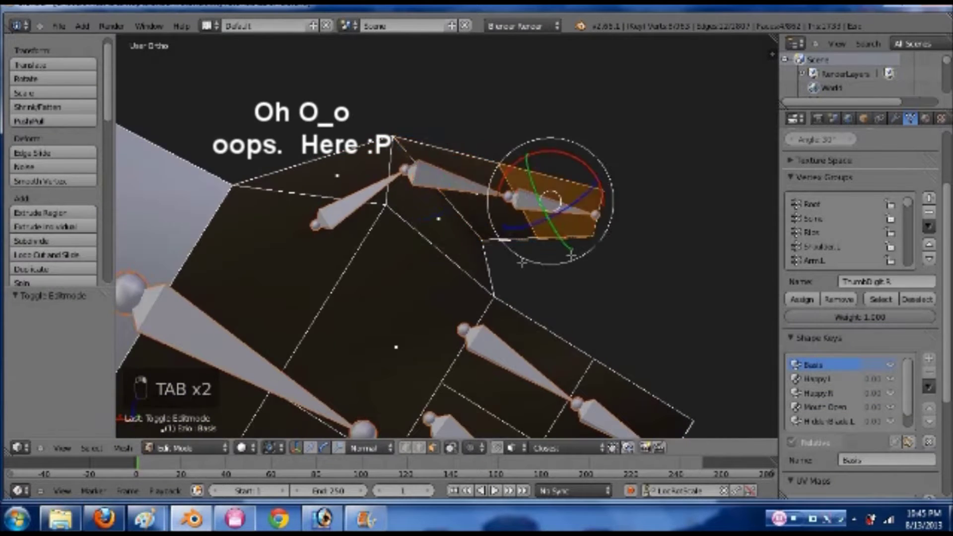
pyautogui.press('ctrl+s')
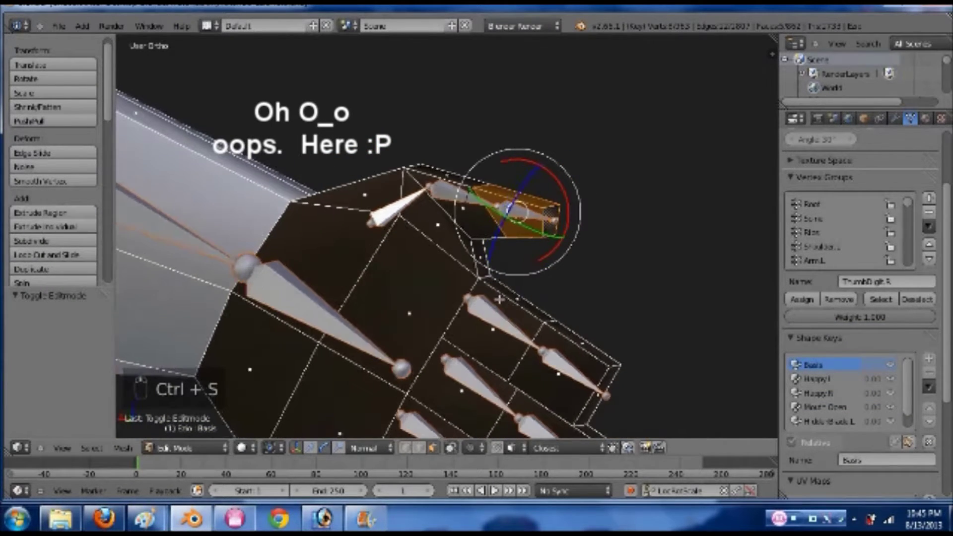
pyautogui.press('Tab')
pyautogui.press('KP_1')
# - Preview the finger group's weights as colours on the hand and return to editing the mesh
pyautogui.press('Tab')
pyautogui.press('Tab')
pyautogui.press('Tab')
pyautogui.press('Tab')
pyautogui.press('Tab')
pyautogui.press('Tab')
pyautogui.press('Tab')
pyautogui.press('Tab')
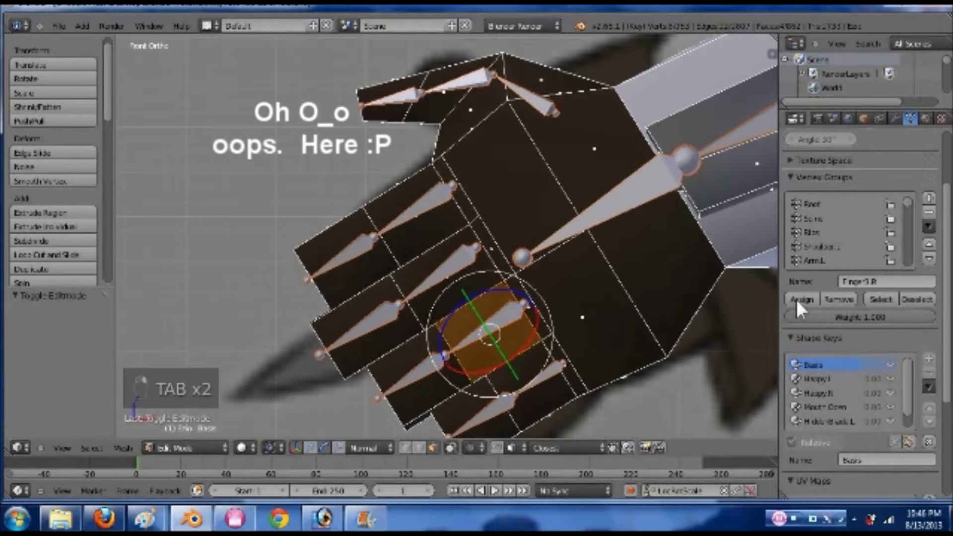
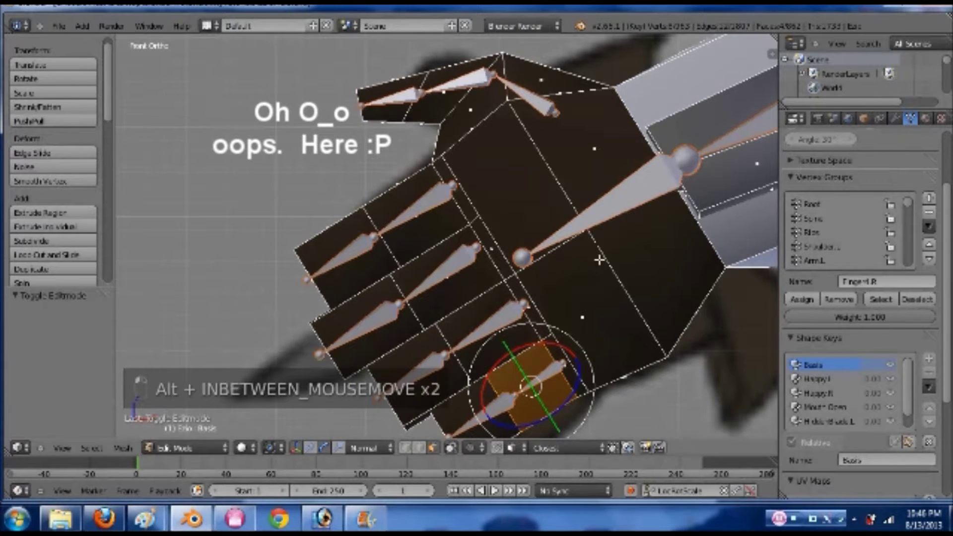
pyautogui.press('Tab')
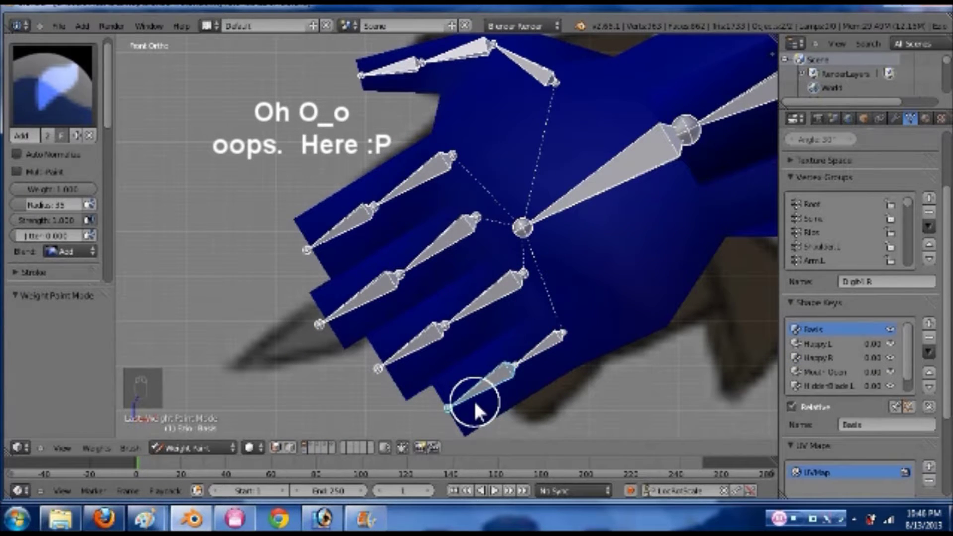
pyautogui.press('Tab')
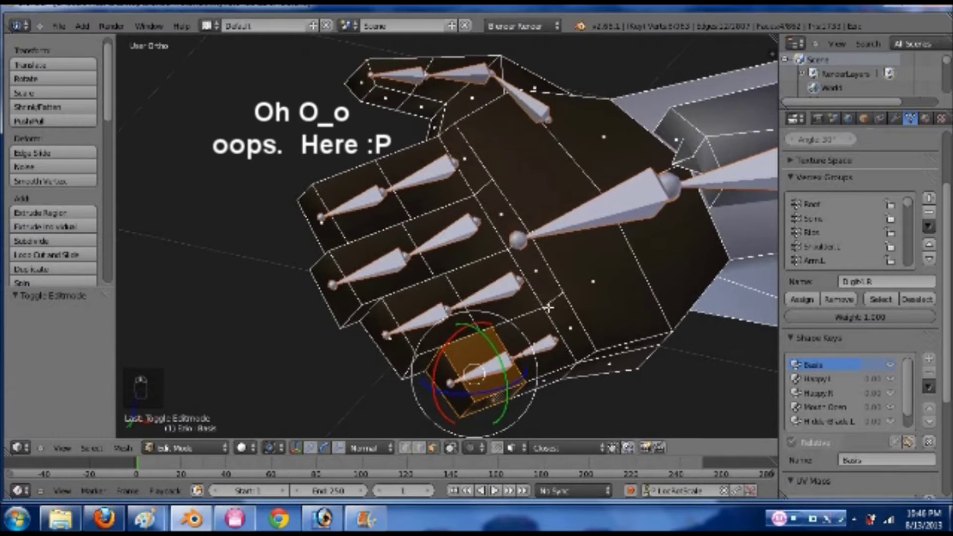
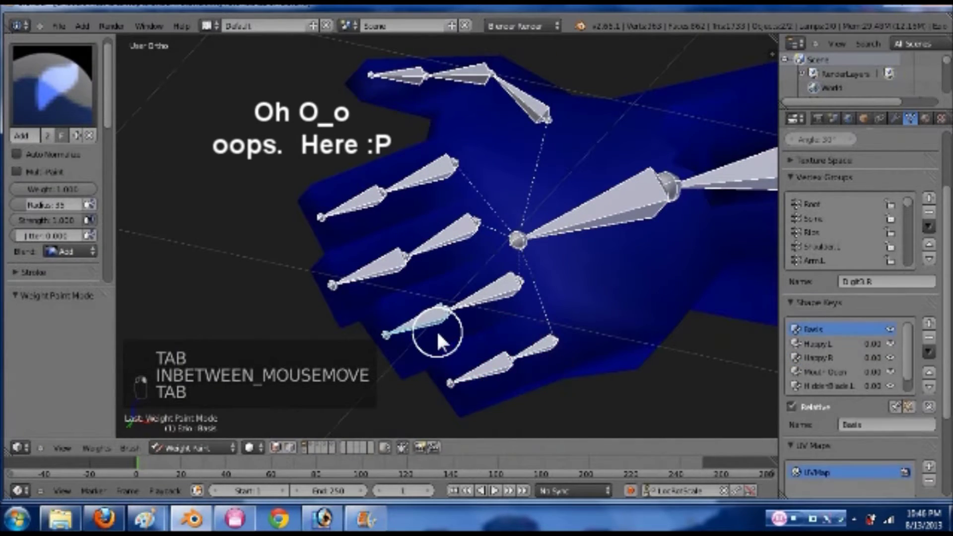
pyautogui.press('Tab')
pyautogui.press('Tab')
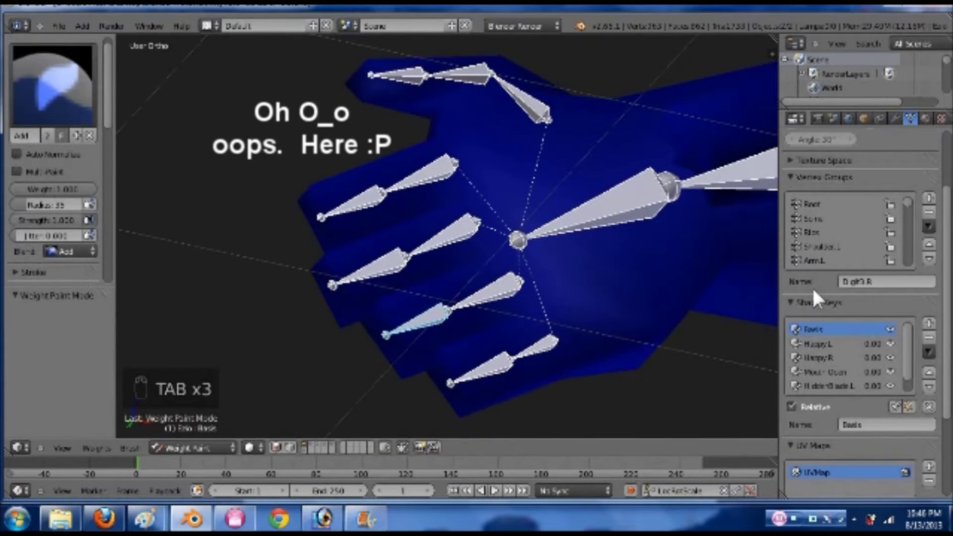
# - Inspect the ForeArm.R group's weight gradient along the right arm and save the file
pyautogui.press('Tab')
pyautogui.press('Tab')
pyautogui.press('Tab')
pyautogui.press('Tab')
pyautogui.press('Tab')
pyautogui.press('Tab')
pyautogui.press('ctrl+s')
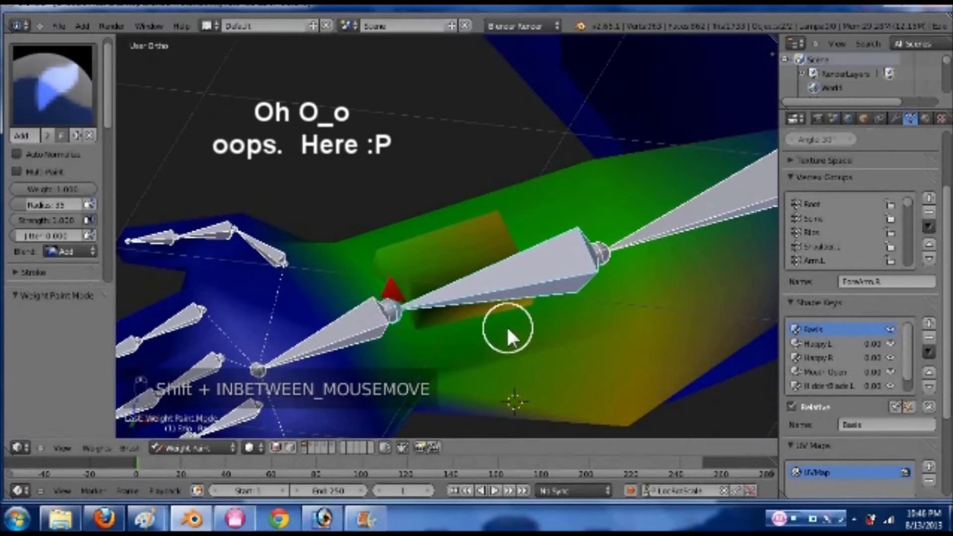
pyautogui.press('Tab')
# - Return to the textured character from the front, test a rotation and clear it back to rest
pyautogui.press('ctrl+l')
pyautogui.press('Tab')
pyautogui.press('KP_1')
pyautogui.press('r')
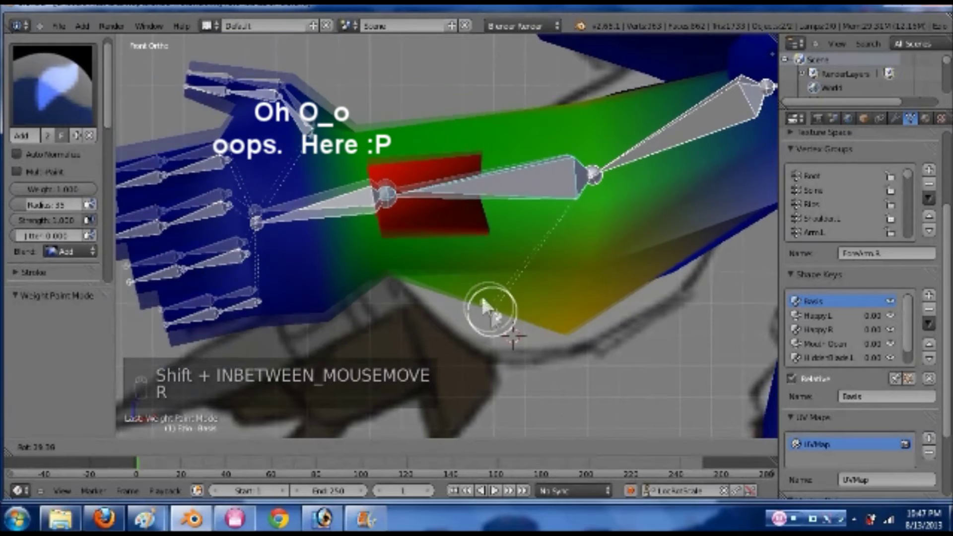
pyautogui.click(557, 272)
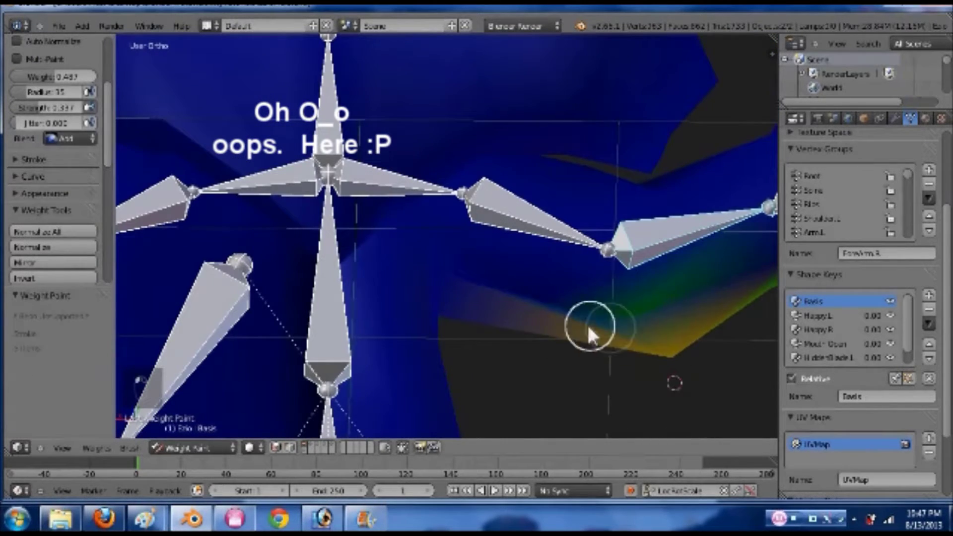
pyautogui.press('KP_1')
pyautogui.press('alt+r')
pyautogui.press('alt+r')
pyautogui.press('ctrl+z')
pyautogui.press('Tab')
pyautogui.press('Tab')
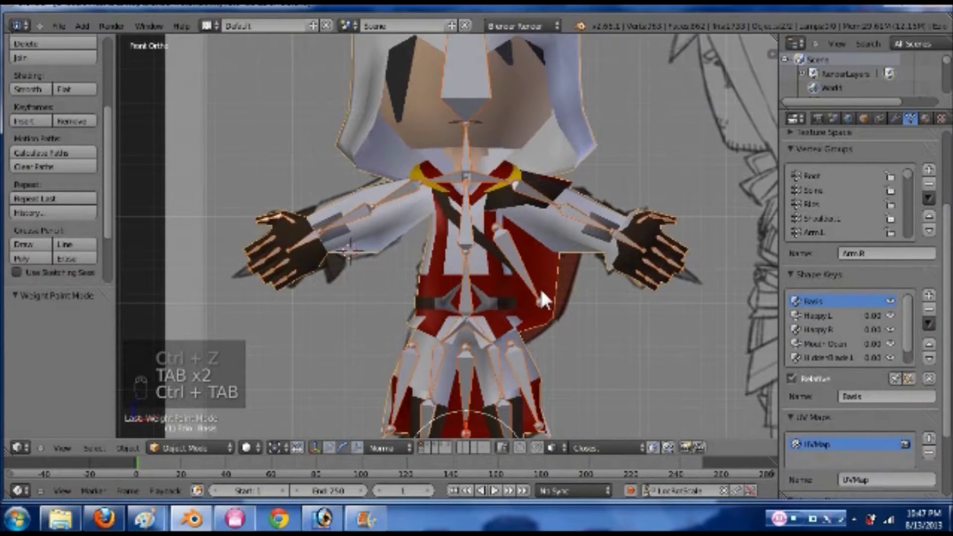
# - Save, select the Shoulder vertex group's vertices and show its weights in Weight Paint
pyautogui.press('ctrl+s')
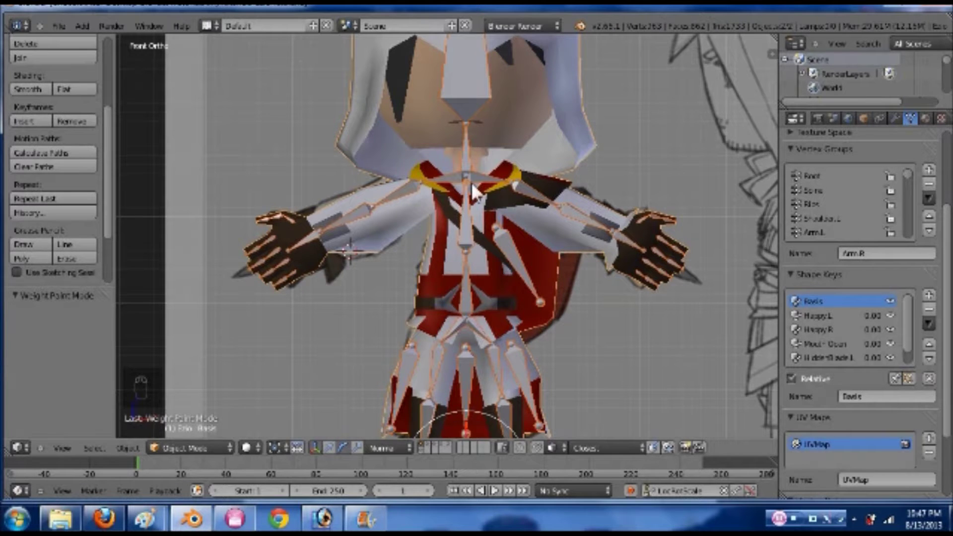
pyautogui.press('Tab')
pyautogui.press('Tab')
pyautogui.press('ctrl+Tab')
pyautogui.moveTo(455, 188); pyautogui.dragTo(544, 282)
pyautogui.click(543, 283)
# - Trial-rotate the shoulder area, undo it, return to Edit Mode with Shoulder at 1.000 and save
pyautogui.press('r')
pyautogui.moveTo(525, 182); pyautogui.dragTo(528, 256)
pyautogui.press('ctrl+z')
pyautogui.moveTo(579, 217); pyautogui.dragTo(564, 163)
pyautogui.press('r')
pyautogui.press('ctrl+z')
pyautogui.press('Tab')
pyautogui.press('ctrl+s')
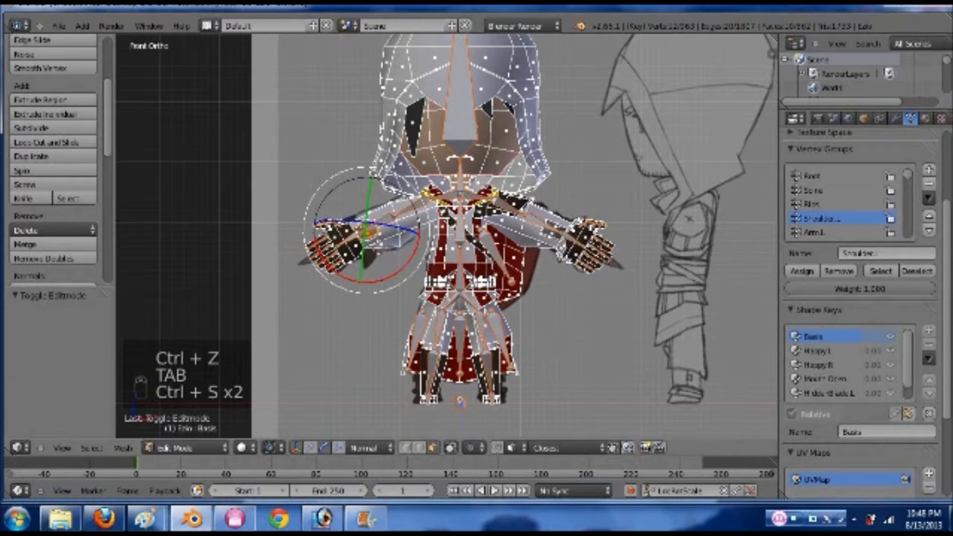
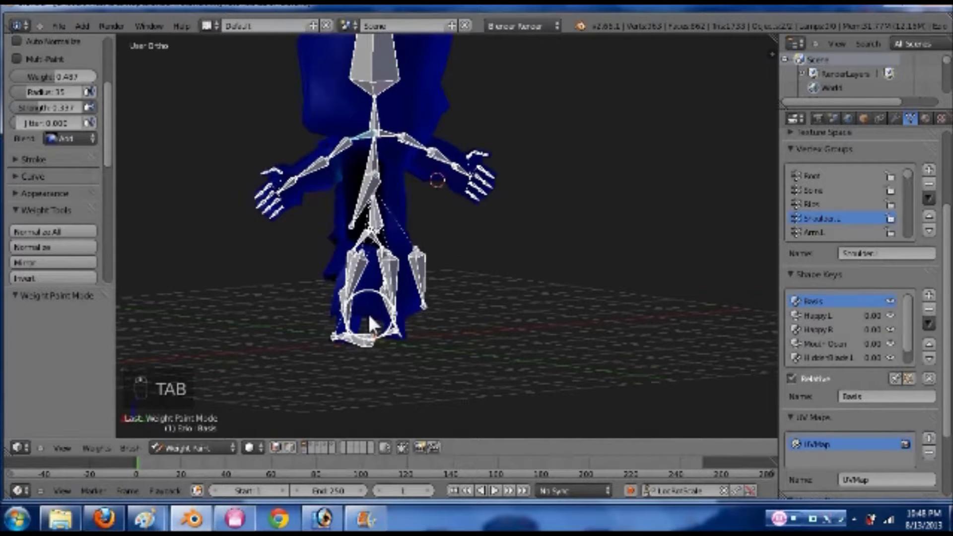
# - Leave weight painting, orbit around the textured character, save, and face it from the front
pyautogui.press('KP_1')
pyautogui.press('ctrl+Tab')
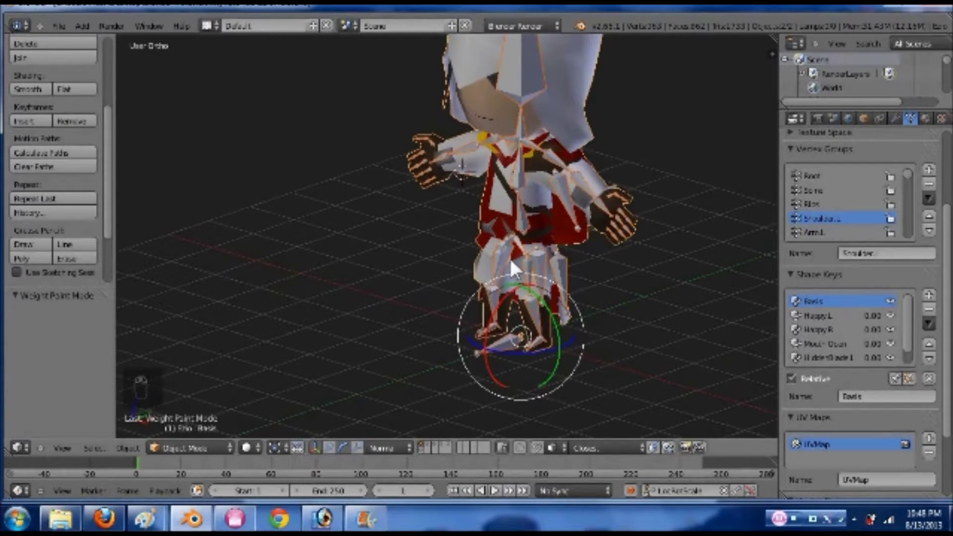
pyautogui.moveTo(478, 264); pyautogui.dragTo(467, 259)
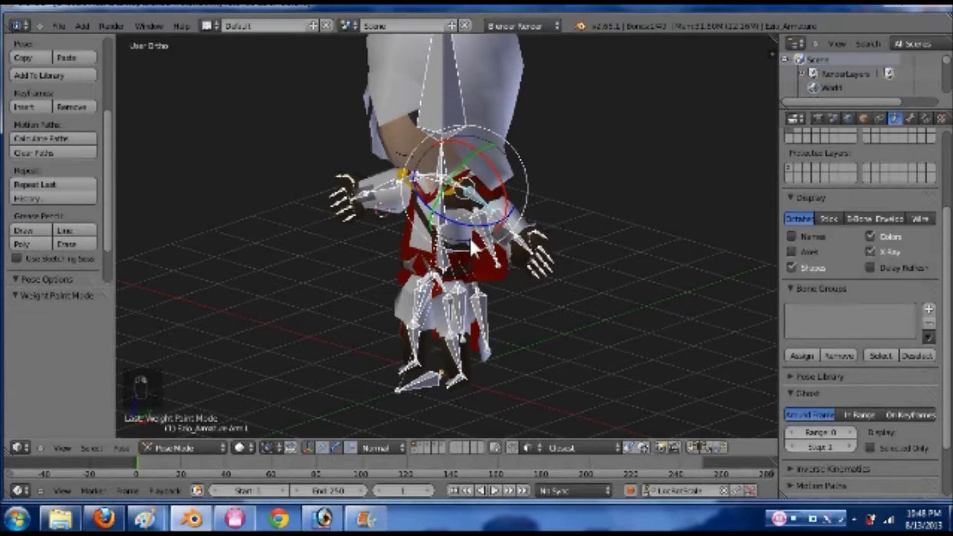
pyautogui.middleClick(535, 306)
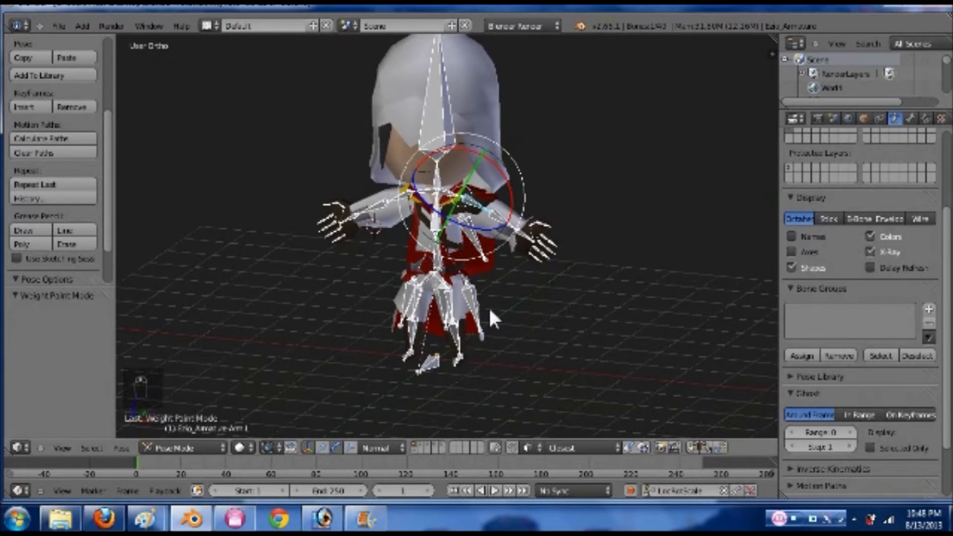
pyautogui.press('ctrl+s')
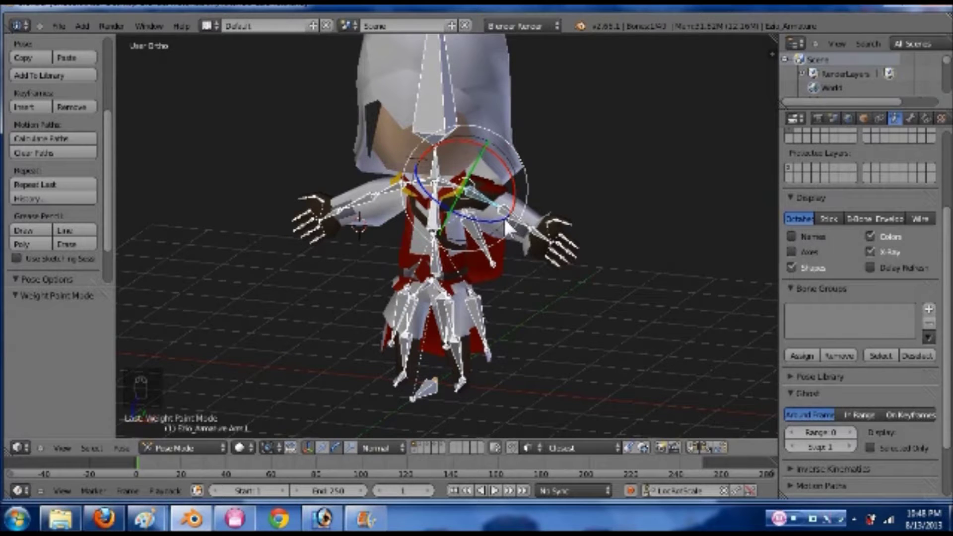
pyautogui.moveTo(509, 242); pyautogui.dragTo(393, 232)
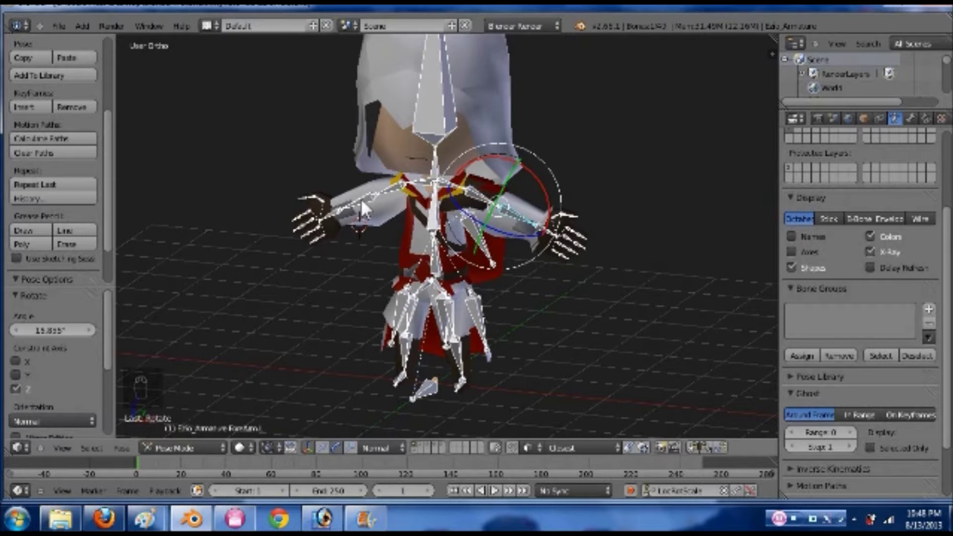
pyautogui.middleClick(418, 204)
pyautogui.moveTo(419, 207); pyautogui.dragTo(478, 197)
pyautogui.press('KP_1')
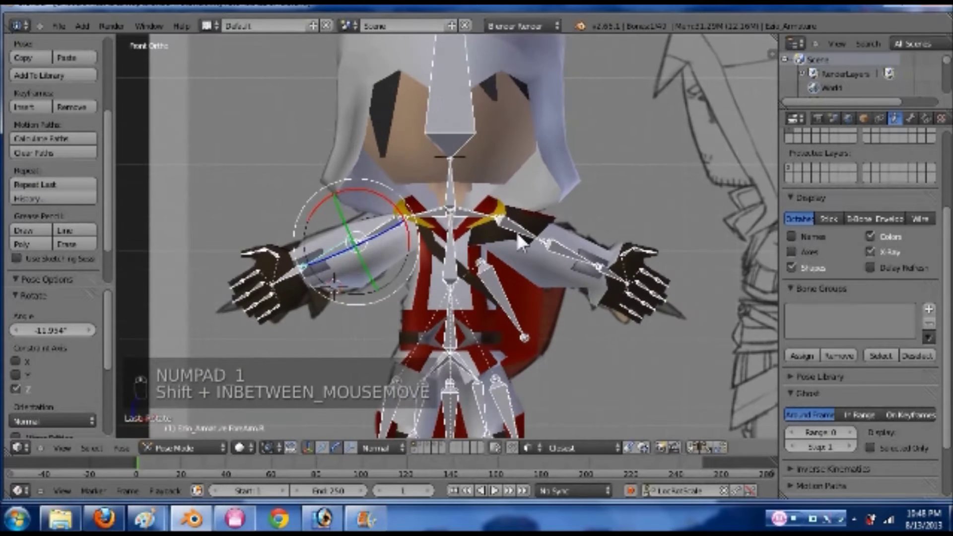
# - Test-rotate the head bone, cancel the rotation and show the Head group's weights on the hood
pyautogui.press('r')
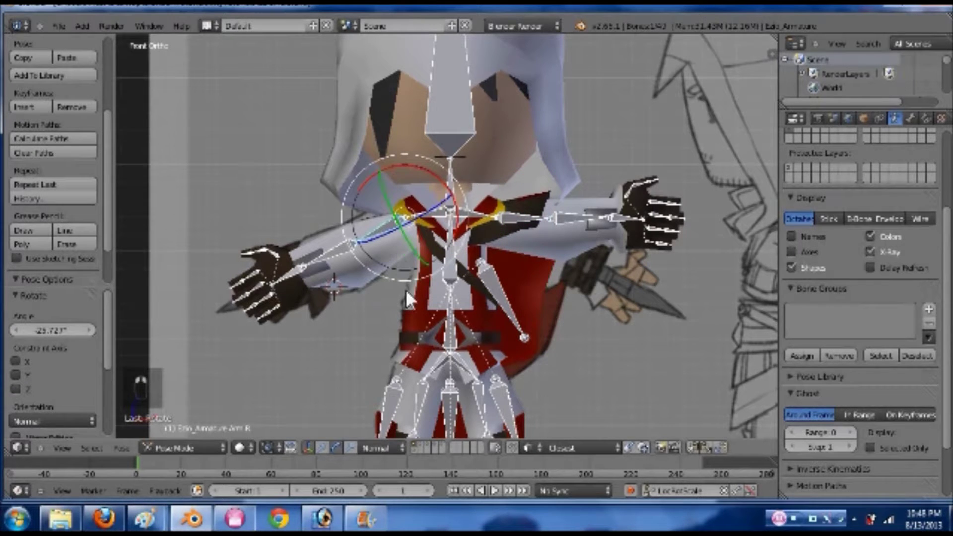
pyautogui.press('r')
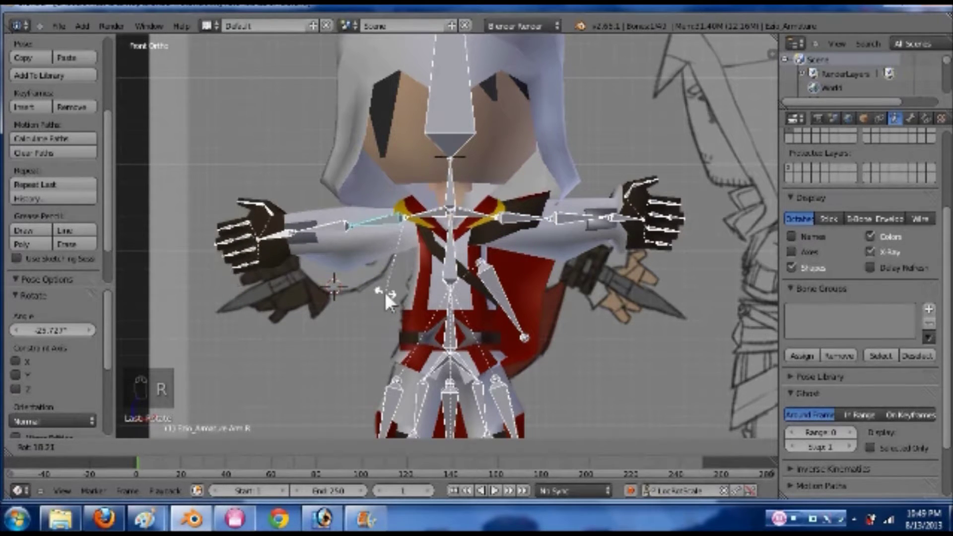
pyautogui.click(471, 123)
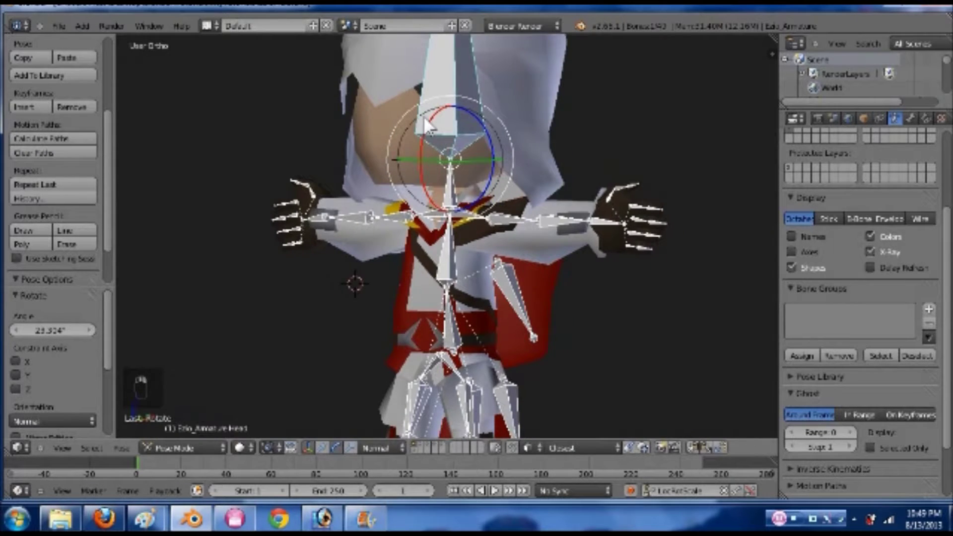
pyautogui.moveTo(418, 135); pyautogui.dragTo(415, 148)
pyautogui.moveTo(375, 255); pyautogui.dragTo(364, 236)
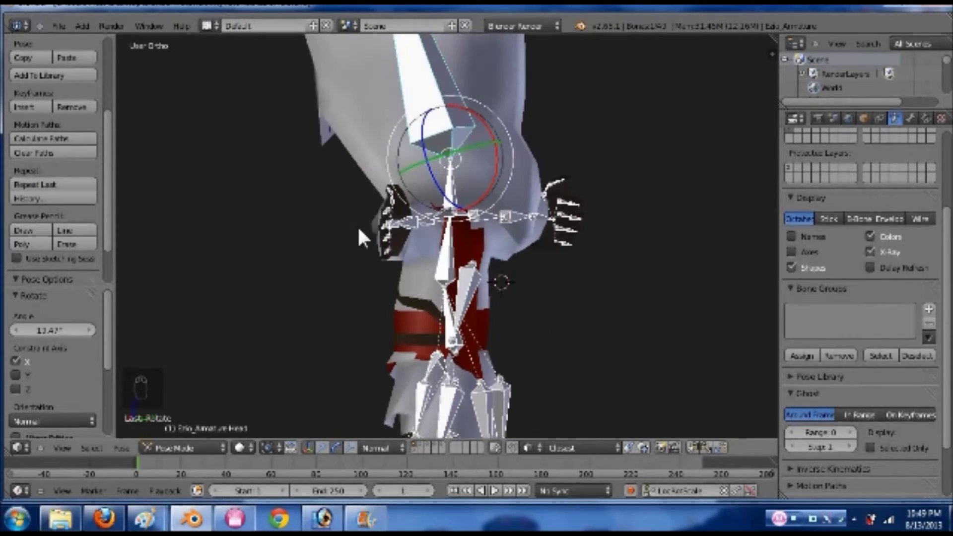
pyautogui.moveTo(550, 220); pyautogui.dragTo(565, 262)
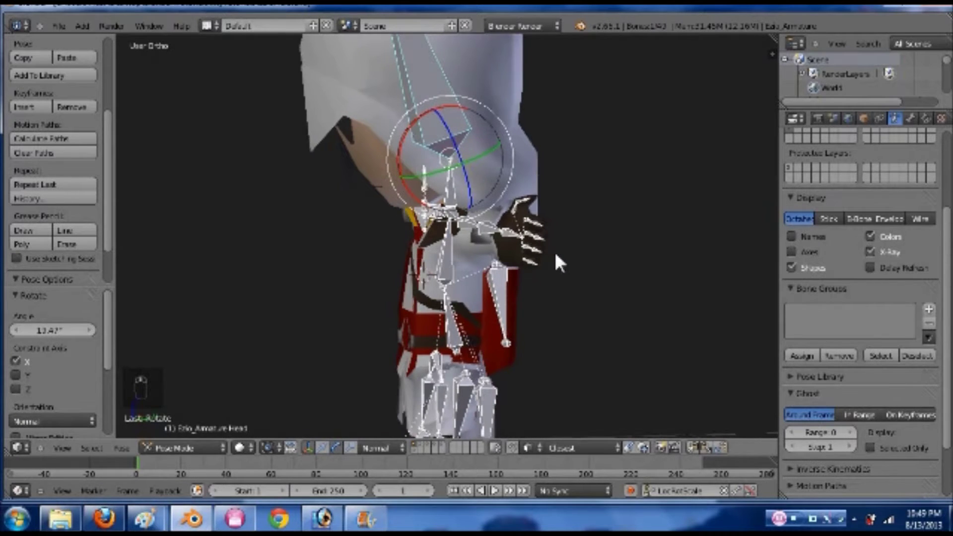
pyautogui.rightClick(528, 148)
pyautogui.press('ctrl+Tab')
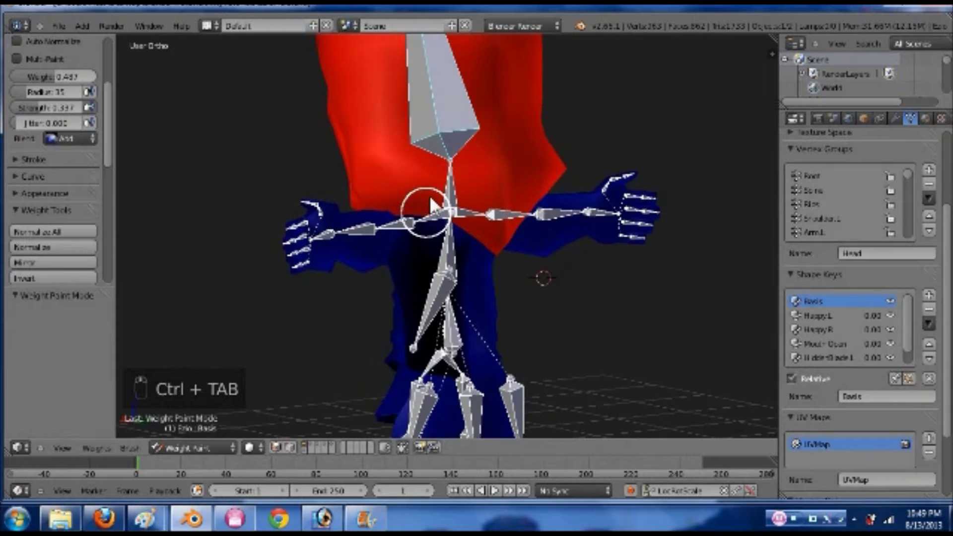
# - Assign the lower hood vertices a Head weight of about 0.22, verify the colours, then return to the shaded front view
pyautogui.press('Tab')
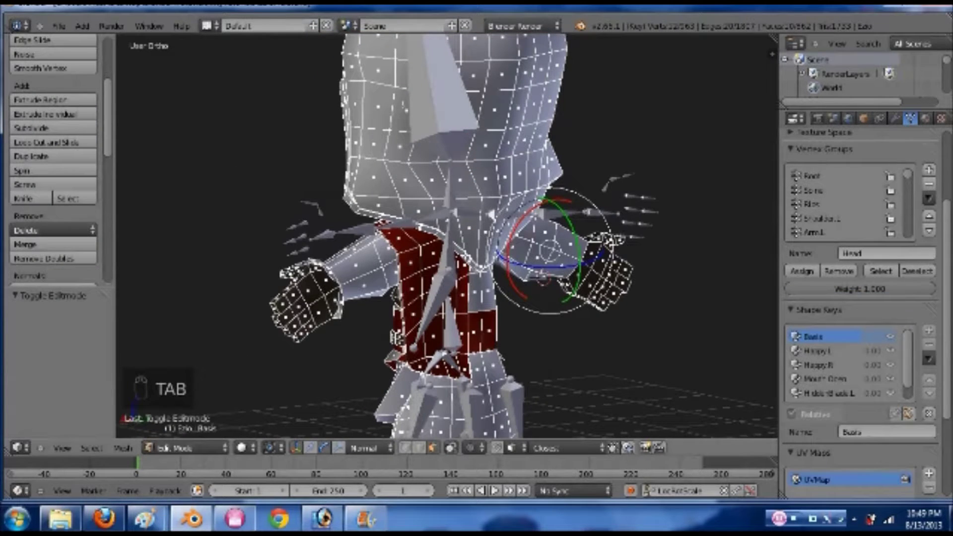
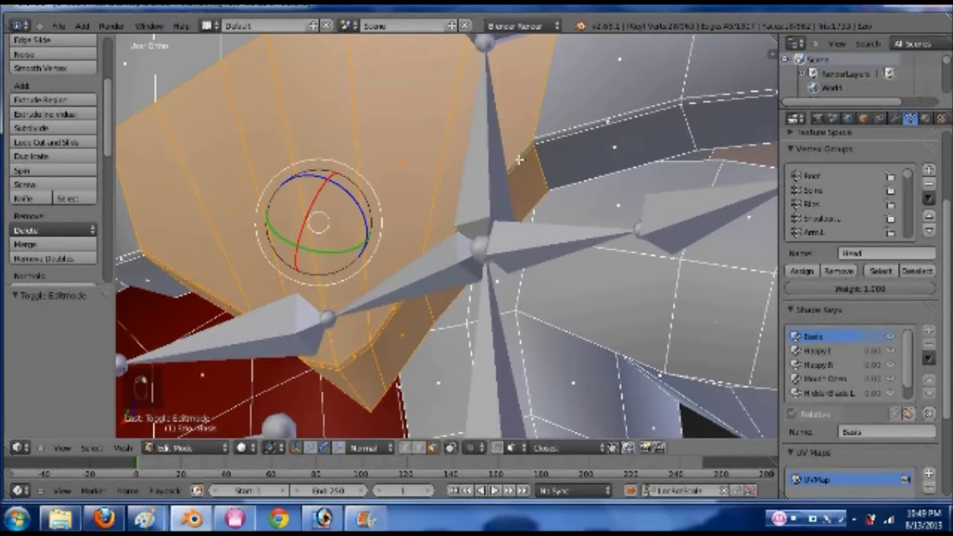
pyautogui.middleClick(335, 299)
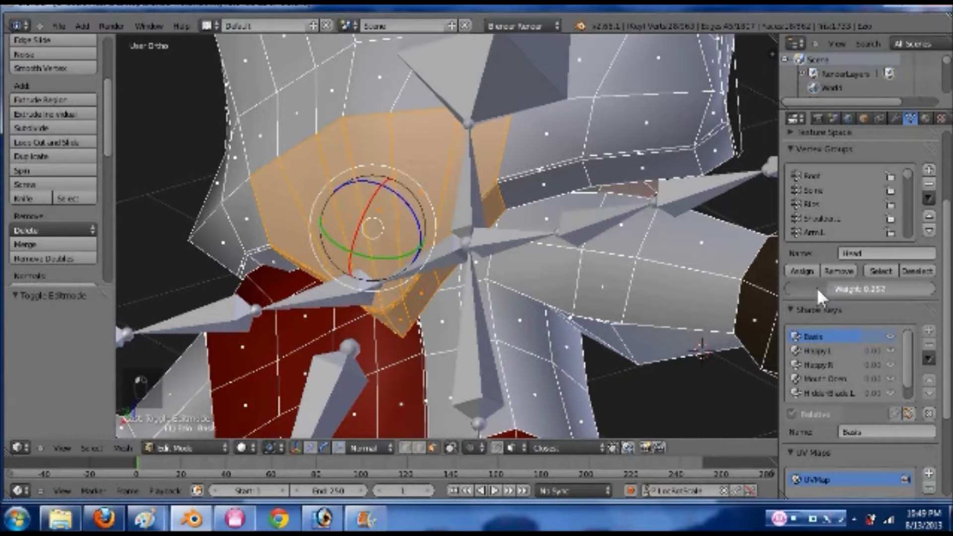
pyautogui.press('Tab')
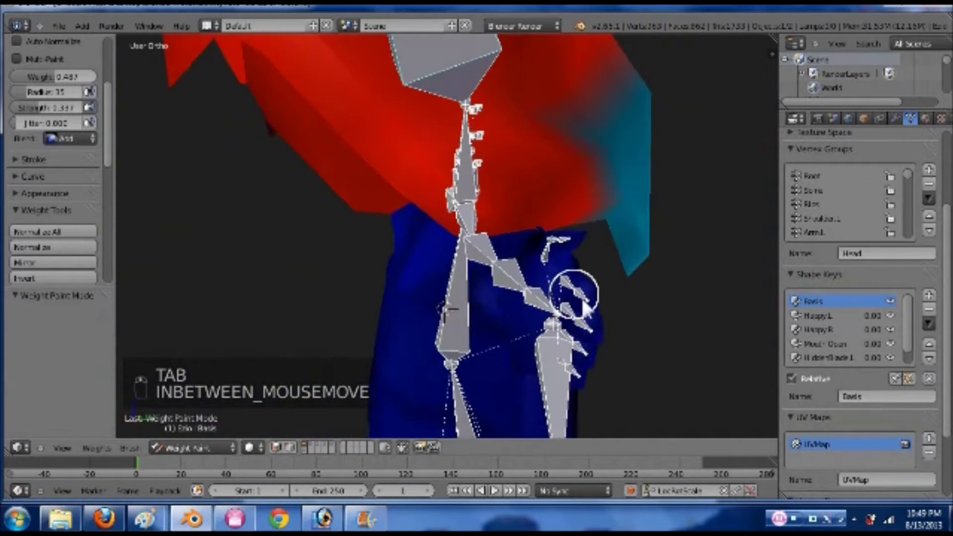
pyautogui.press('Tab')
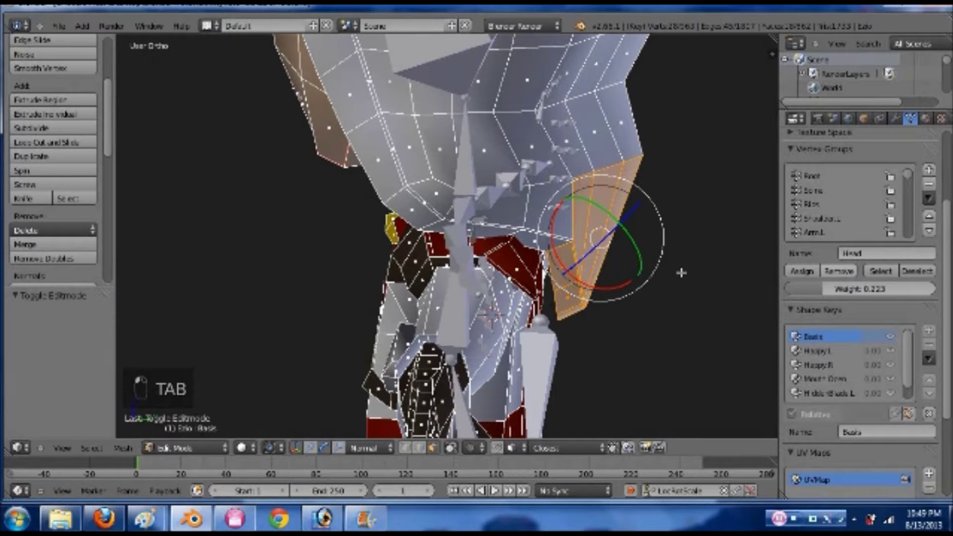
pyautogui.press('Tab')
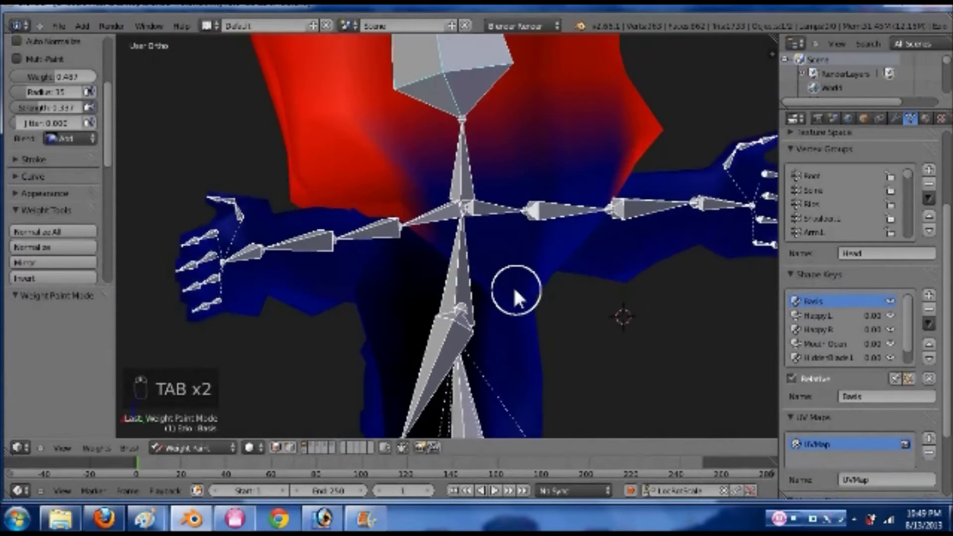
pyautogui.press('ctrl+Tab')
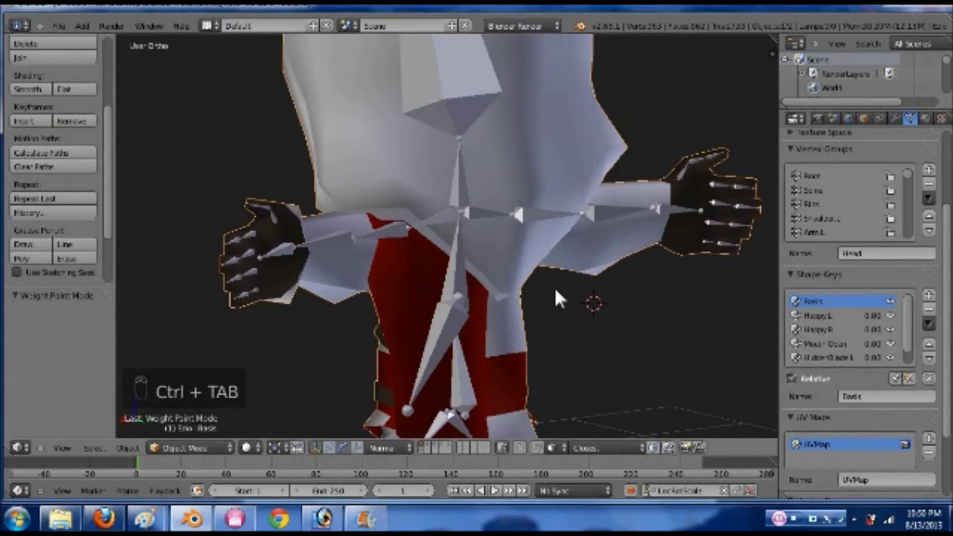
pyautogui.press('ctrl+s')
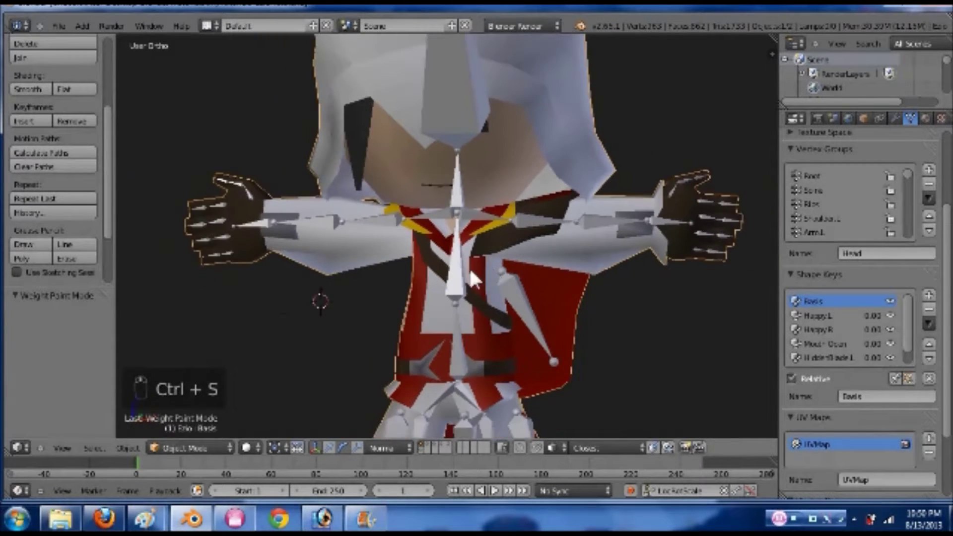
pyautogui.middleClick(411, 319)
pyautogui.middleClick(411, 280)
pyautogui.moveTo(410, 283); pyautogui.dragTo(525, 351)
pyautogui.middleClick(530, 356)
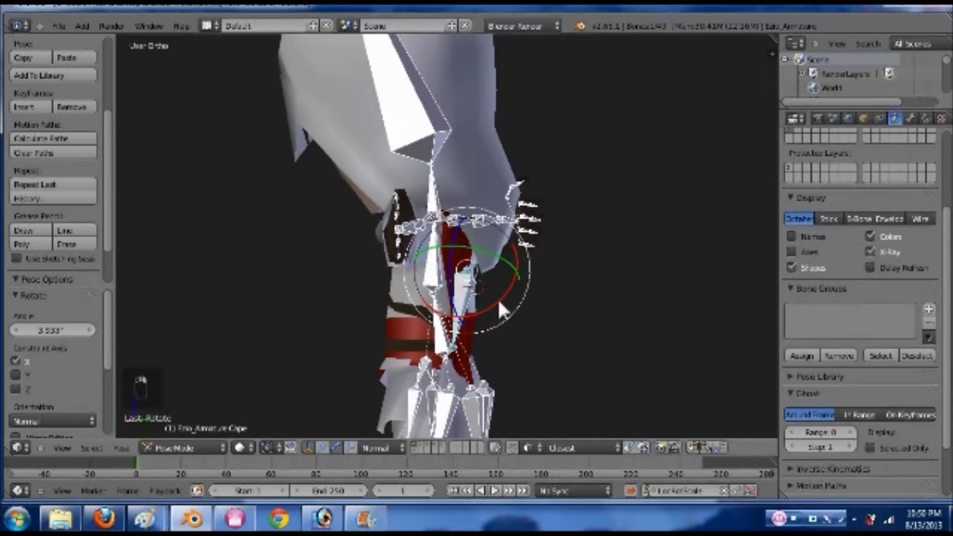
pyautogui.moveTo(517, 309); pyautogui.dragTo(518, 308)
pyautogui.click(518, 308)
pyautogui.moveTo(570, 339); pyautogui.dragTo(497, 298)
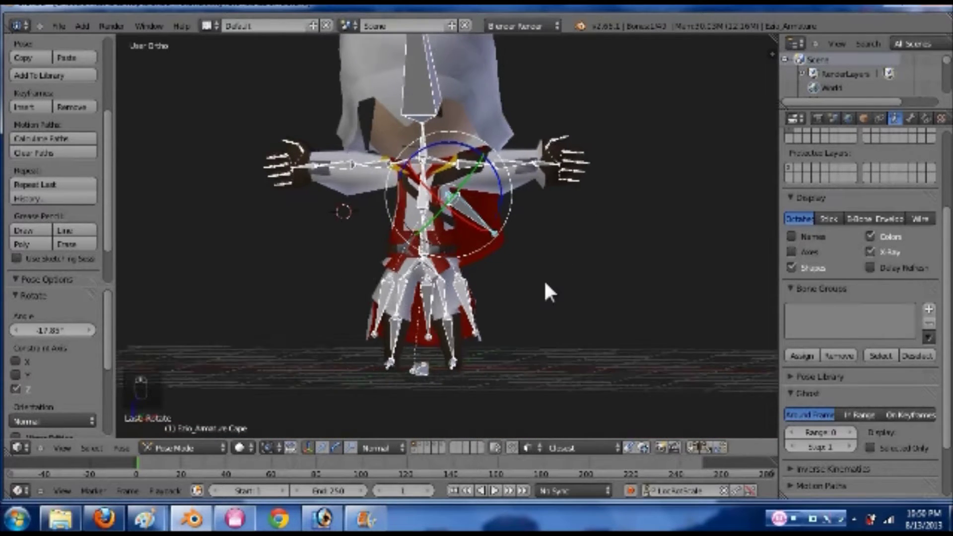
pyautogui.moveTo(415, 283); pyautogui.dragTo(437, 311)
pyautogui.moveTo(437, 310); pyautogui.dragTo(438, 280)
pyautogui.moveTo(437, 280); pyautogui.dragTo(462, 279)
pyautogui.middleClick(462, 279)
pyautogui.moveTo(462, 283); pyautogui.dragTo(493, 384)
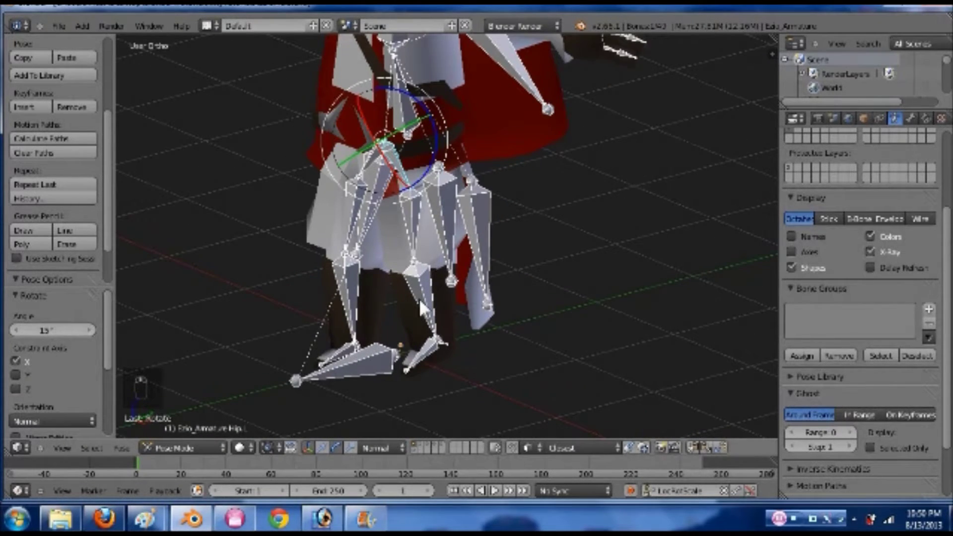
pyautogui.moveTo(430, 321); pyautogui.dragTo(535, 330)
pyautogui.middleClick(534, 330)
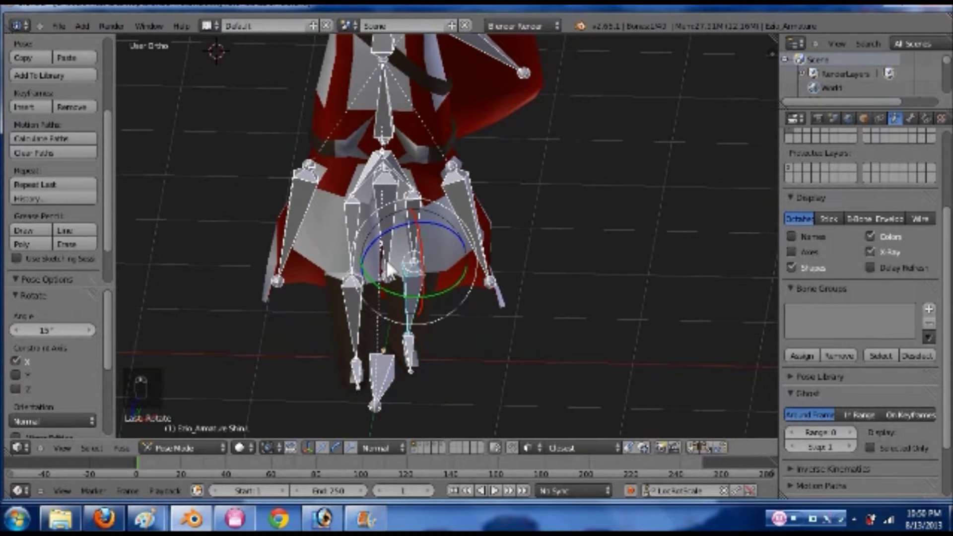
pyautogui.moveTo(365, 245); pyautogui.dragTo(323, 160)
pyautogui.moveTo(323, 160); pyautogui.dragTo(387, 169)
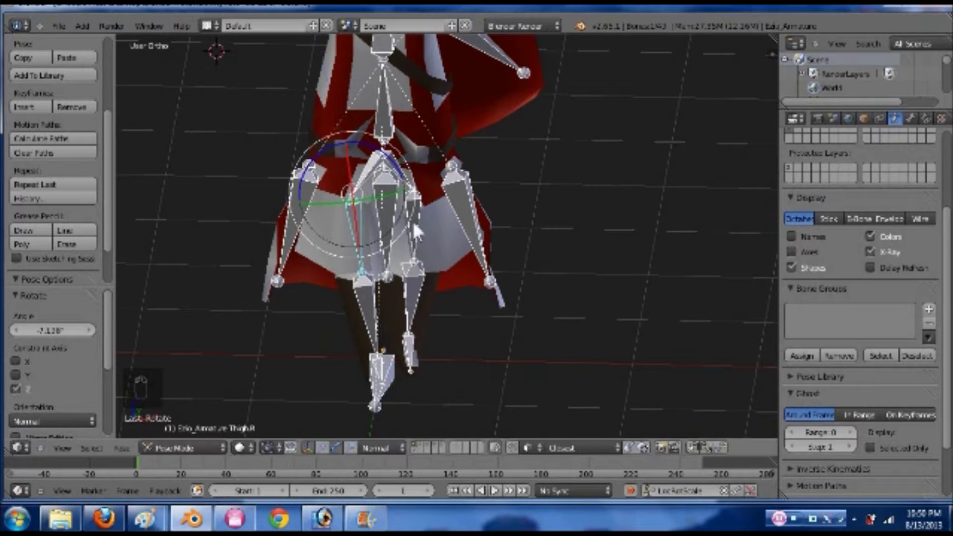
pyautogui.click(387, 168)
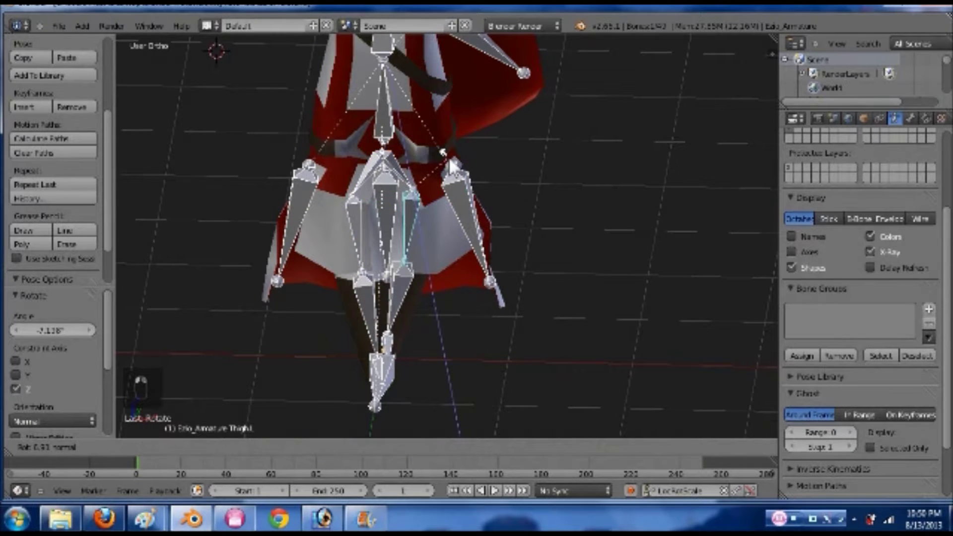
pyautogui.click(388, 168)
pyautogui.moveTo(468, 293); pyautogui.dragTo(466, 245)
pyautogui.moveTo(466, 244); pyautogui.dragTo(497, 171)
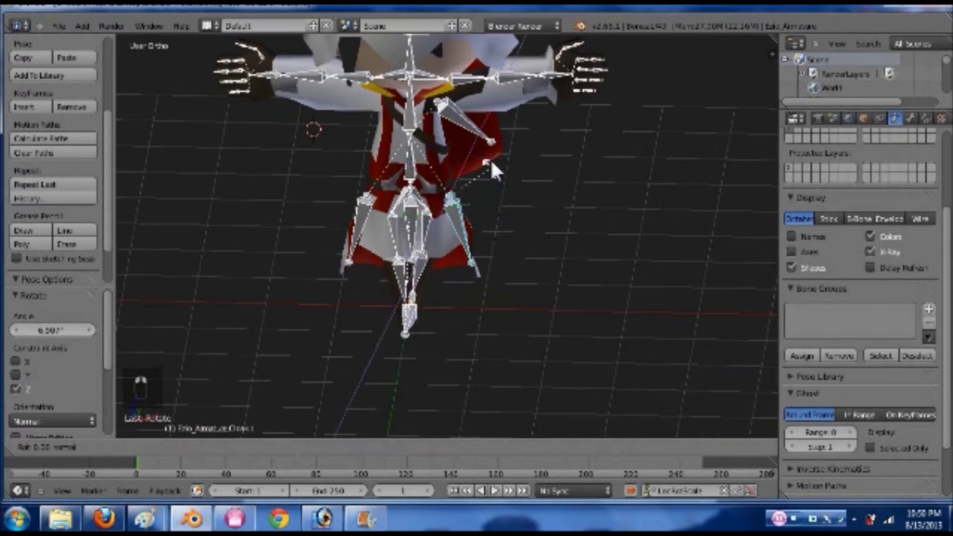
pyautogui.moveTo(500, 164); pyautogui.dragTo(389, 204)
pyautogui.rightClick(389, 204)
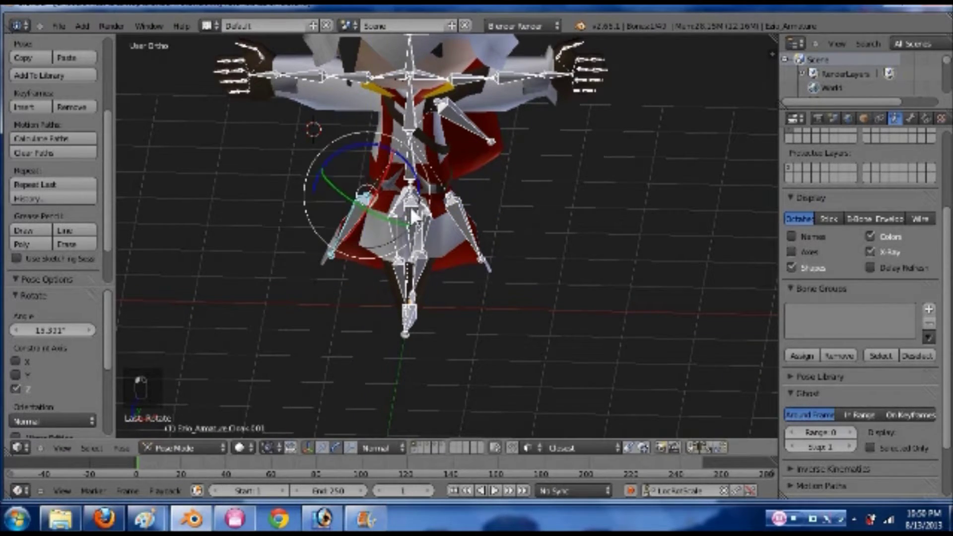
pyautogui.moveTo(367, 303); pyautogui.dragTo(383, 167)
pyautogui.moveTo(383, 167); pyautogui.dragTo(360, 195)
pyautogui.moveTo(359, 194); pyautogui.dragTo(563, 181)
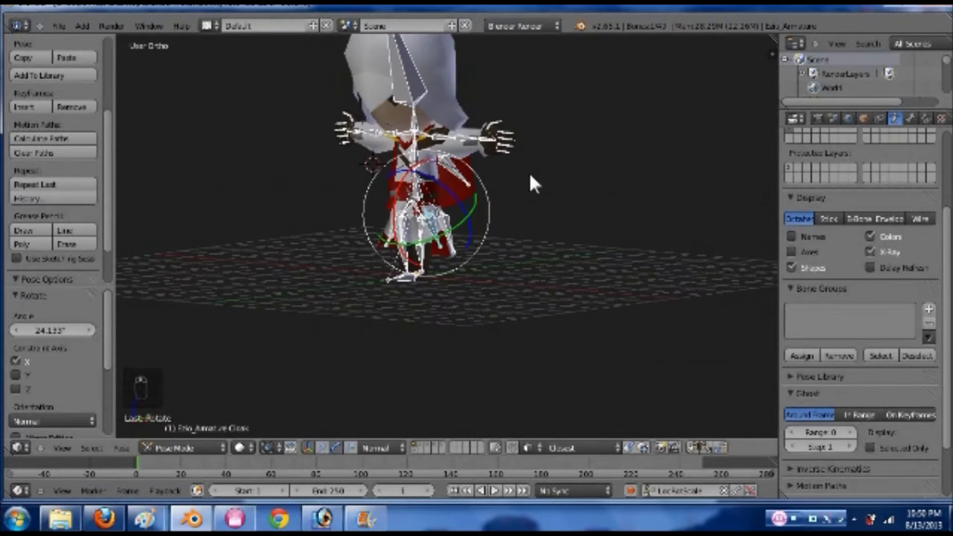
pyautogui.press('Tab')
pyautogui.press('Tab')
pyautogui.moveTo(469, 105); pyautogui.dragTo(531, 218)
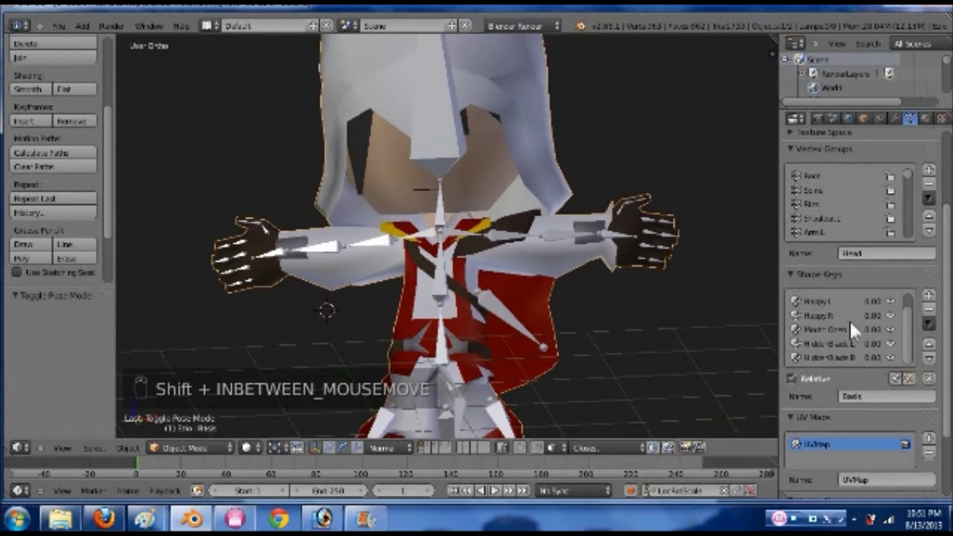
pyautogui.moveTo(846, 349); pyautogui.dragTo(846, 365)
pyautogui.moveTo(862, 422); pyautogui.dragTo(681, 339)
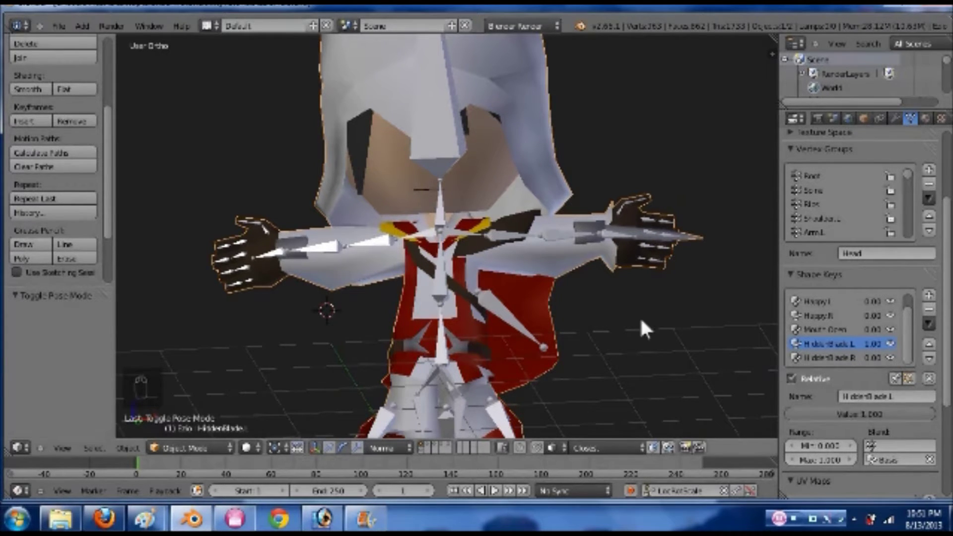
pyautogui.press('Tab')
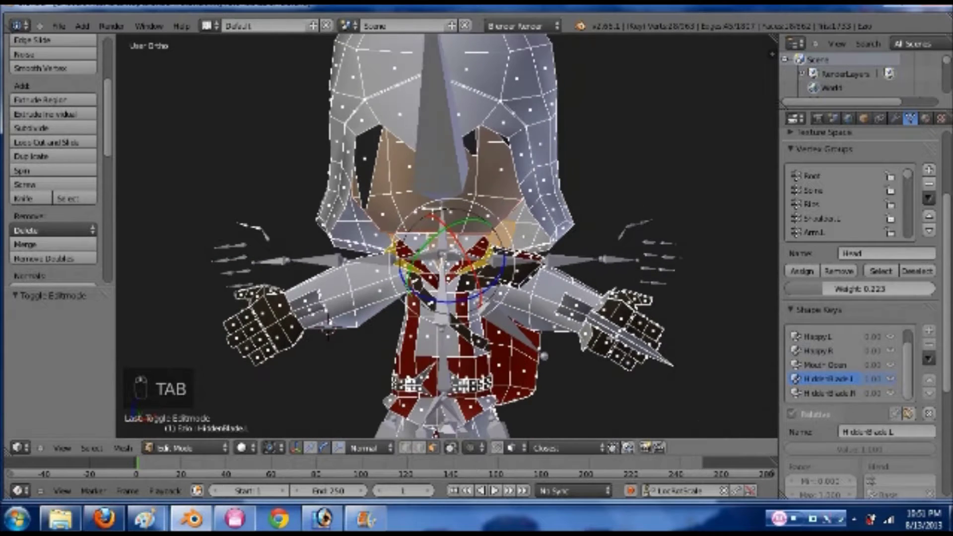
pyautogui.press('a')
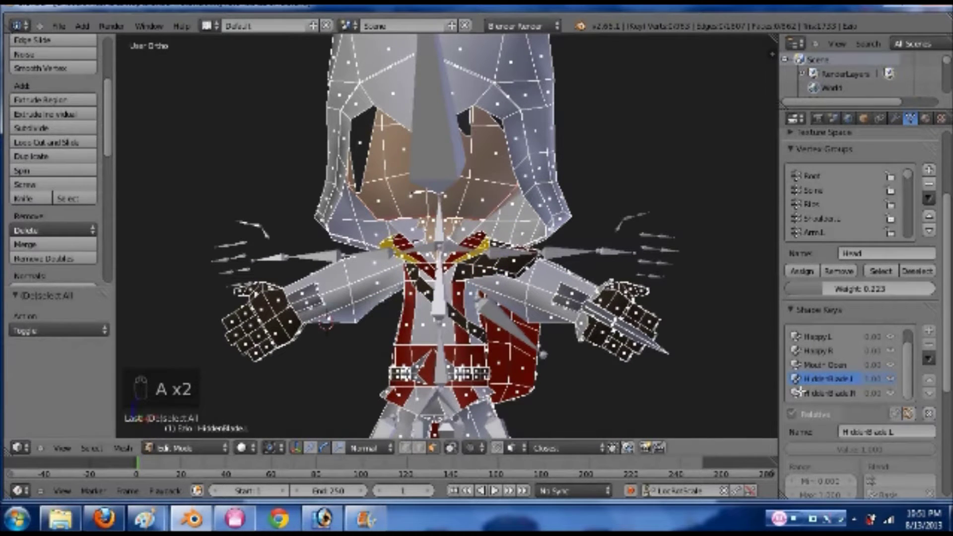
pyautogui.press('z')
pyautogui.press('z')
pyautogui.press('Tab')
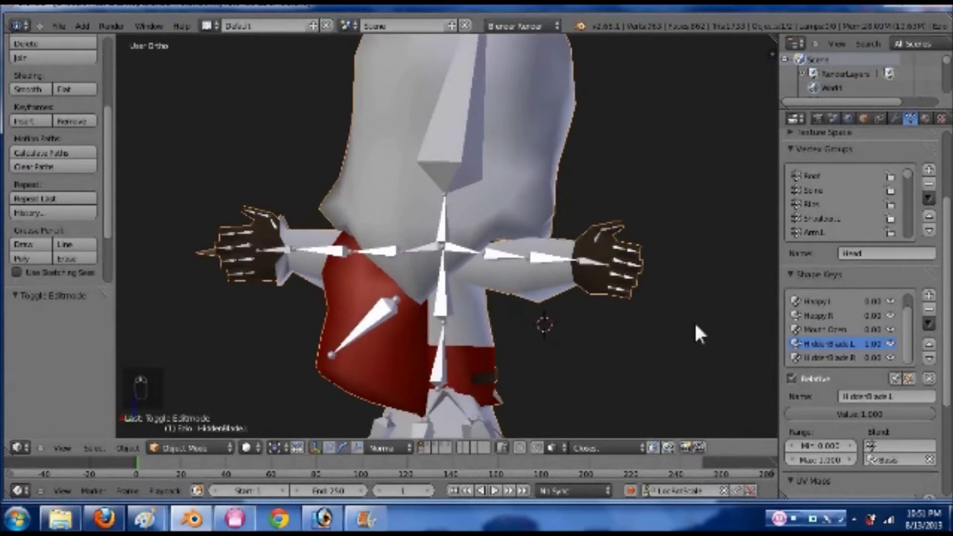
pyautogui.moveTo(806, 422); pyautogui.dragTo(515, 316)
pyautogui.middleClick(270, 318)
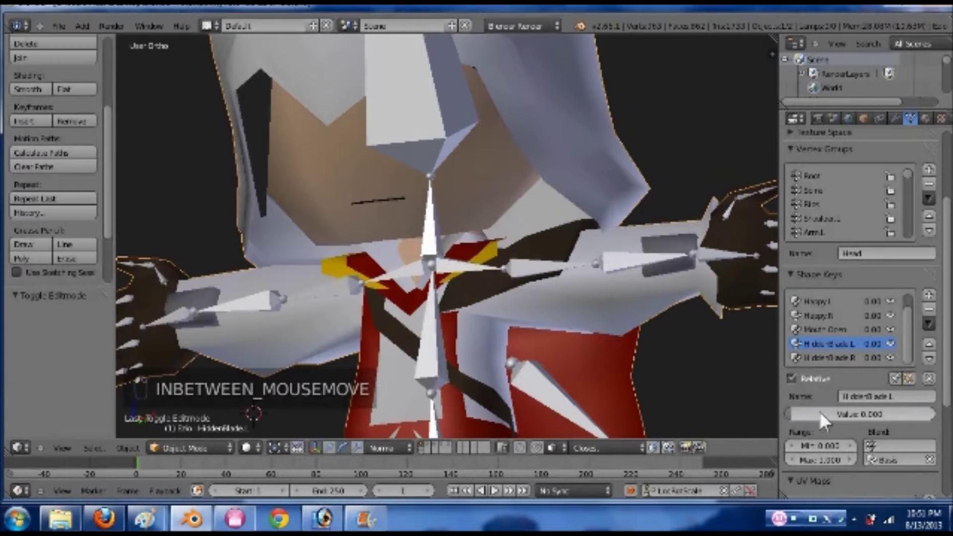
# - Set the left hidden-blade shape key to 1.00, glance at the Specials menu in Edit Mode and return to Object Mode
pyautogui.press('Tab')
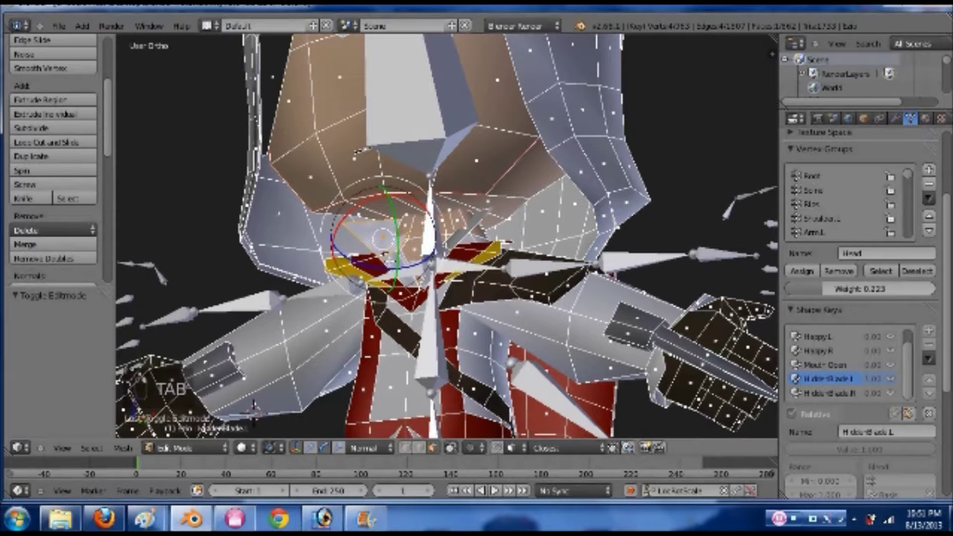
pyautogui.press('Tab')
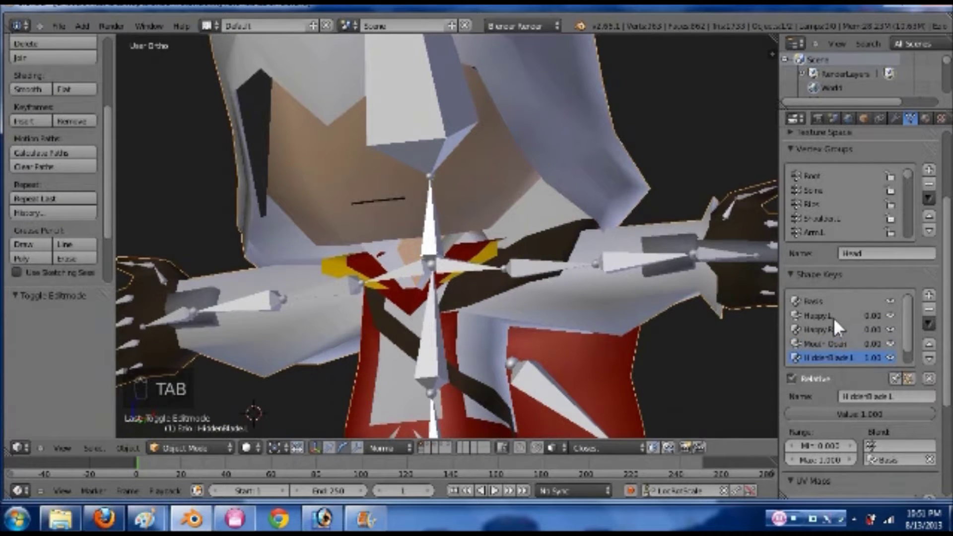
pyautogui.press('Tab')
pyautogui.press('ctrl+s')
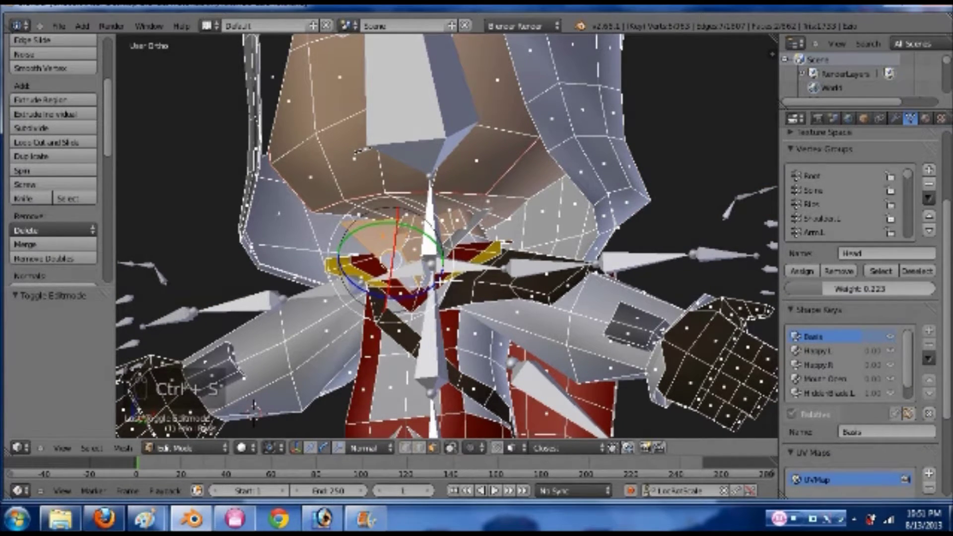
pyautogui.press('w')
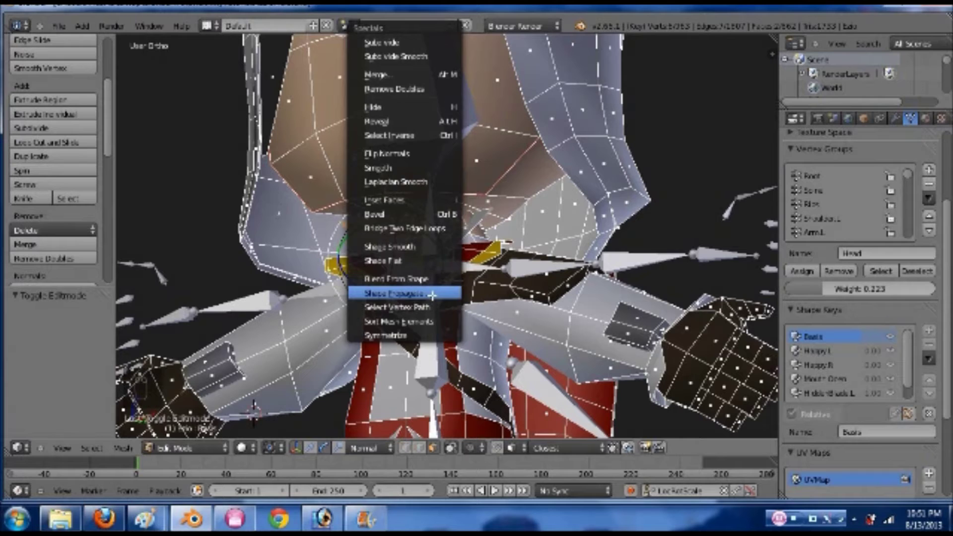
pyautogui.press('Tab')
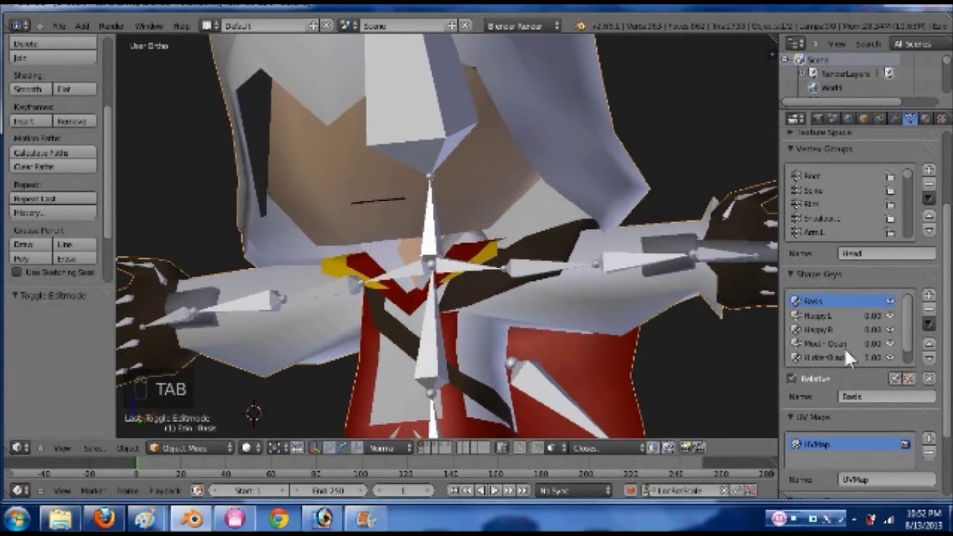
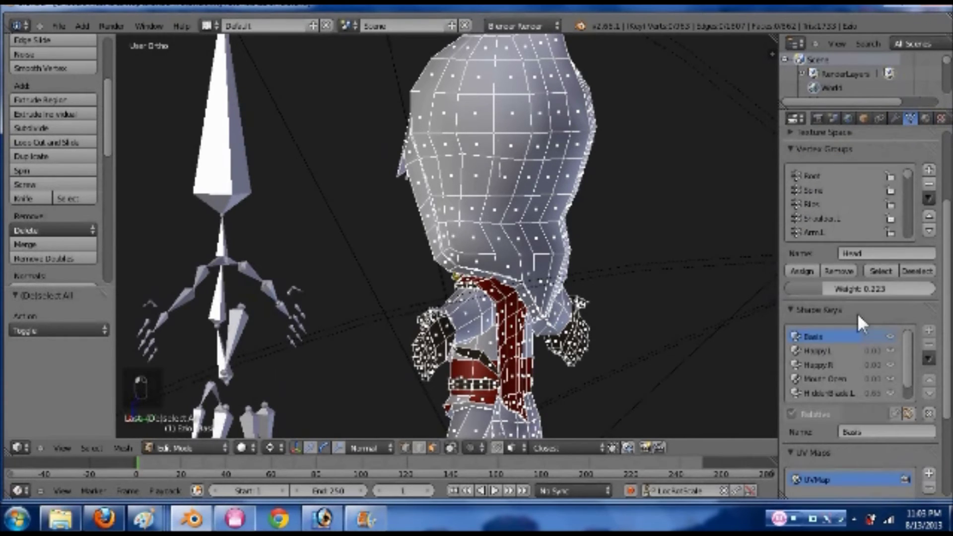
# - View the head from behind, clear the selection and circle-select the neck vertices
pyautogui.middleClick(551, 326)
pyautogui.press('ctrl+KP_1')
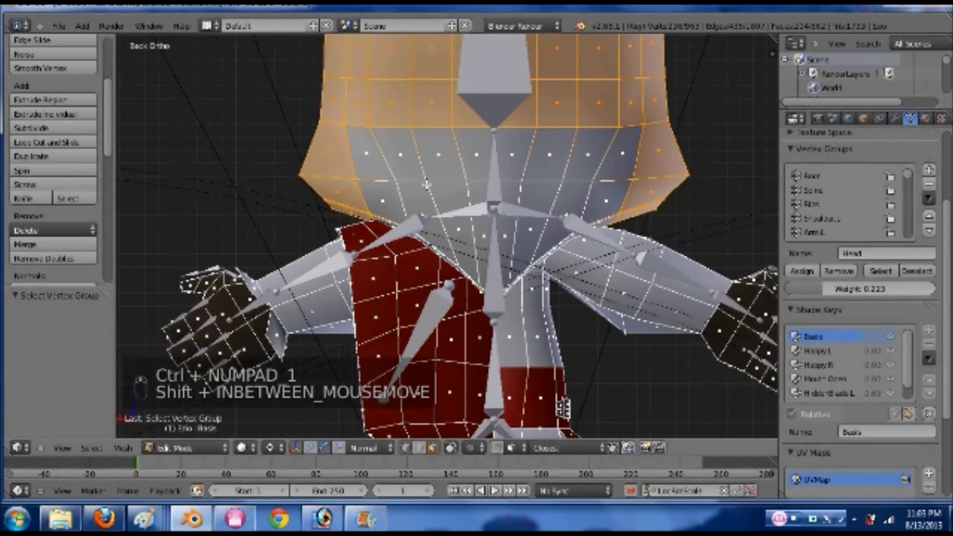
pyautogui.press('d')
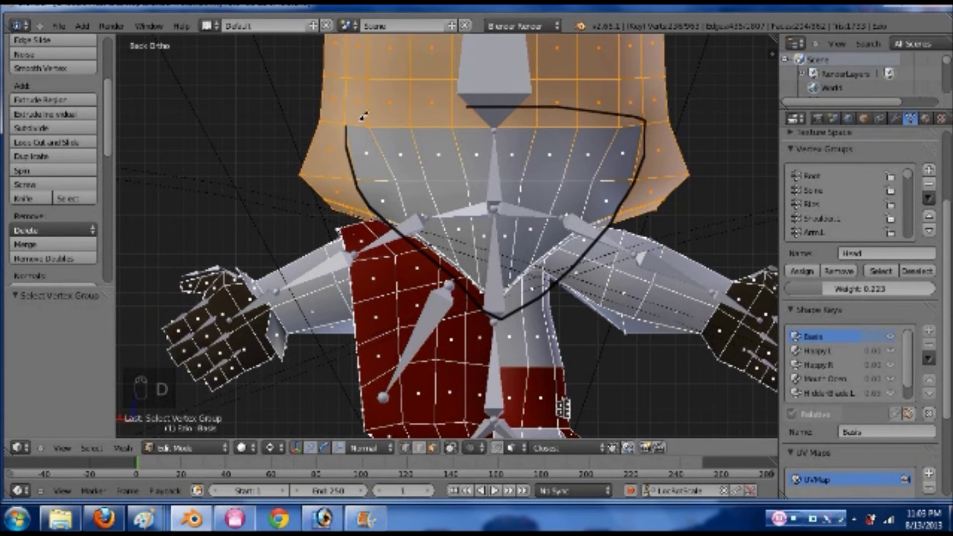
pyautogui.press('a')
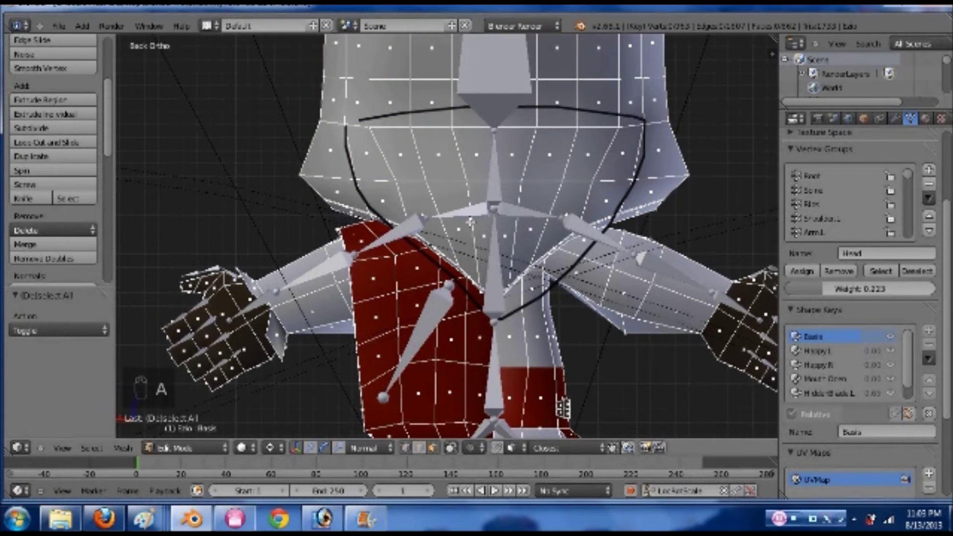
pyautogui.press('c')
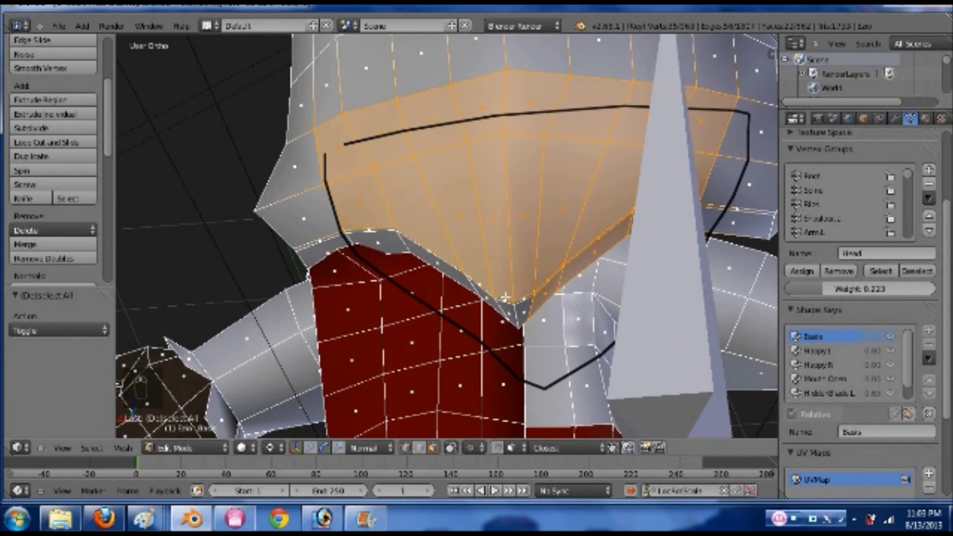
pyautogui.press('c')
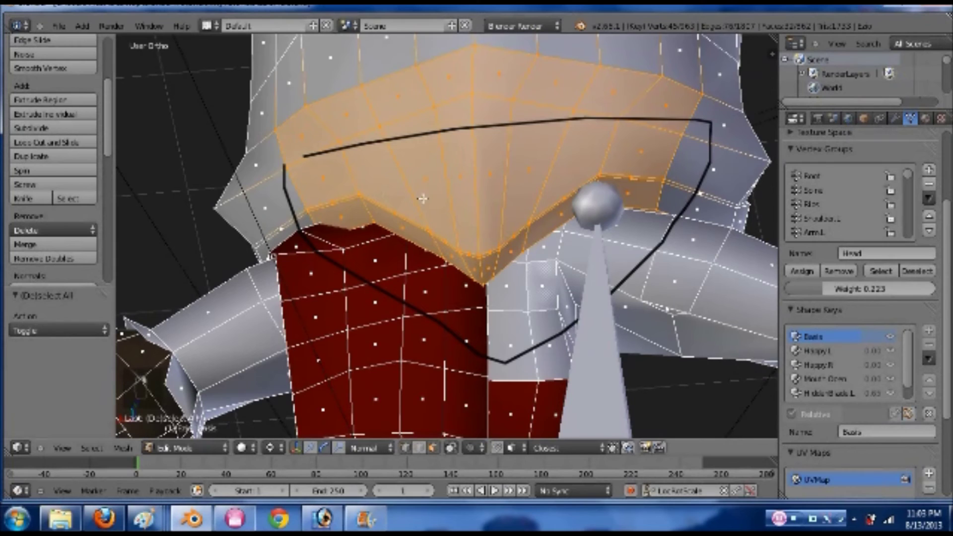
# - Catch the hidden neck vertices in wireframe and assign them to the Head group at weight 0.010
pyautogui.press('z')
pyautogui.press('KP_1')
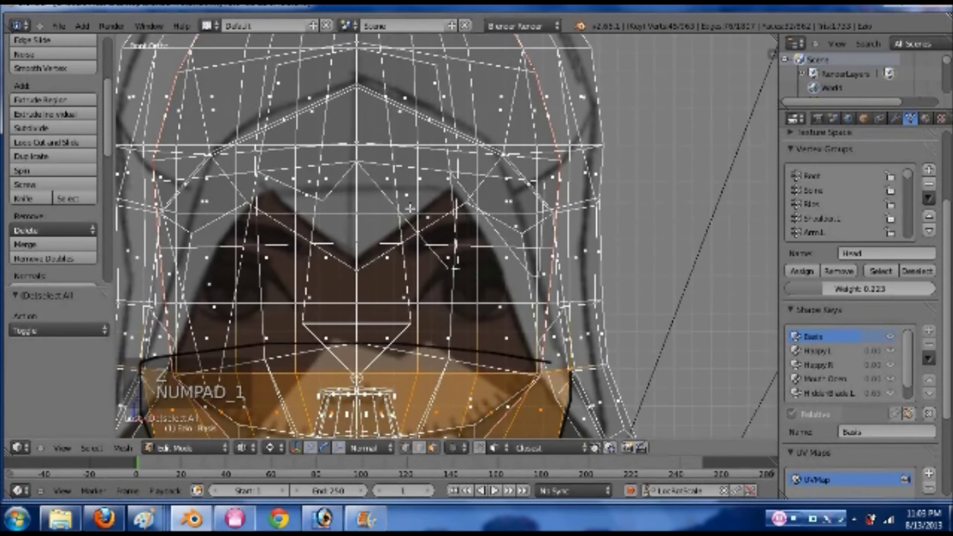
pyautogui.press('z')
pyautogui.press('ctrl+KP_1')
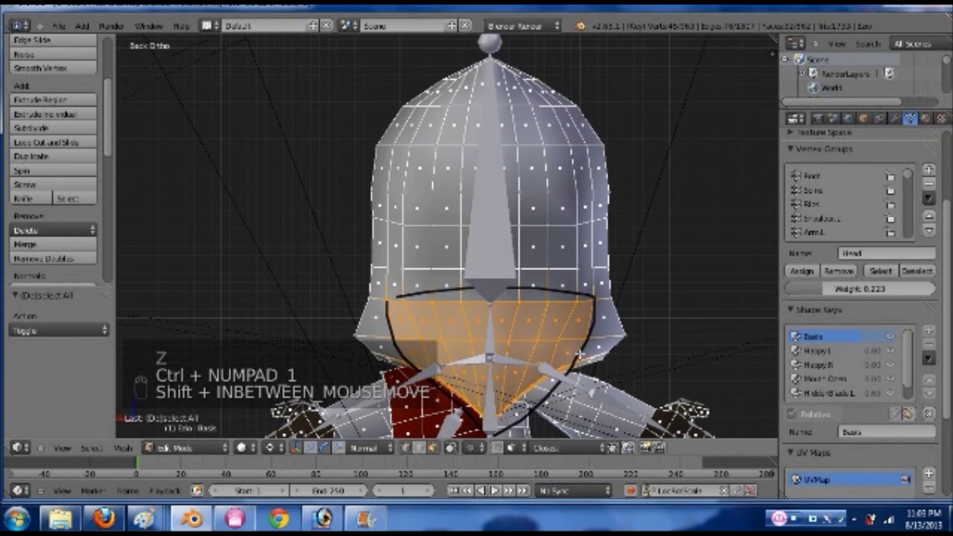
pyautogui.press('n')
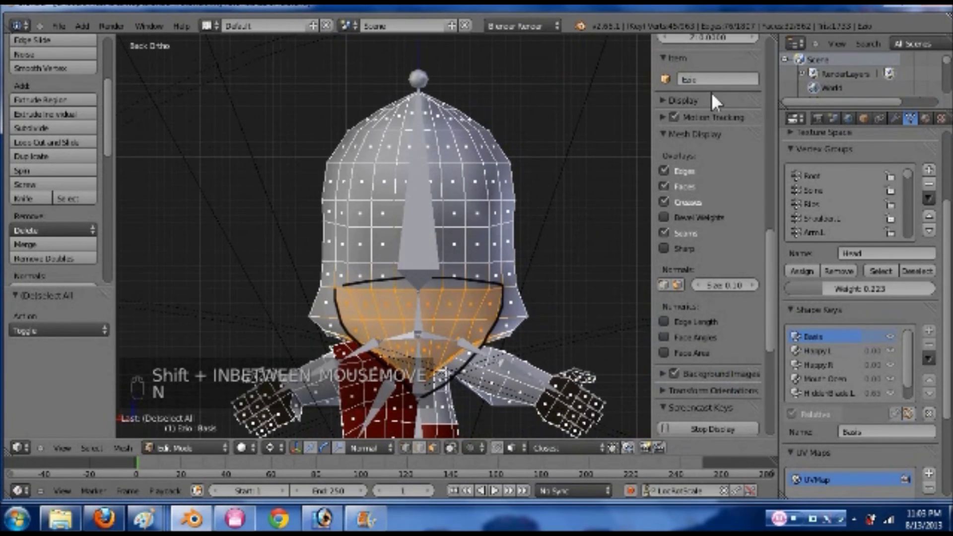
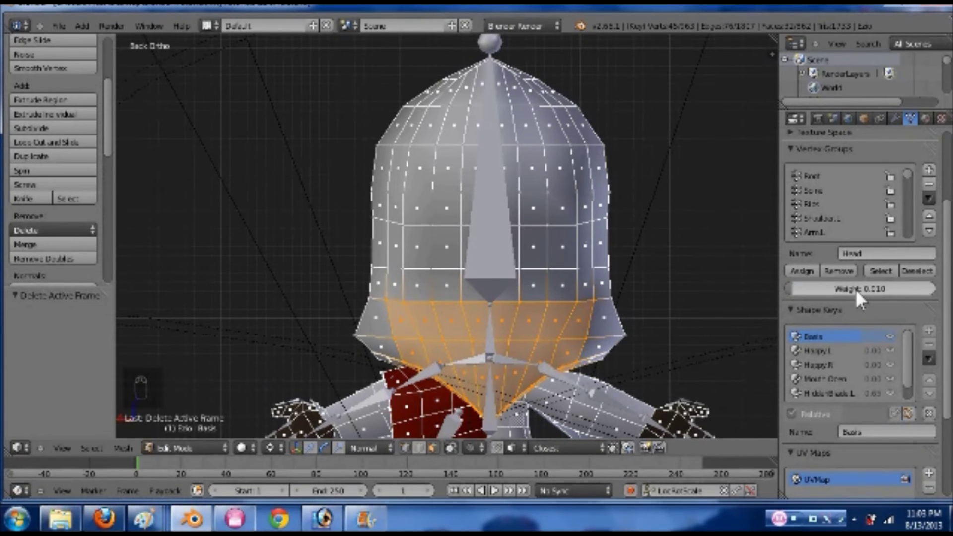
pyautogui.click(811, 277)
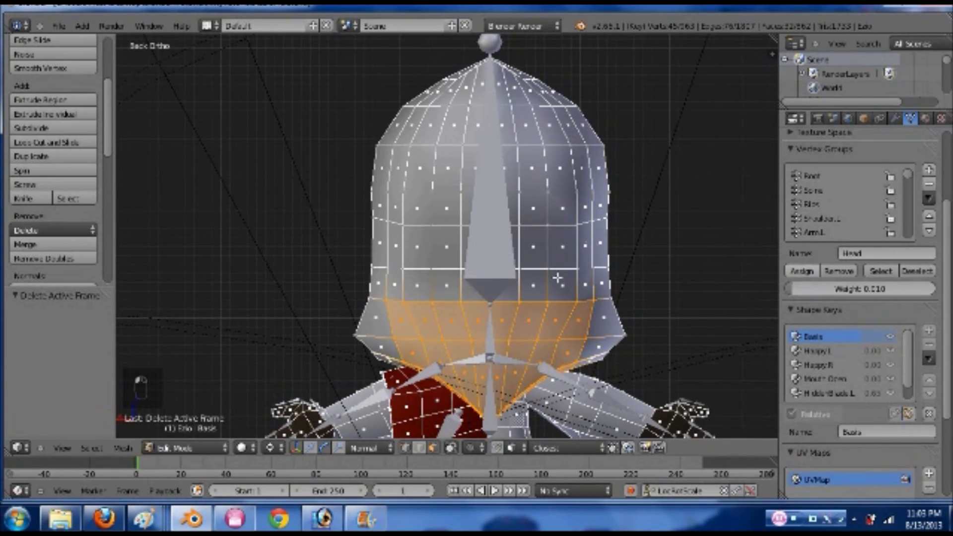
# - Check the head weights, then pose-test the head bone with a move from the side and restore the rest pose
pyautogui.press('Tab')
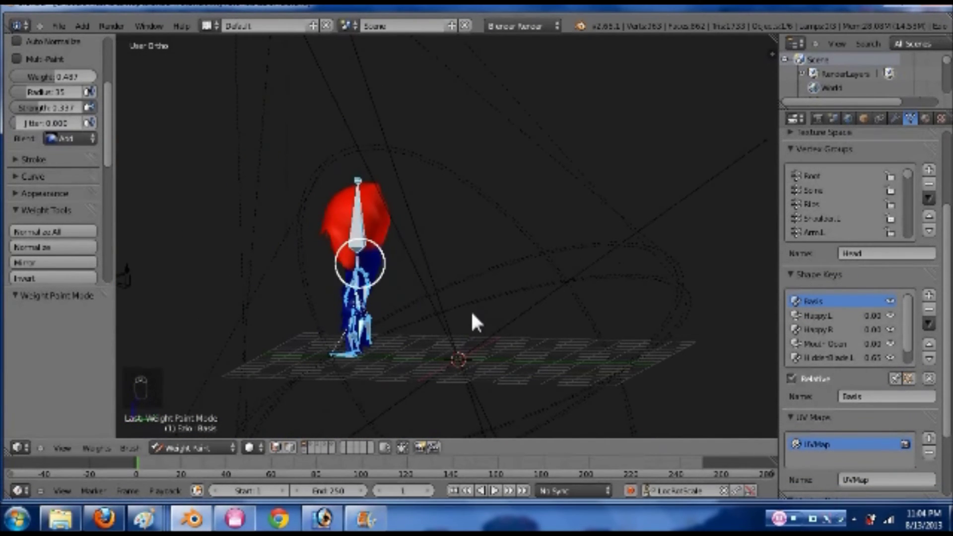
pyautogui.press('ctrl+Tab')
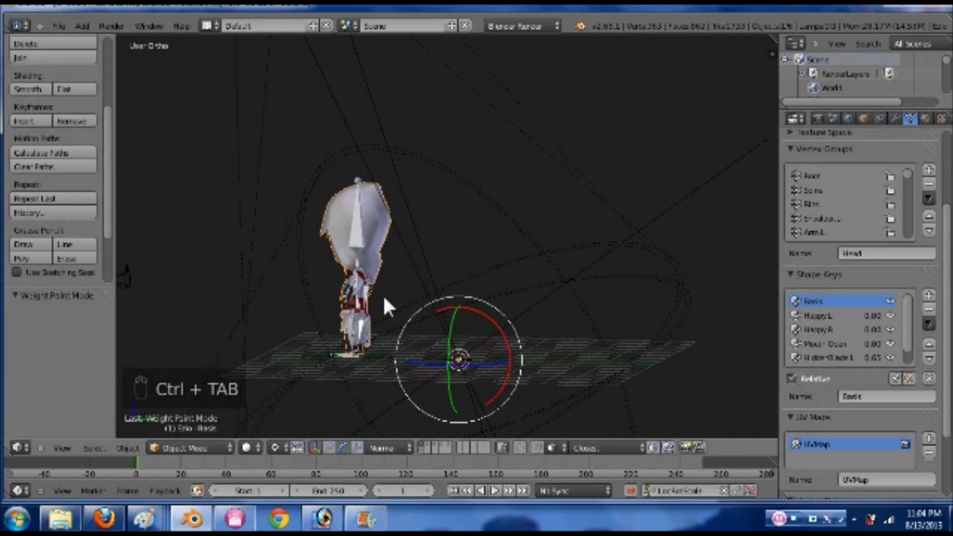
pyautogui.press('alt+g')
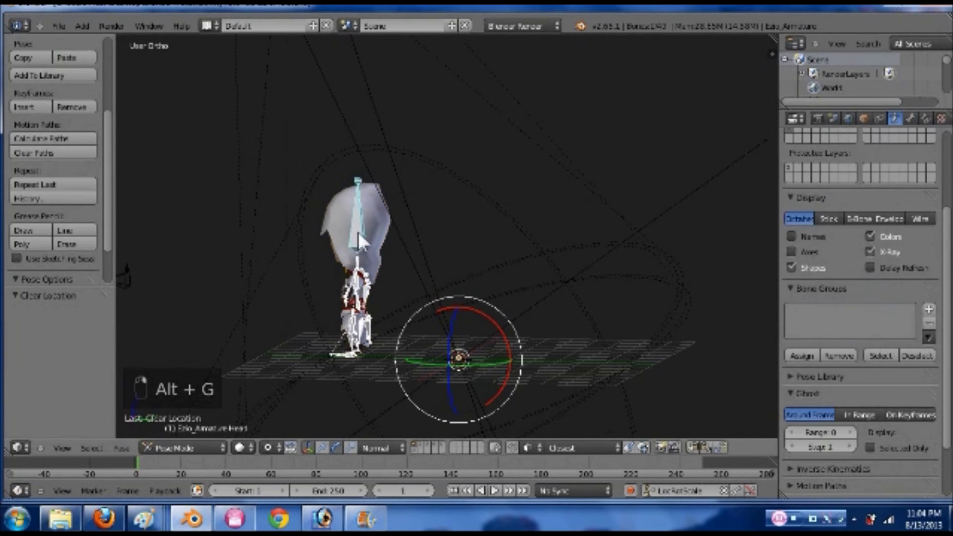
pyautogui.press('alt+g')
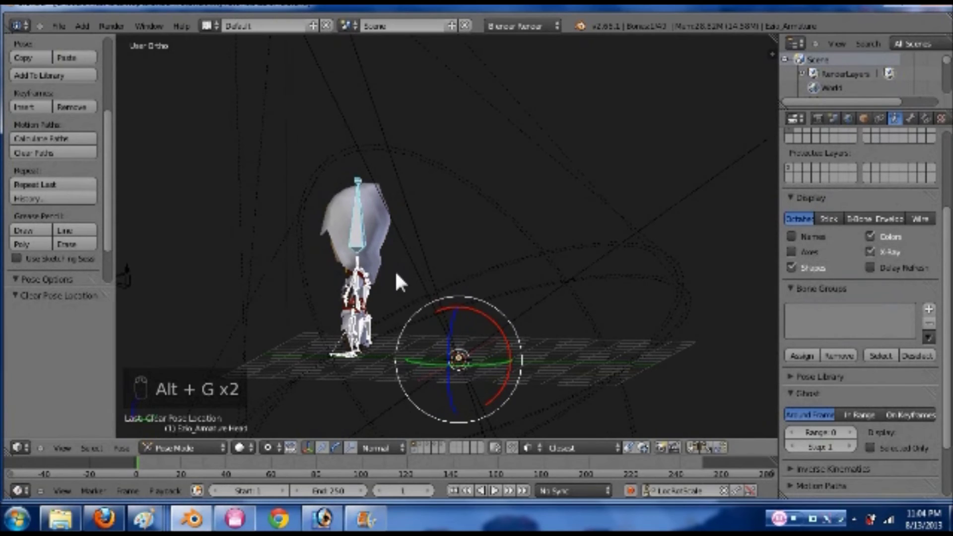
pyautogui.press('a')
pyautogui.press('a')
pyautogui.press('space')
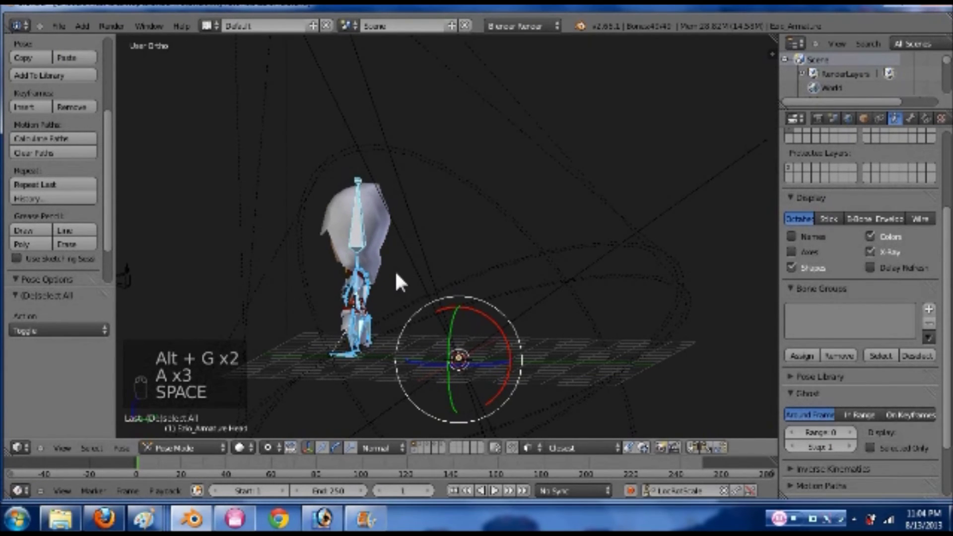
pyautogui.press('alt+g')
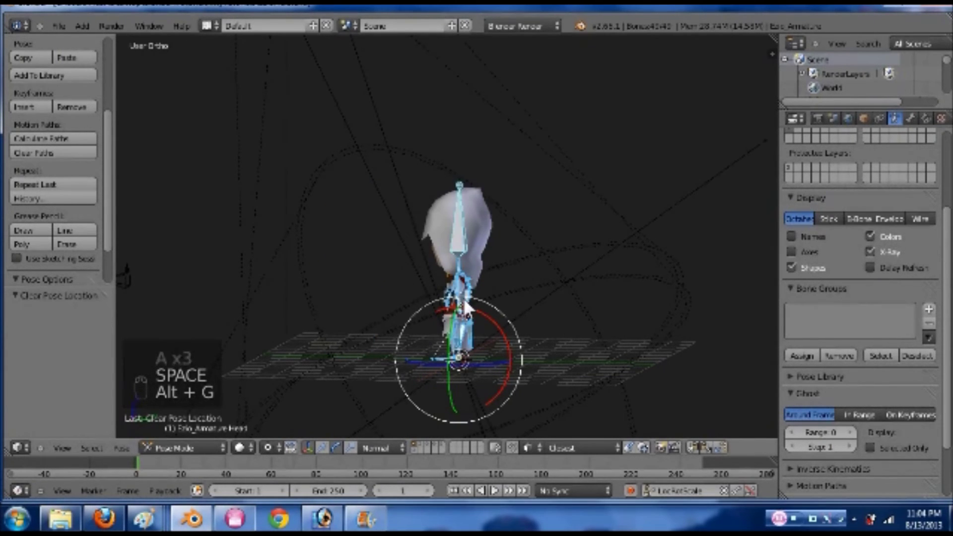
pyautogui.press('g')
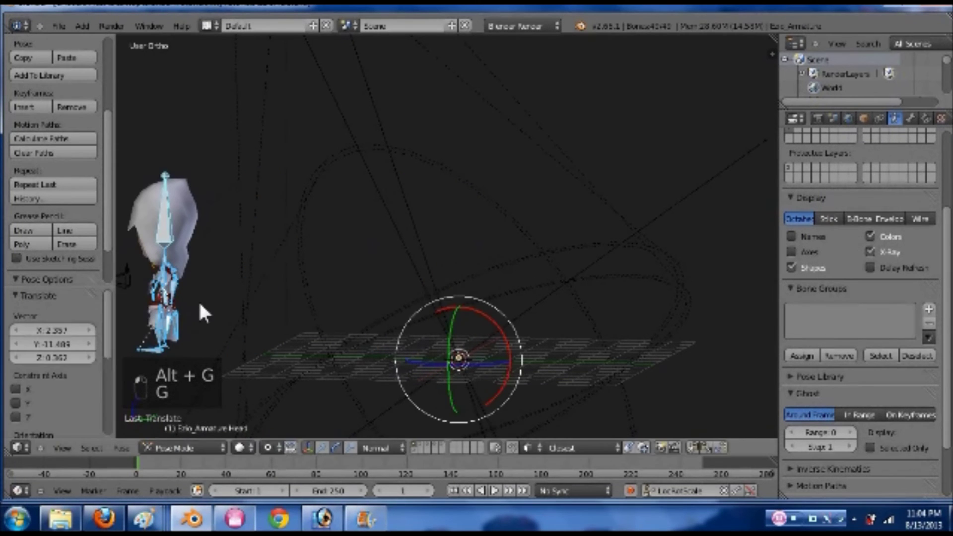
pyautogui.press('KP_3')
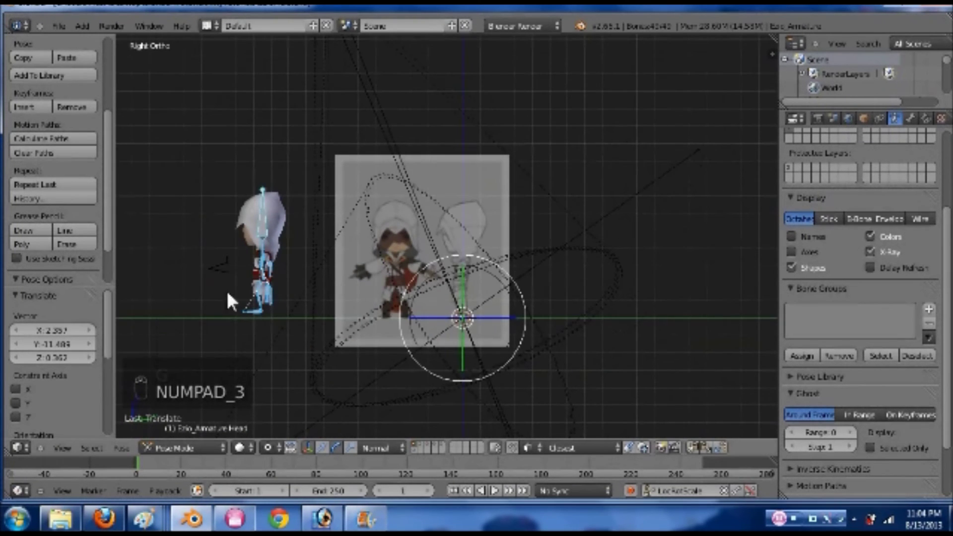
pyautogui.press('alt+g')
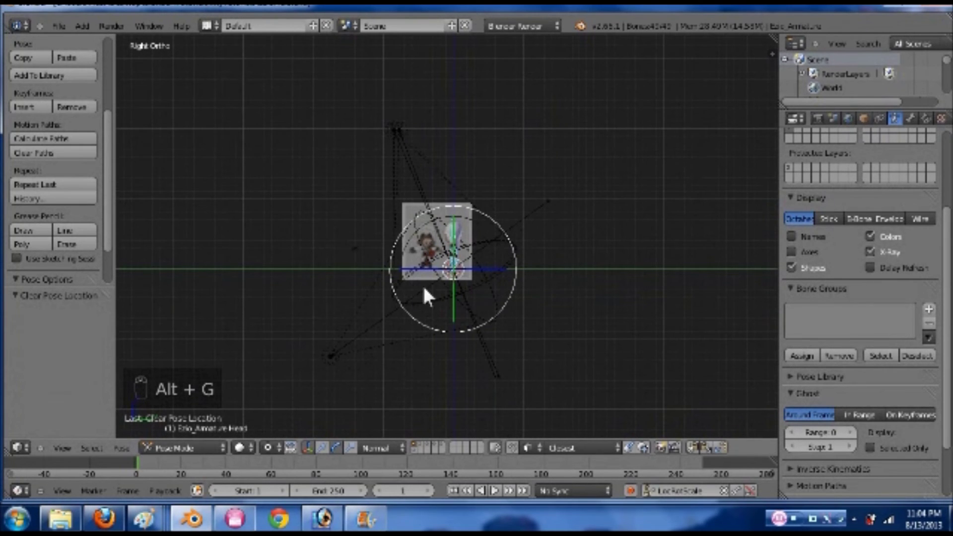
# - Orbit around the character and select every lamp in the scene
pyautogui.press('g')
pyautogui.moveTo(158, 291); pyautogui.dragTo(562, 301)
pyautogui.press('ctrl+z')
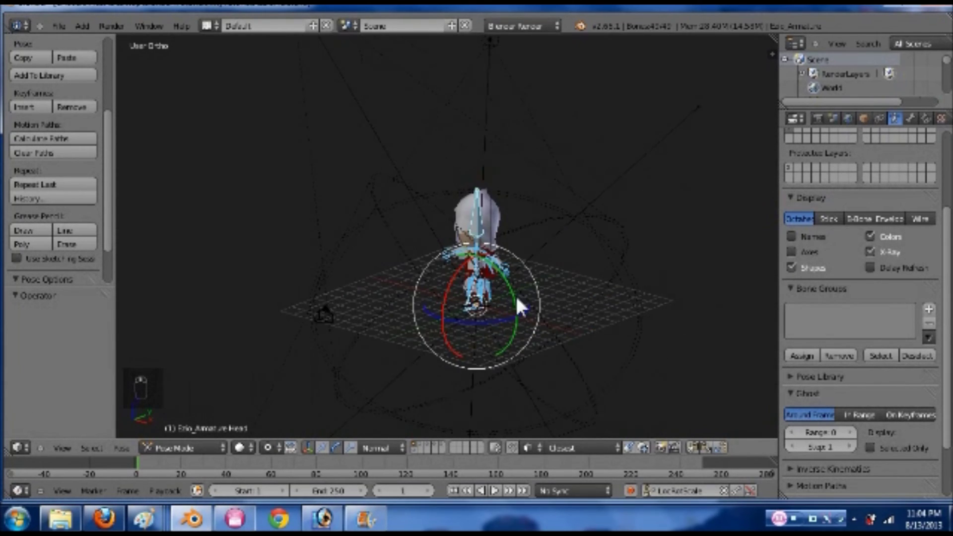
pyautogui.moveTo(532, 226); pyautogui.dragTo(587, 146)
pyautogui.press('shift+m')
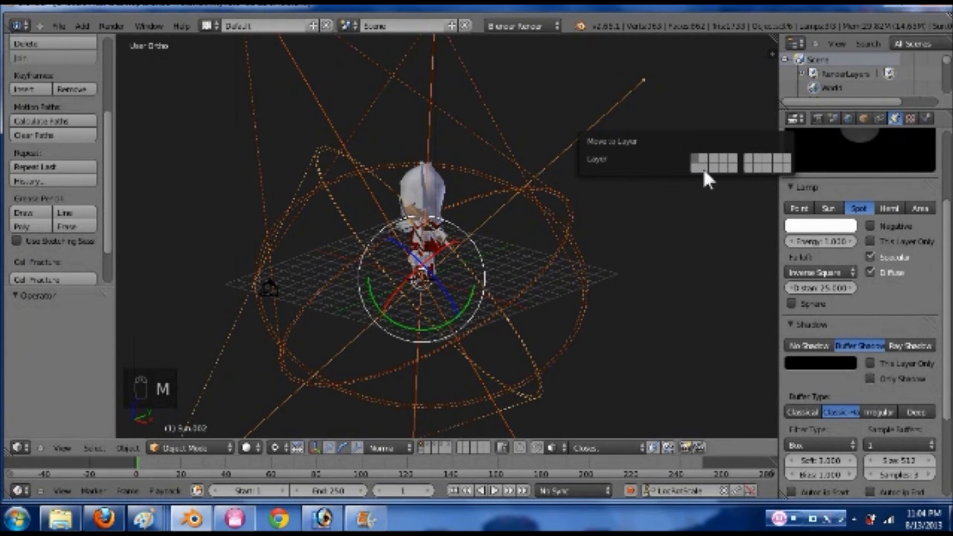
# - Move the selected lamps to another layer, clearing their outlines from around the character
pyautogui.click(426, 460)
pyautogui.middleClick(419, 337)
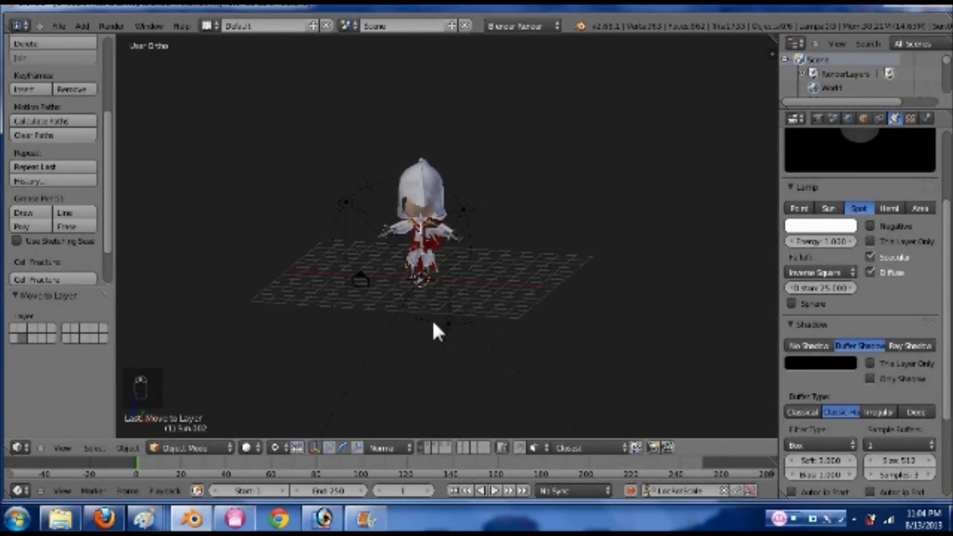
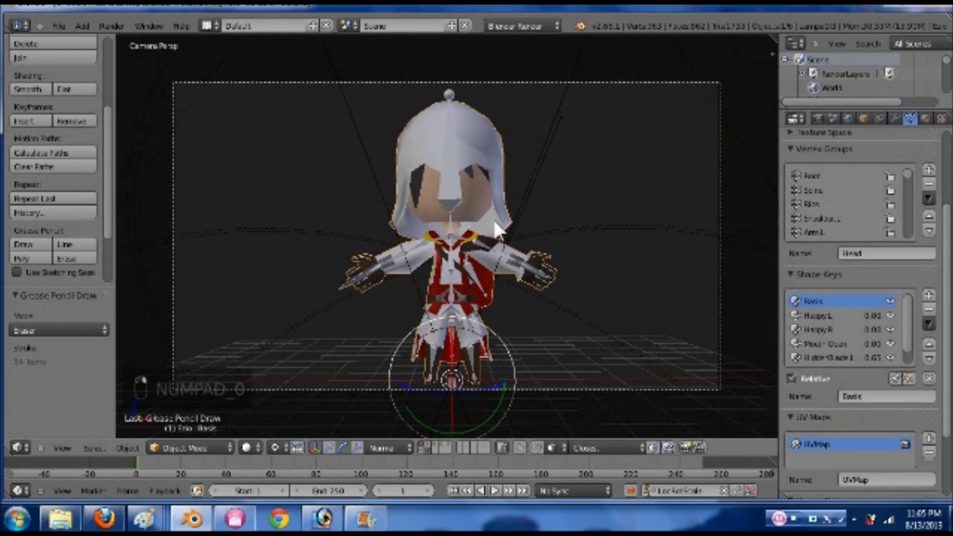
pyautogui.press('ctrl+s')
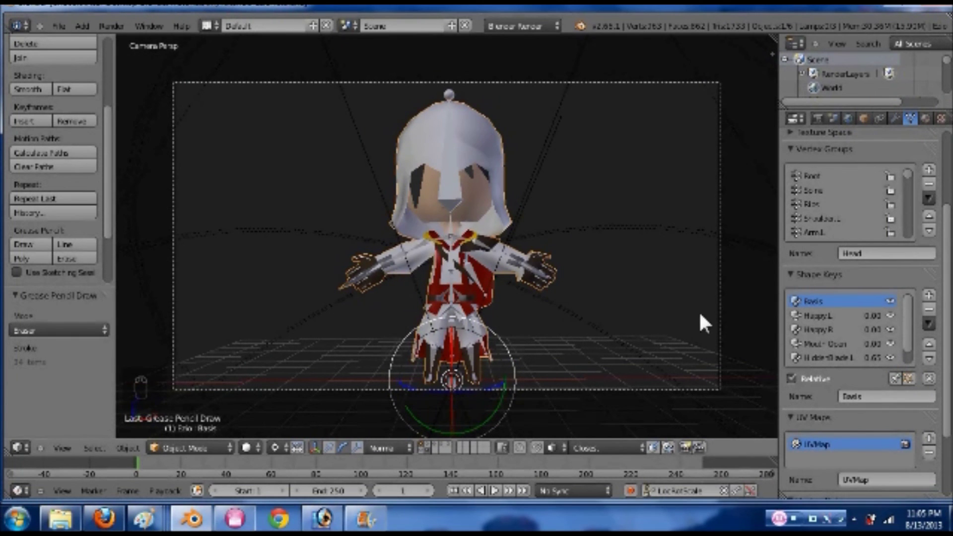
pyautogui.moveTo(840, 365); pyautogui.dragTo(832, 337)
pyautogui.moveTo(872, 369); pyautogui.dragTo(655, 423)
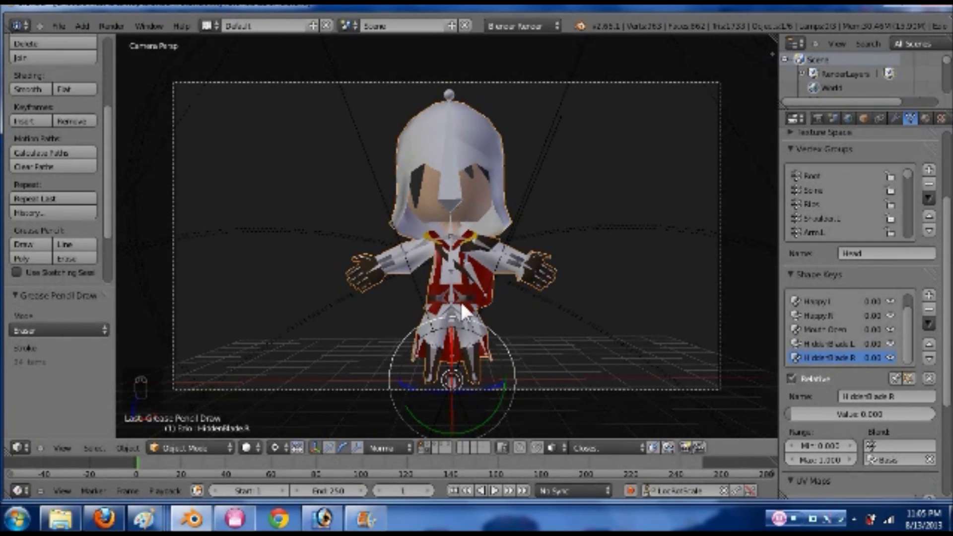
pyautogui.press('KP_0')
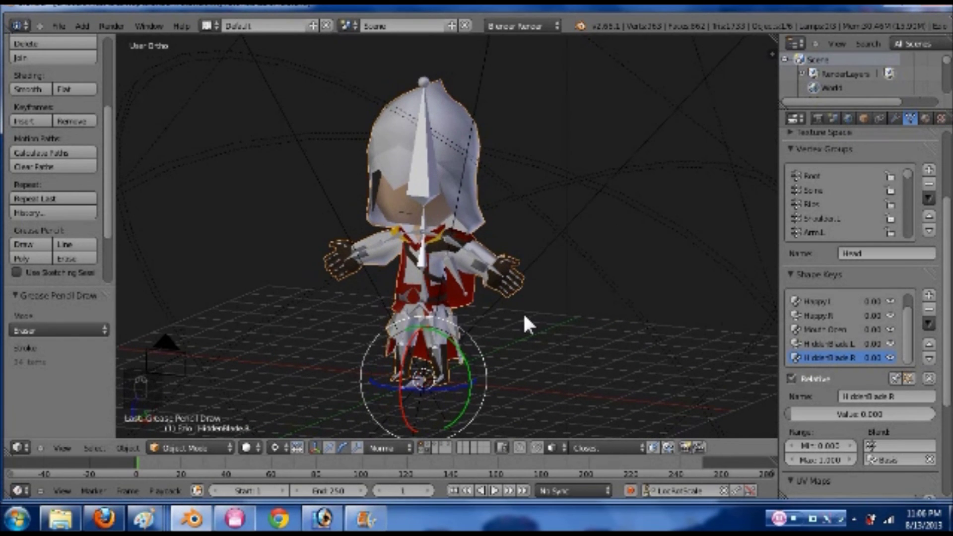
pyautogui.middleClick(519, 321)
pyautogui.middleClick(528, 315)
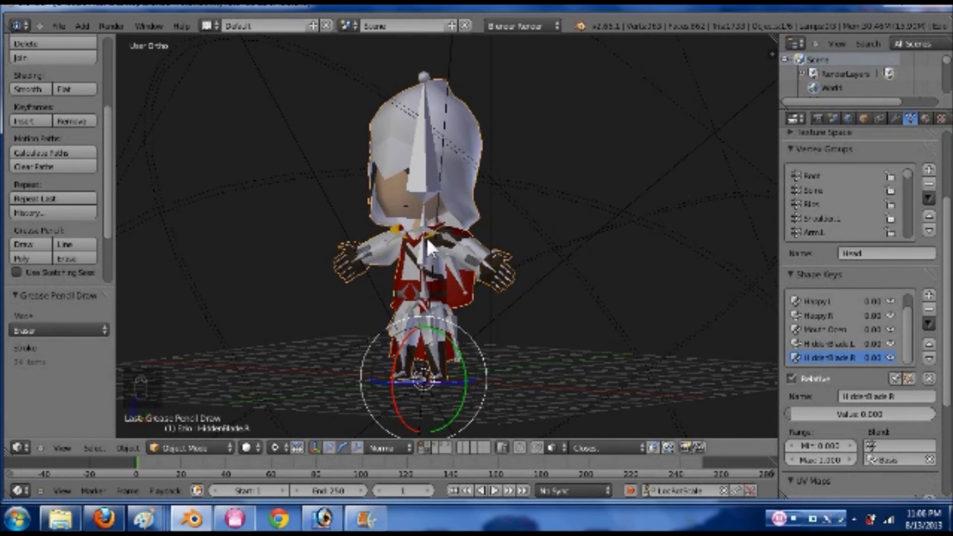
pyautogui.moveTo(433, 248); pyautogui.dragTo(431, 250)
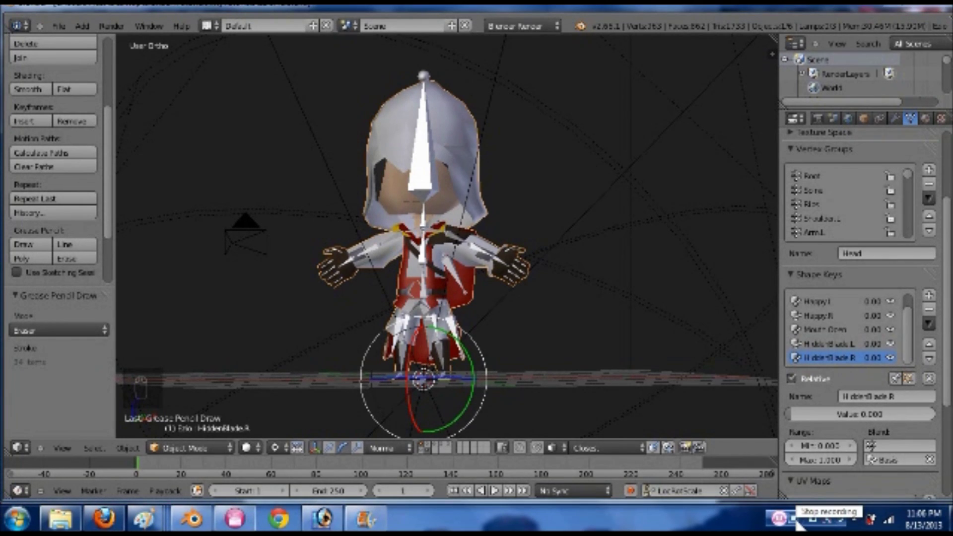
pyautogui.press('Tab')
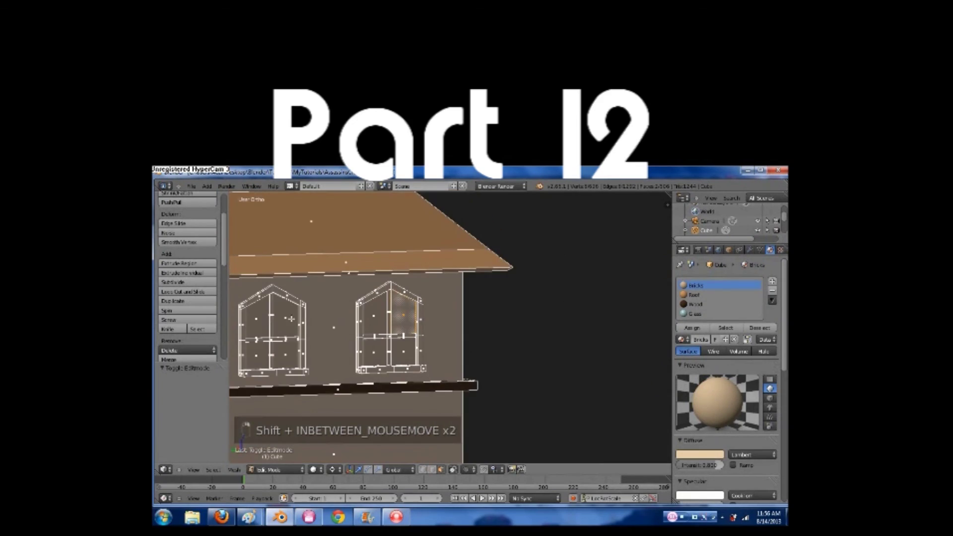